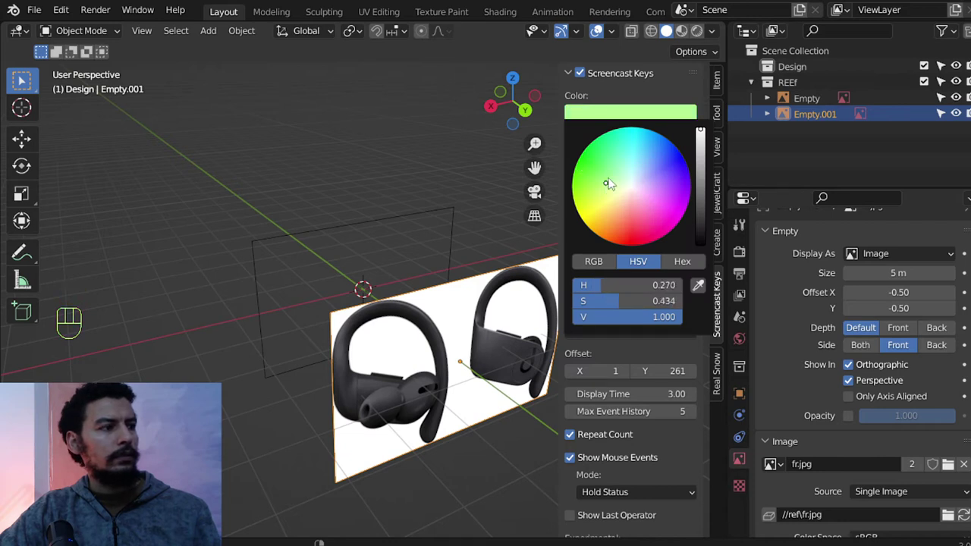
# Hide the Screencast Keys sidebar and face the reference images straight on in front view.
pyautogui.press('n')
pyautogui.press('n')
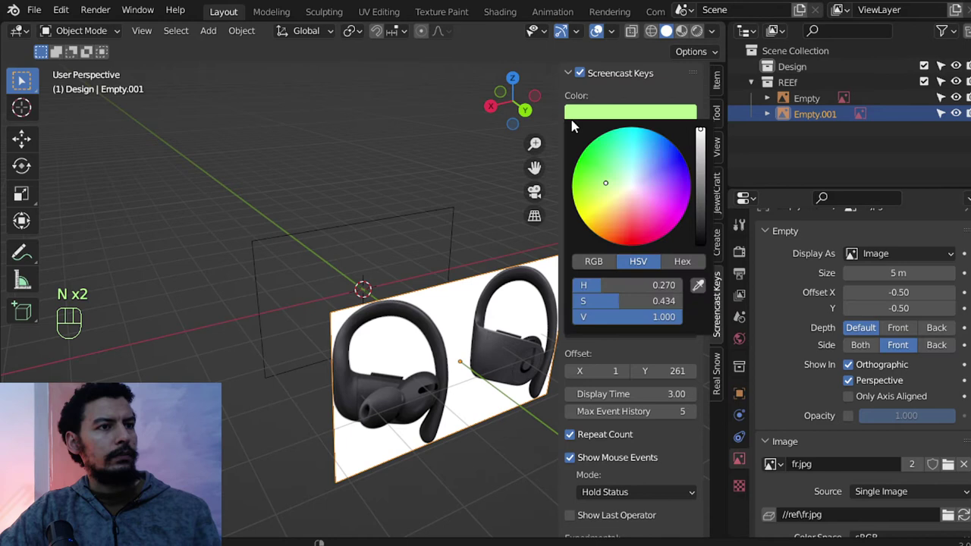
pyautogui.press('n')
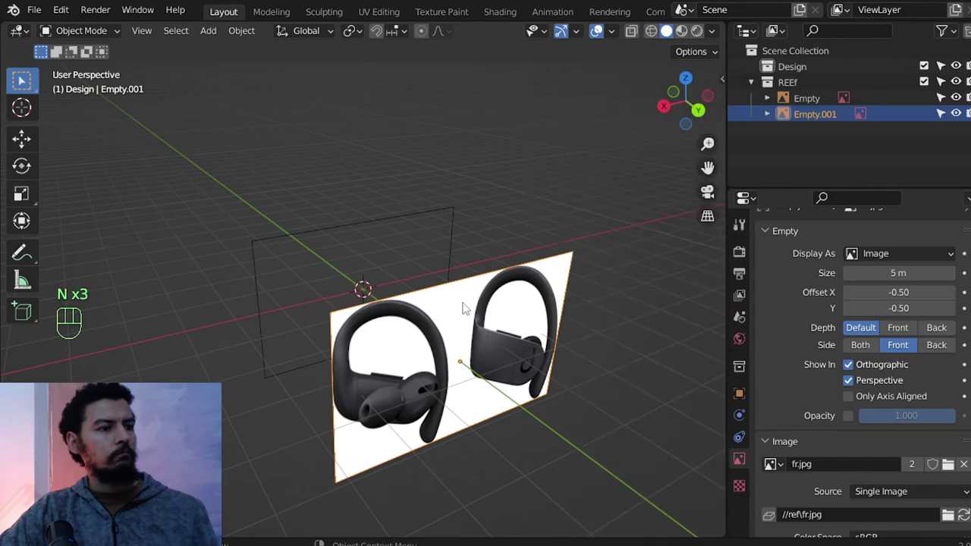
pyautogui.moveTo(467, 327); pyautogui.dragTo(480, 322)
pyautogui.moveTo(484, 326); pyautogui.dragTo(469, 330)
pyautogui.moveTo(493, 302); pyautogui.dragTo(544, 291)
pyautogui.press('KP_1')
pyautogui.press('z')
pyautogui.middleClick(428, 285)
pyautogui.press('z')
pyautogui.middleClick(441, 286)
# Rename the two reference image empties to 'back' and 'front' in the Outliner.
pyautogui.click(815, 100)
pyautogui.moveTo(815, 100); pyautogui.dragTo(815, 133)
pyautogui.moveTo(814, 105); pyautogui.dragTo(809, 116)
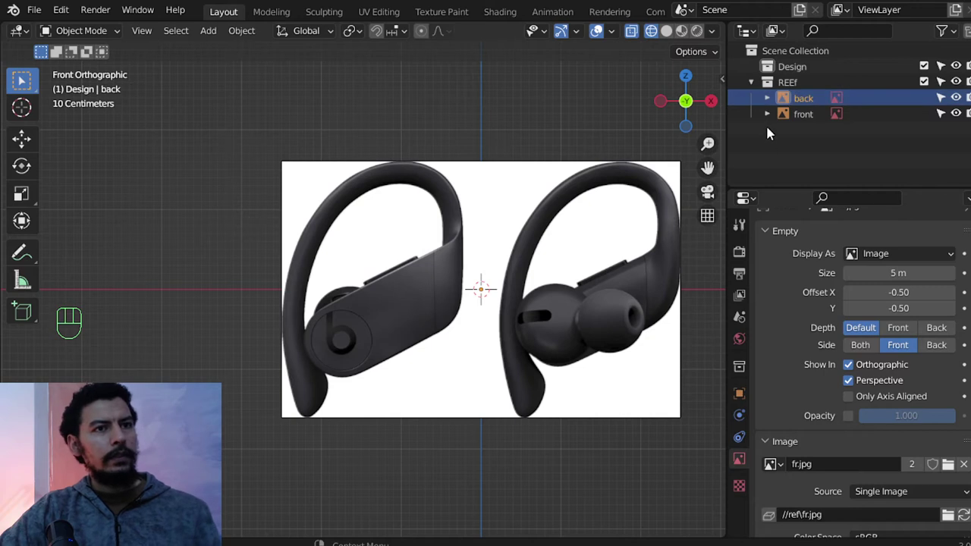
# Enable Opacity on the back and front reference empties and set it to 0.5.
pyautogui.click(955, 101)
pyautogui.click(955, 101)
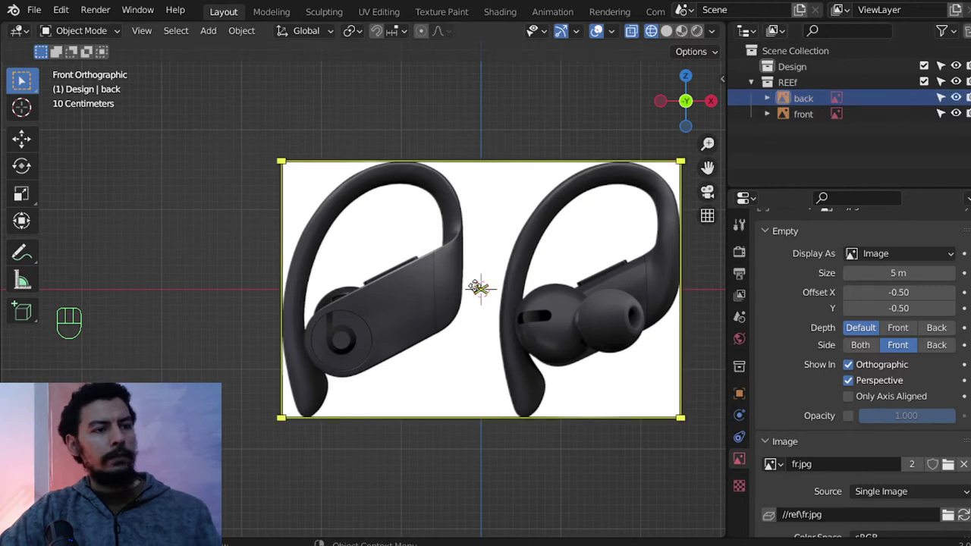
pyautogui.press('z')
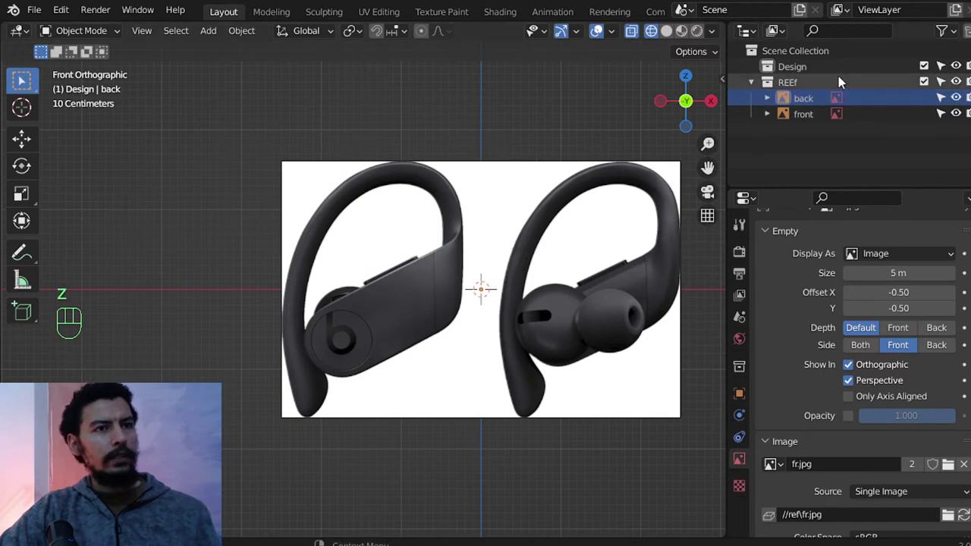
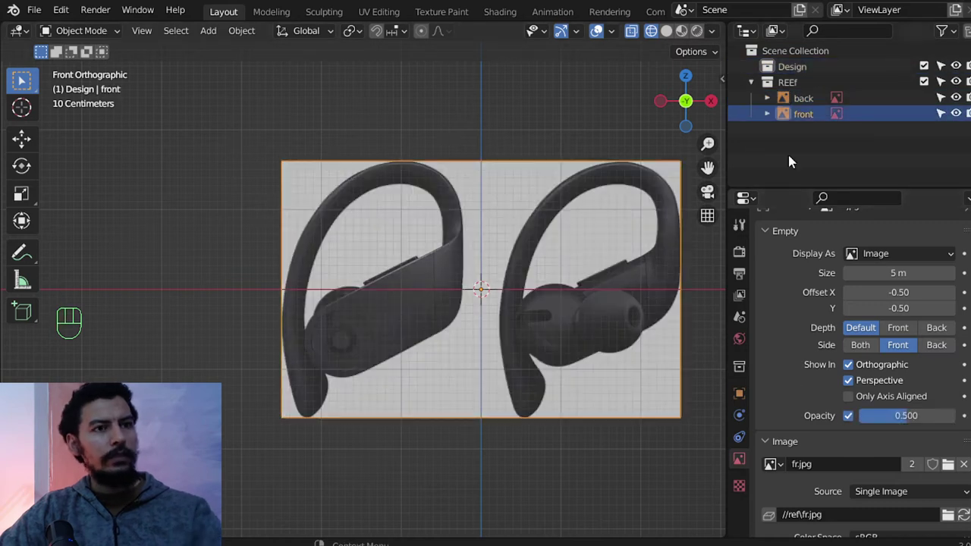
pyautogui.click(909, 423)
pyautogui.moveTo(900, 422); pyautogui.dragTo(599, 377)
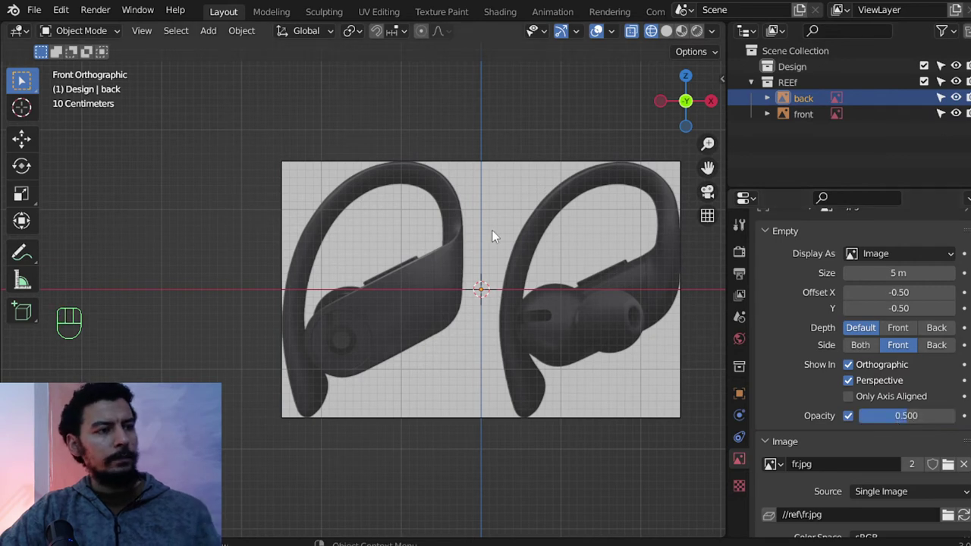
# Add a cube, scale it and shift it along X to cover the left earbud's half of the picture.
pyautogui.press('shift+a')
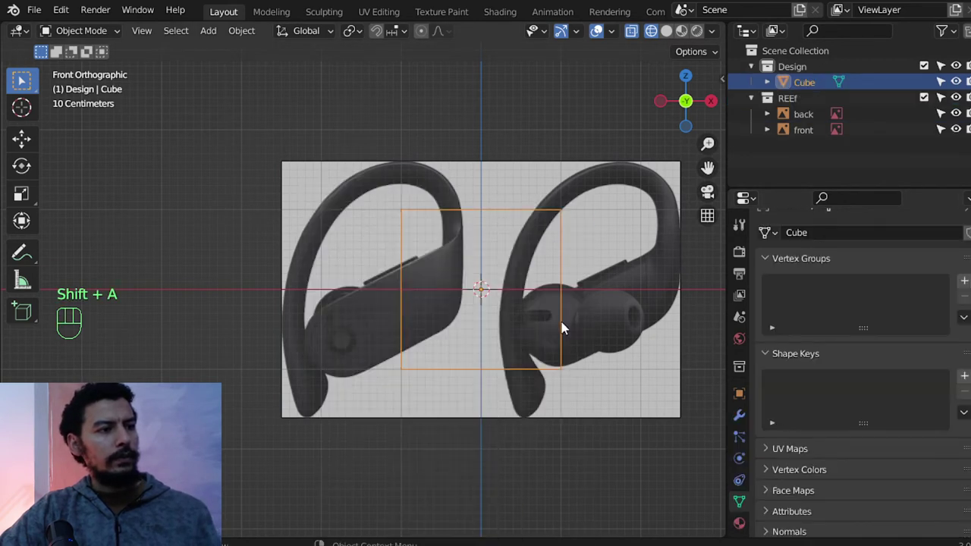
pyautogui.press('s')
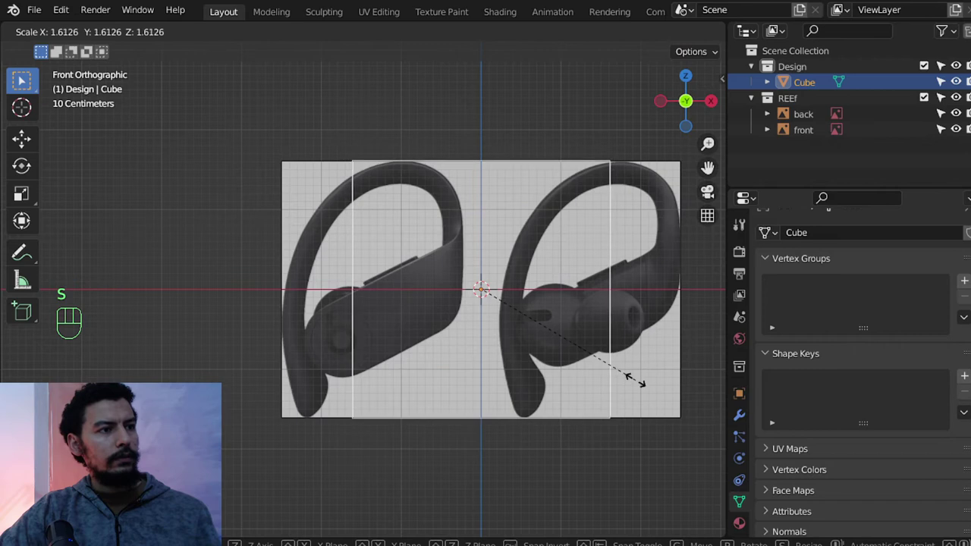
pyautogui.press('g')
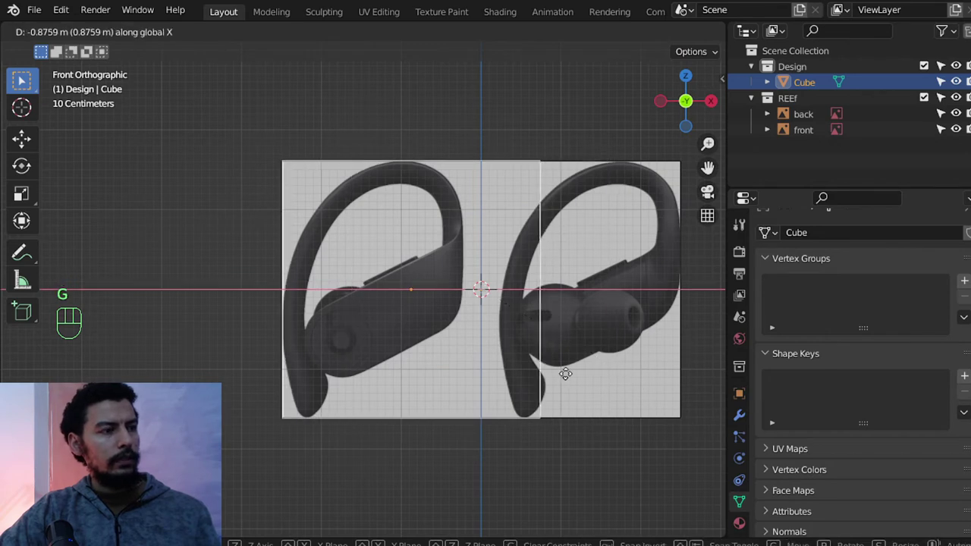
pyautogui.press('Tab')
pyautogui.press('z')
pyautogui.press('alt+a')
pyautogui.press('b')
pyautogui.press('g')
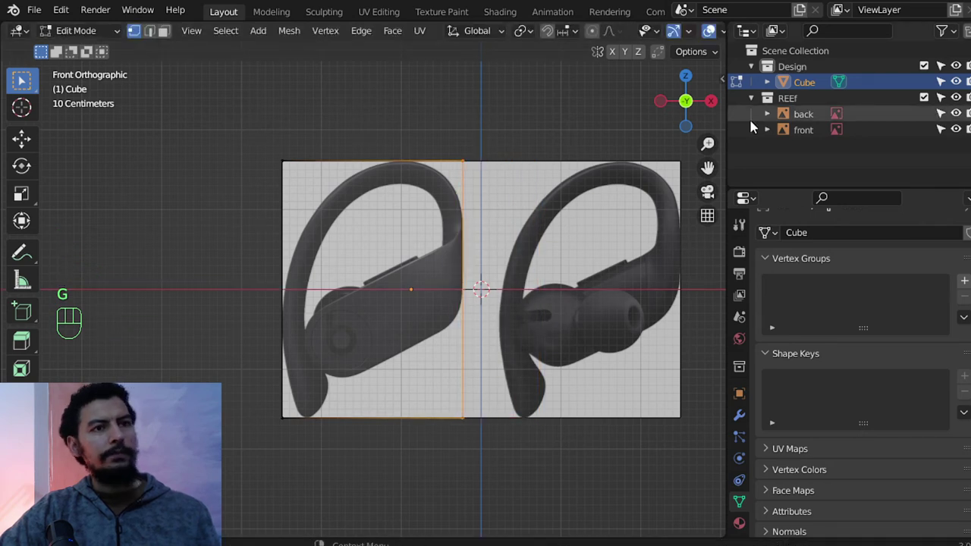
# Check the cube against the references from behind and orbiting, then from the front.
pyautogui.press('ctrl+KP_1')
pyautogui.press('Tab')
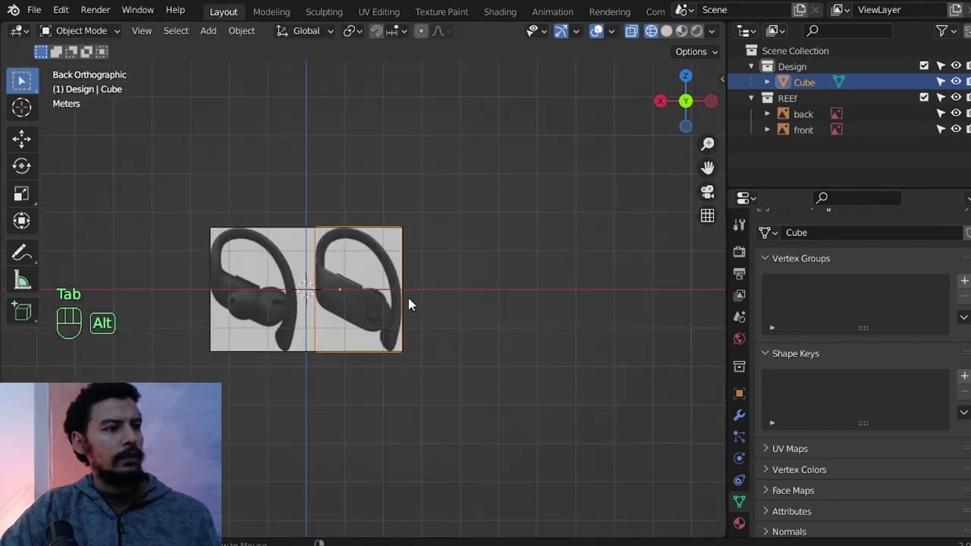
pyautogui.moveTo(382, 290); pyautogui.dragTo(428, 311)
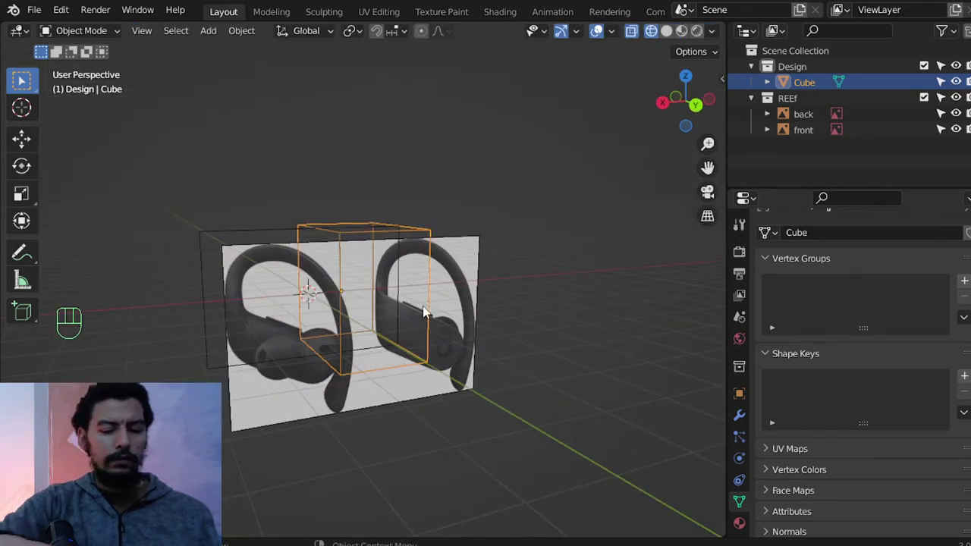
pyautogui.press('ctrl+KP_1')
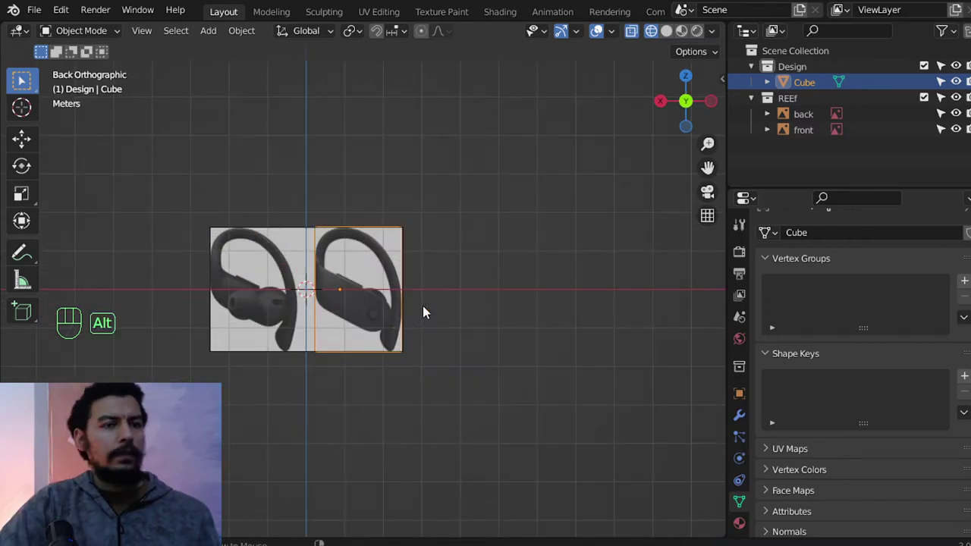
pyautogui.moveTo(388, 320); pyautogui.dragTo(446, 357)
pyautogui.moveTo(448, 344); pyautogui.dragTo(434, 349)
pyautogui.moveTo(423, 345); pyautogui.dragTo(573, 333)
pyautogui.press('KP_1')
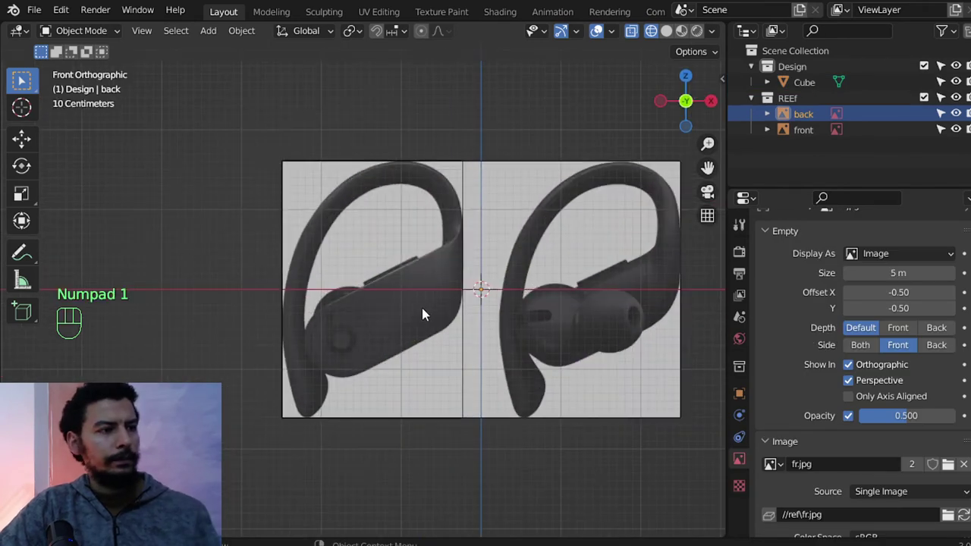
# Mirror the back reference empty along X (Ctrl+M X) and verify it from behind and front.
pyautogui.moveTo(531, 324); pyautogui.dragTo(207, 351)
pyautogui.middleClick(294, 372)
pyautogui.press('ctrl+KP_1')
pyautogui.click(816, 117)
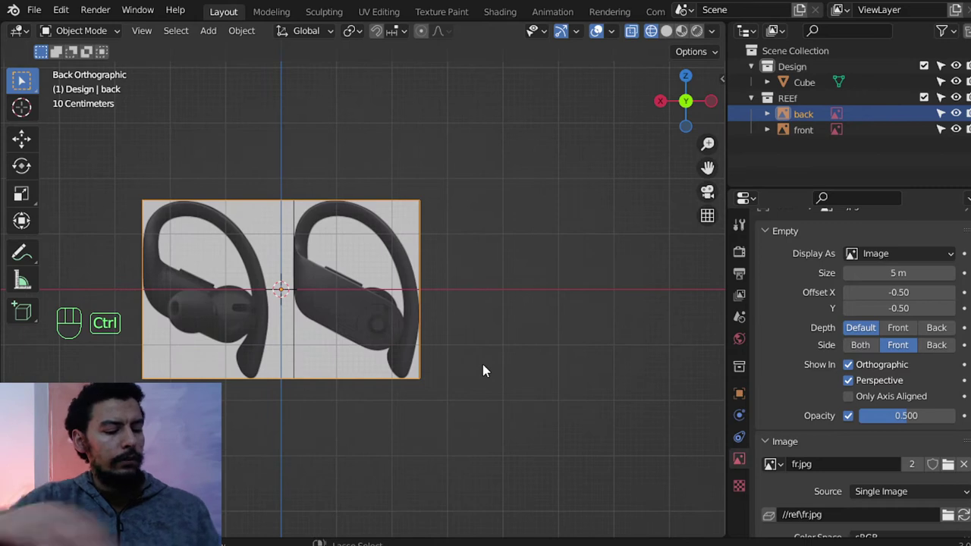
pyautogui.press('ctrl+m')
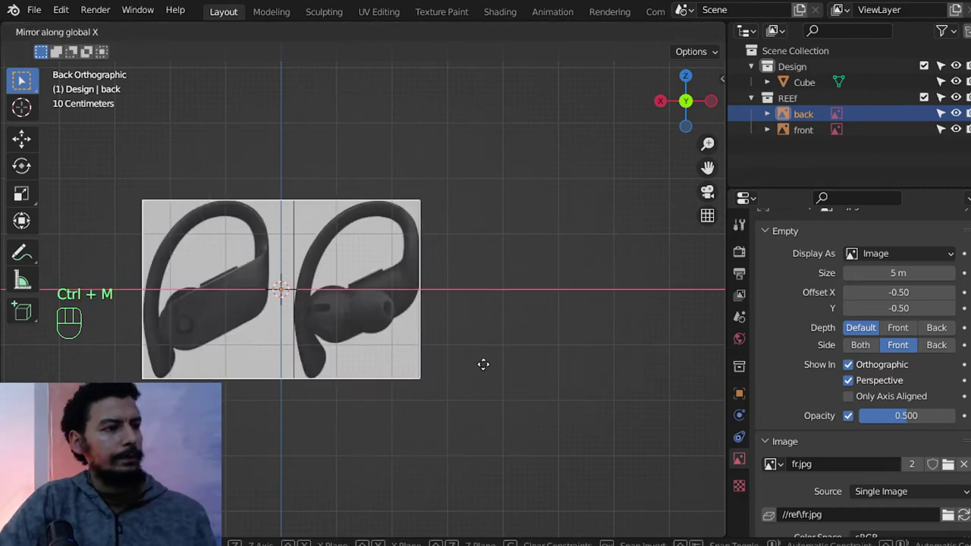
pyautogui.press('alt+a')
pyautogui.moveTo(354, 349); pyautogui.dragTo(310, 345)
pyautogui.moveTo(383, 352); pyautogui.dragTo(443, 361)
pyautogui.moveTo(387, 326); pyautogui.dragTo(254, 315)
pyautogui.press('ctrl+KP_1')
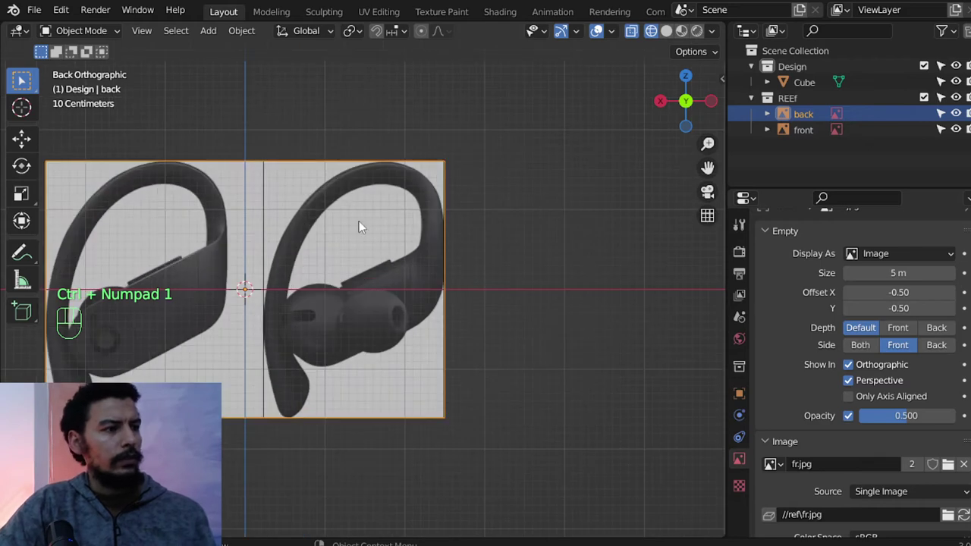
pyautogui.press('KP_1')
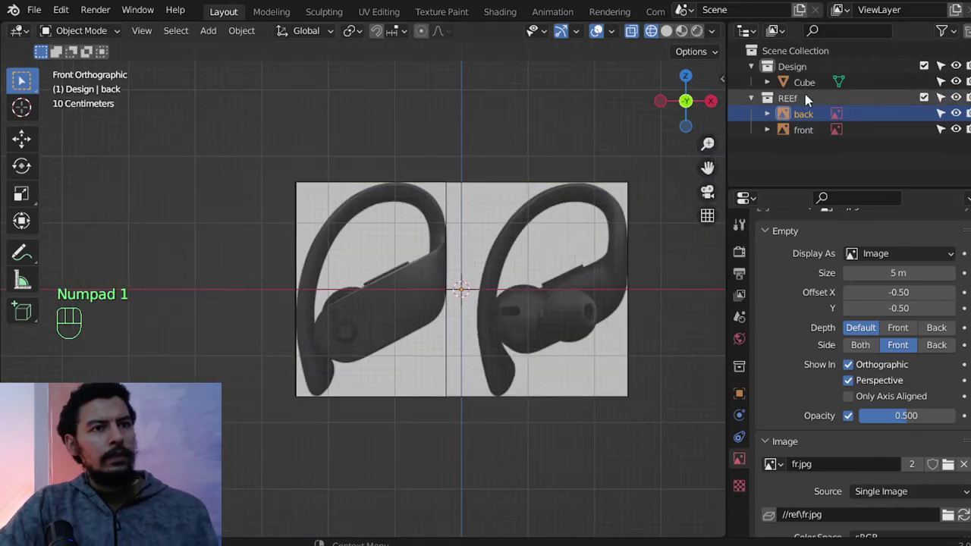
# Rename the cube 'guide', move it into the REEf collection hidden, and start raising both empties along Z.
pyautogui.click(808, 91)
pyautogui.moveTo(808, 91); pyautogui.dragTo(670, 180)
pyautogui.press('m')
pyautogui.click(955, 135)
pyautogui.middleClick(485, 298)
pyautogui.click(812, 102)
pyautogui.press('a')
pyautogui.press('g')
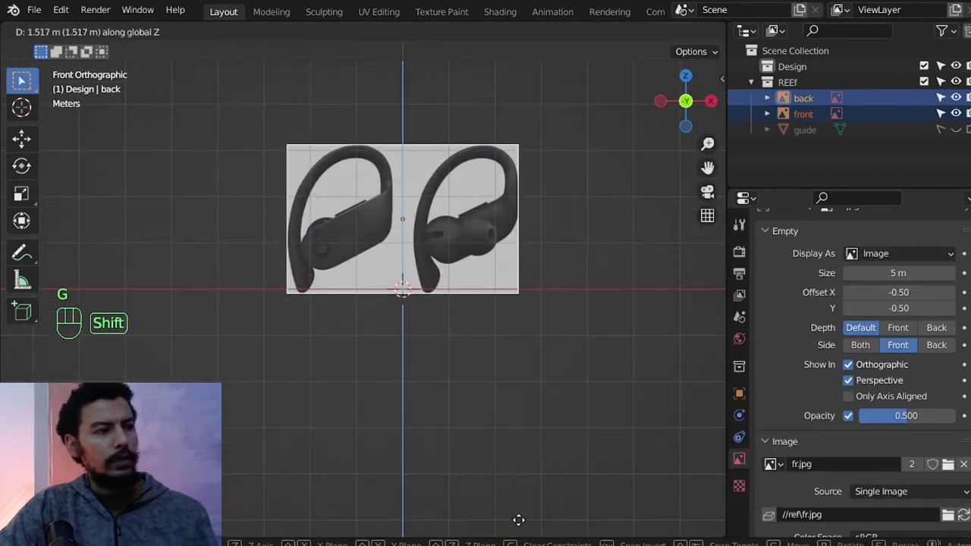
# Place both reference images with their bottom edge on the origin and zoom in on the earbud.
pyautogui.moveTo(492, 418); pyautogui.dragTo(450, 481)
pyautogui.moveTo(455, 471); pyautogui.dragTo(462, 428)
pyautogui.moveTo(504, 440); pyautogui.dragTo(506, 393)
pyautogui.middleClick(427, 436)
pyautogui.middleClick(522, 393)
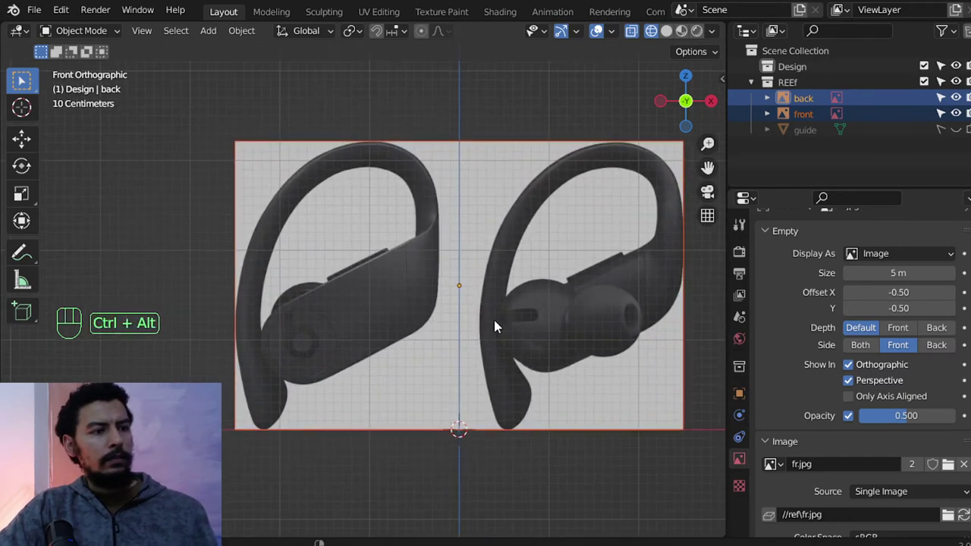
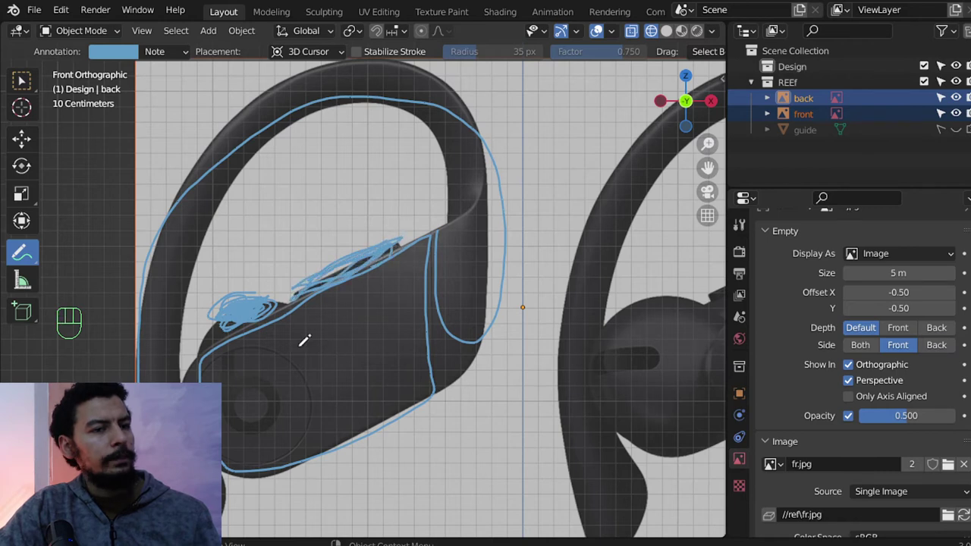
# Delete the sketched annotation strokes and bring up the Add menu (Shift+A).
pyautogui.moveTo(22, 85); pyautogui.dragTo(81, 97)
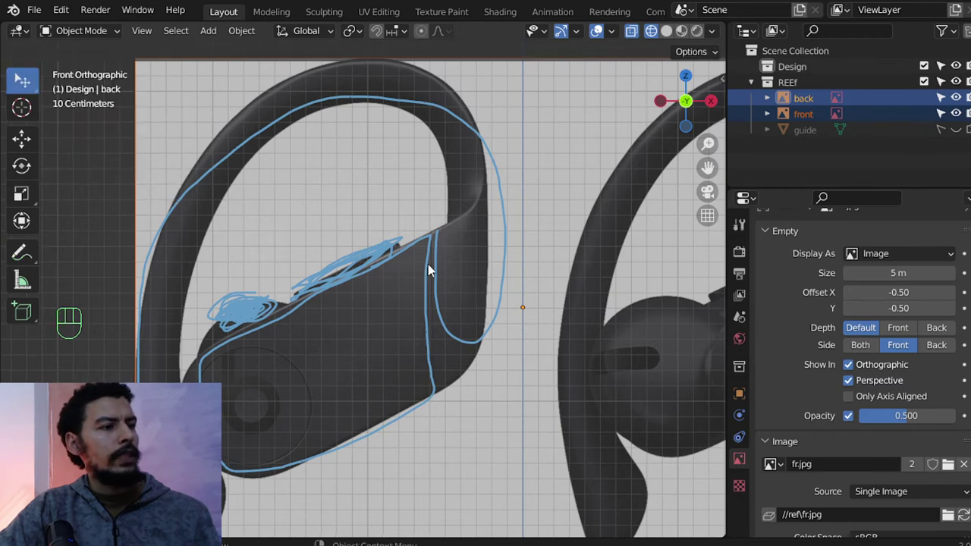
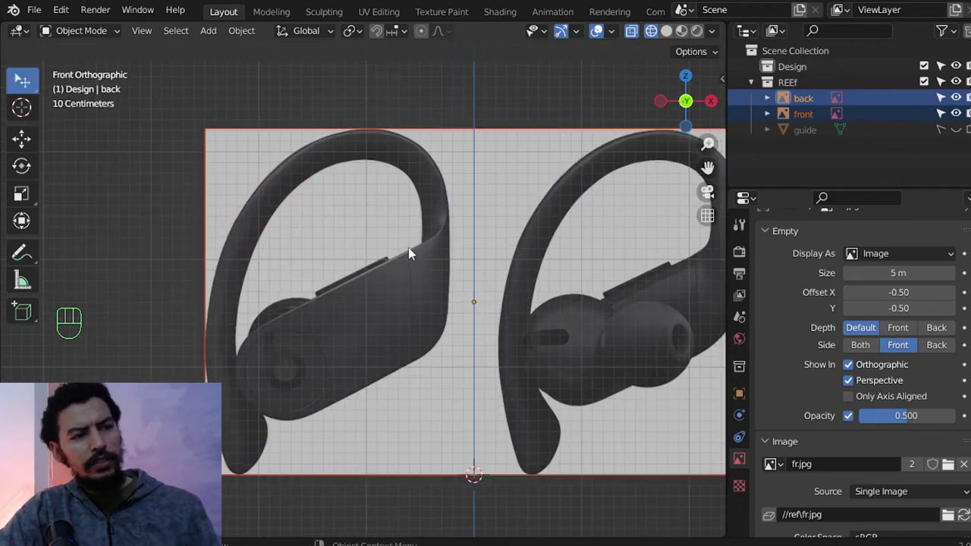
pyautogui.press('shift+a')
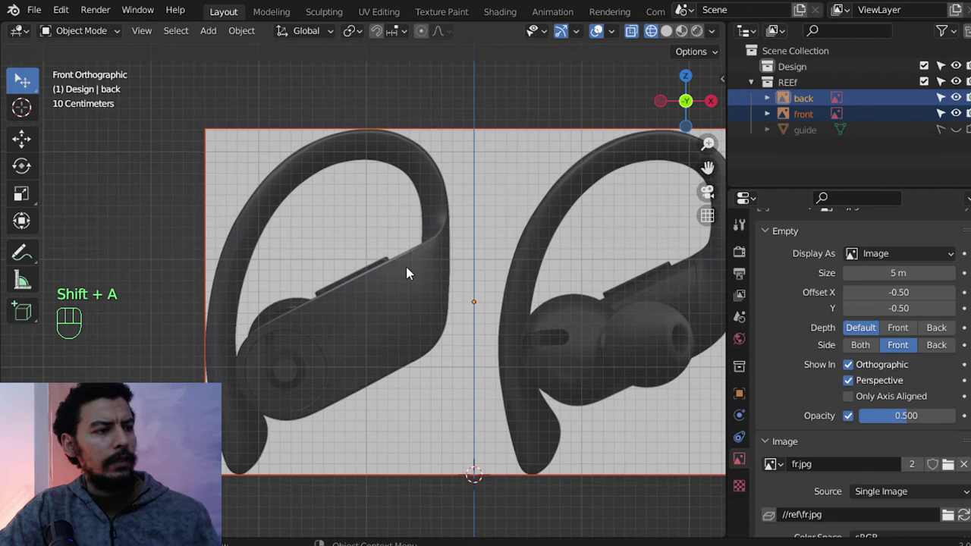
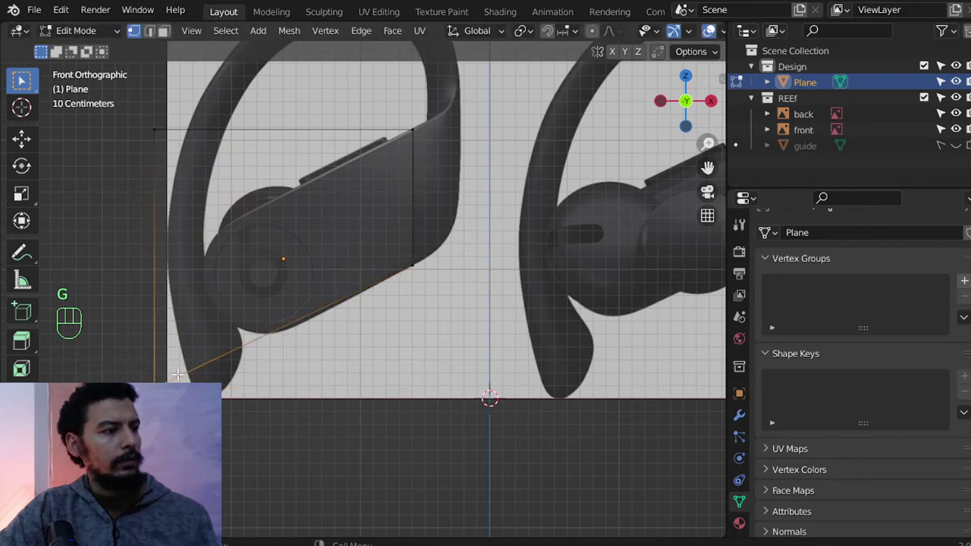
# Drag the plane's vertices onto the left earbud body's outline near the round cap.
pyautogui.press('g')
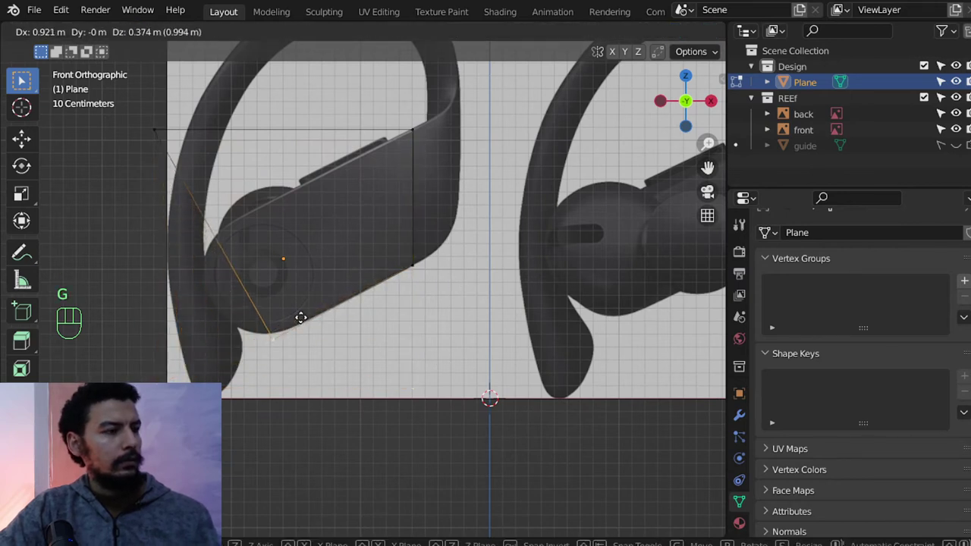
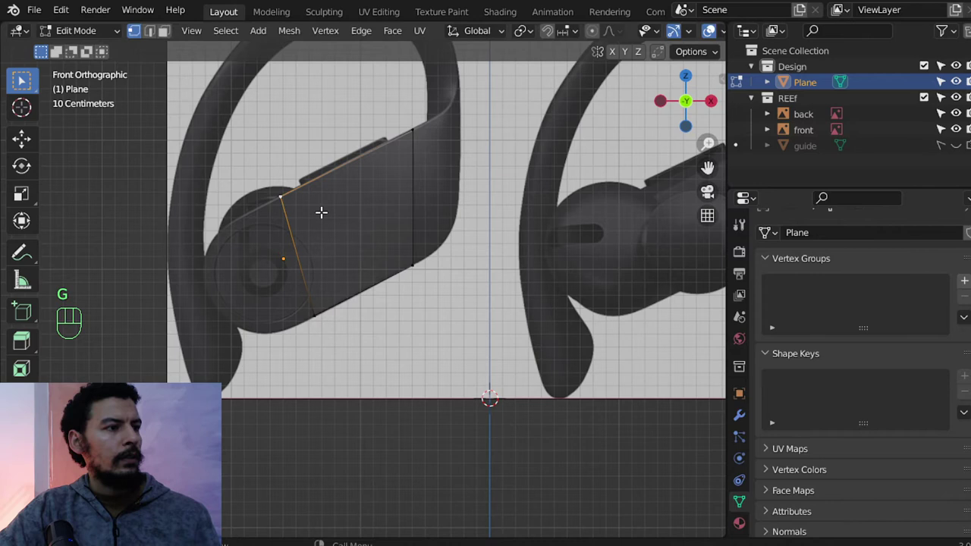
pyautogui.middleClick(341, 262)
pyautogui.middleClick(408, 269)
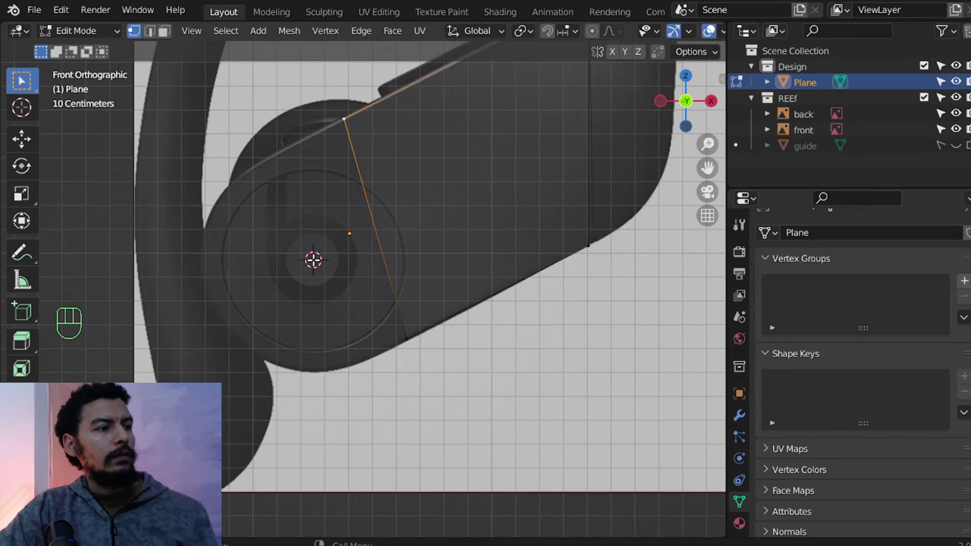
# Add a twelve-sided circle over the round cap, scale it to fit, and extrude it into a second ring.
pyautogui.press('shift+a')
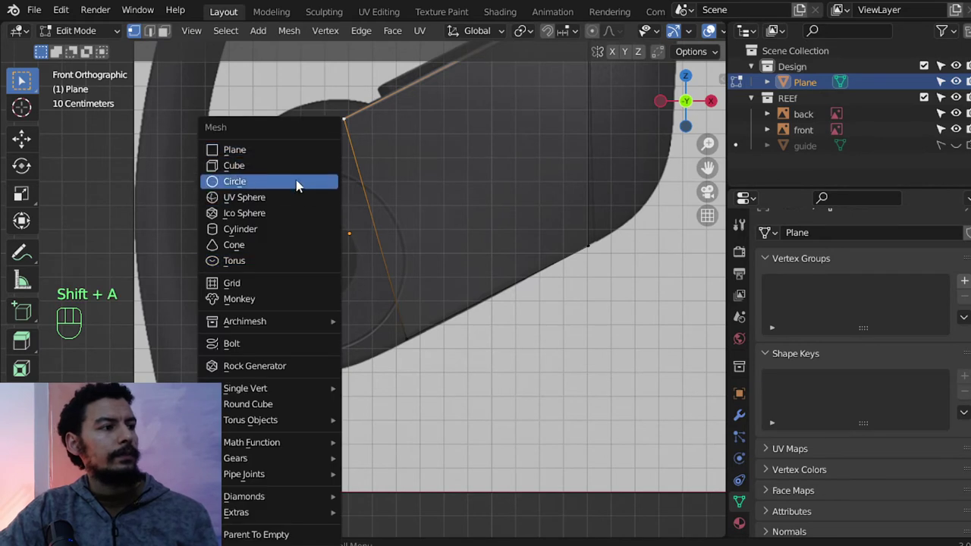
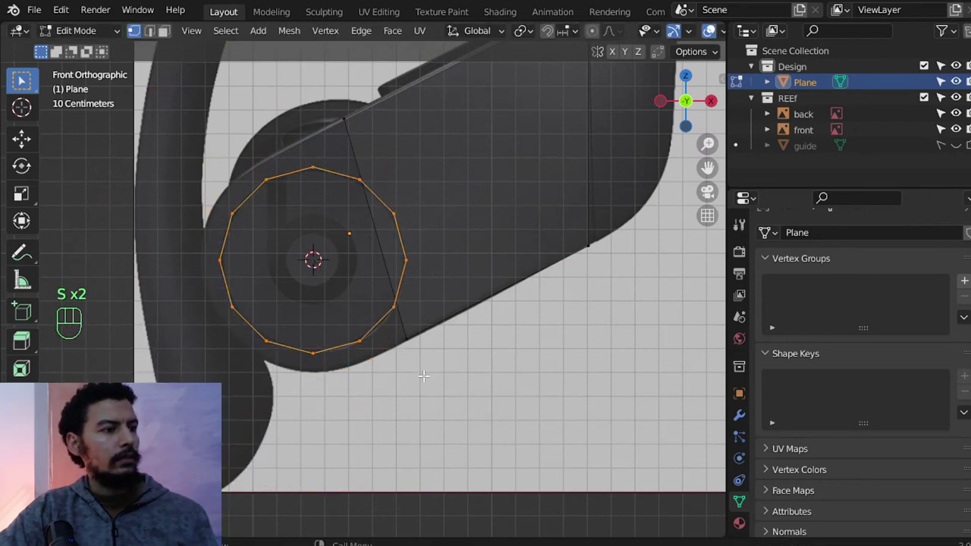
pyautogui.press('g')
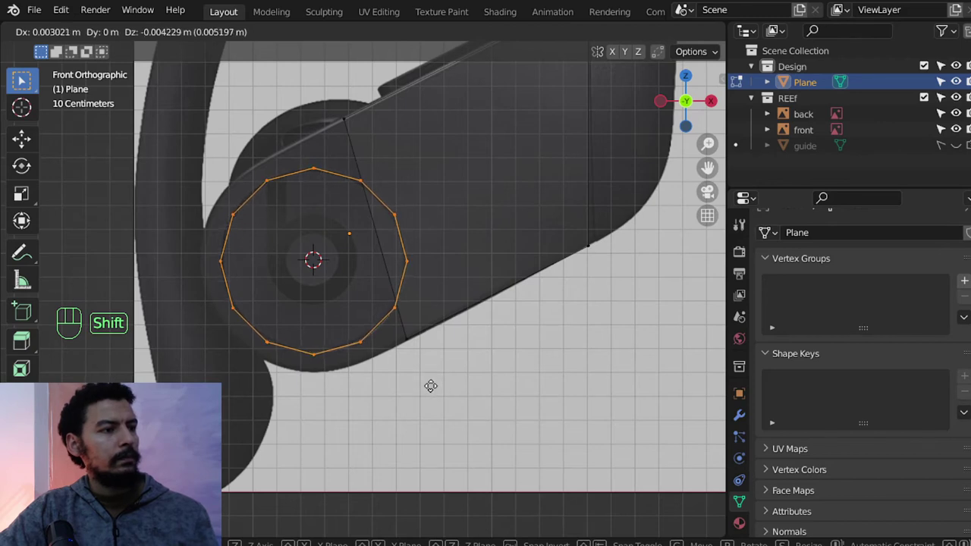
pyautogui.press('s')
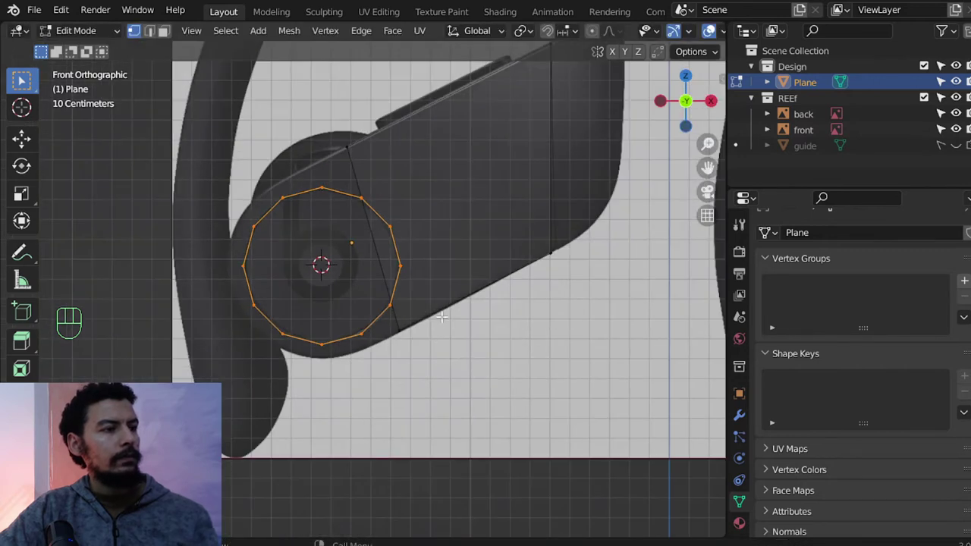
pyautogui.press('e')
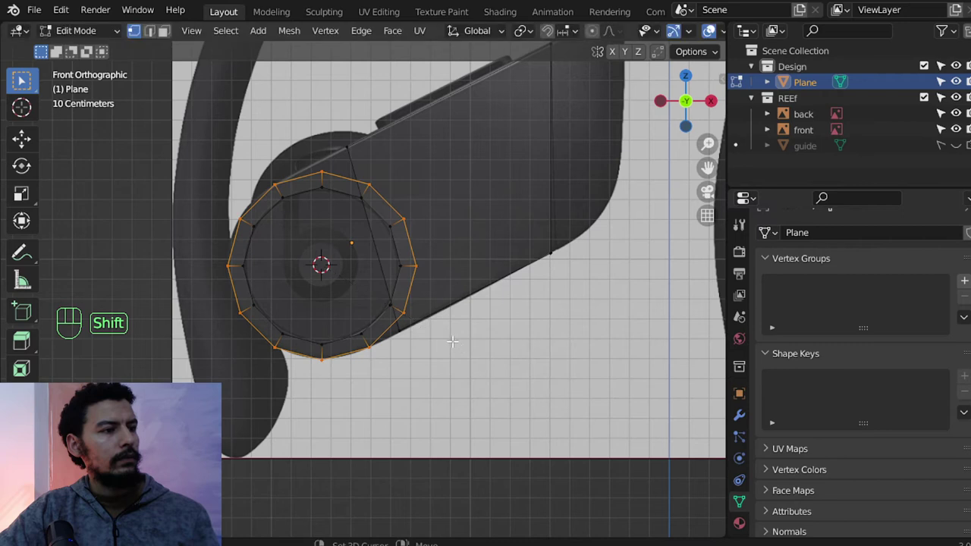
pyautogui.moveTo(395, 297); pyautogui.dragTo(394, 346)
pyautogui.middleClick(427, 333)
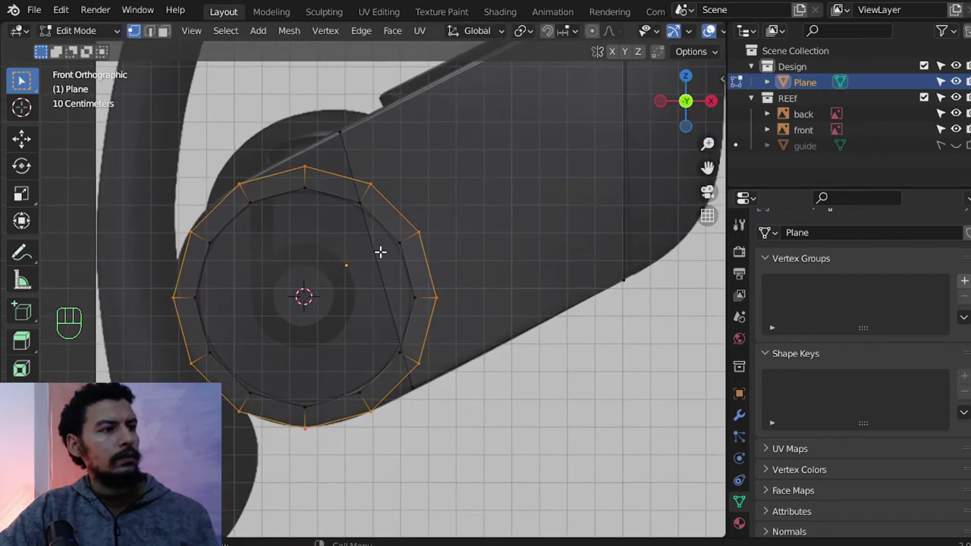
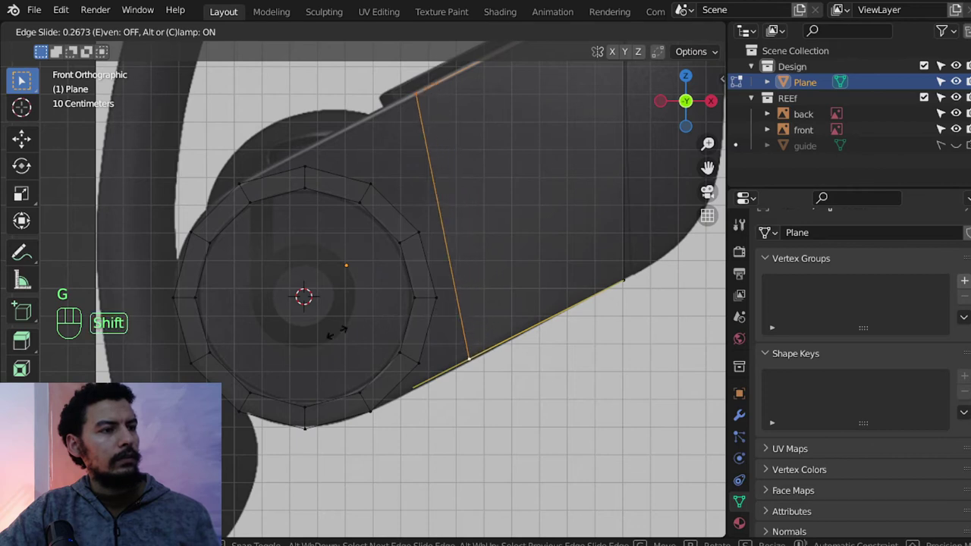
pyautogui.click(422, 368)
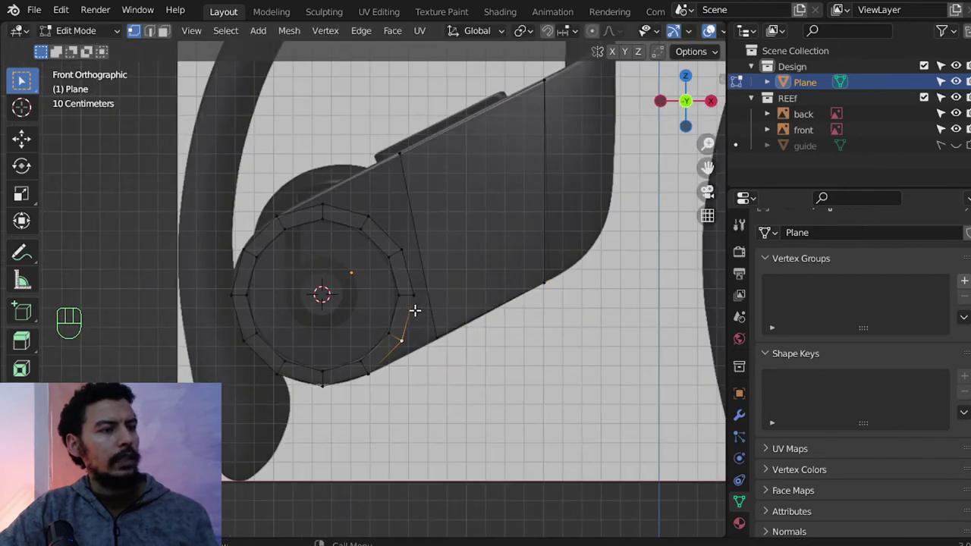
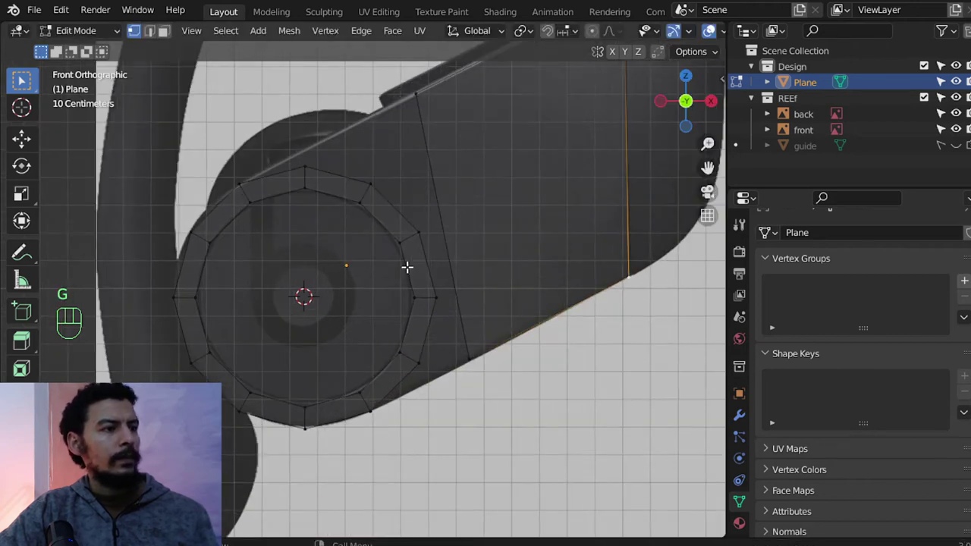
# Fill the cap's inner ring with faces and snap ring vertices onto the body edges with vertex snapping.
pyautogui.middleClick(408, 294)
pyautogui.middleClick(410, 317)
pyautogui.doubleClick(399, 322)
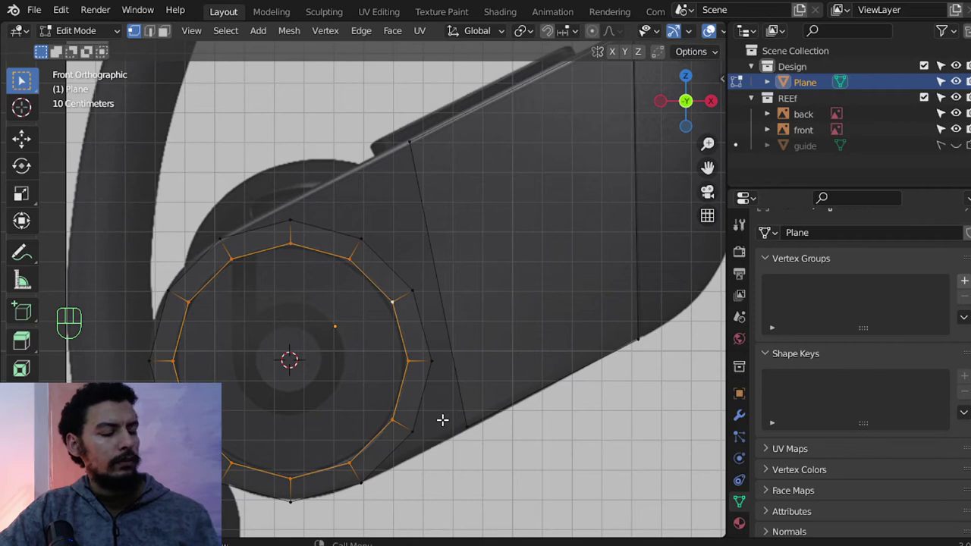
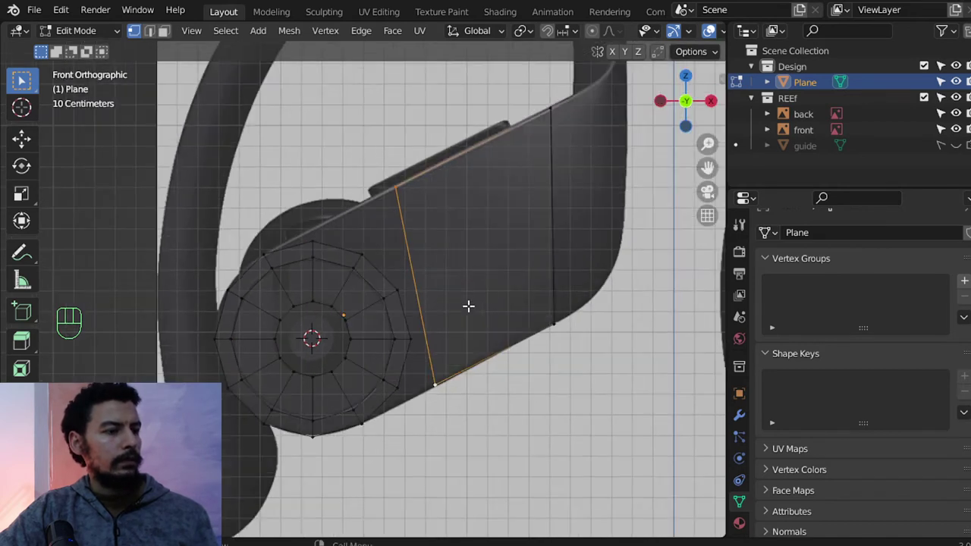
pyautogui.press('e')
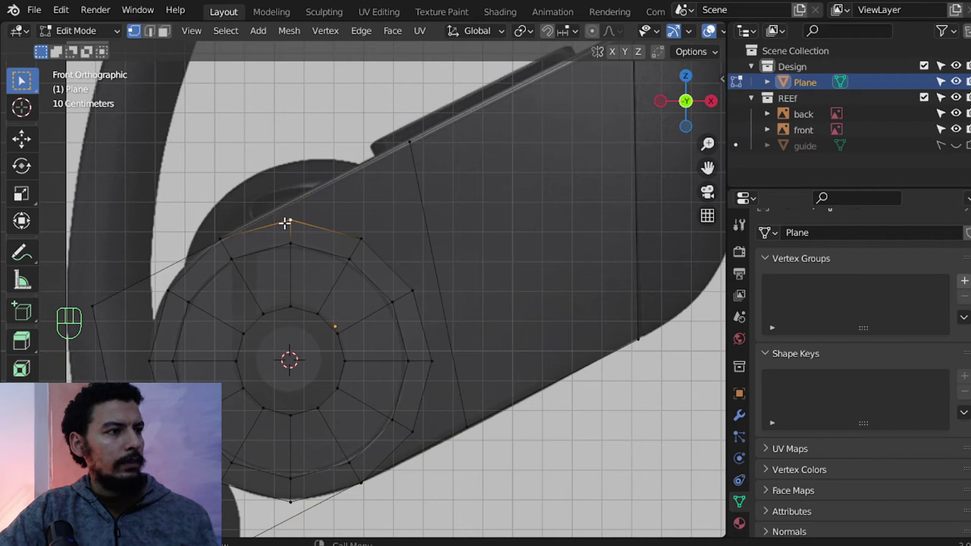
pyautogui.click(553, 35)
pyautogui.moveTo(566, 35); pyautogui.dragTo(410, 199)
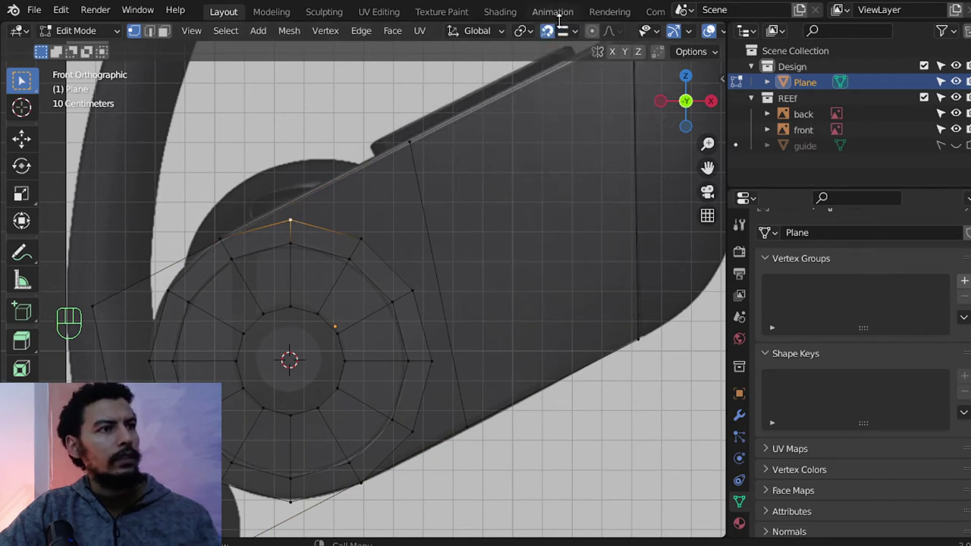
pyautogui.moveTo(577, 50); pyautogui.dragTo(411, 145)
pyautogui.press('Escape')
pyautogui.press('g')
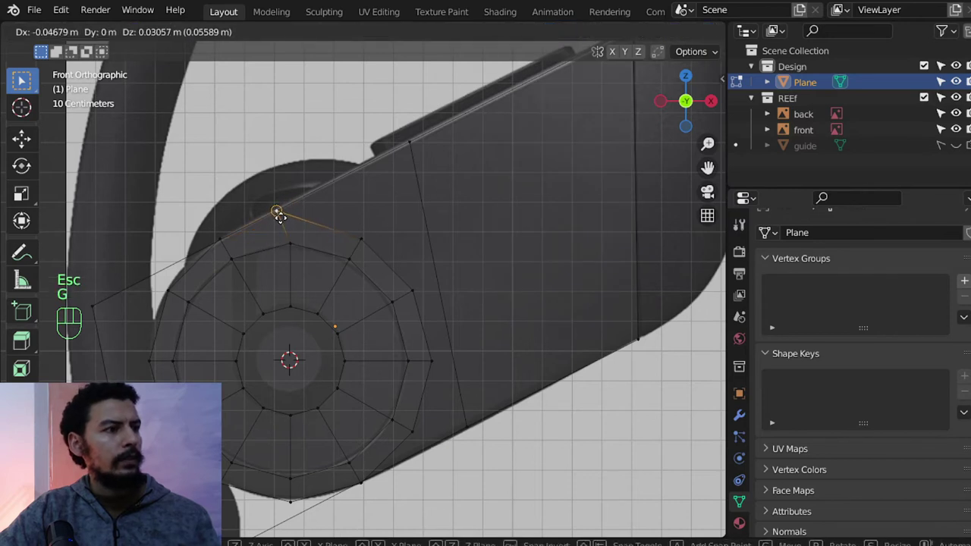
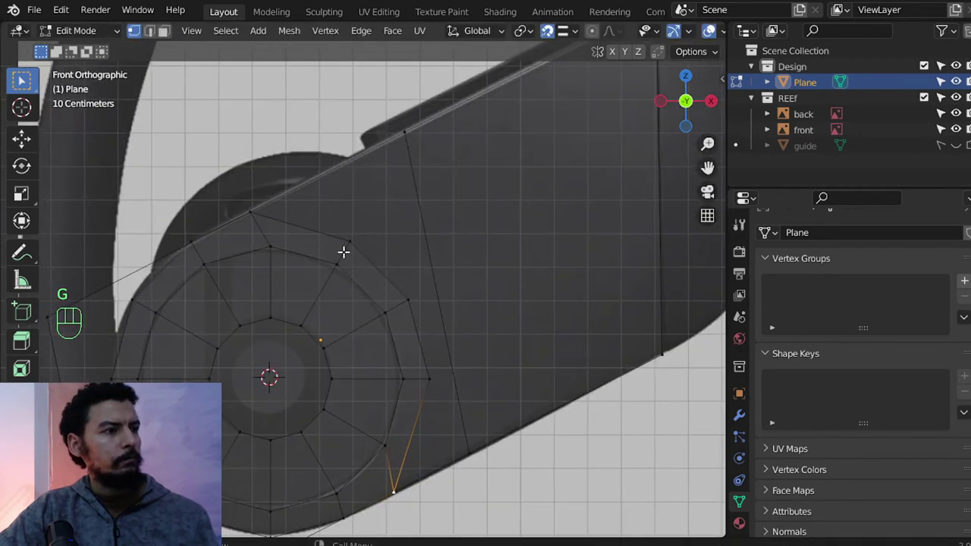
pyautogui.moveTo(422, 405); pyautogui.dragTo(426, 364)
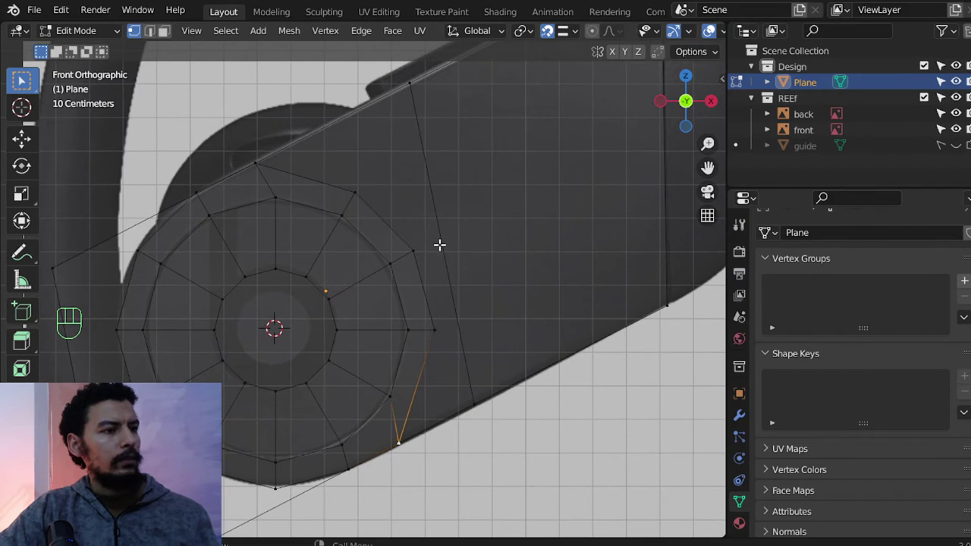
# Slice the earbud body with two lengthwise cuts and switch to the top view with the whole mesh selected.
pyautogui.press('ctrl+r')
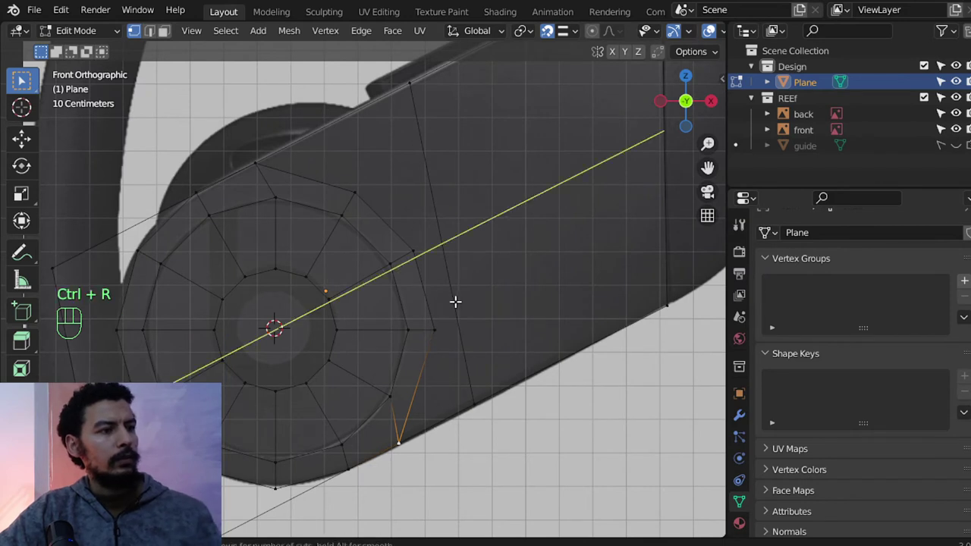
pyautogui.click(241, 361)
pyautogui.press('x')
pyautogui.press('ctrl+z')
pyautogui.press('x')
pyautogui.press('ctrl+r')
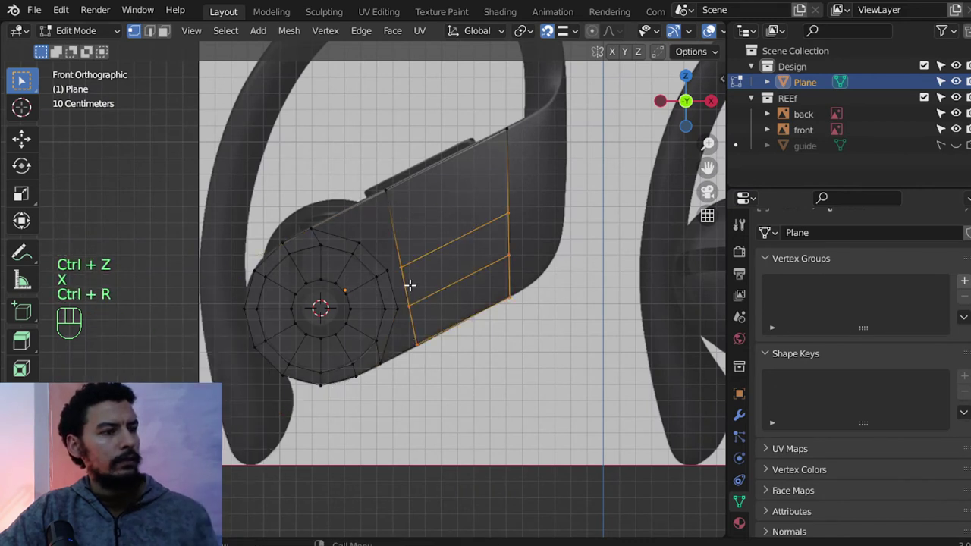
pyautogui.click(455, 316)
pyautogui.press('a')
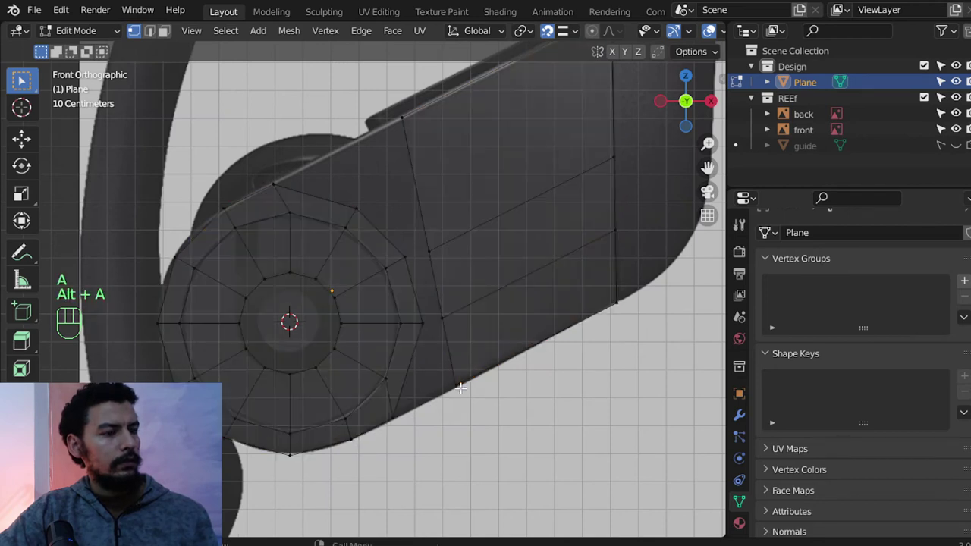
pyautogui.moveTo(484, 344); pyautogui.dragTo(493, 267)
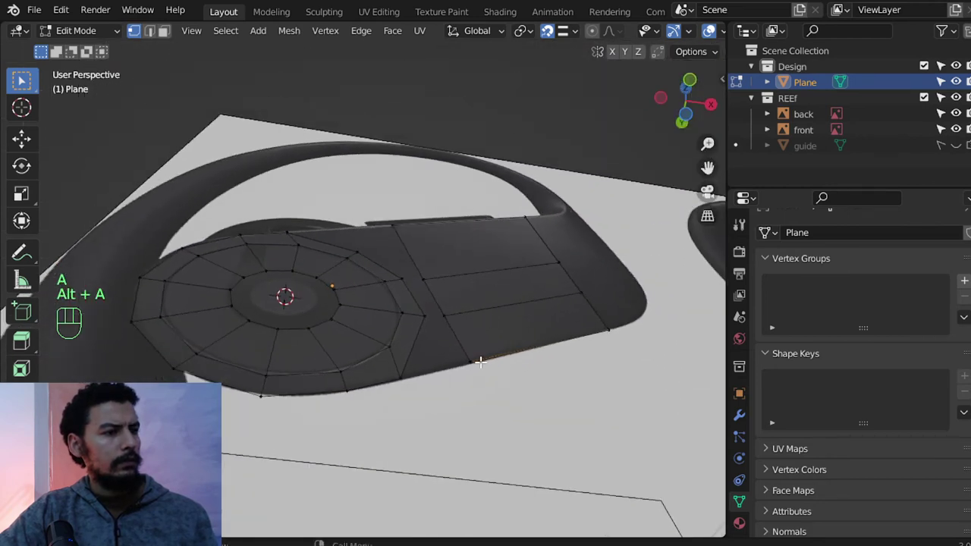
pyautogui.middleClick(479, 336)
pyautogui.press('KP_1')
pyautogui.press('KP_7')
# Shift the outline along Y and extrude it along Y into a solid body of set thickness.
pyautogui.press('a')
pyautogui.press('g')
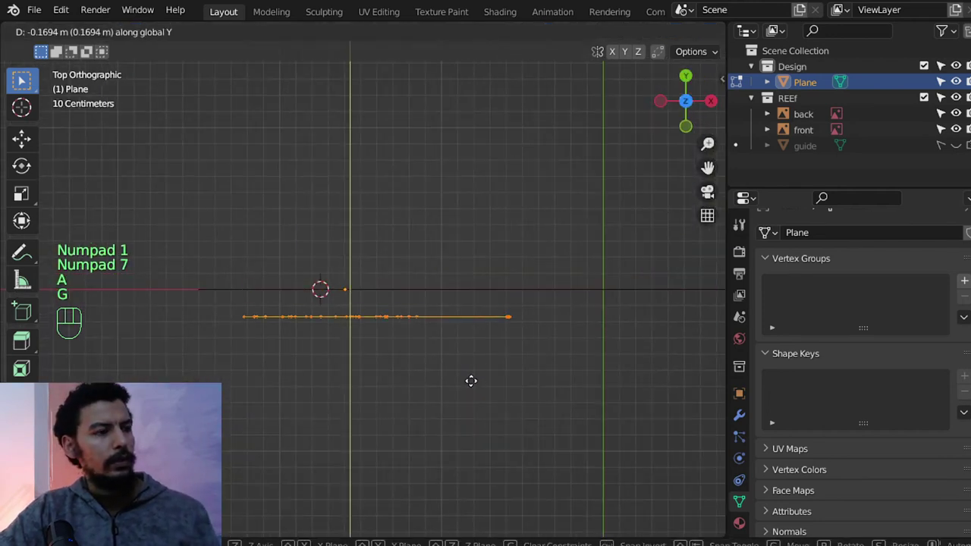
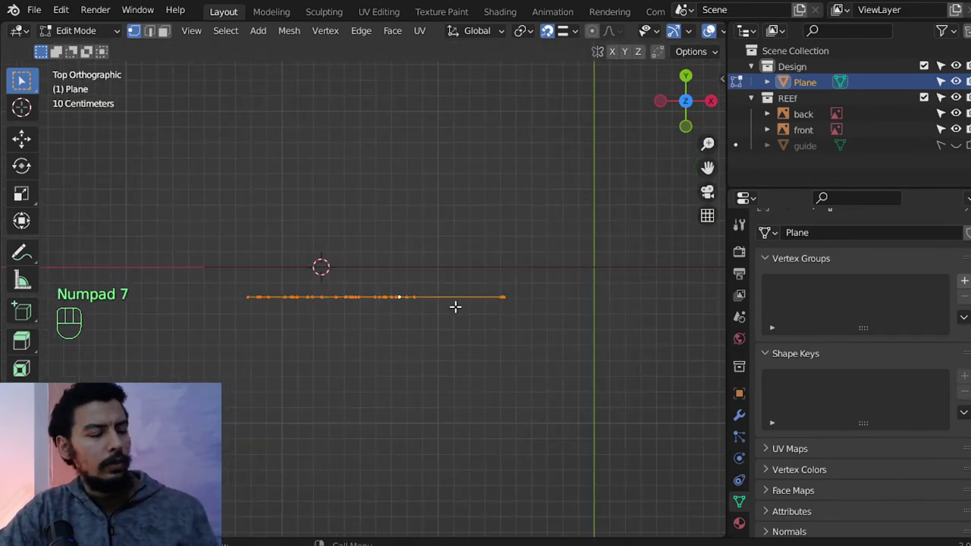
pyautogui.press('e')
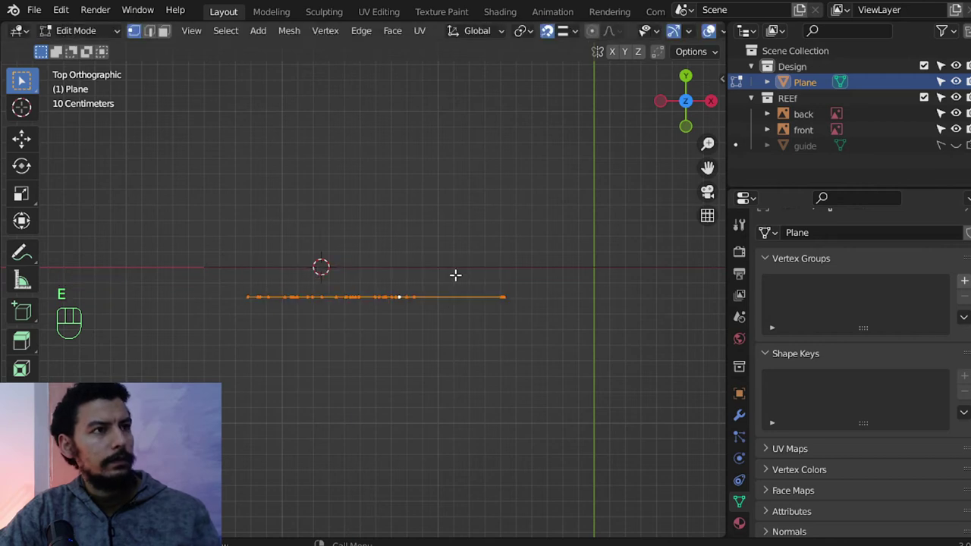
pyautogui.press('shift+Tab')
pyautogui.press('g')
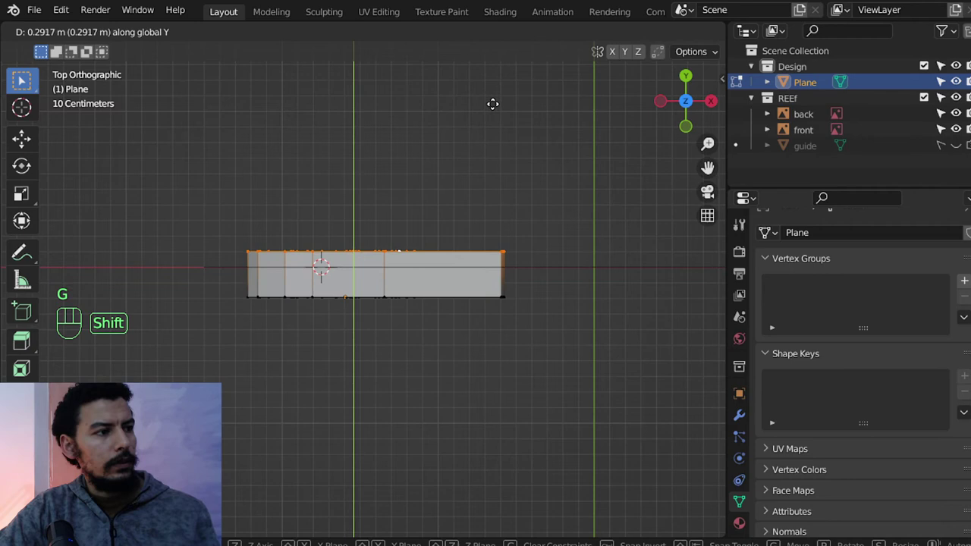
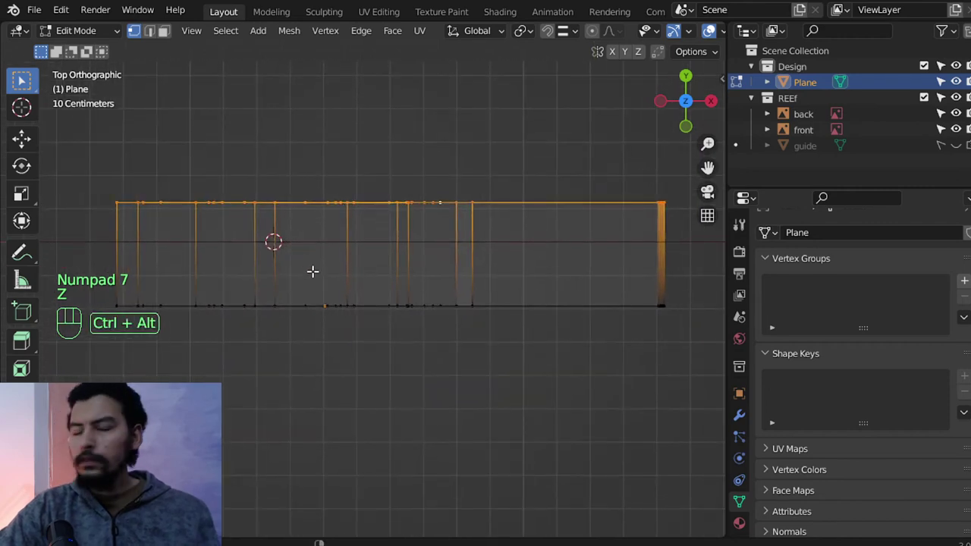
pyautogui.middleClick(293, 240)
pyautogui.press('alt+a')
pyautogui.press('b')
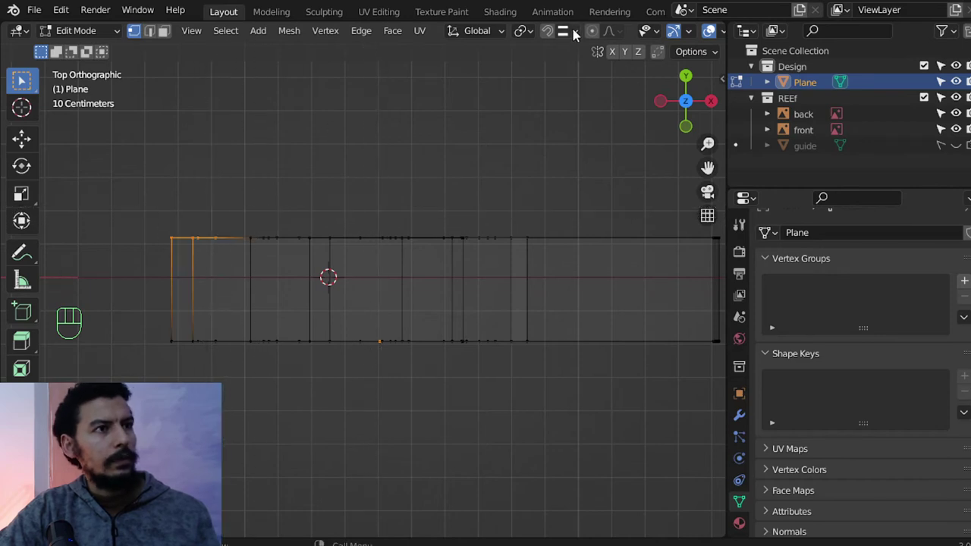
# Taper the body's front end toward the hook with proportional editing, then box-select its lower vertices.
pyautogui.click(592, 35)
pyautogui.moveTo(610, 42); pyautogui.dragTo(479, 119)
pyautogui.press('Escape')
pyautogui.press('g')
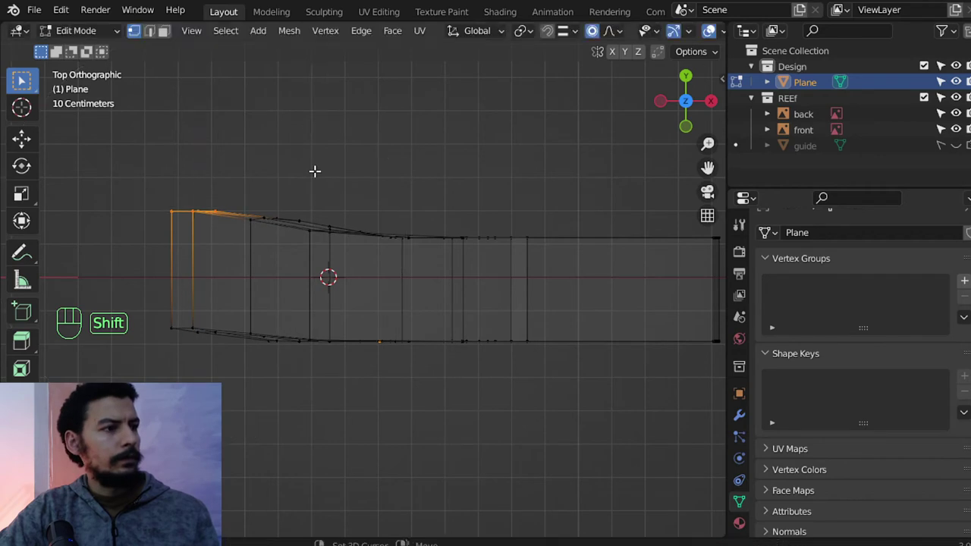
pyautogui.click(592, 37)
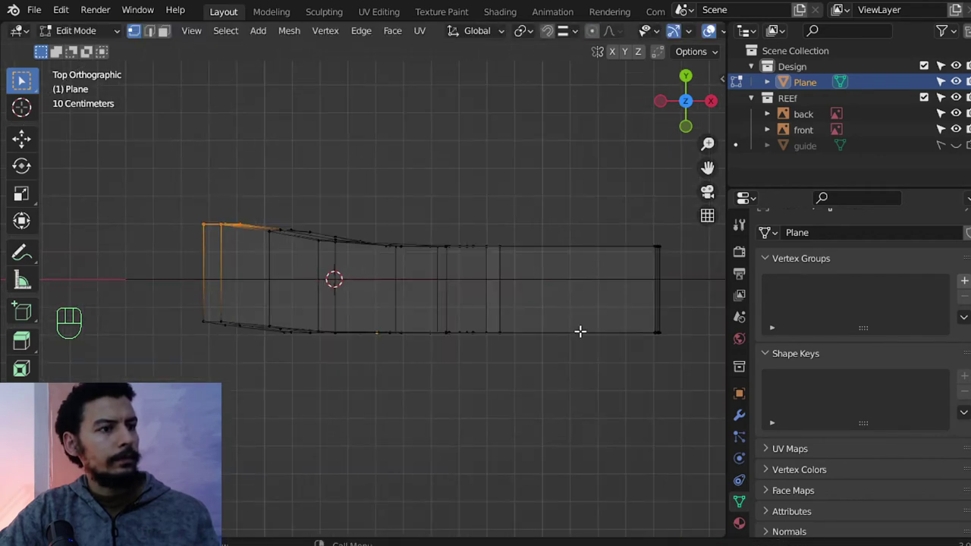
pyautogui.press('a')
pyautogui.press('b')
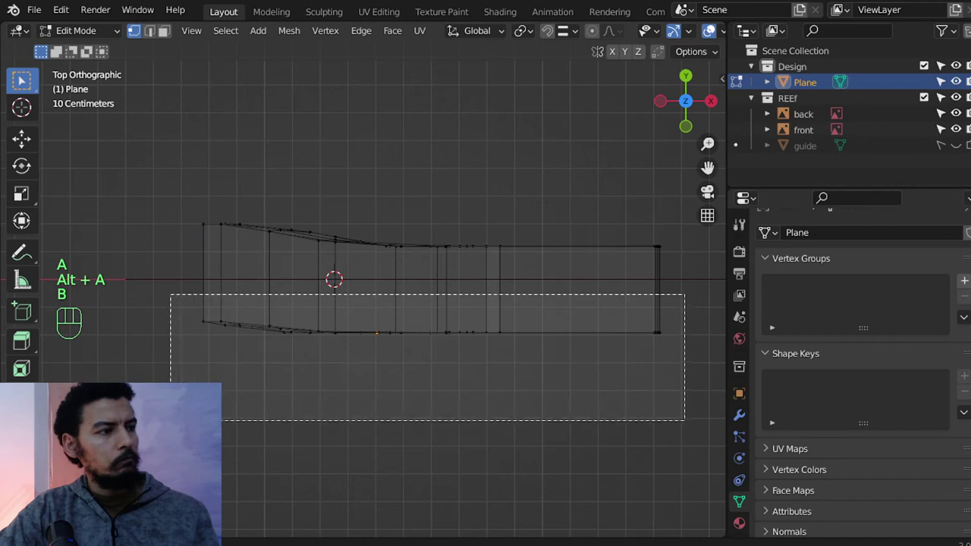
pyautogui.press('s')
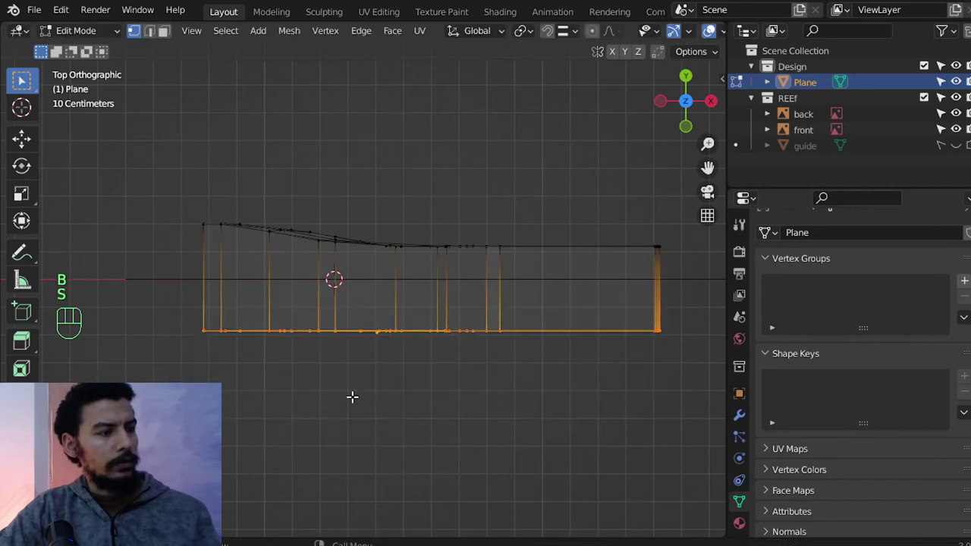
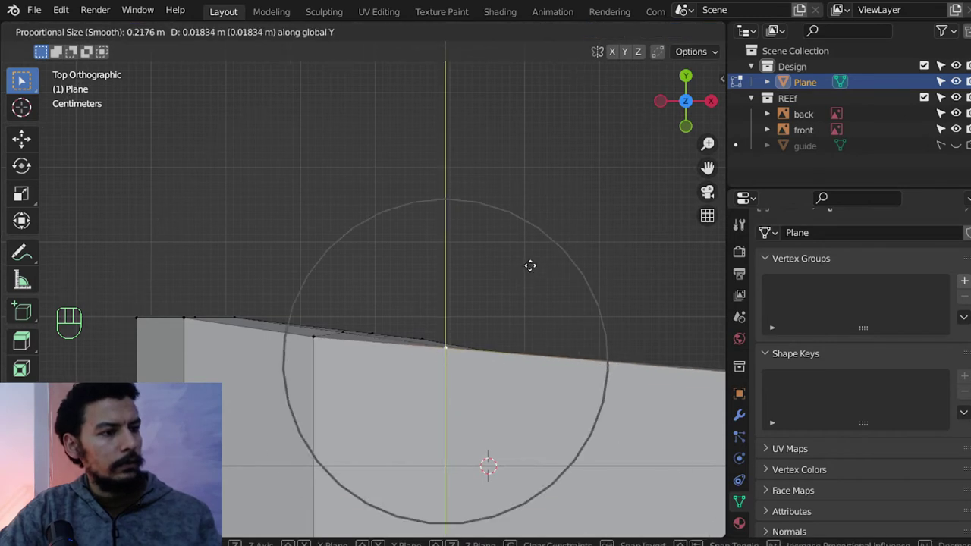
# Shift a top-edge vertex along Y with proportional falloff to even out the body's taper.
pyautogui.press('g')
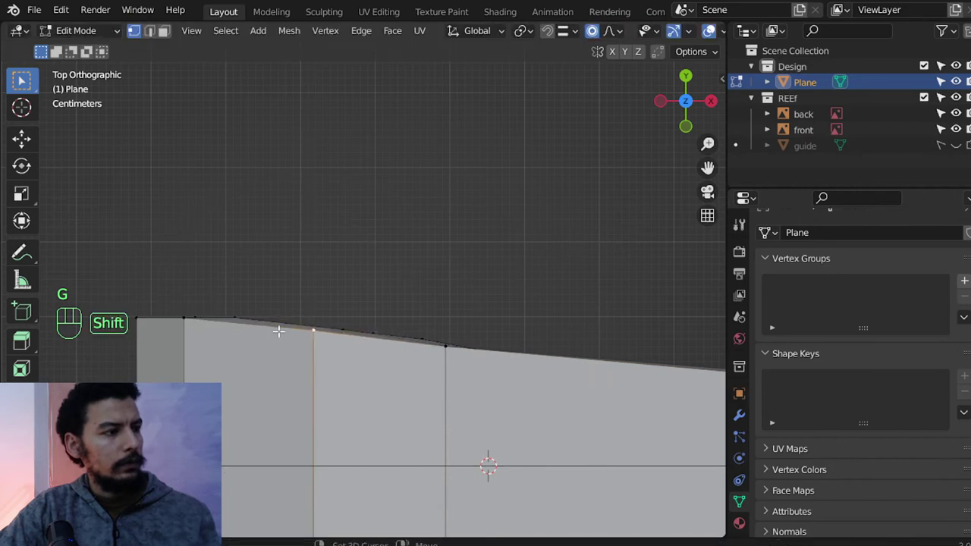
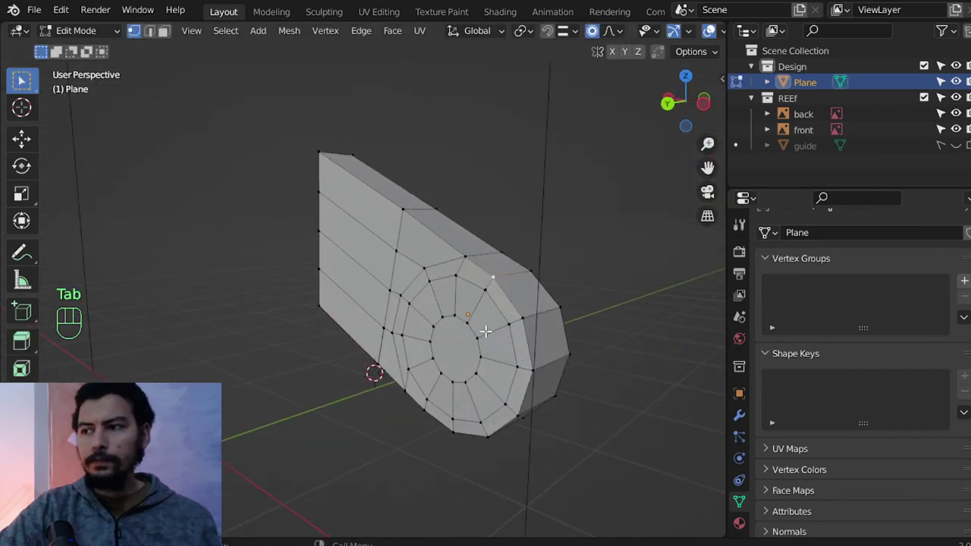
# Snap the 3D cursor to the body's circular front face, switch to top view and bring up the Add Mesh list.
pyautogui.press('4')
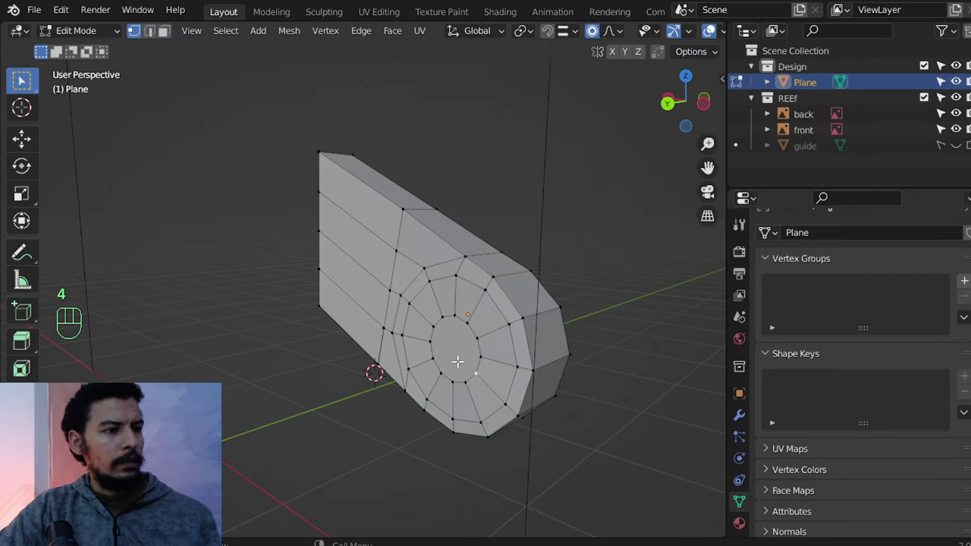
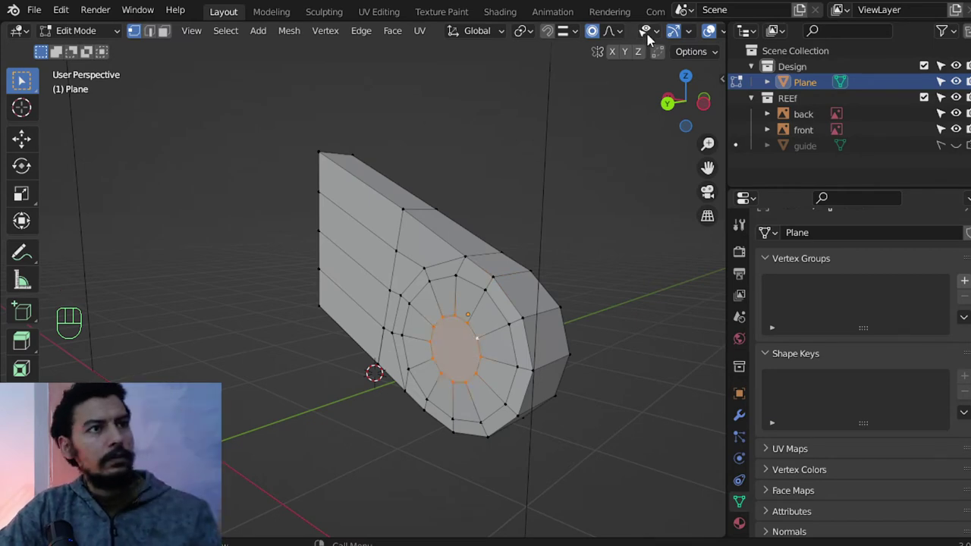
pyautogui.moveTo(607, 49); pyautogui.dragTo(214, 248)
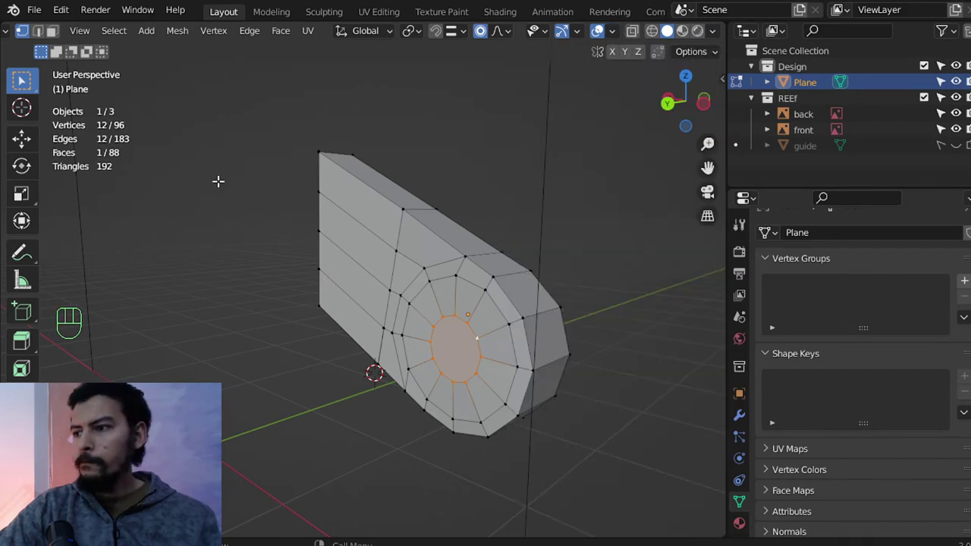
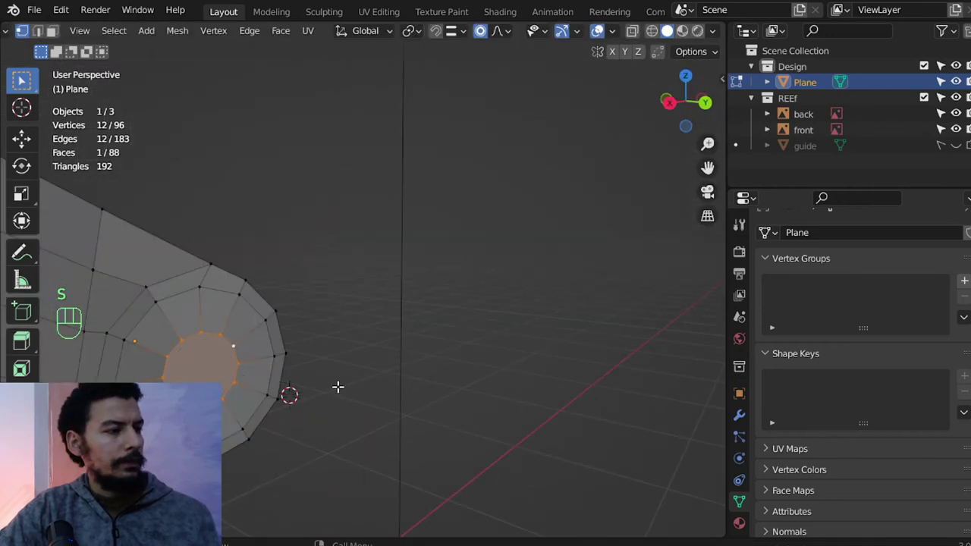
pyautogui.click(487, 33)
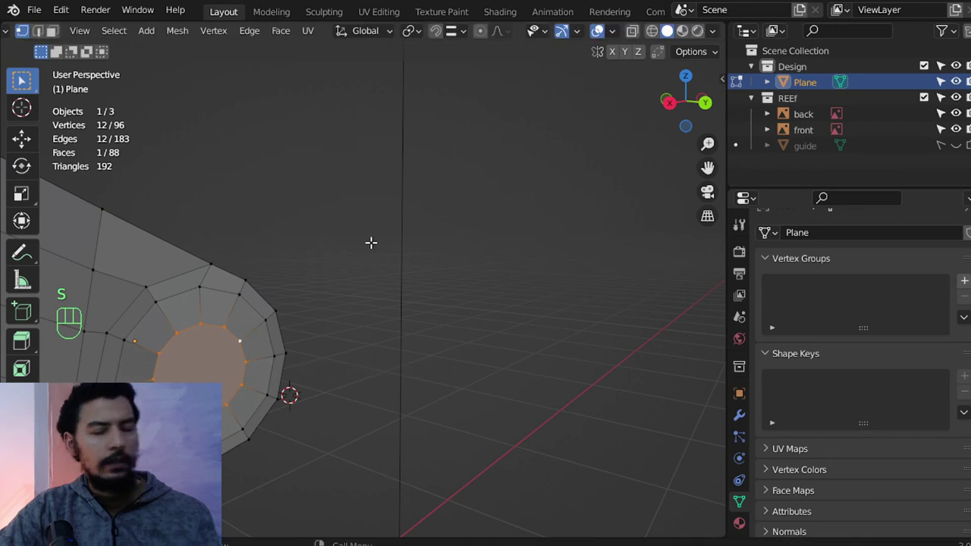
pyautogui.press('shift+s')
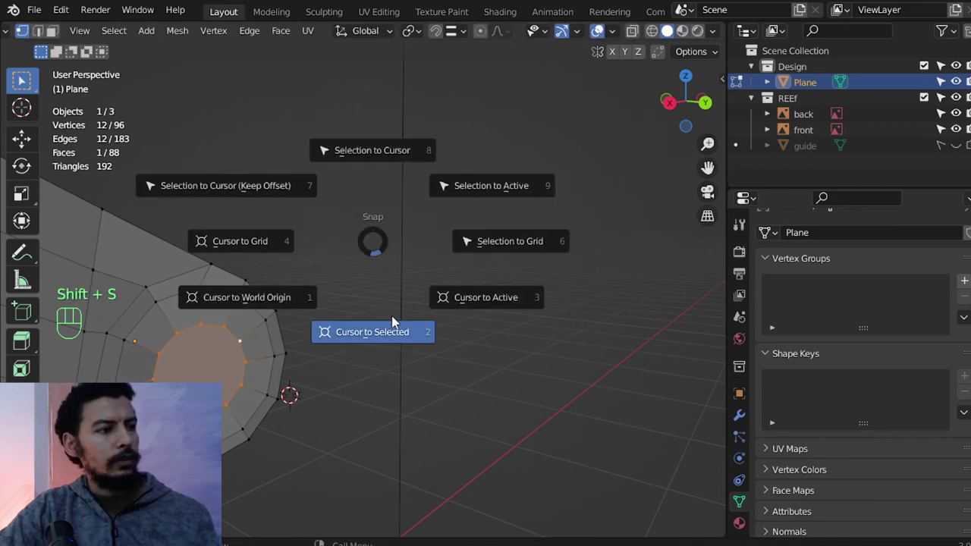
pyautogui.press('Tab')
pyautogui.press('KP_7')
pyautogui.press('Tab')
pyautogui.press('shift+a')
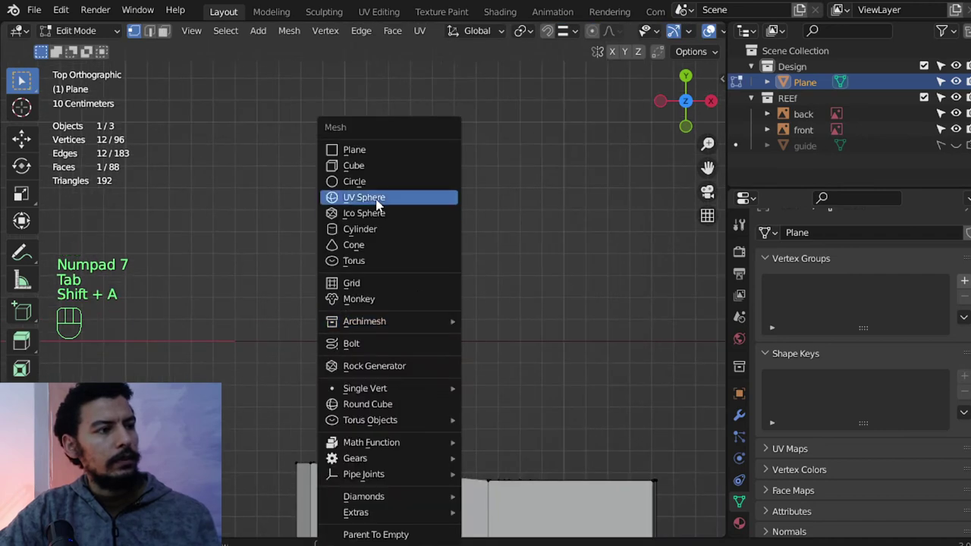
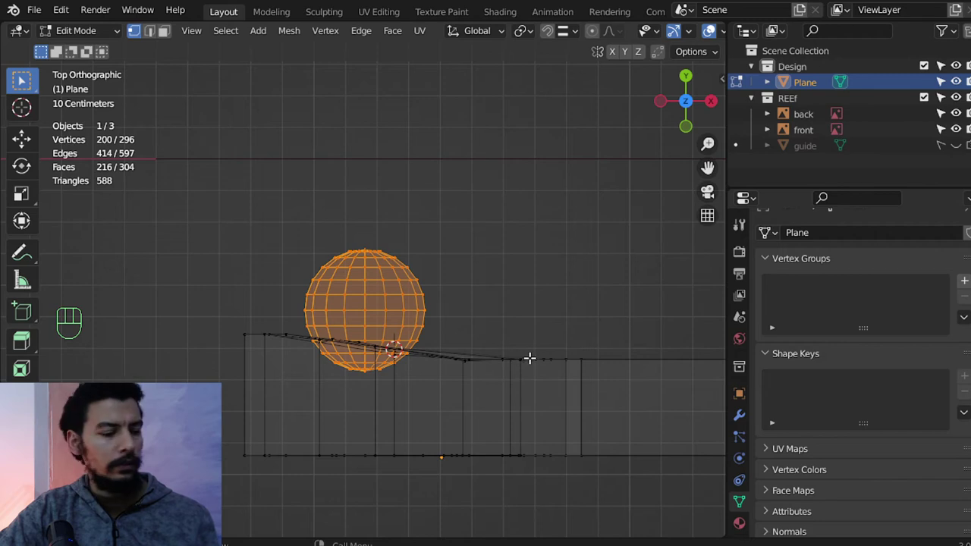
# Stretch the new UV sphere along X and move it into place over the body front from top view.
pyautogui.press('r')
pyautogui.press('s')
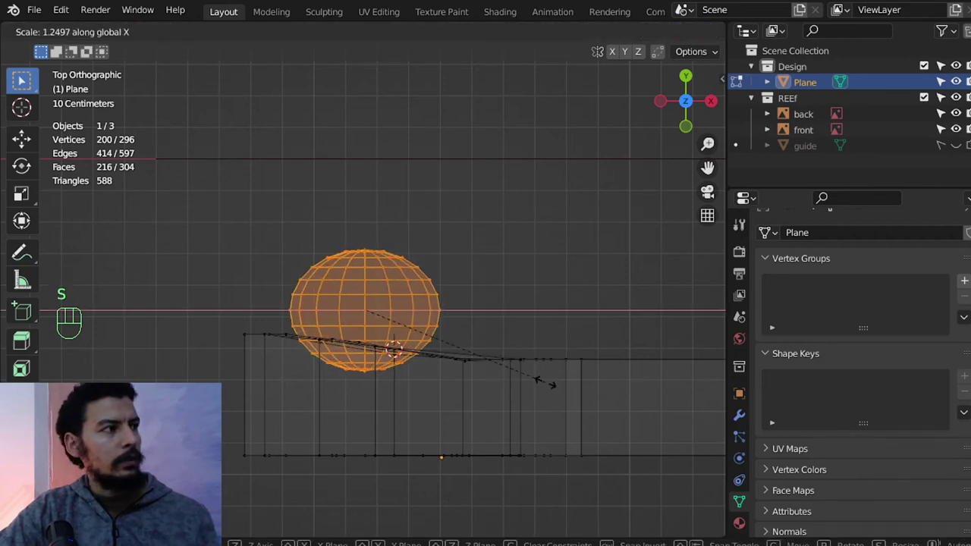
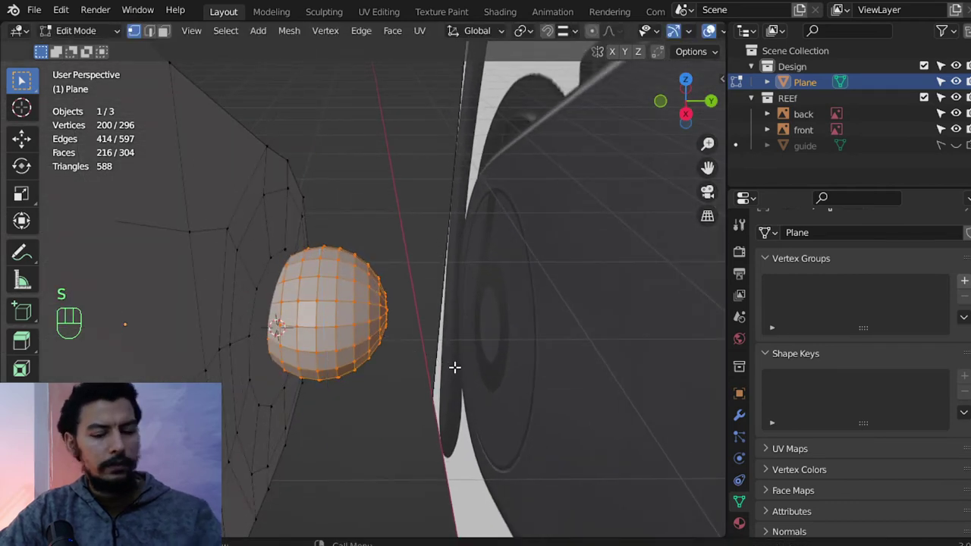
pyautogui.press('KP_7')
pyautogui.press('g')
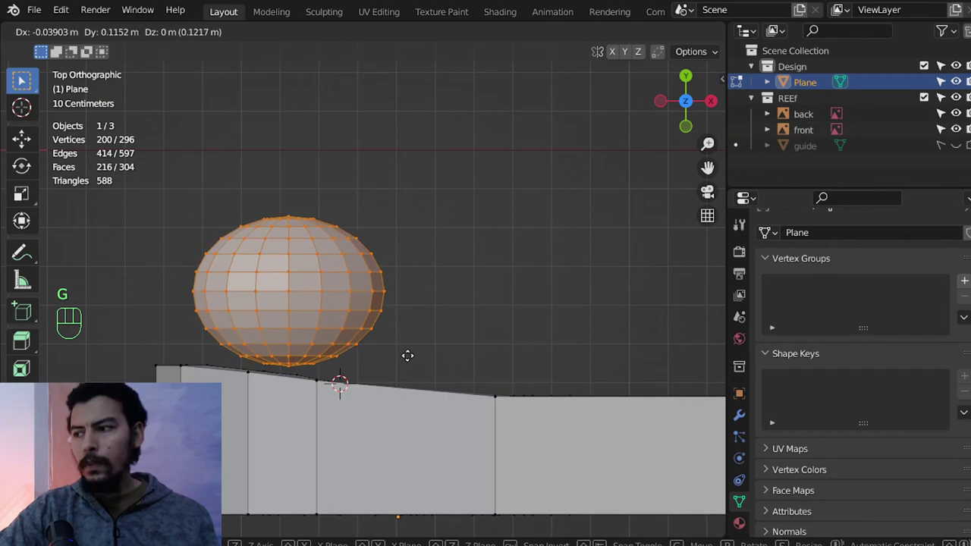
pyautogui.press('g')
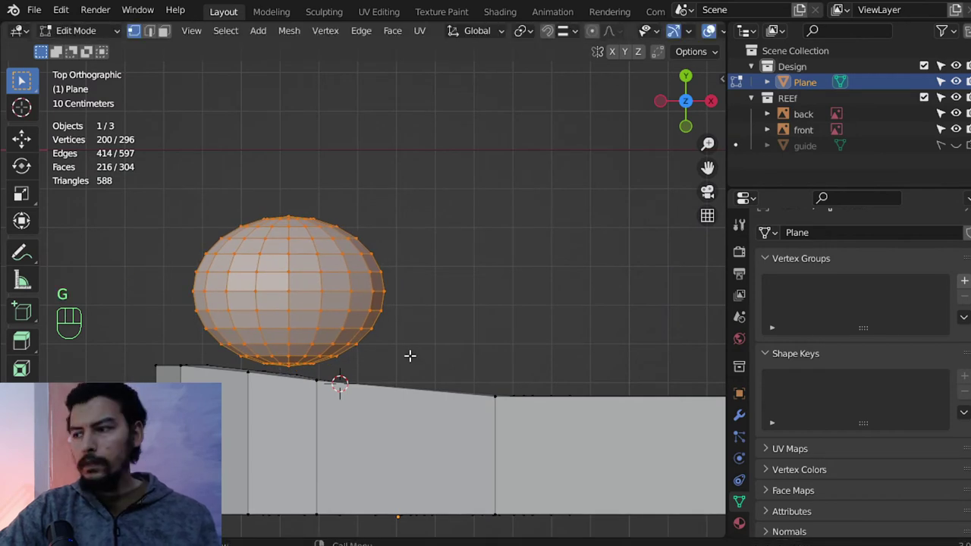
# Scale the sphere uniformly, tilt it to follow the body slope and nudge it along Y as the front cap.
pyautogui.press('s')
pyautogui.press('g')
pyautogui.press('s')
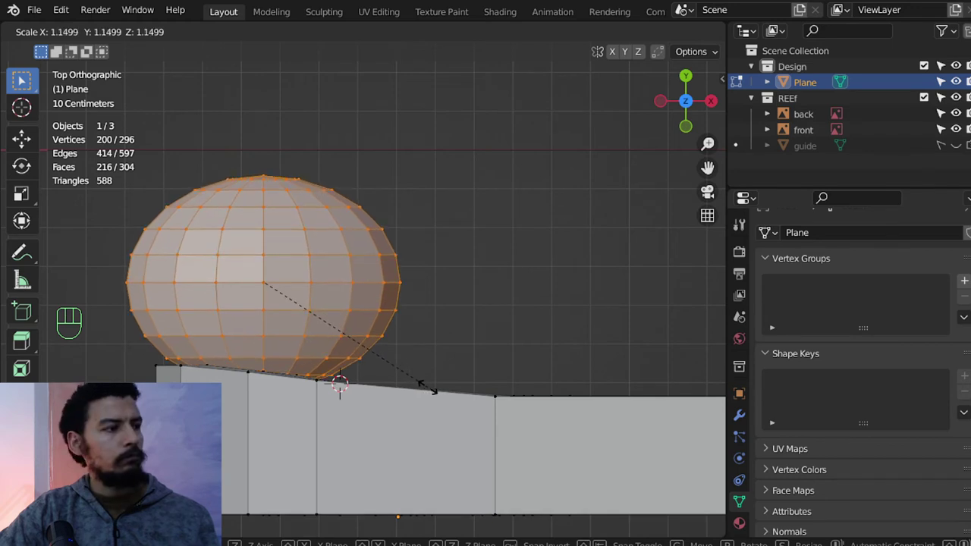
pyautogui.press('g')
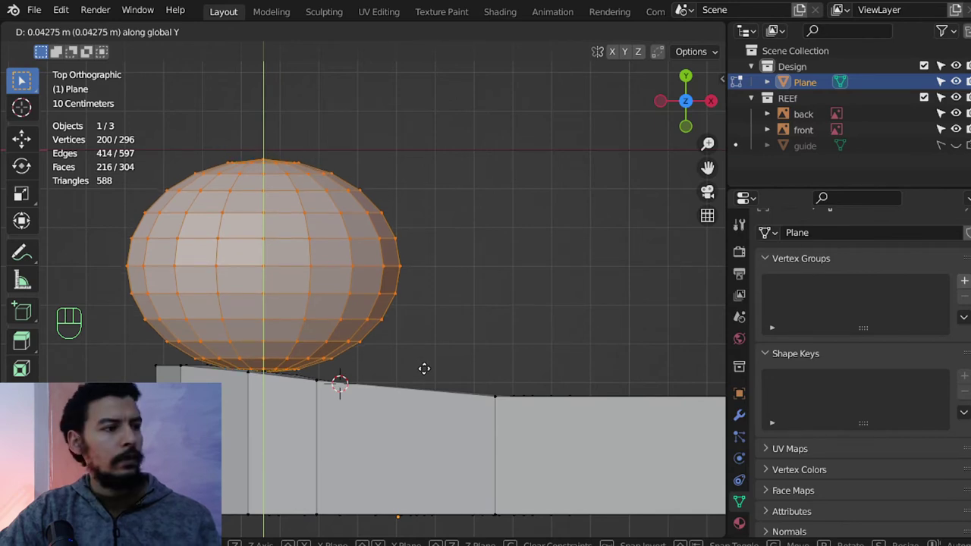
pyautogui.press('r')
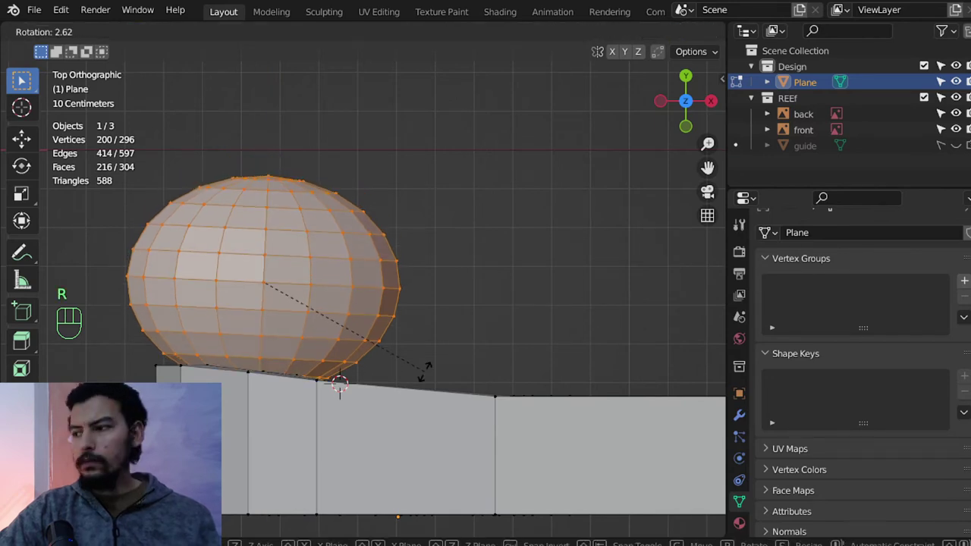
pyautogui.press('g')
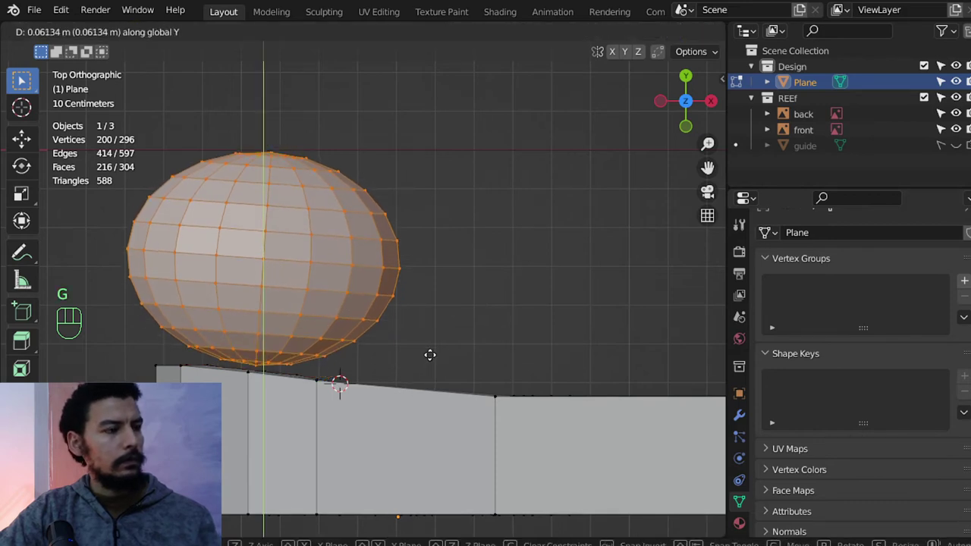
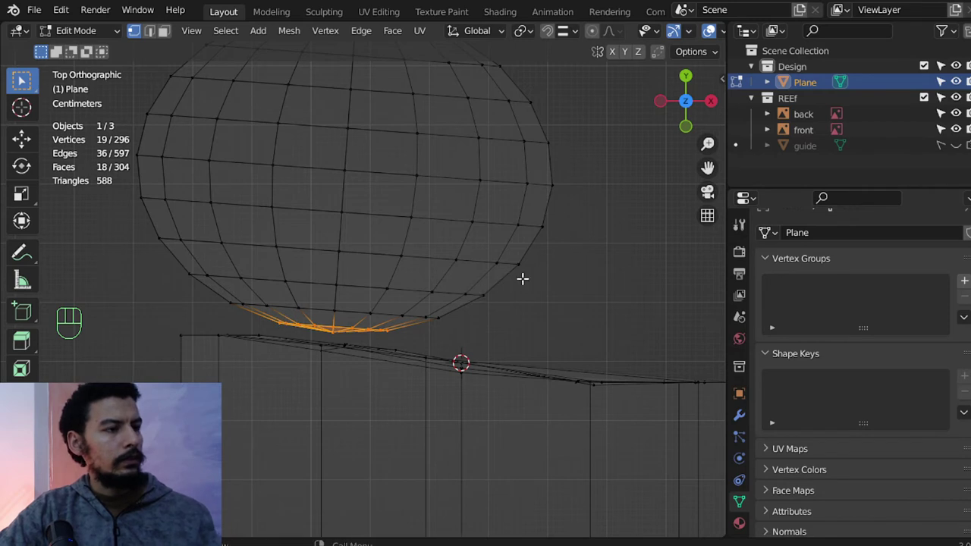
# Select the sphere's lower row of vertices in wireframe and inspect the cap from an orbited view.
pyautogui.press('z')
pyautogui.moveTo(472, 282); pyautogui.dragTo(320, 156)
pyautogui.press('KP_Divide')
pyautogui.press('KP_Divide')
pyautogui.press('ctrl+l')
pyautogui.press('shift+h')
pyautogui.middleClick(349, 260)
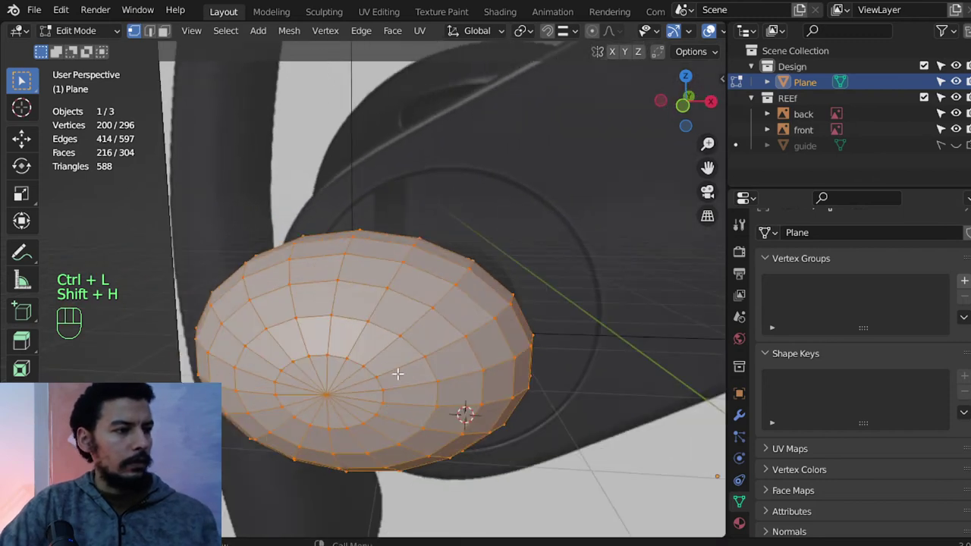
# From top view, circle-select the lower sphere vertices and delete them so the cap no longer dips into the body.
pyautogui.press('KP_7')
pyautogui.press('z')
pyautogui.press('a')
pyautogui.press('c')
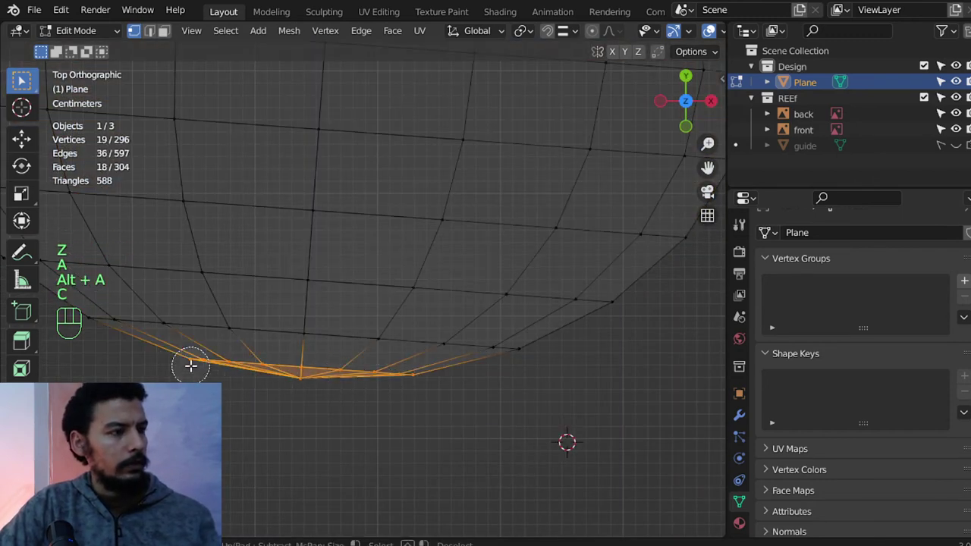
pyautogui.press('c')
pyautogui.press('x')
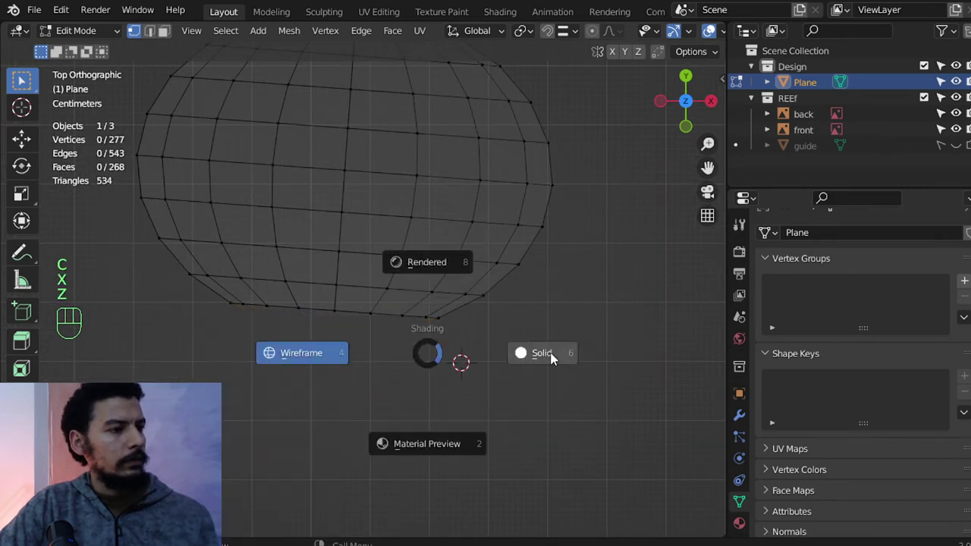
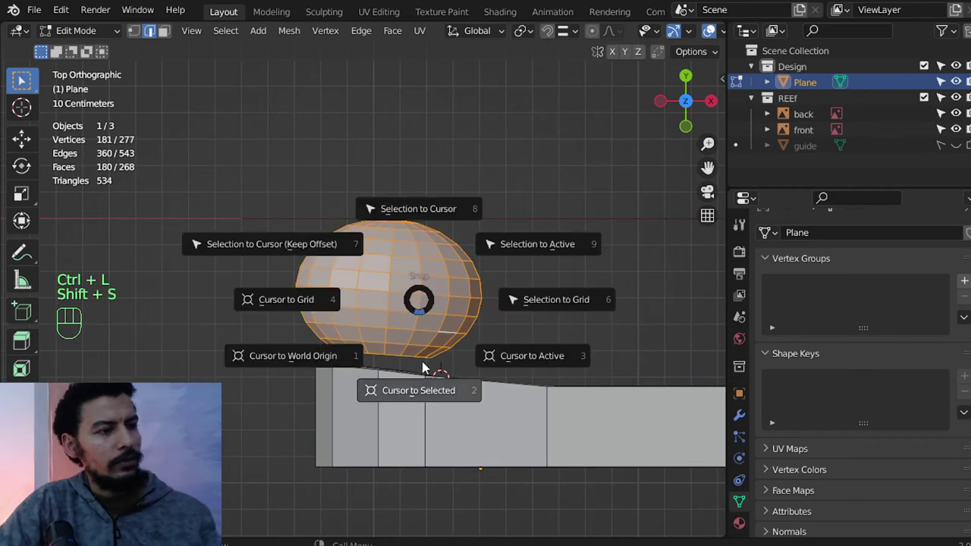
# Show the sphere as see-through wireframe and stretch it along X into a wider oval.
pyautogui.press('Tab')
pyautogui.press('shift+a')
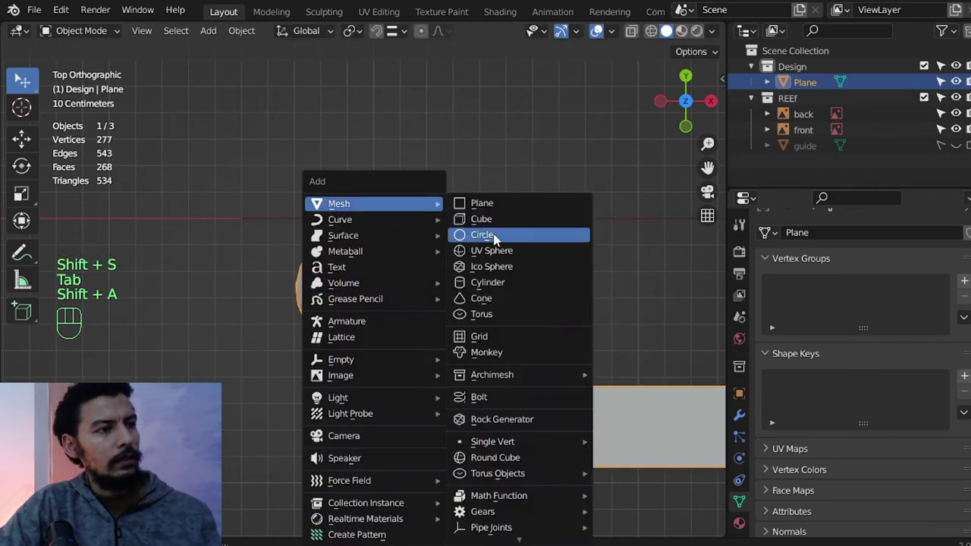
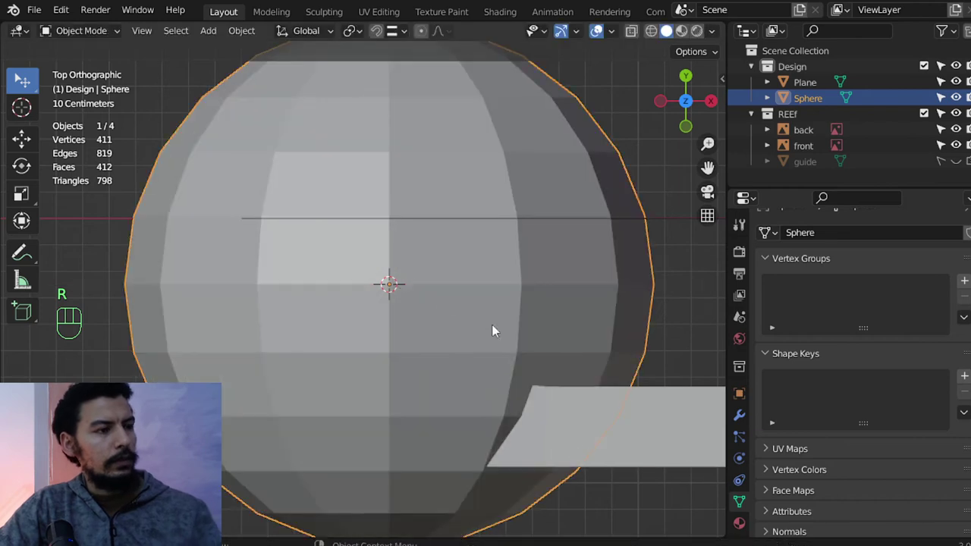
pyautogui.press('s')
pyautogui.click(564, 389)
pyautogui.press('s')
pyautogui.click(562, 333)
pyautogui.press('s')
pyautogui.press('z')
pyautogui.press('s')
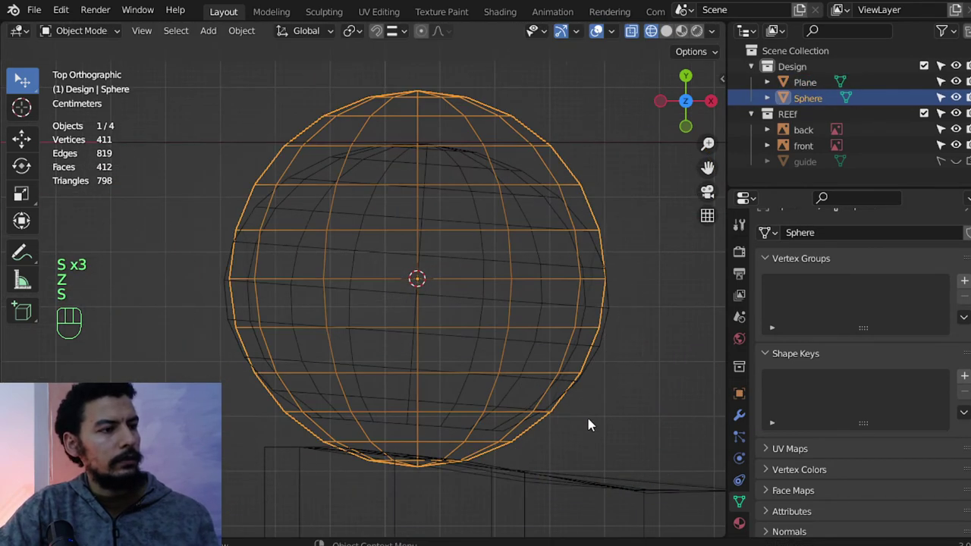
pyautogui.press('s')
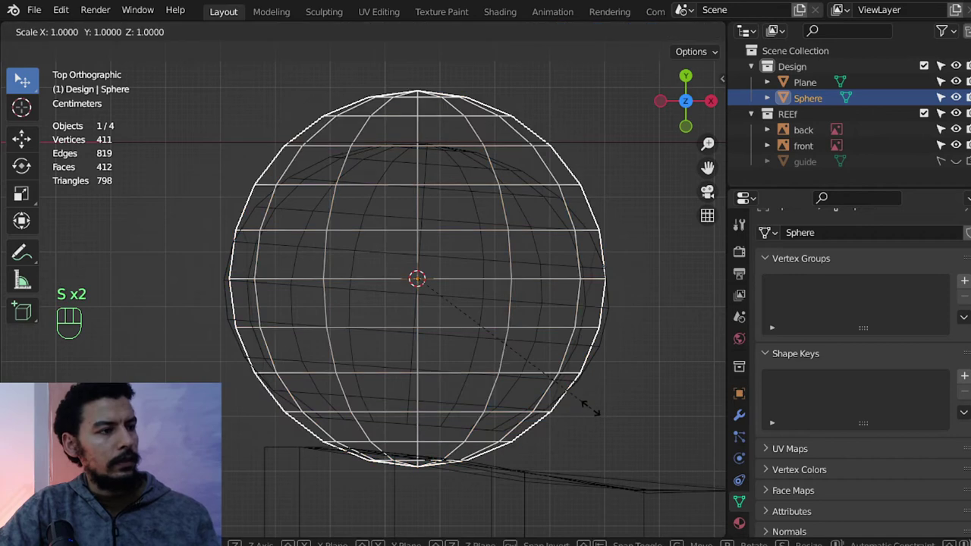
pyautogui.press('s')
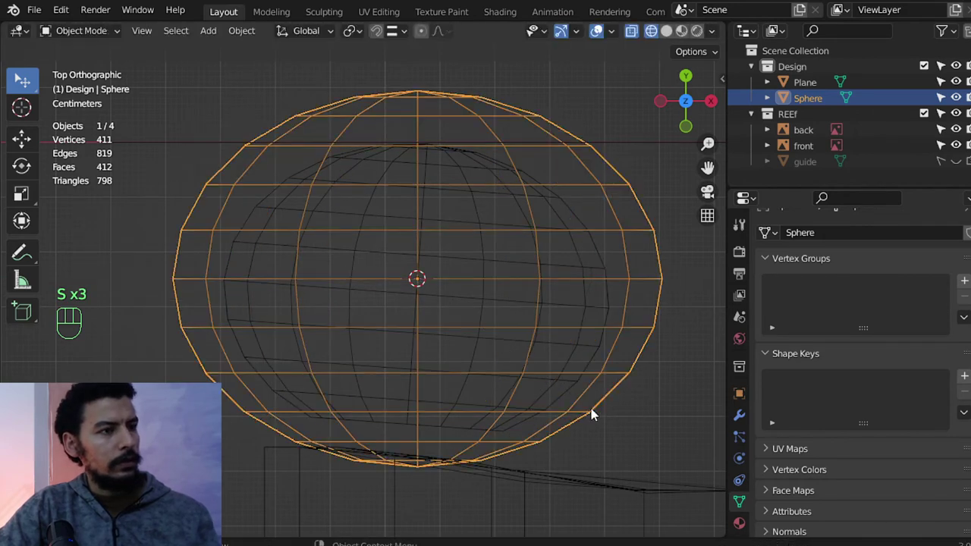
# Inspect the oval from several angles, then tilt it a few degrees from top view.
pyautogui.moveTo(595, 413); pyautogui.dragTo(453, 303)
pyautogui.press('z')
pyautogui.moveTo(454, 345); pyautogui.dragTo(419, 265)
pyautogui.moveTo(411, 281); pyautogui.dragTo(379, 277)
pyautogui.press('s')
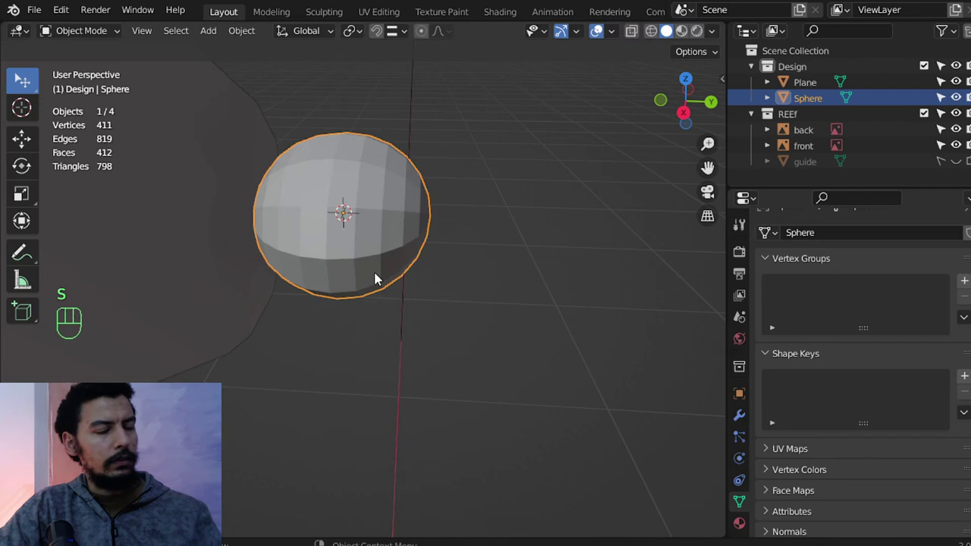
pyautogui.press('KP_7')
pyautogui.press('z')
pyautogui.middleClick(428, 351)
pyautogui.press('s')
pyautogui.press('r')
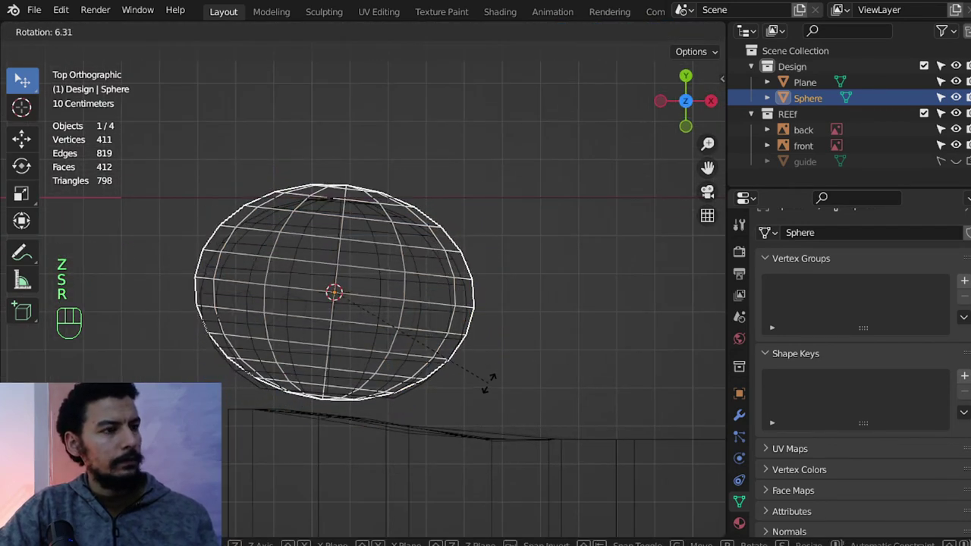
pyautogui.press('s')
# Move the oval into place above the body and box-select its bottom vertices in Edit Mode.
pyautogui.press('g')
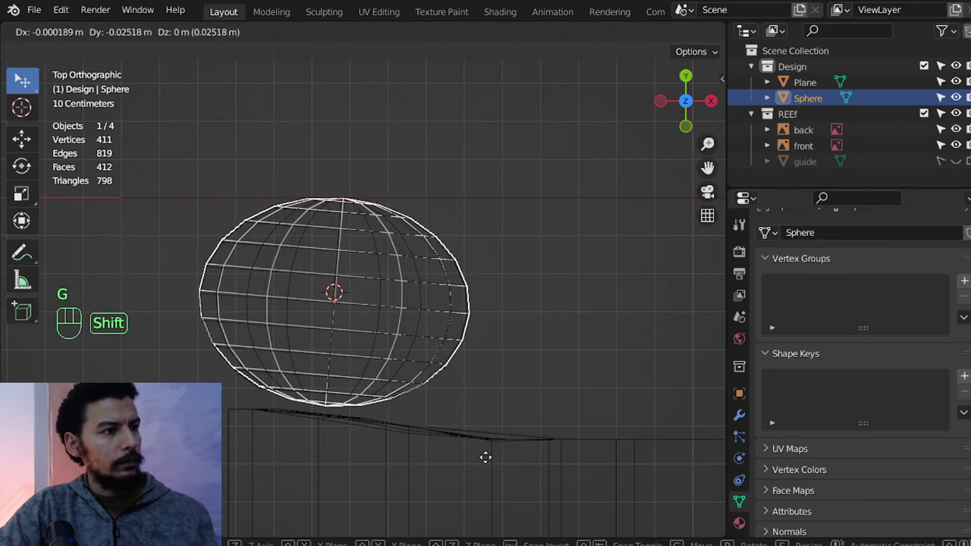
pyautogui.press('Tab')
pyautogui.moveTo(411, 392); pyautogui.dragTo(443, 329)
pyautogui.middleClick(450, 310)
# Circle-select the oval sphere's bottom vertices and delete them.
pyautogui.press('1')
pyautogui.press('a')
pyautogui.press('c')
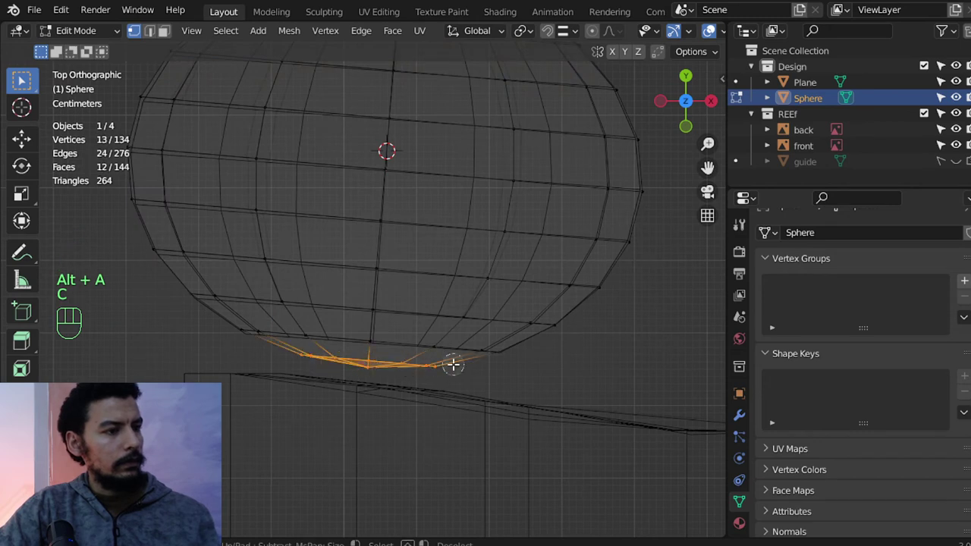
pyautogui.press('x')
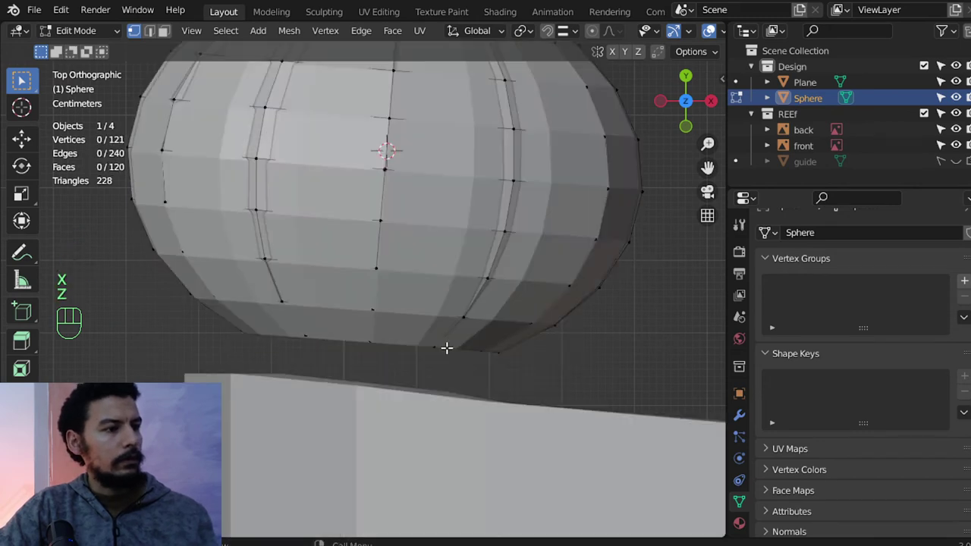
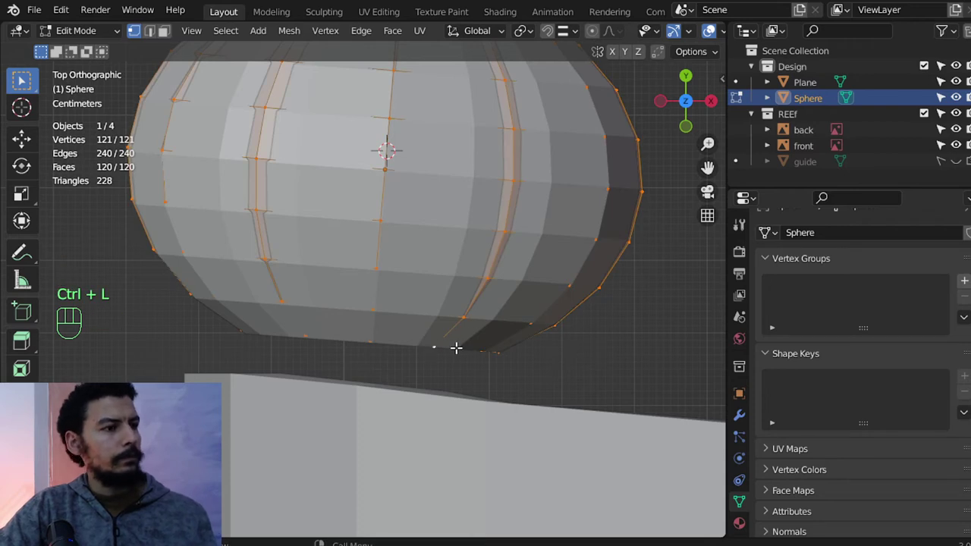
pyautogui.press('Tab')
# Select a linked set of vertices in the earbud body mesh and delete it.
pyautogui.click(537, 297)
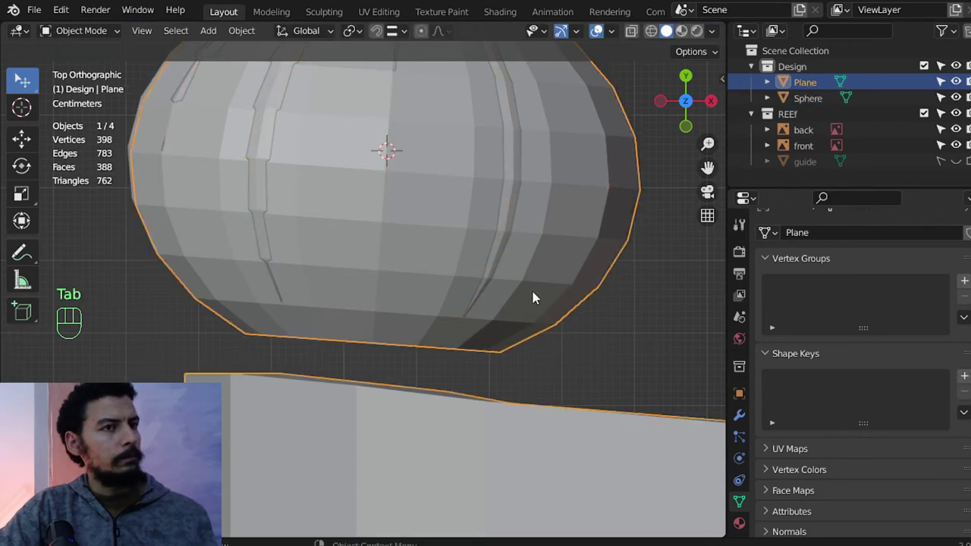
pyautogui.press('Tab')
pyautogui.press('ctrl+l')
pyautogui.press('x')
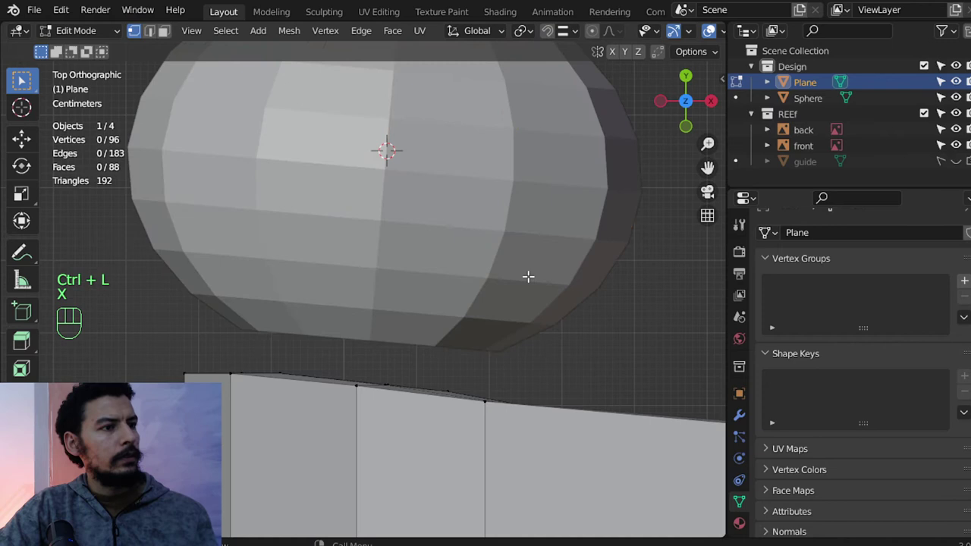
pyautogui.press('Tab')
# Join the sphere into the Plane body as one object and select the cap's bottom edge loop.
pyautogui.click(486, 313)
pyautogui.click(465, 421)
pyautogui.press('ctrl+j')
pyautogui.press('Tab')
pyautogui.press('z')
pyautogui.click(373, 323)
pyautogui.doubleClick(386, 343)
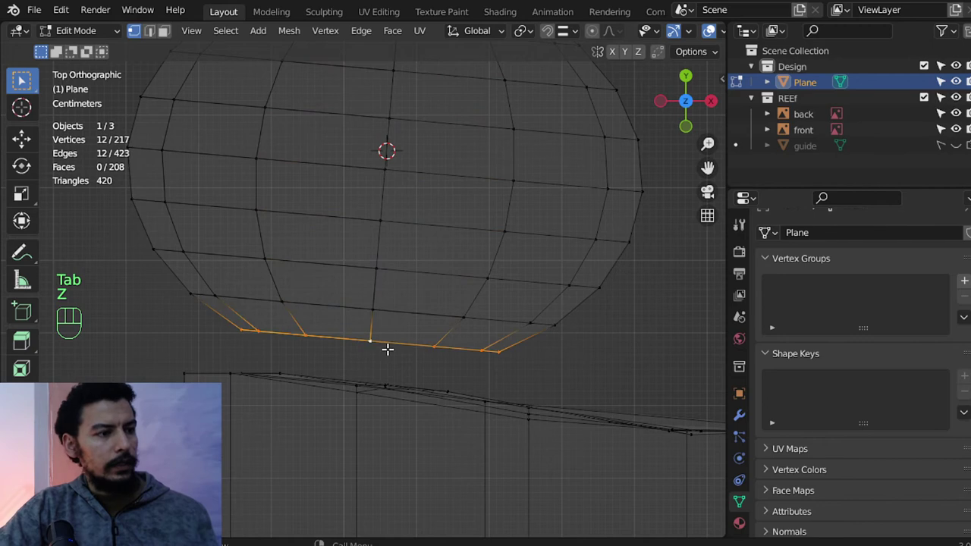
# Select the whole cap part and move it along Y, then along Z from the side view.
pyautogui.press('ctrl+l')
pyautogui.press('g')
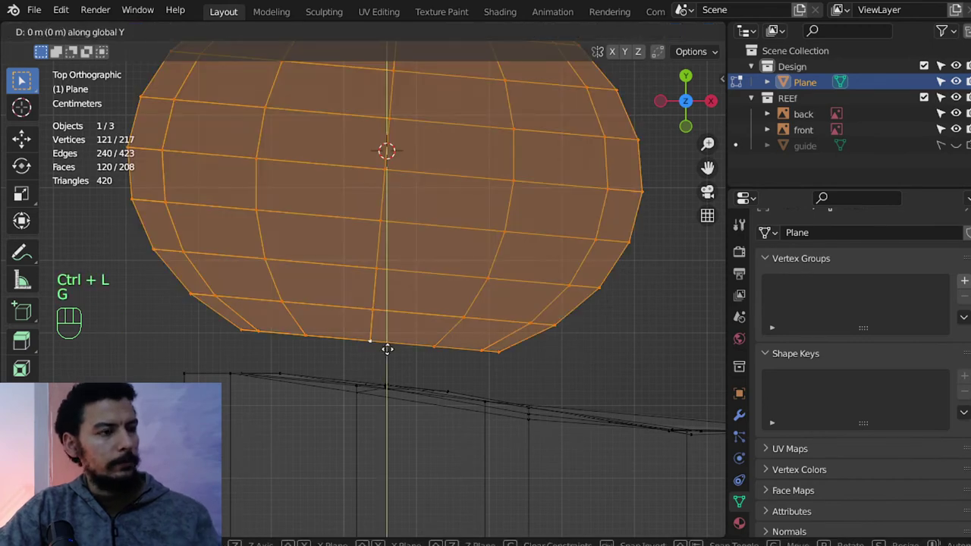
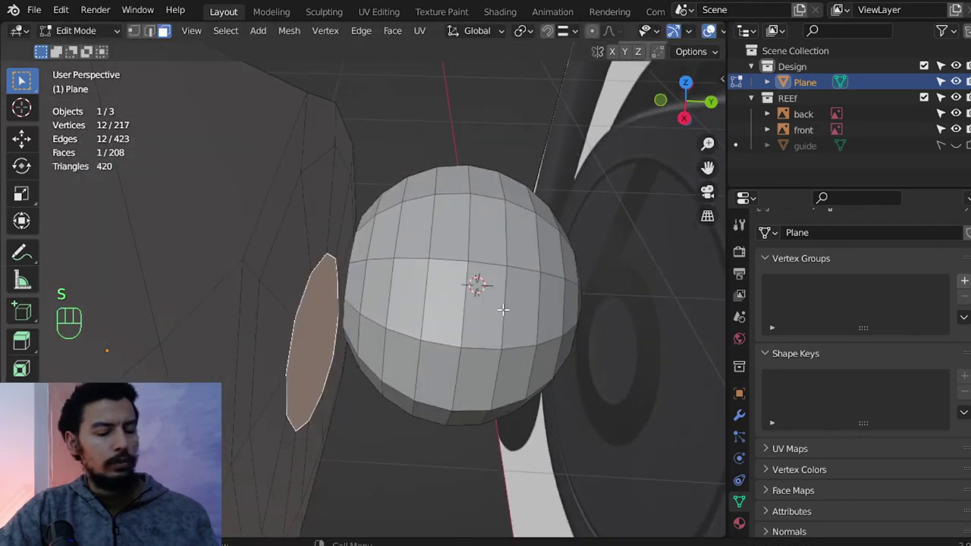
pyautogui.press('KP_3')
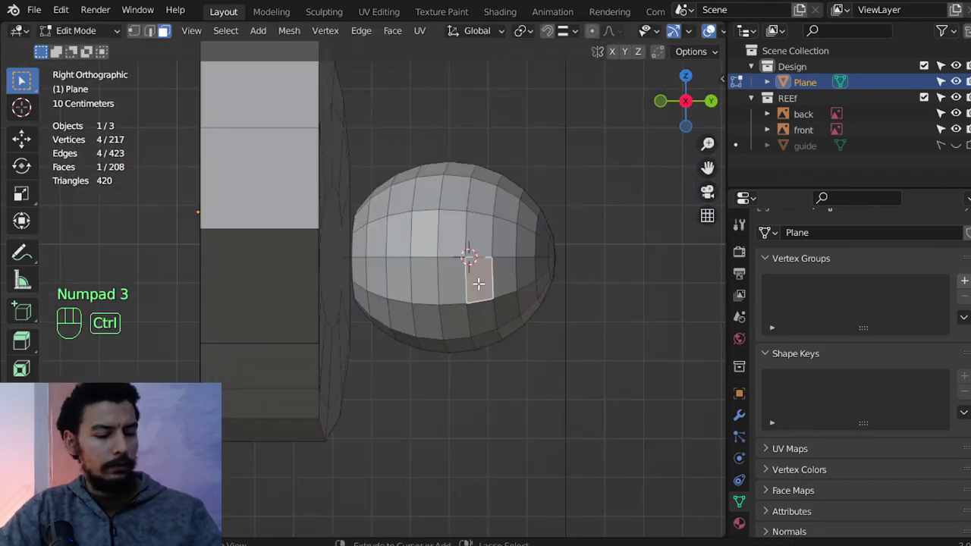
pyautogui.press('ctrl+l')
pyautogui.press('g')
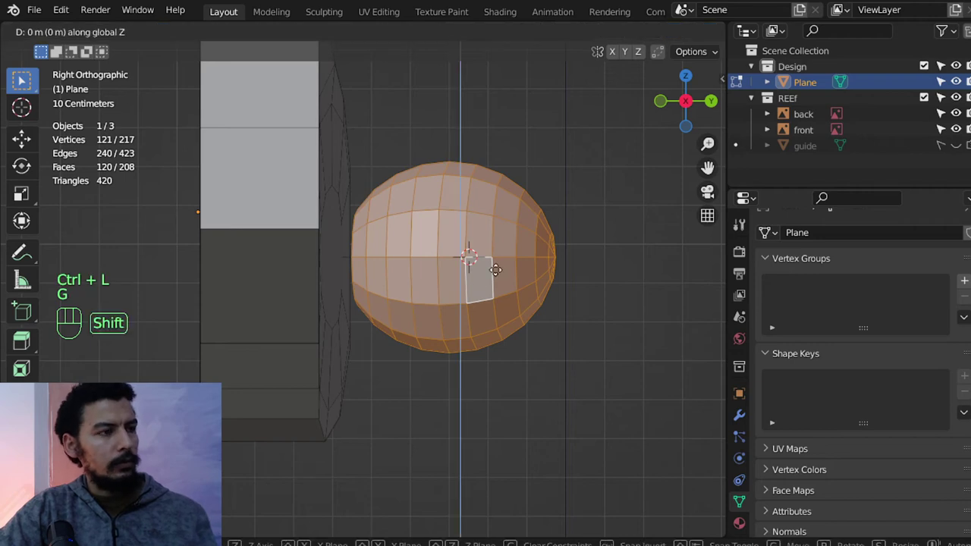
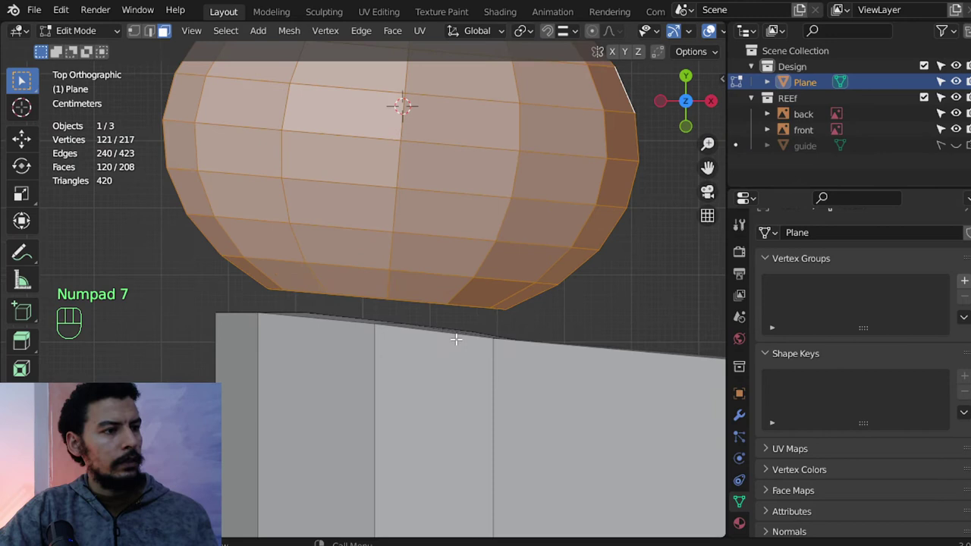
# From top view, move the cap along X and rescale it so it rests against the body's top edge.
pyautogui.press('h')
pyautogui.press('ctrl+z')
pyautogui.press('g')
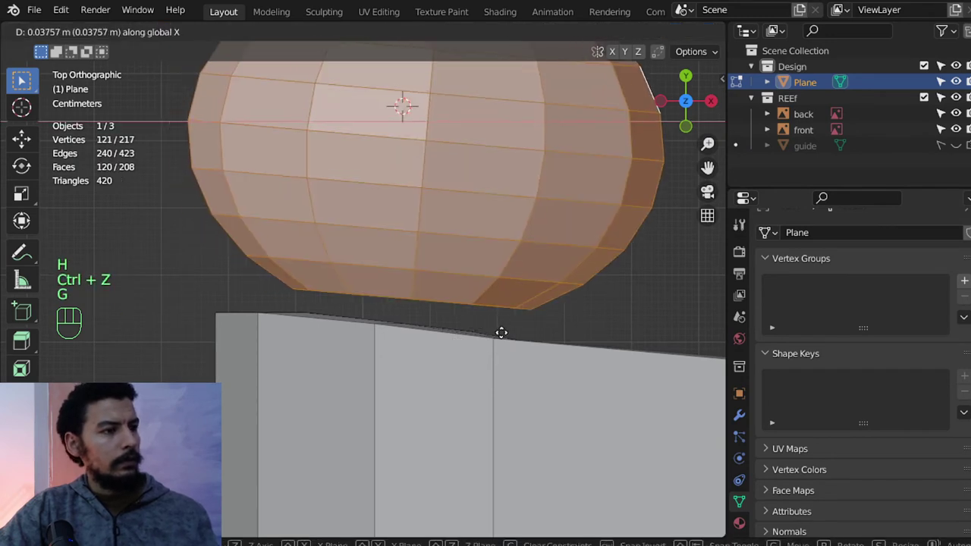
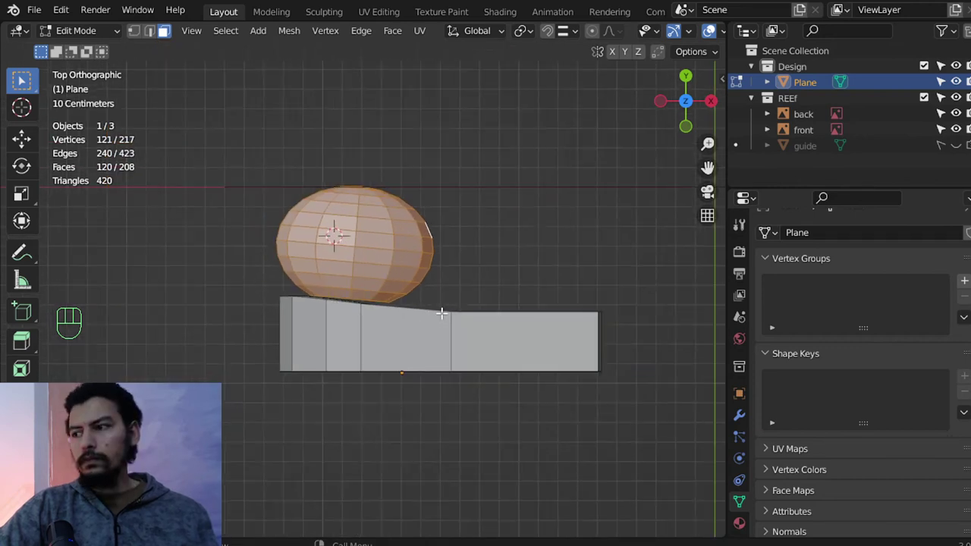
pyautogui.press('s')
pyautogui.press('s')
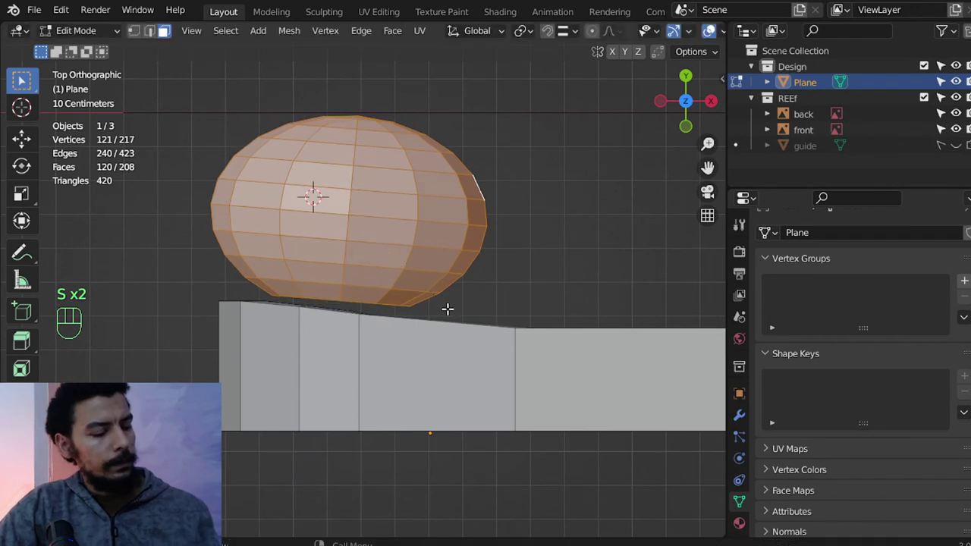
pyautogui.press('g')
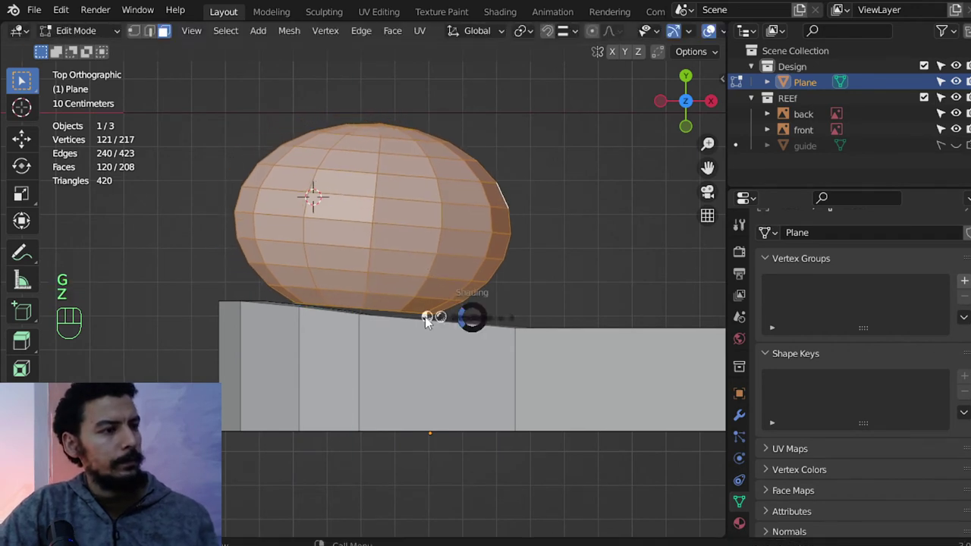
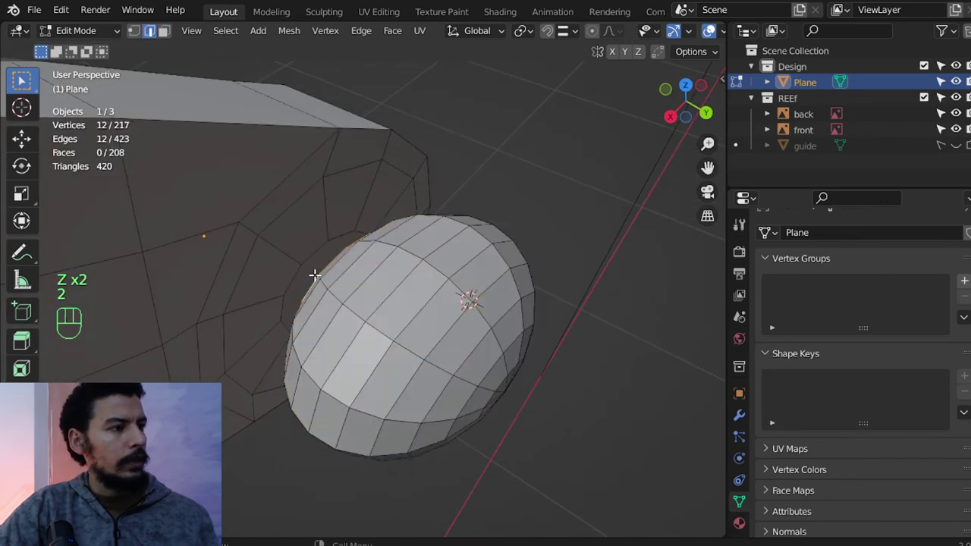
# Bridge the cap's border loop to the body's matching 24-edge loop and clear the selection.
pyautogui.click(308, 255)
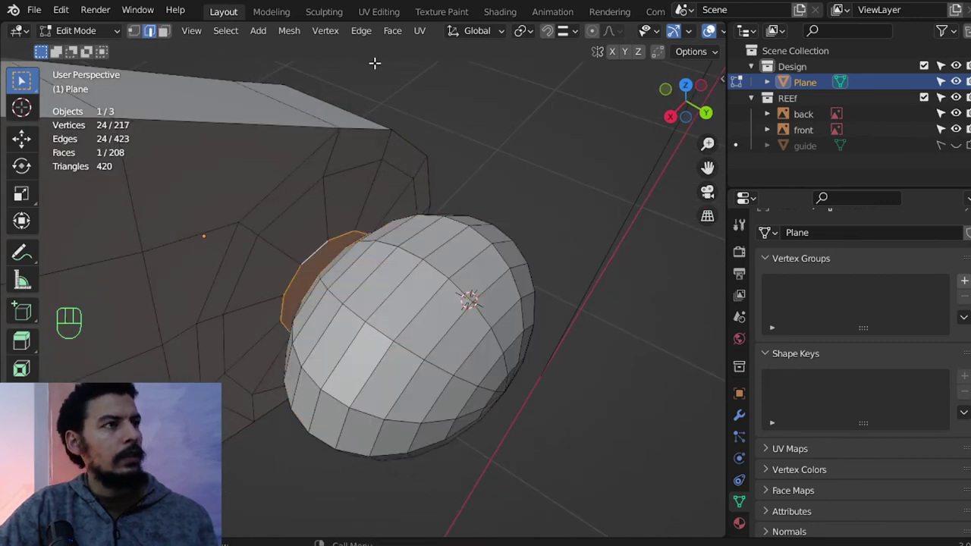
pyautogui.press('Escape')
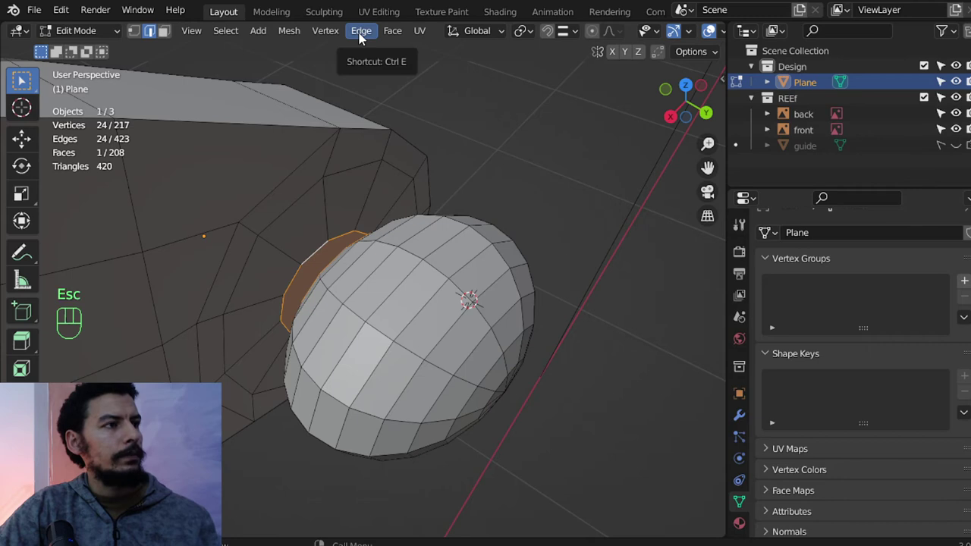
pyautogui.press('Escape')
pyautogui.press('x')
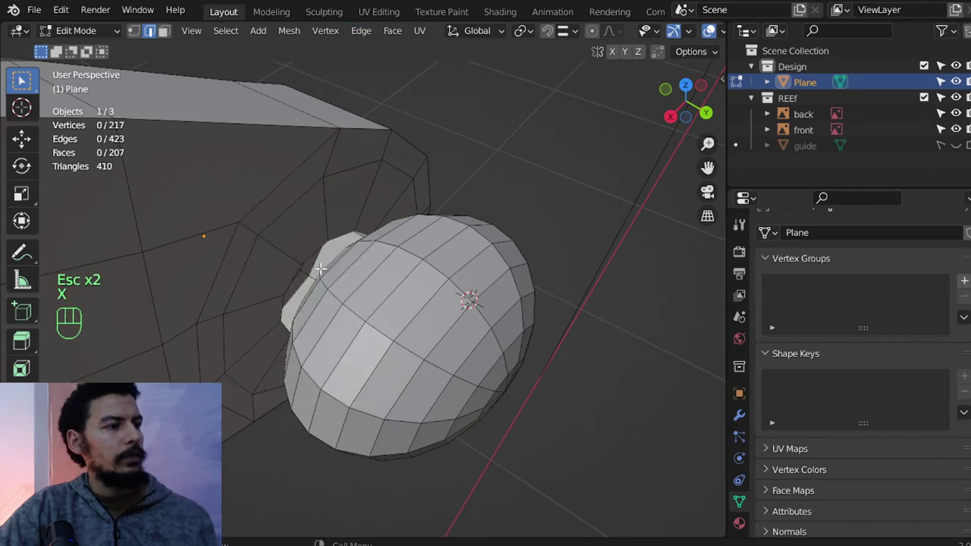
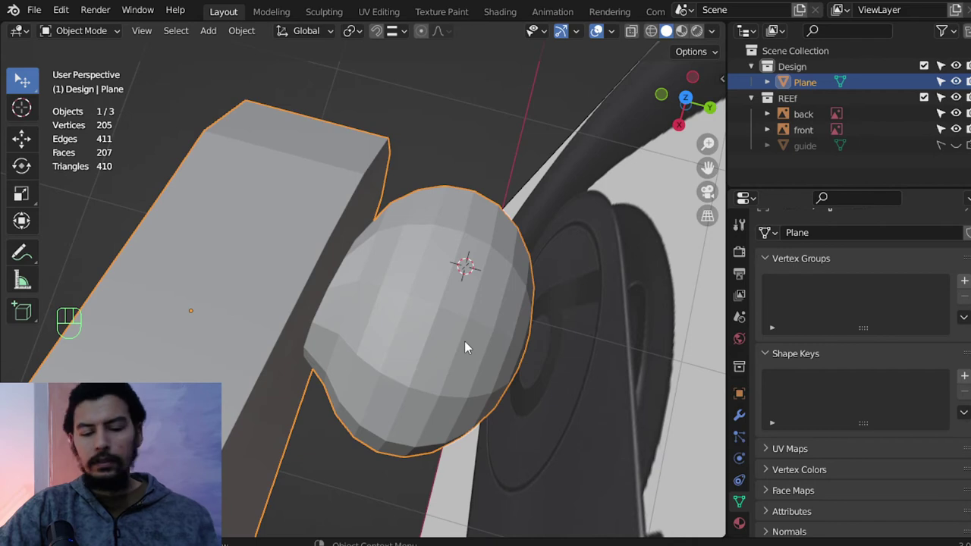
# View the earbud body from above to place a loop cut near the cap junction.
pyautogui.press('KP_7')
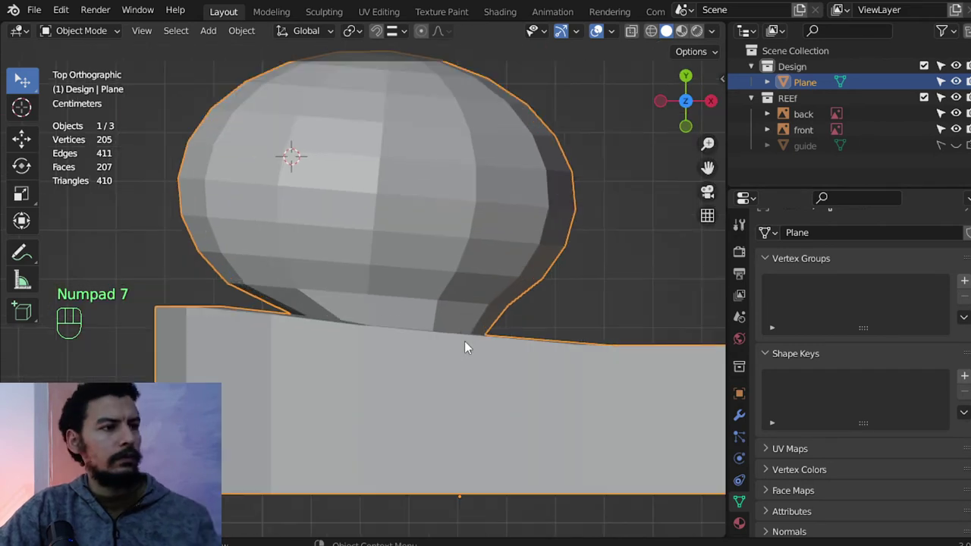
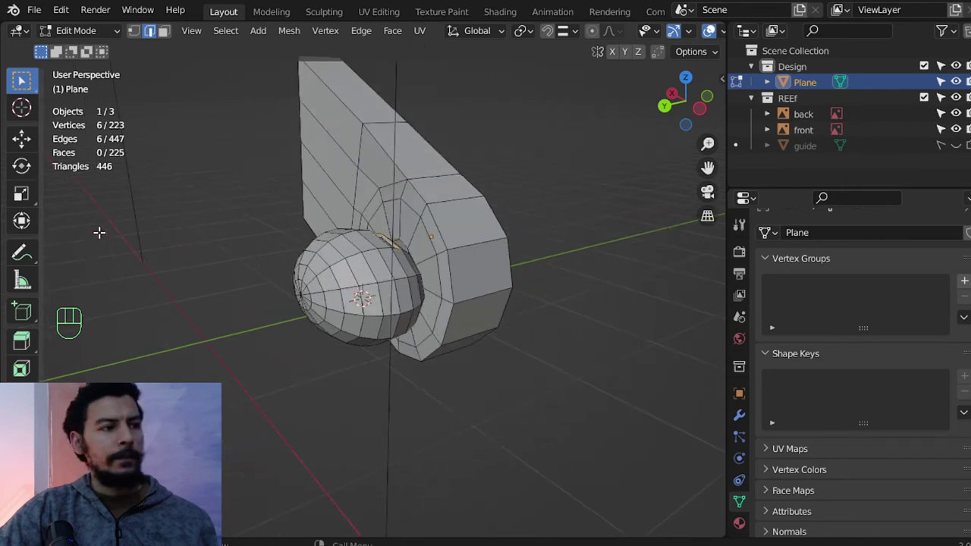
# From front view in wireframe, circle-select the edge ring at the end of the earbud body.
pyautogui.press('Tab')
pyautogui.press('KP_1')
pyautogui.press('Tab')
pyautogui.moveTo(535, 219); pyautogui.dragTo(517, 311)
pyautogui.middleClick(515, 292)
pyautogui.press('z')
pyautogui.middleClick(493, 296)
pyautogui.press('1')
pyautogui.press('a')
pyautogui.press('c')
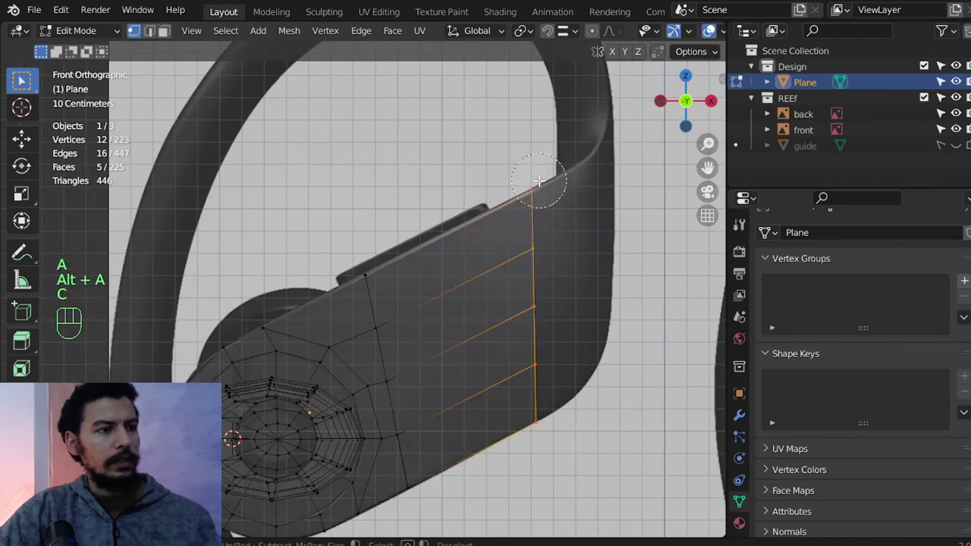
# Duplicate the end edge ring and separate it into its own object, Plane.001.
pyautogui.press('shift+d')
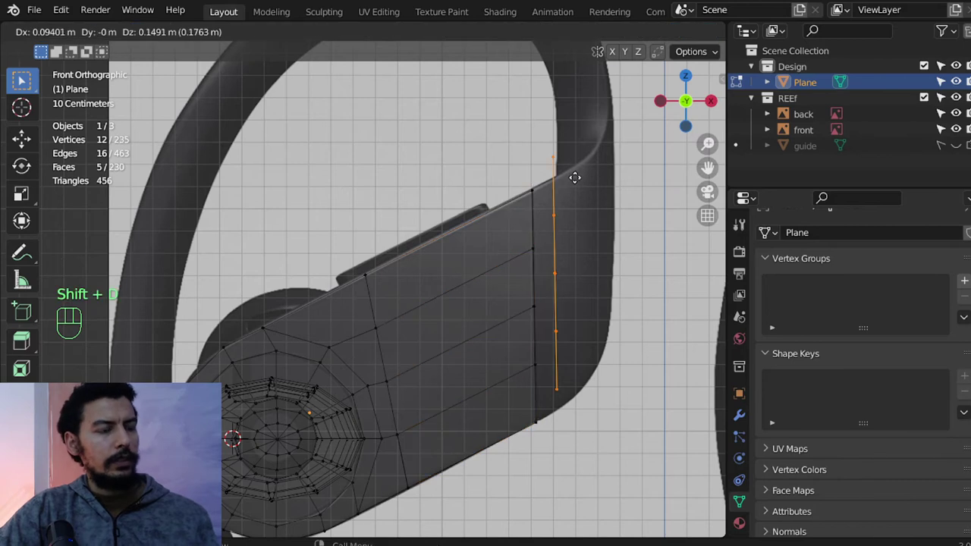
pyautogui.press('p')
pyautogui.press('Tab')
pyautogui.click(536, 261)
pyautogui.press('Tab')
pyautogui.press('a')
pyautogui.middleClick(544, 300)
pyautogui.middleClick(527, 327)
pyautogui.middleClick(539, 295)
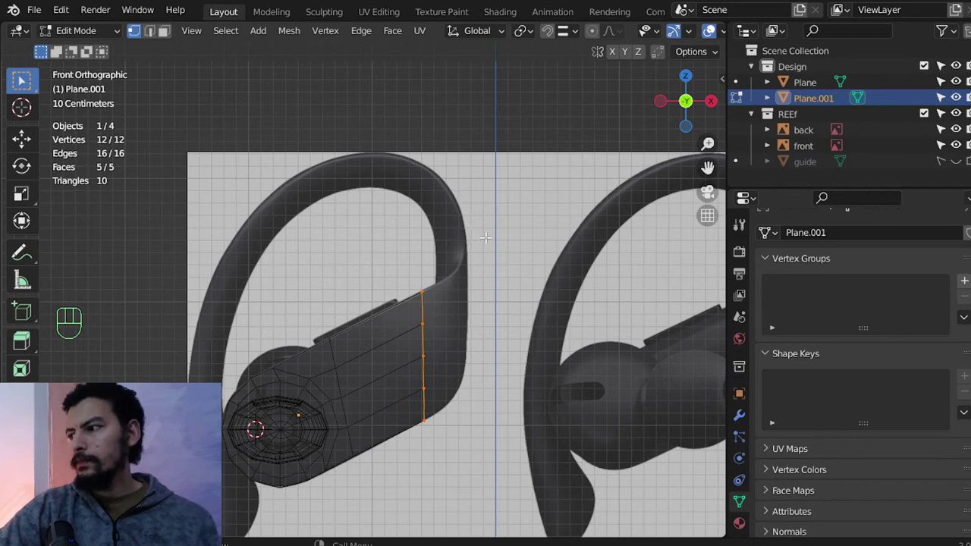
# Extrude the body's end edge loop upward along the ear-hook and select the new column.
pyautogui.middleClick(442, 317)
pyautogui.middleClick(447, 306)
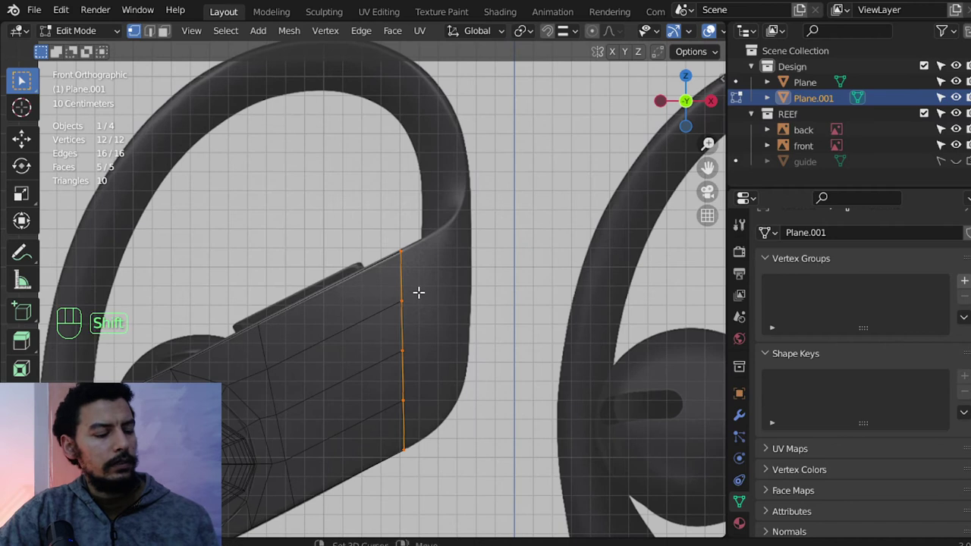
pyautogui.moveTo(456, 313); pyautogui.dragTo(411, 327)
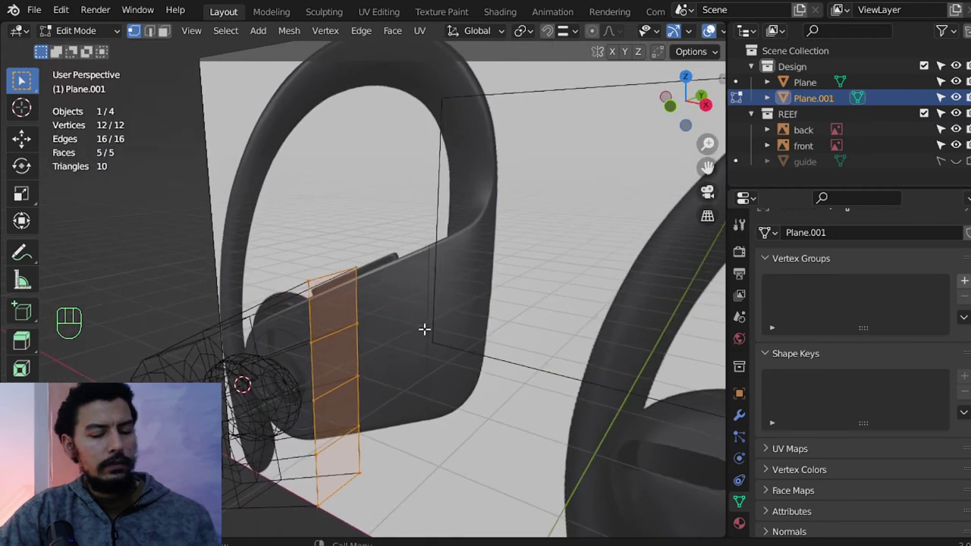
pyautogui.press('KP_1')
pyautogui.press('shift+d')
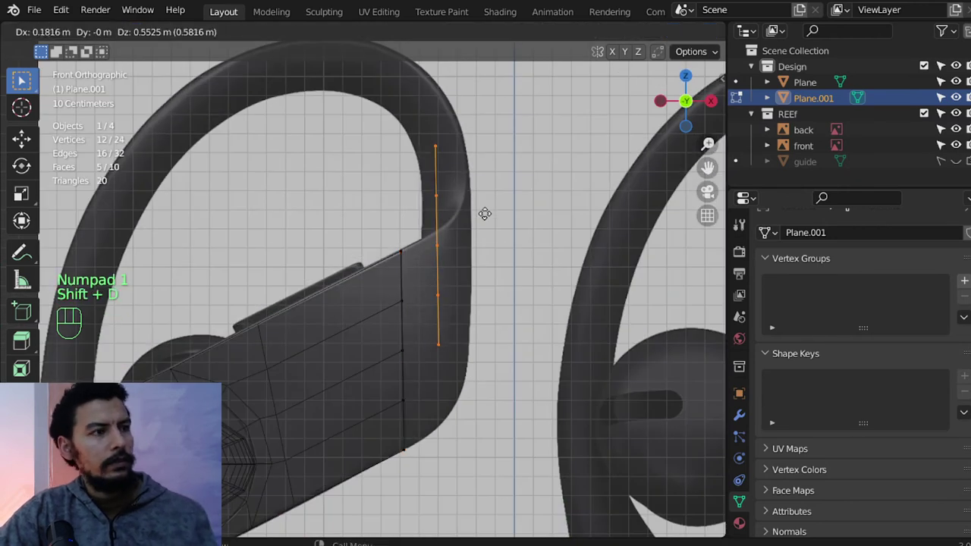
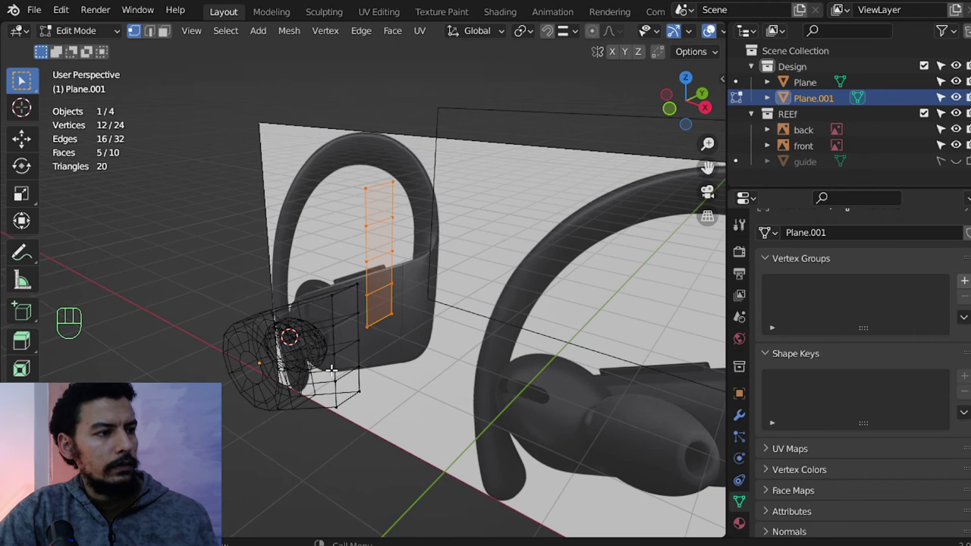
pyautogui.press('KP_1')
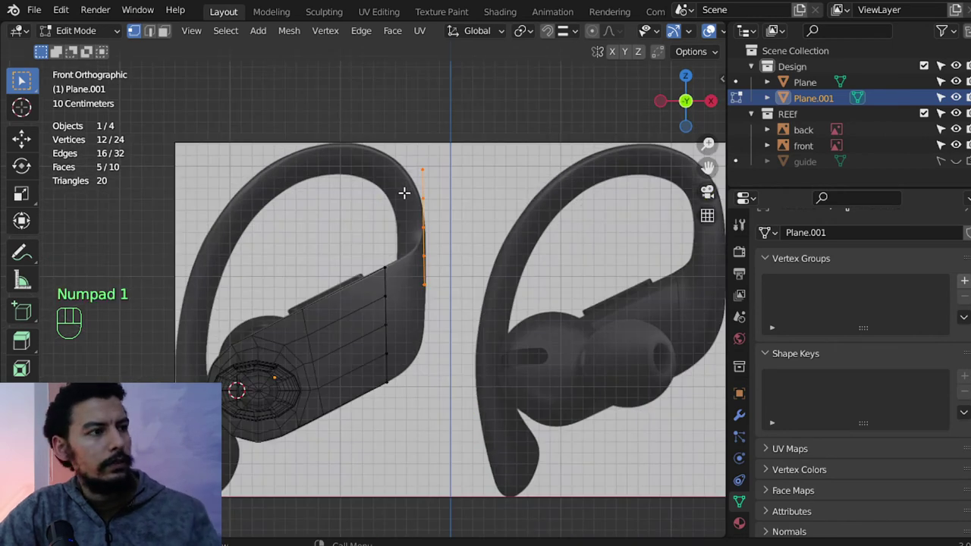
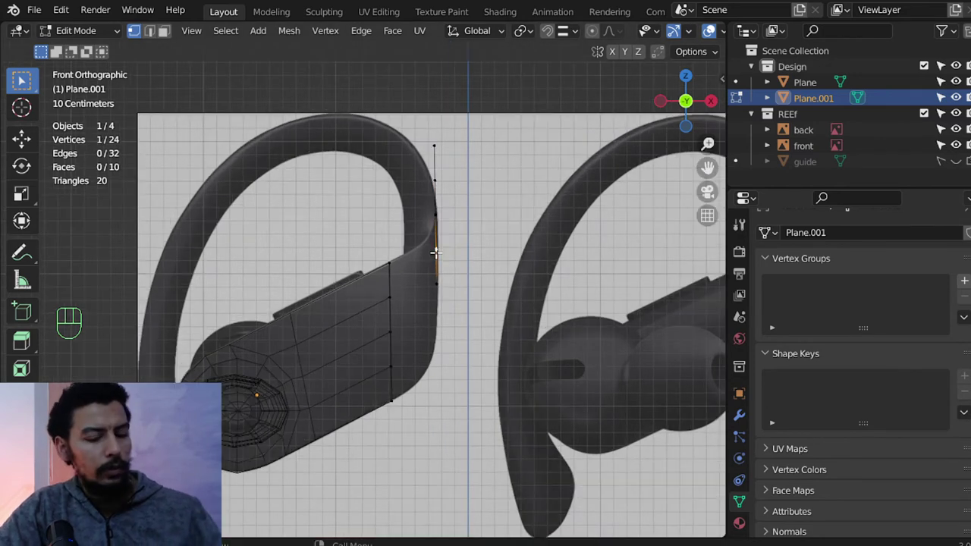
pyautogui.press('ctrl+l')
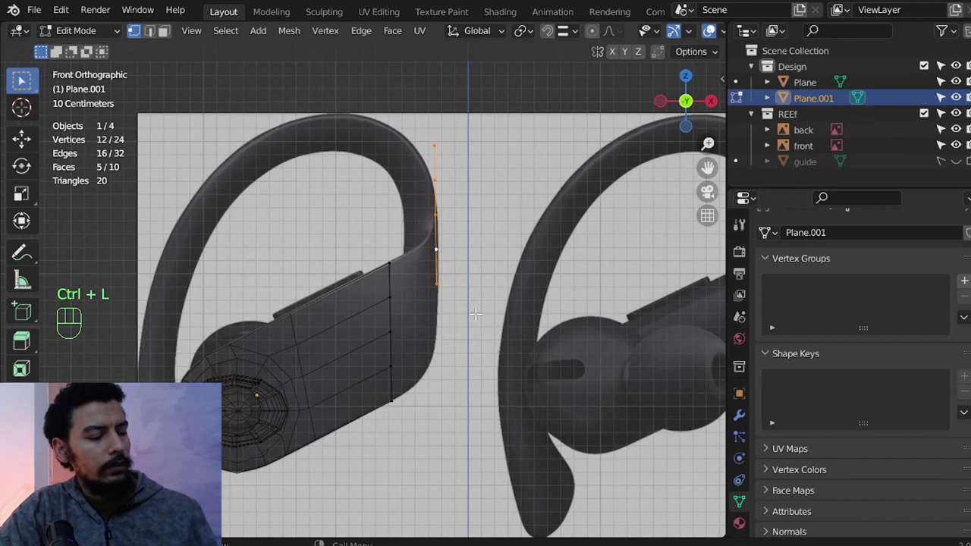
# Flatten the new strip into a line, tilt it across the hook, move it onto the curve and shrink it to the hook's width.
pyautogui.press('r')
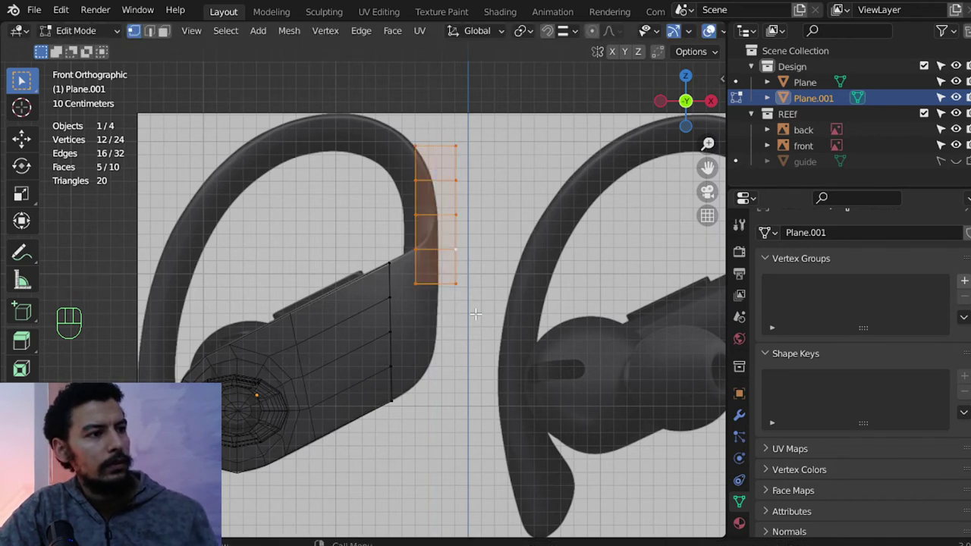
pyautogui.press('r')
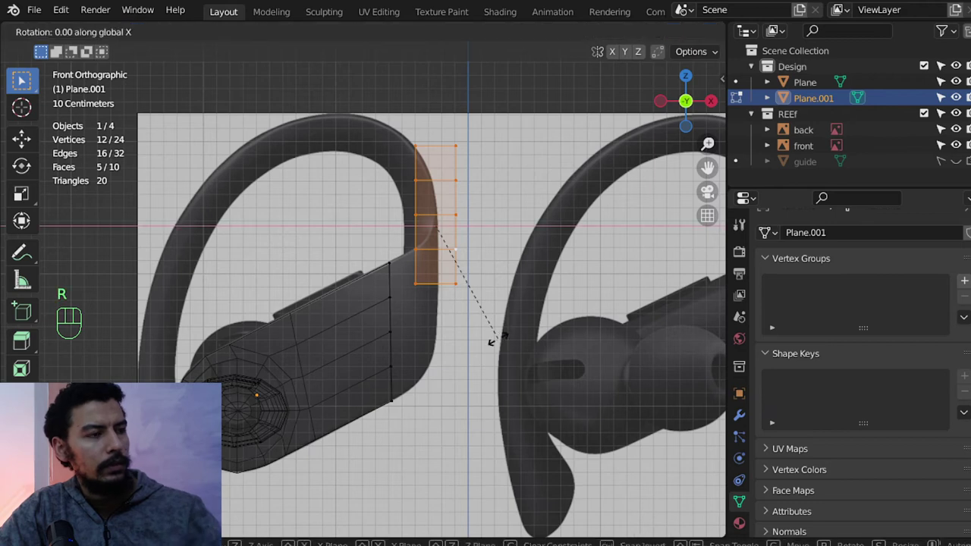
pyautogui.press('g')
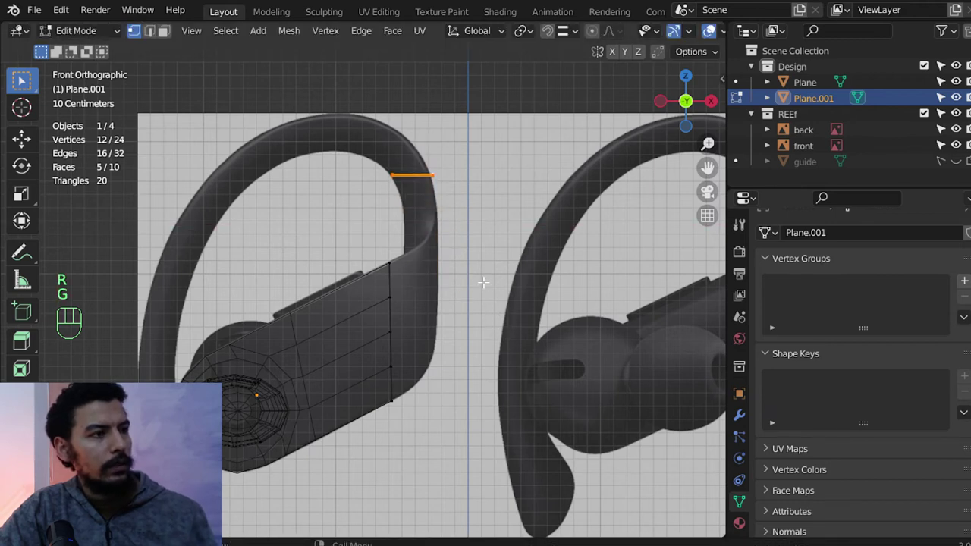
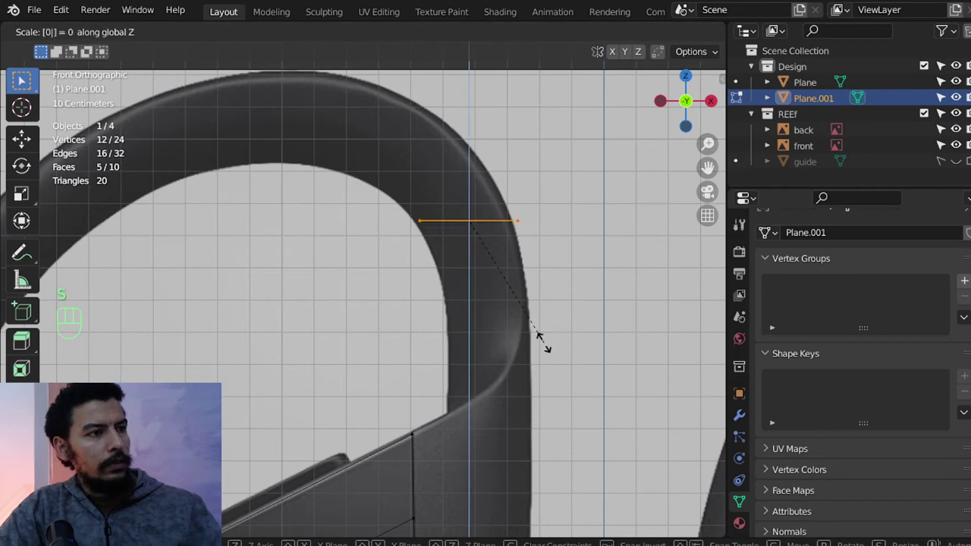
pyautogui.press('r')
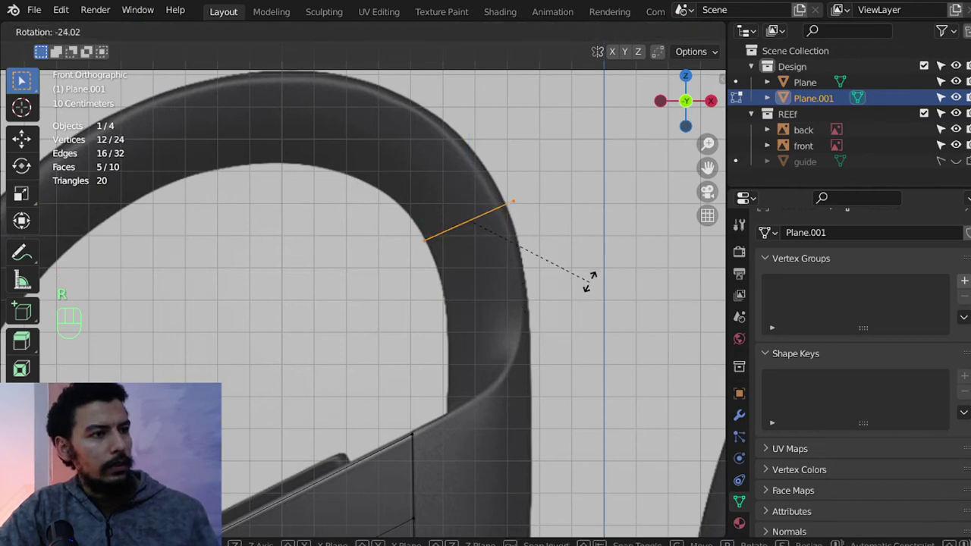
pyautogui.press('g')
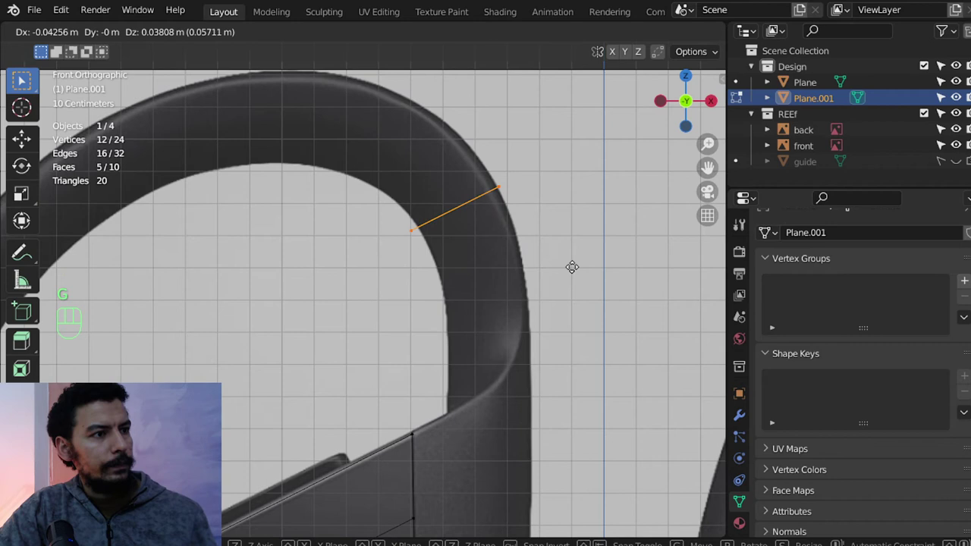
pyautogui.press('s')
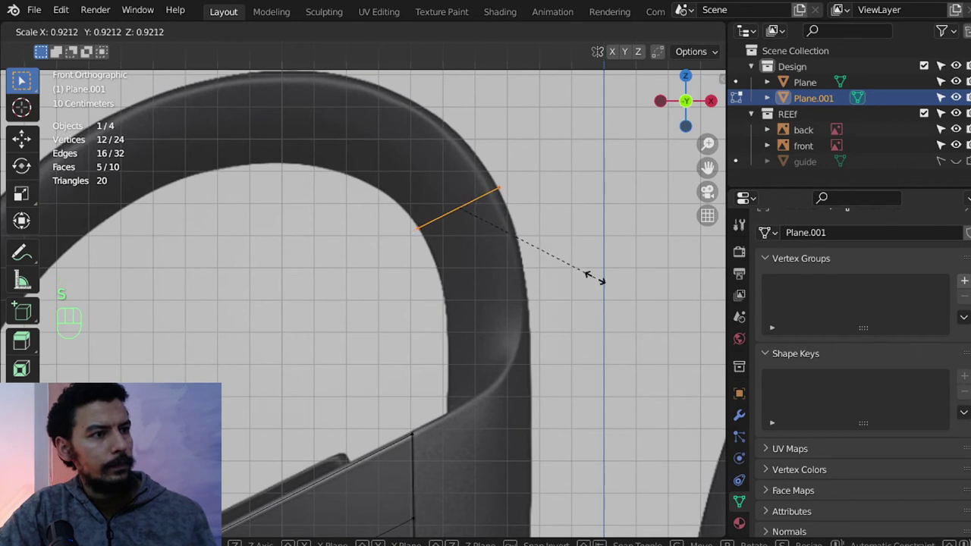
pyautogui.press('KP_7')
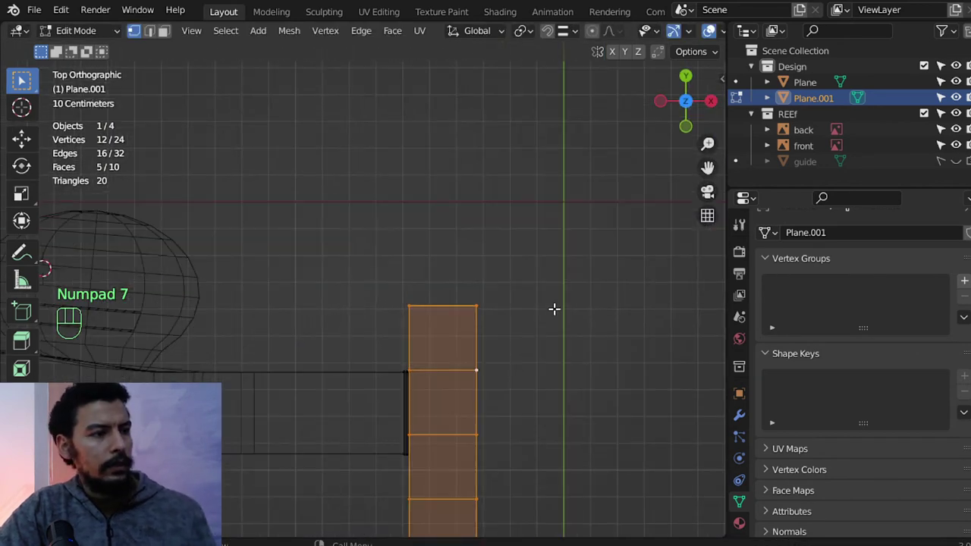
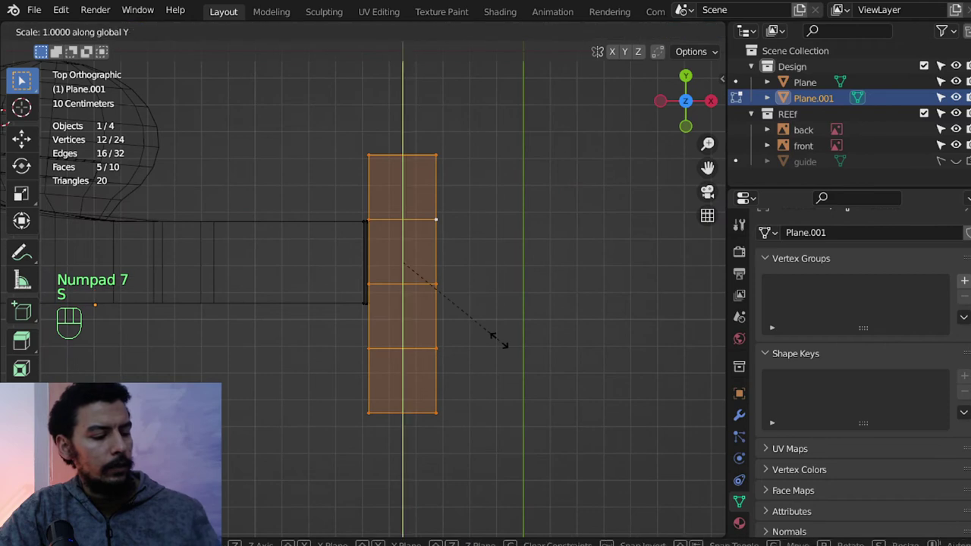
# Squash the strip along Y in top view to the body's thickness, then return to front view.
pyautogui.press('s')
pyautogui.press('g')
pyautogui.press('s')
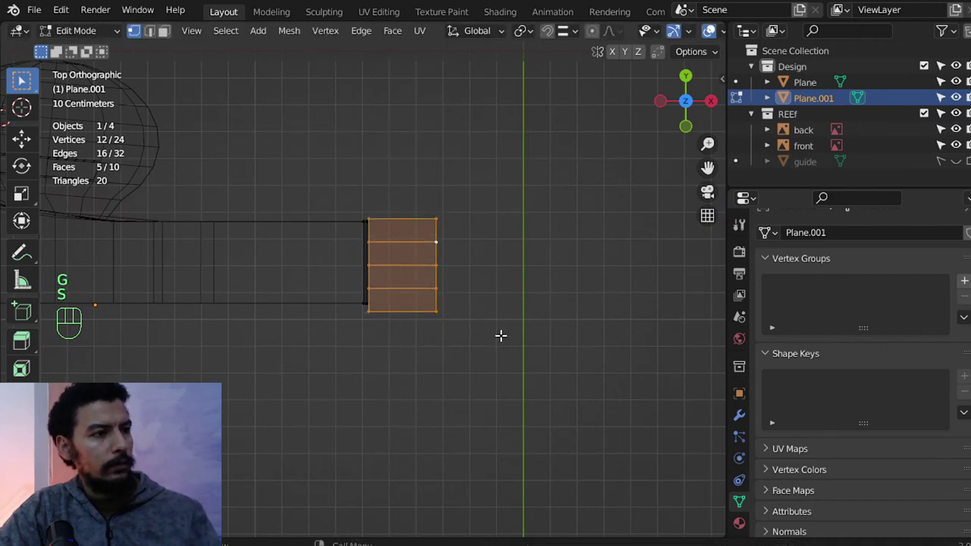
pyautogui.press('KP_1')
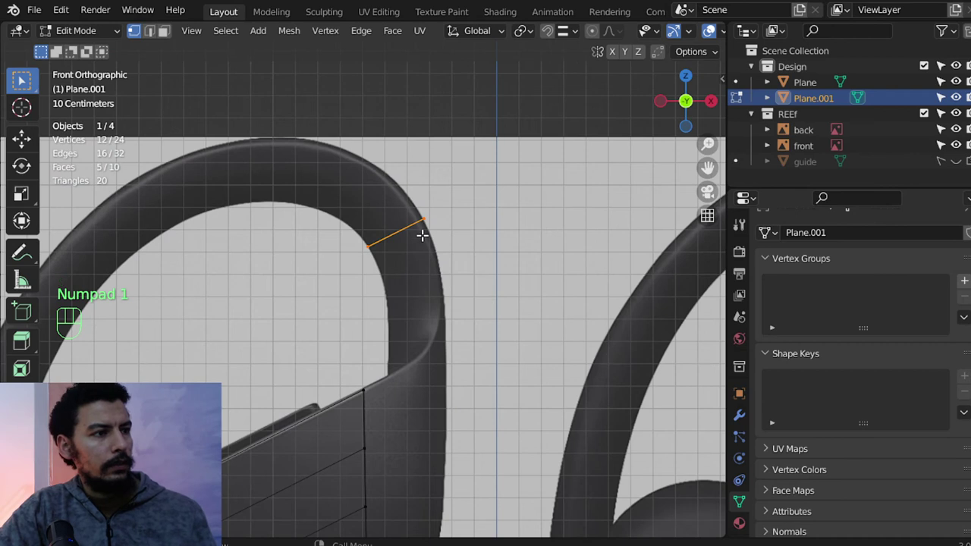
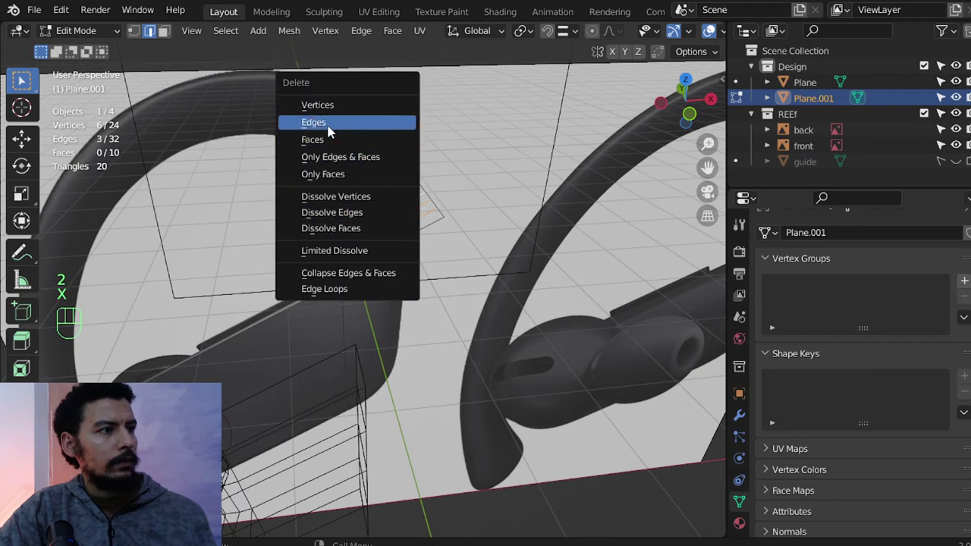
# Remove the stray edges and extrude the tilted cross-section a short way along the hook's bend.
pyautogui.press('KP_1')
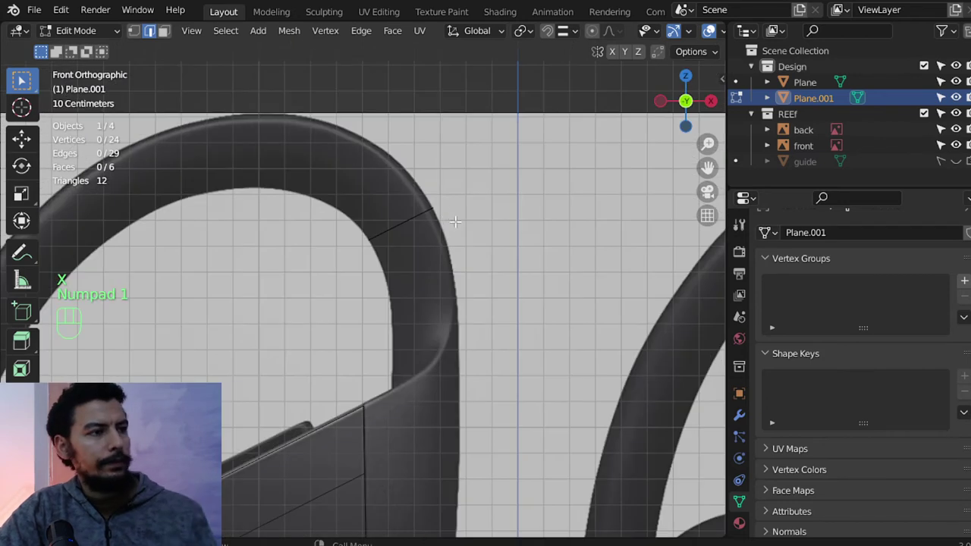
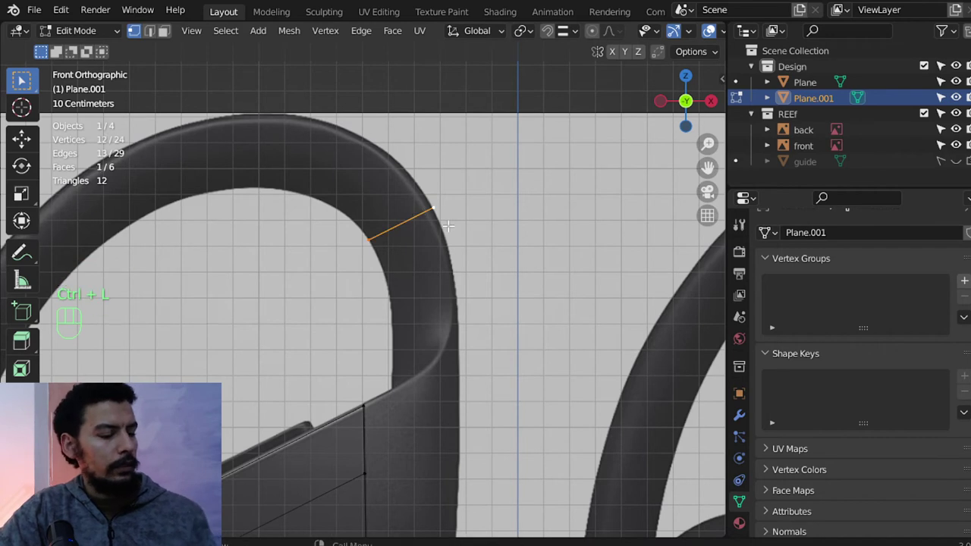
pyautogui.press('e')
pyautogui.press('g')
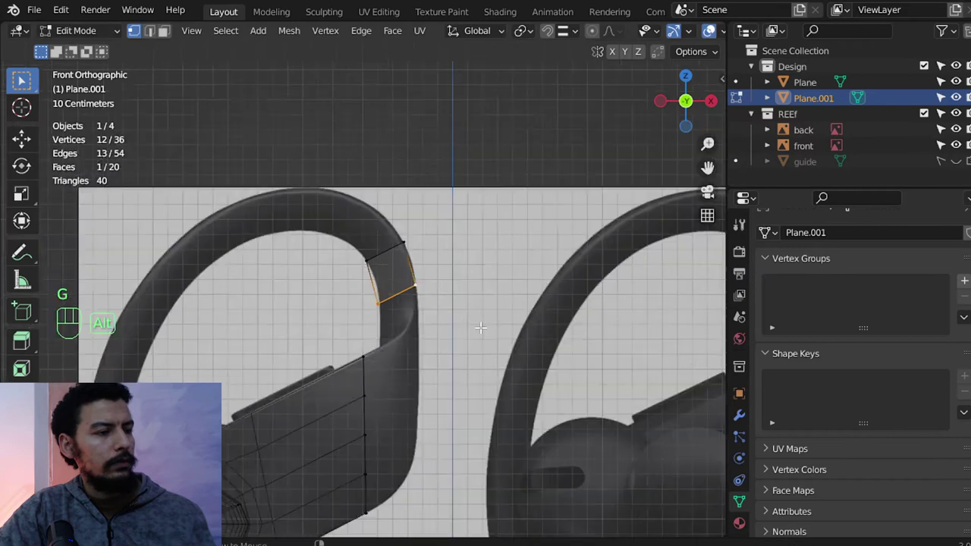
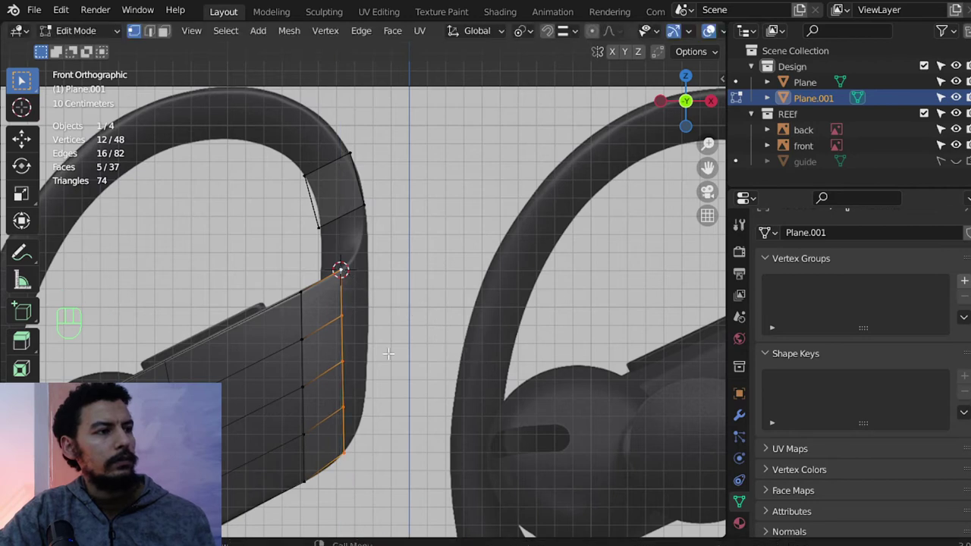
# Delete the leftover in-between faces and bridge the body's end loop to the hook loop.
pyautogui.moveTo(476, 340); pyautogui.dragTo(398, 350)
pyautogui.press('x')
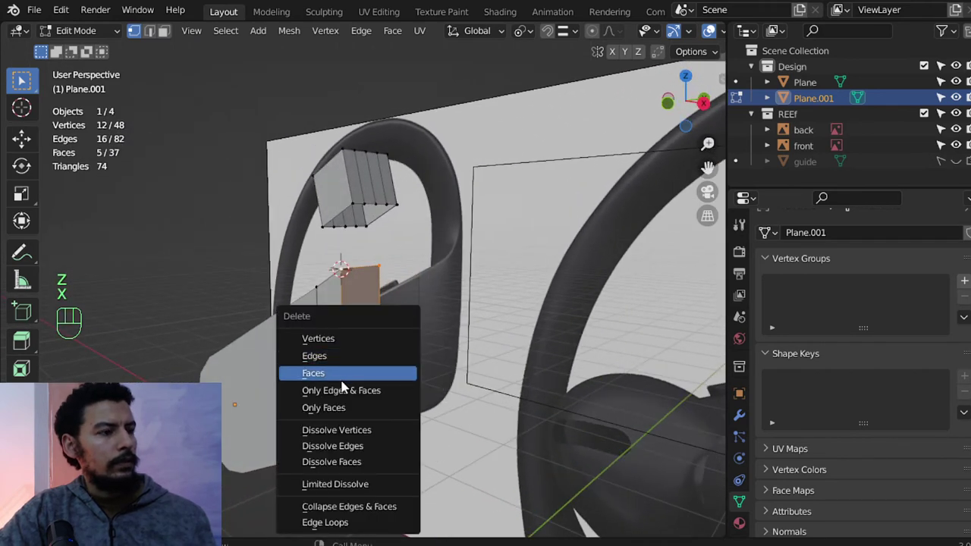
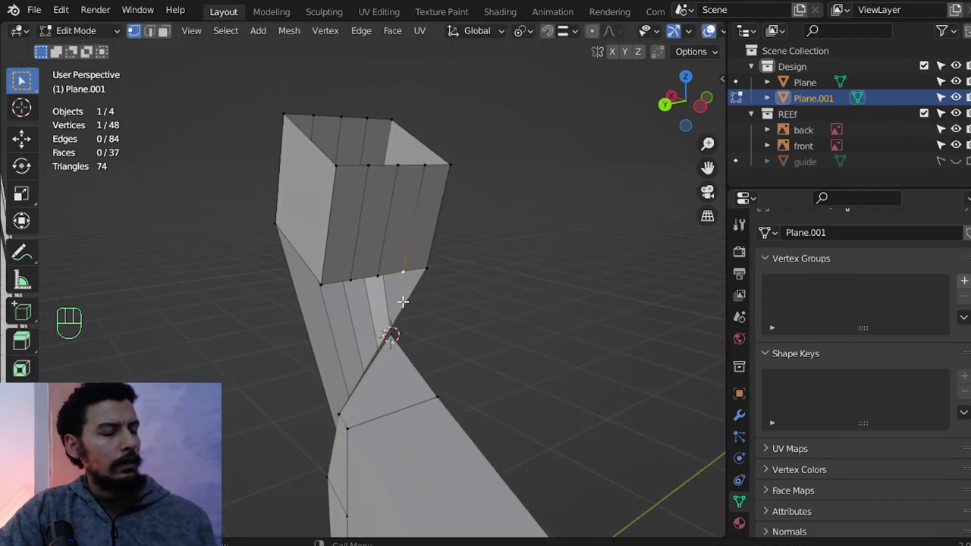
pyautogui.middleClick(418, 247)
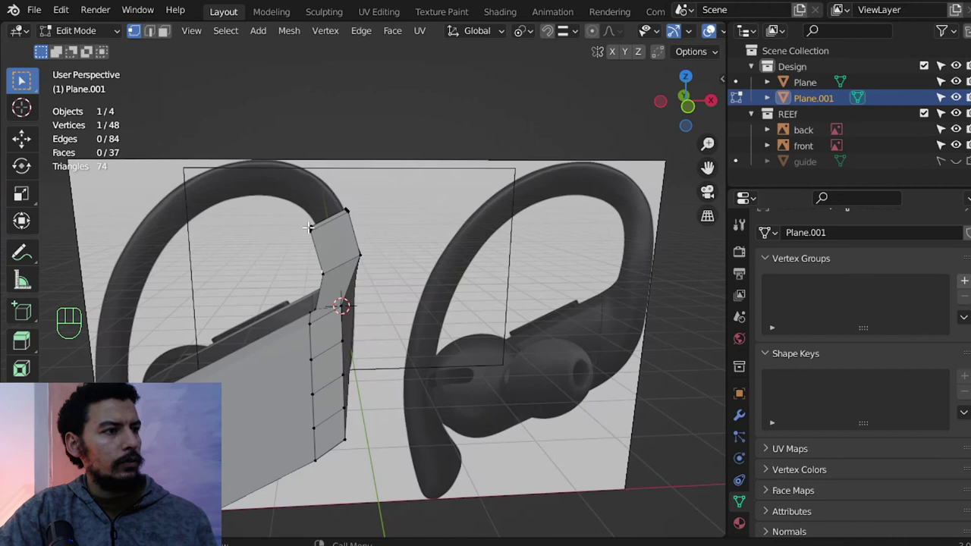
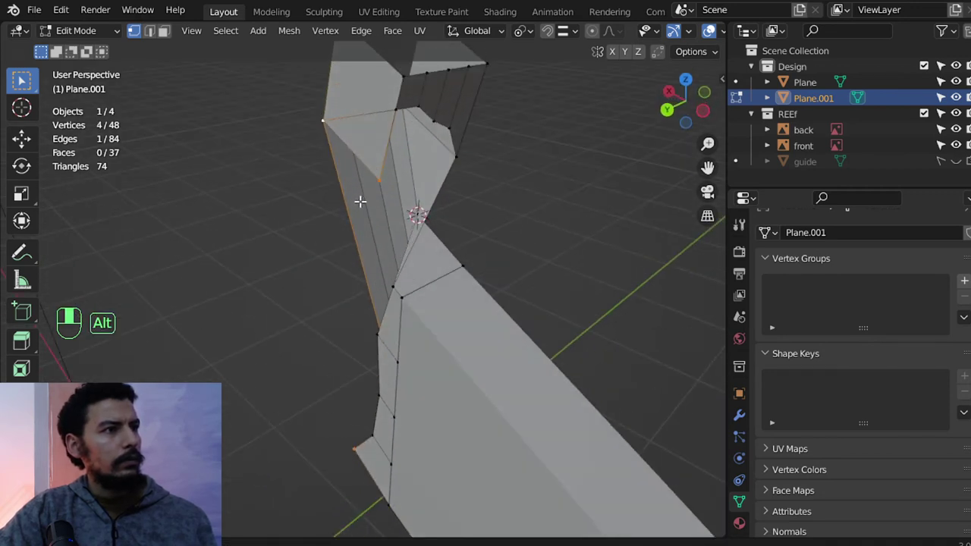
# Undo the last few edits and orbit around the bend to inspect the joined geometry.
pyautogui.moveTo(400, 207); pyautogui.dragTo(461, 223)
pyautogui.press('ctrl+z')
pyautogui.press('ctrl+z')
pyautogui.press('ctrl+z')
pyautogui.press('ctrl+z')
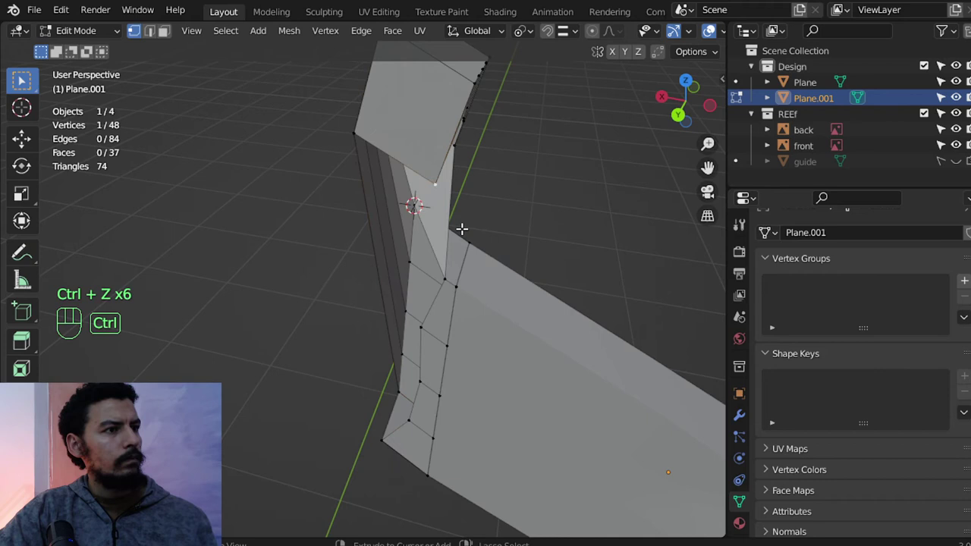
pyautogui.moveTo(455, 210); pyautogui.dragTo(414, 204)
pyautogui.middleClick(391, 224)
pyautogui.middleClick(395, 235)
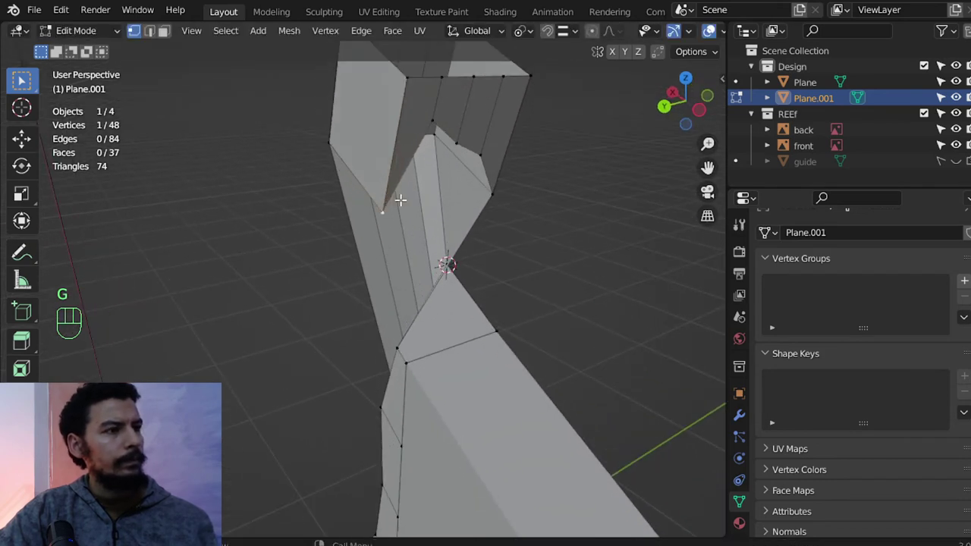
pyautogui.moveTo(353, 200); pyautogui.dragTo(516, 210)
# Move the bend's inner corner vertex into place, merge duplicates and join the selected vertices with a new edge.
pyautogui.click(448, 139)
pyautogui.press('g')
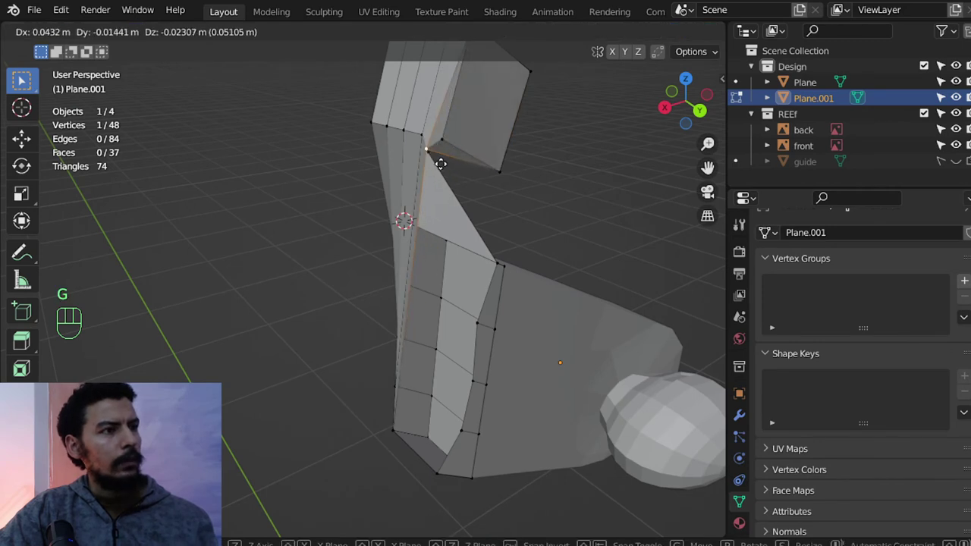
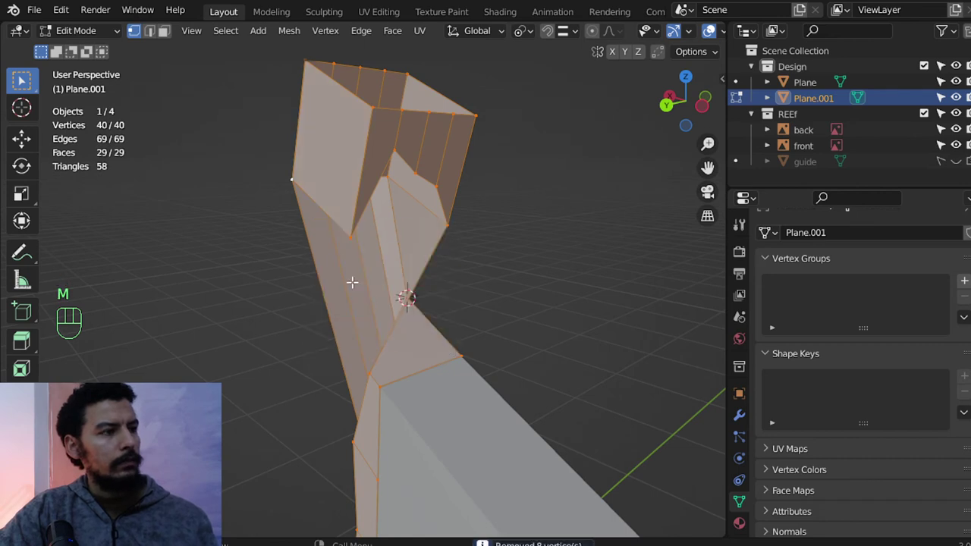
pyautogui.press('g')
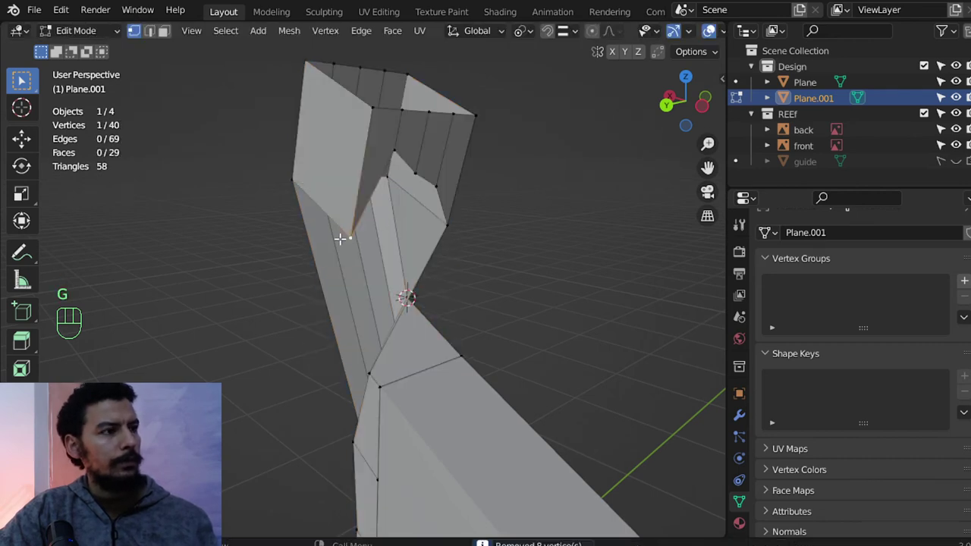
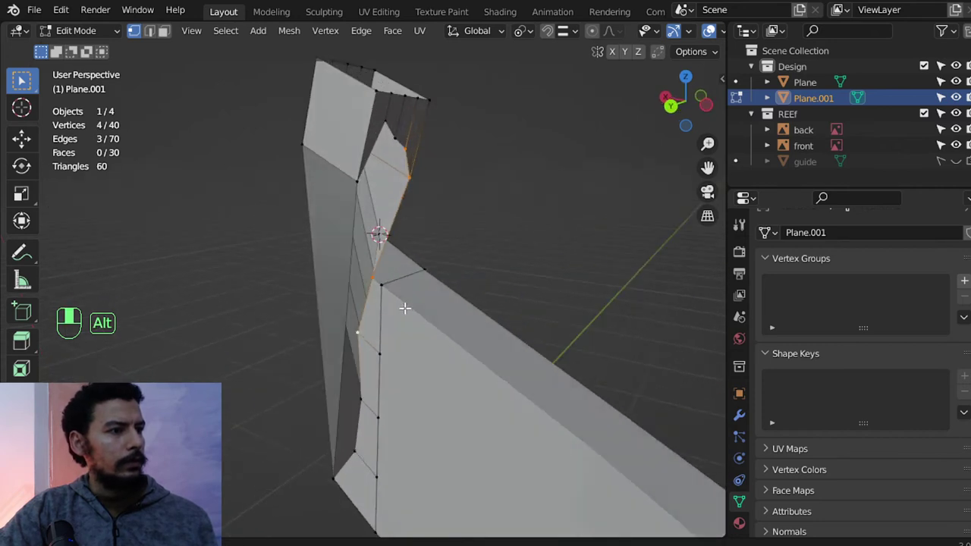
pyautogui.press('f')
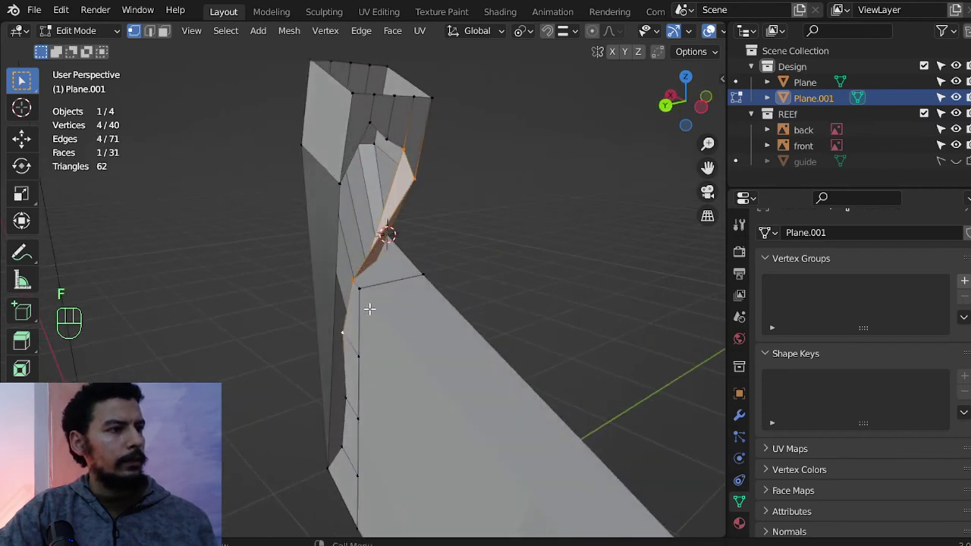
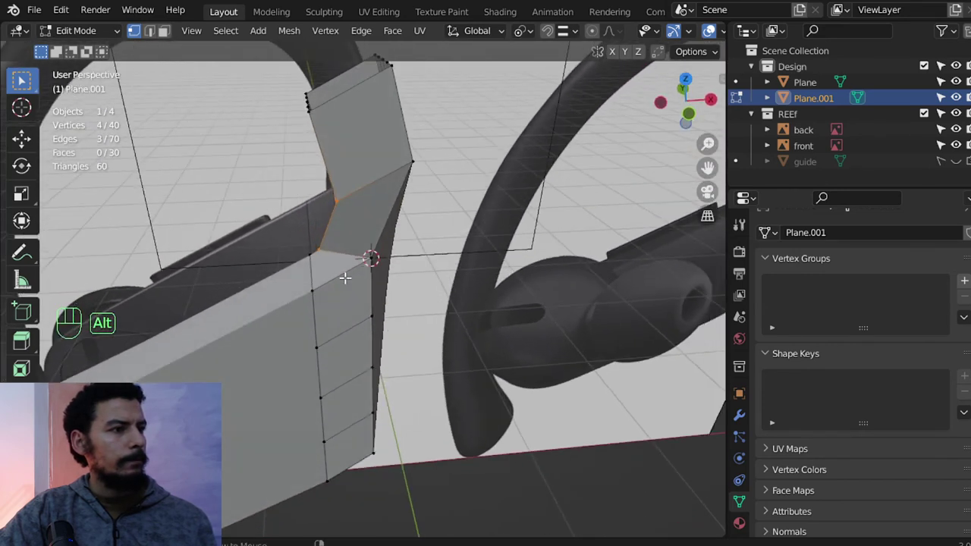
# Slide the bend's corner vertex along the curve with proportional falloff, constrained to X.
pyautogui.click(367, 261)
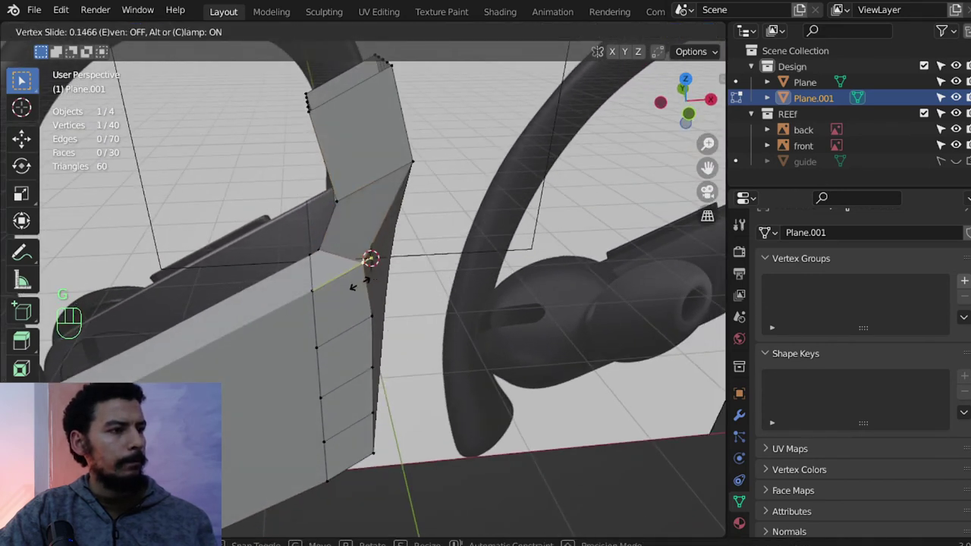
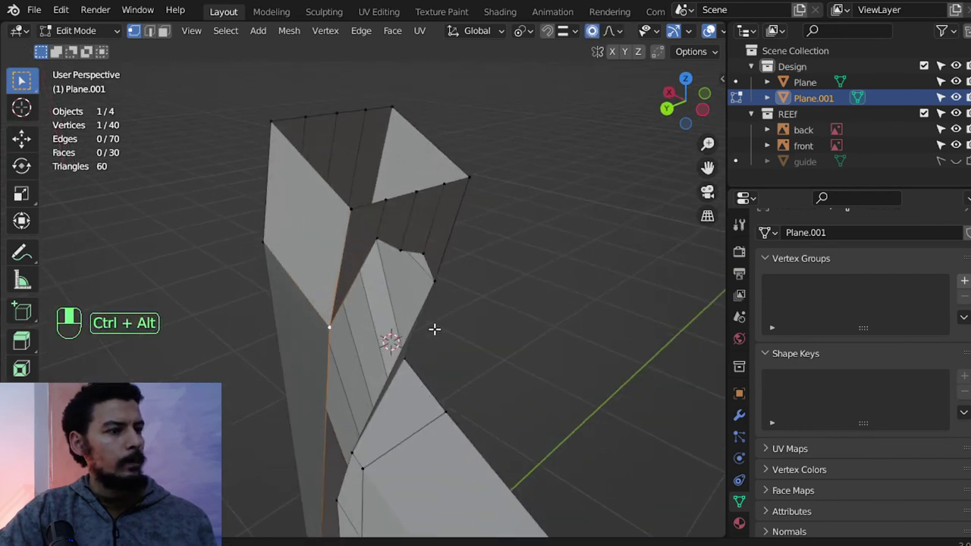
pyautogui.press('g')
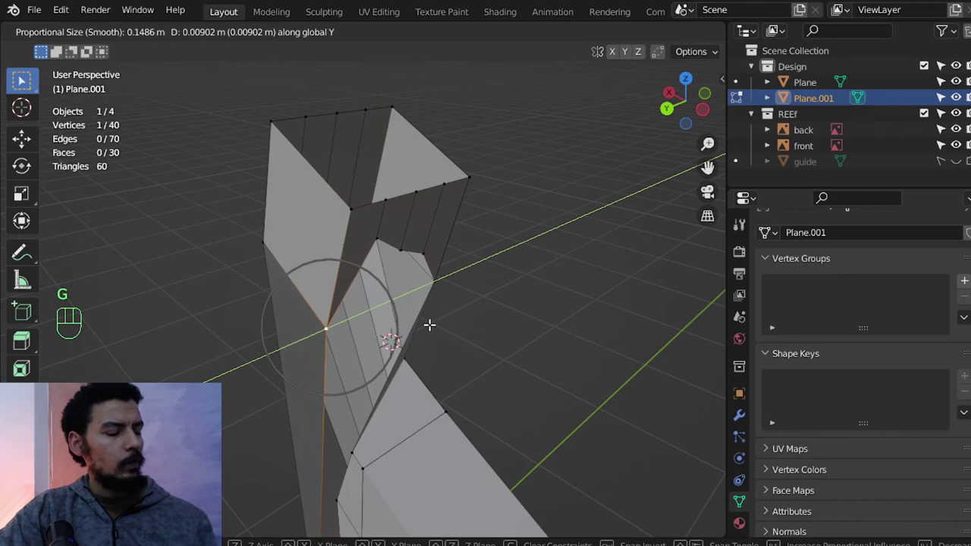
pyautogui.press('g')
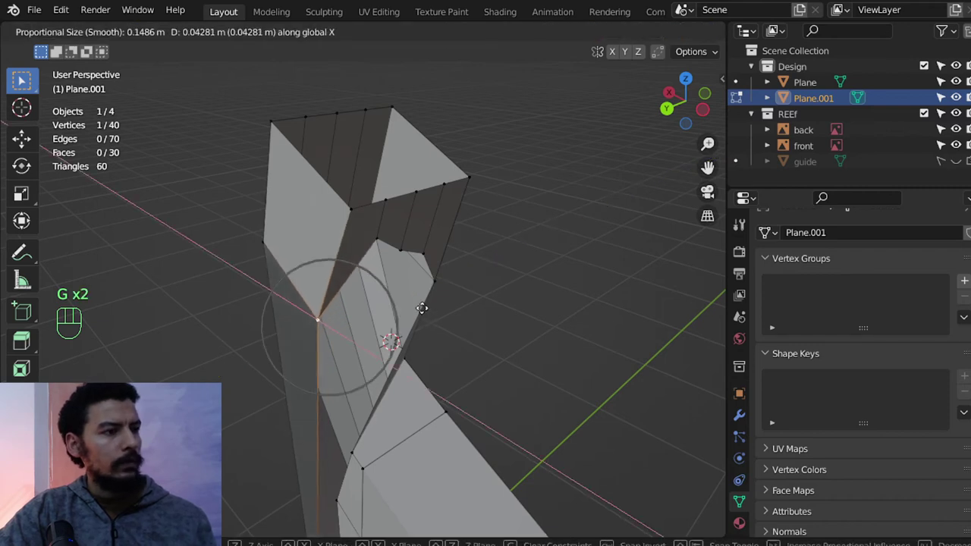
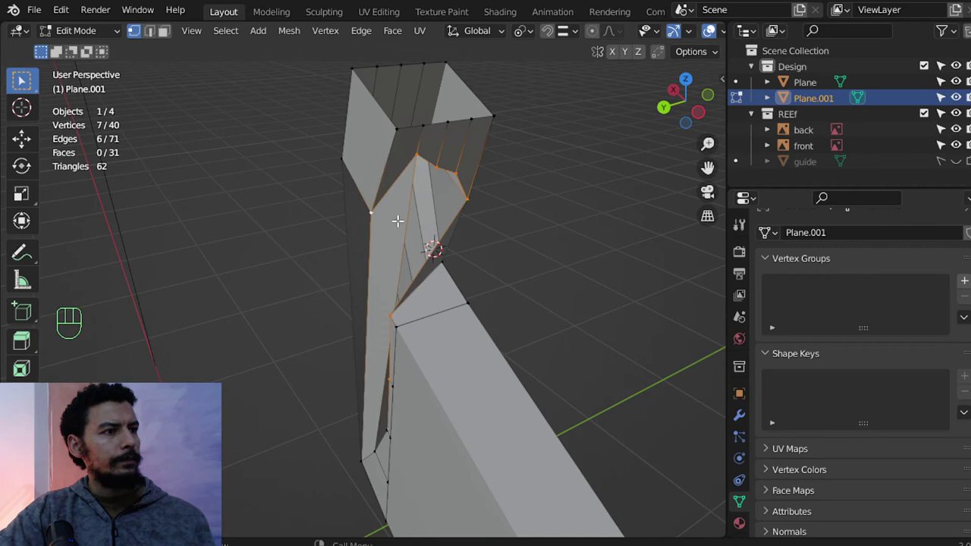
# Shift the bend vertices along X and up on Z, then select the gap's corner vertices for filling.
pyautogui.press('g')
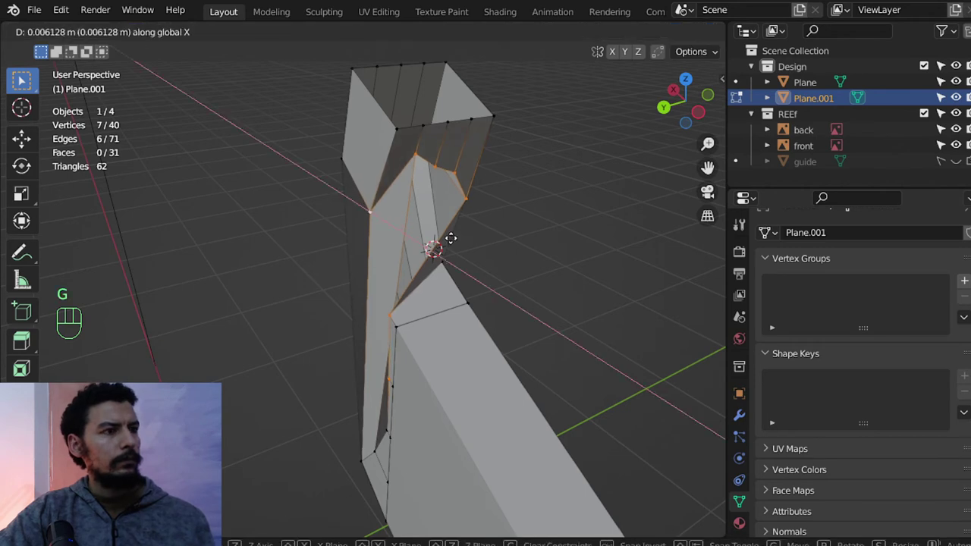
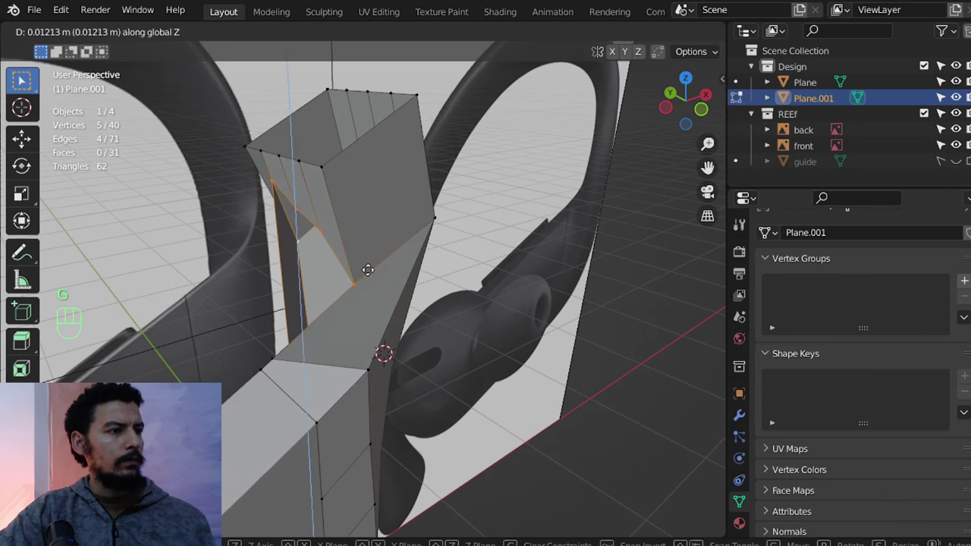
pyautogui.press('g')
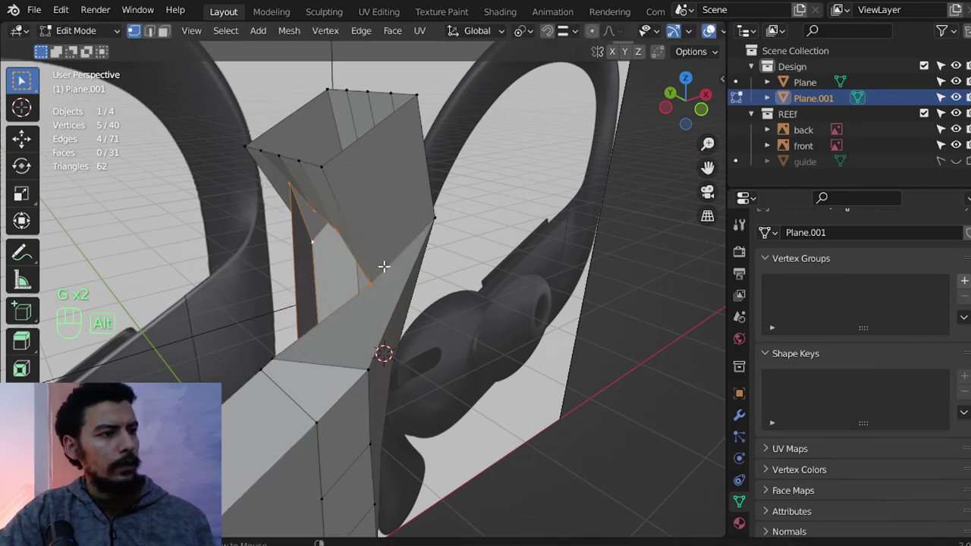
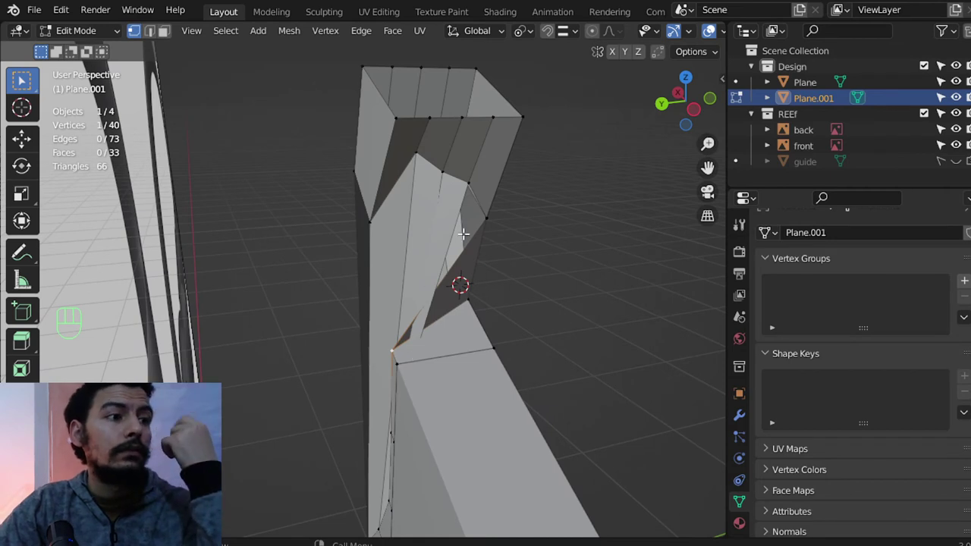
pyautogui.click(471, 232)
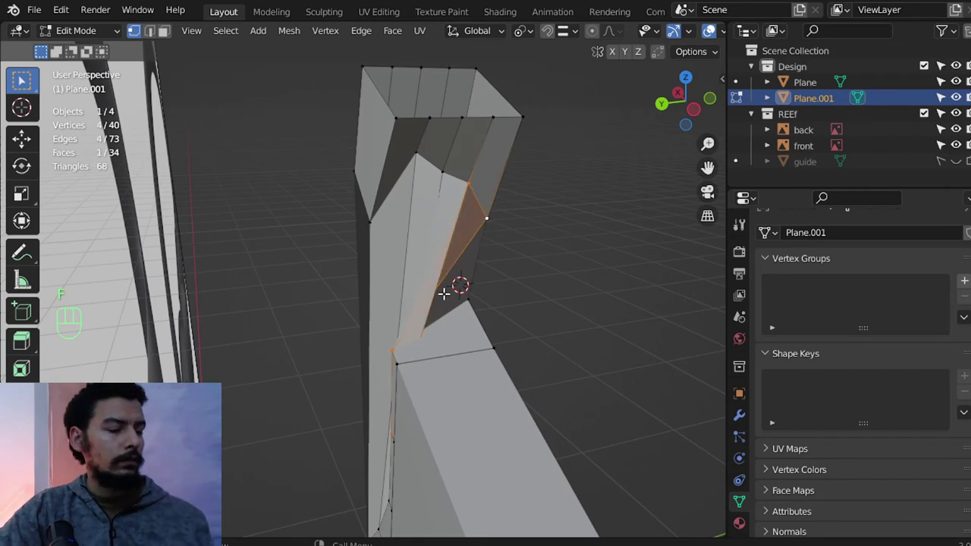
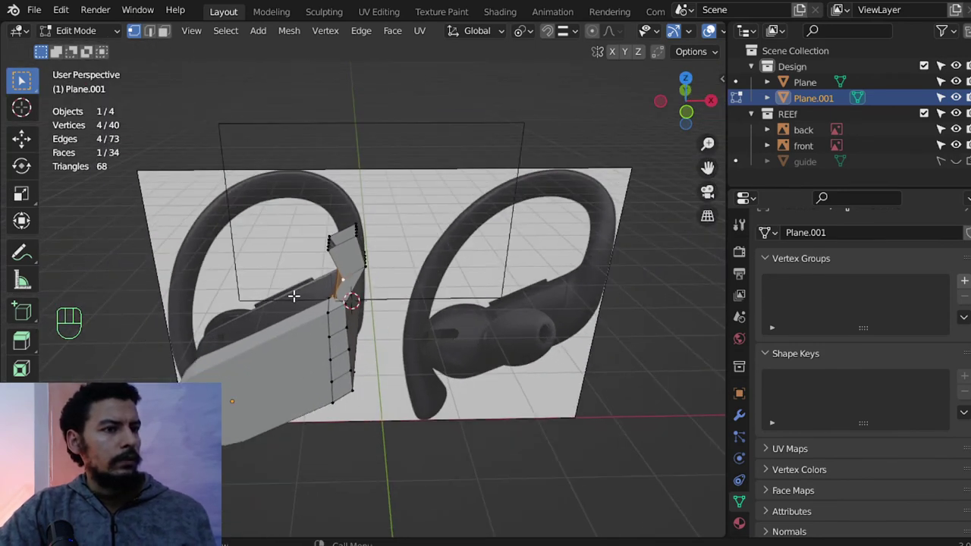
# Check the object in side and front views, re-enter Edit Mode and add a loop cut along the bend's outer rim.
pyautogui.press('KP_3')
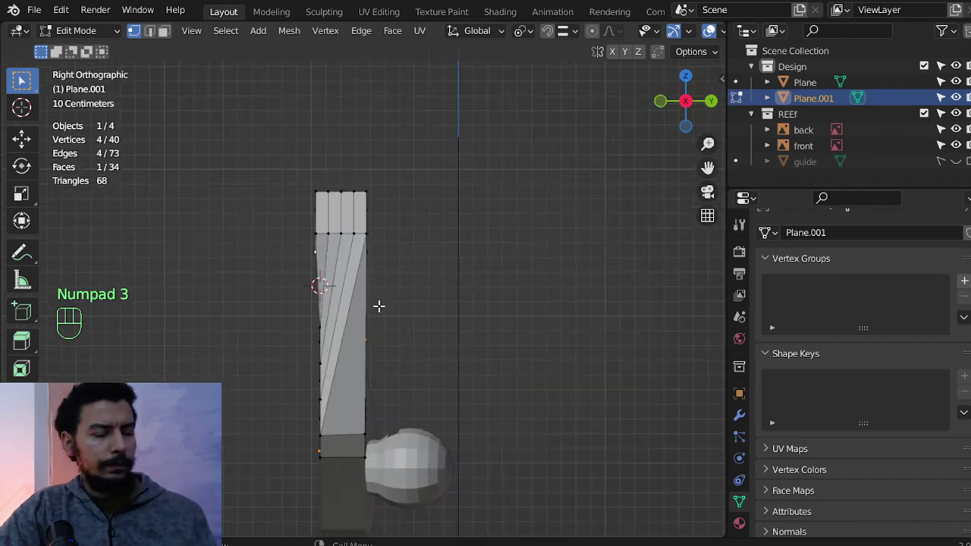
pyautogui.press('KP_1')
pyautogui.press('Tab')
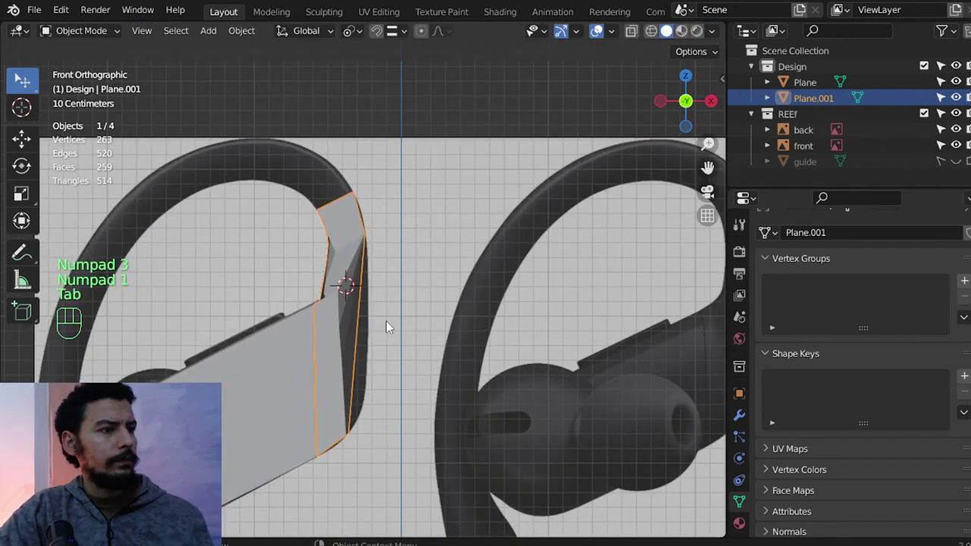
pyautogui.press('Tab')
pyautogui.press('z')
pyautogui.press('z')
pyautogui.press('ctrl+r')
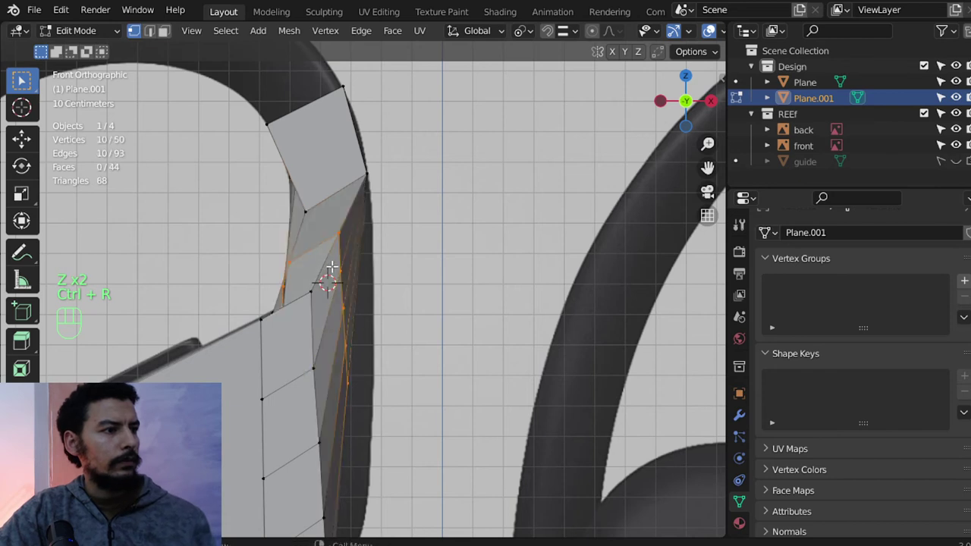
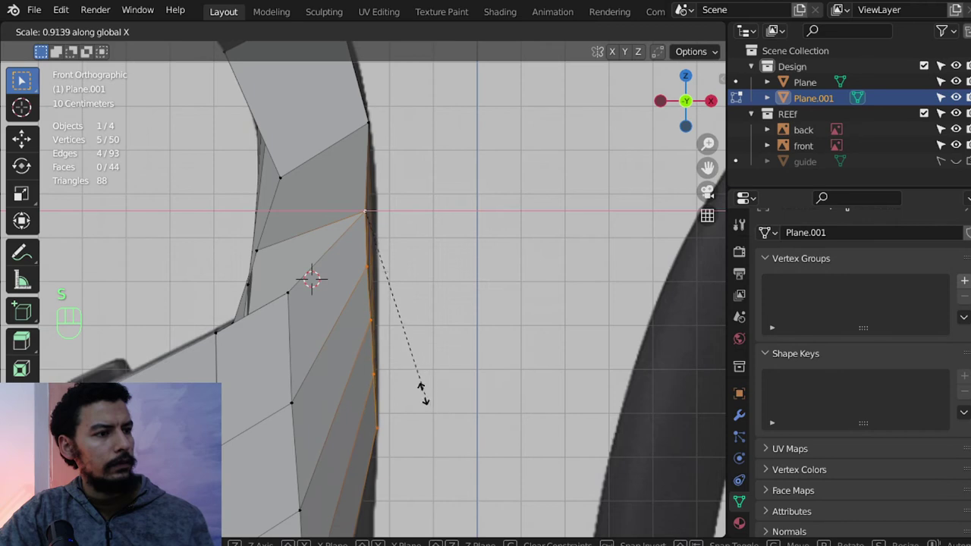
# Nudge the ten rim vertices to follow the reference outline, then bring up the command search.
pyautogui.press('g')
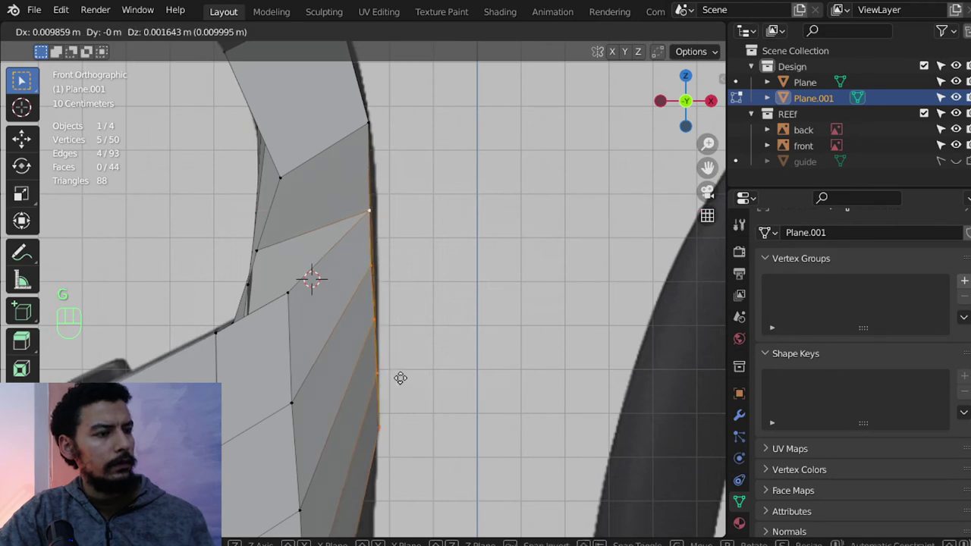
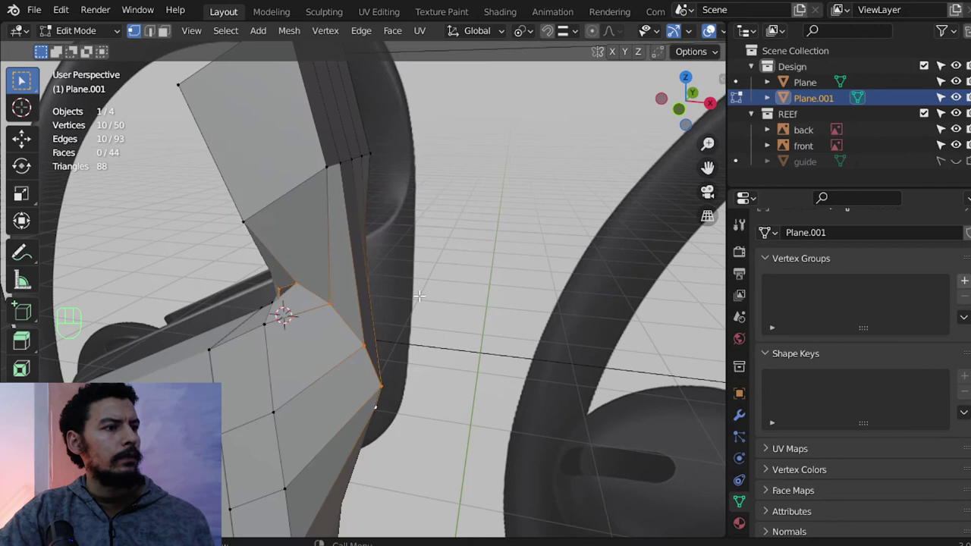
pyautogui.press('ctrl+z')
# Enable Tool Settings via search and add a level-3 Subdivision Surface modifier to the mesh.
pyautogui.press('F3')
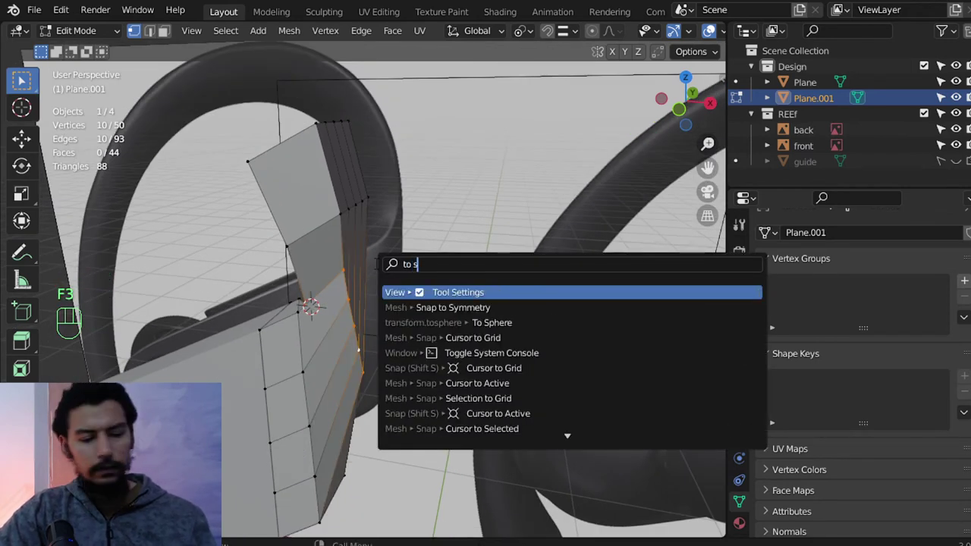
pyautogui.press('e')
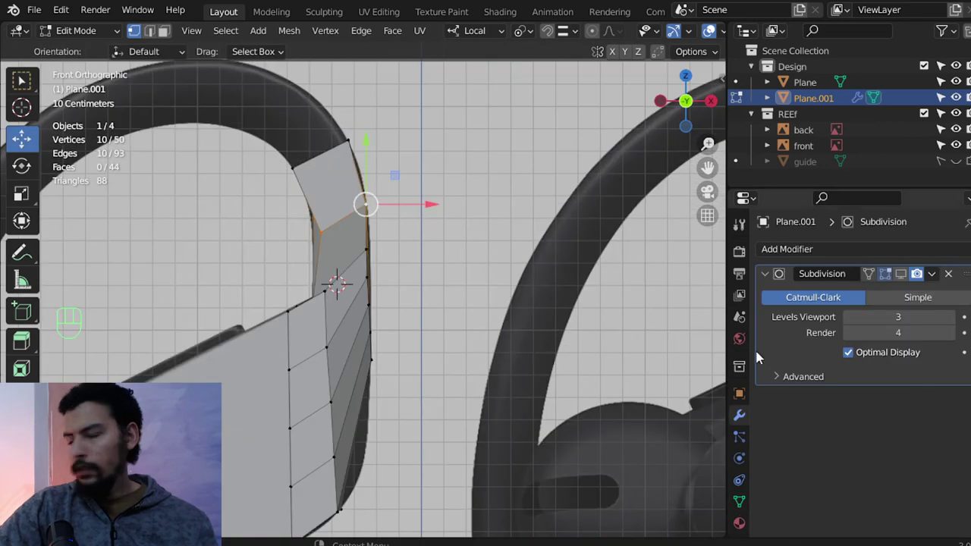
pyautogui.click(901, 280)
pyautogui.press('Tab')
pyautogui.moveTo(383, 358); pyautogui.dragTo(518, 386)
pyautogui.moveTo(459, 305); pyautogui.dragTo(457, 314)
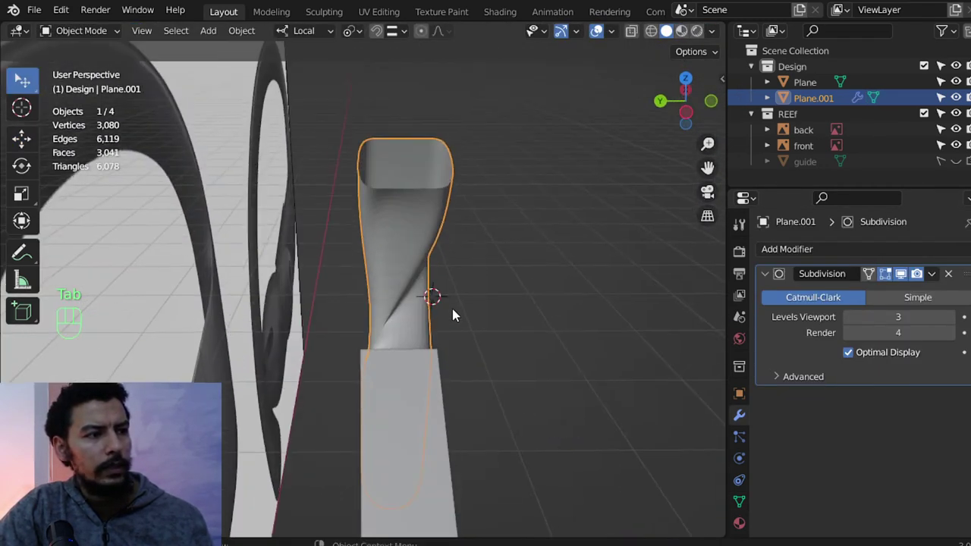
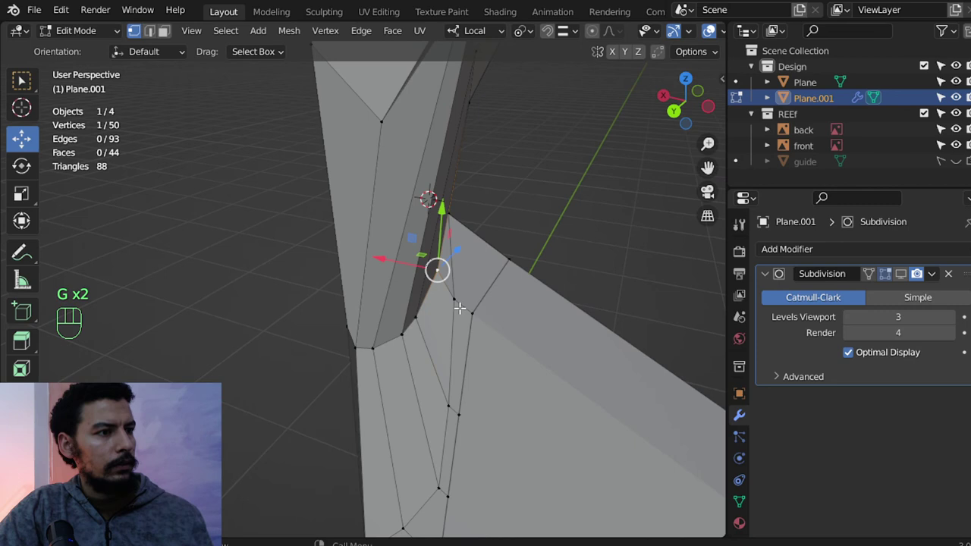
# Fatten the joint vertices along their normals and slide a bend vertex along its edge.
pyautogui.press('g')
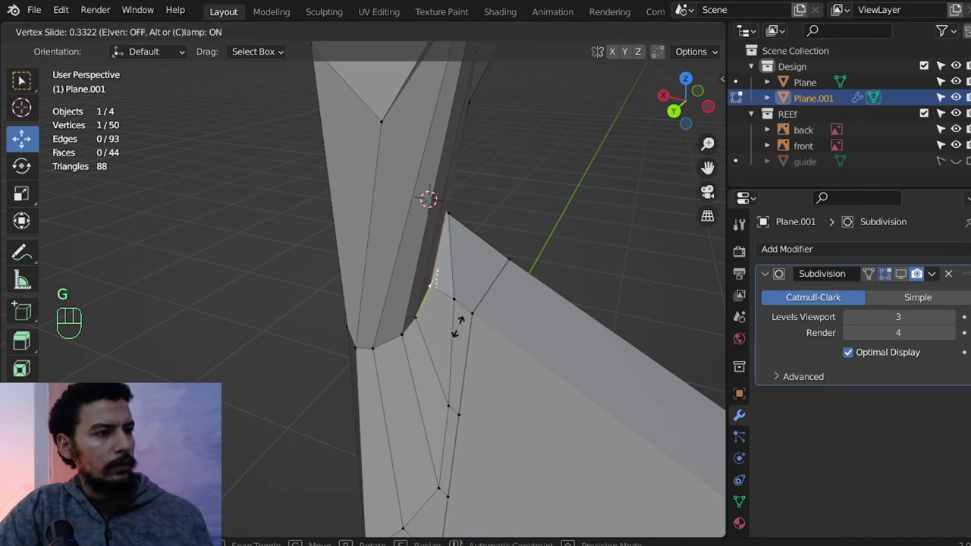
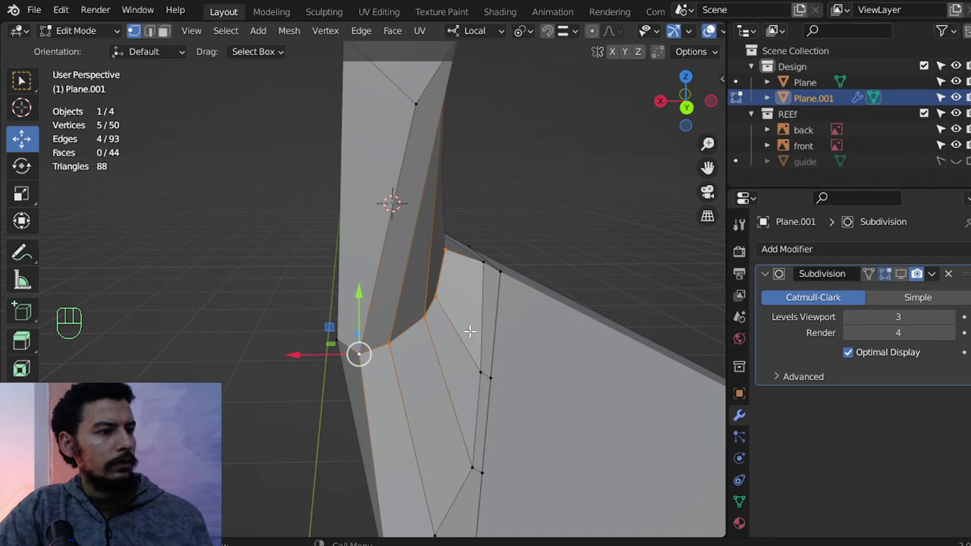
pyautogui.press('alt+s')
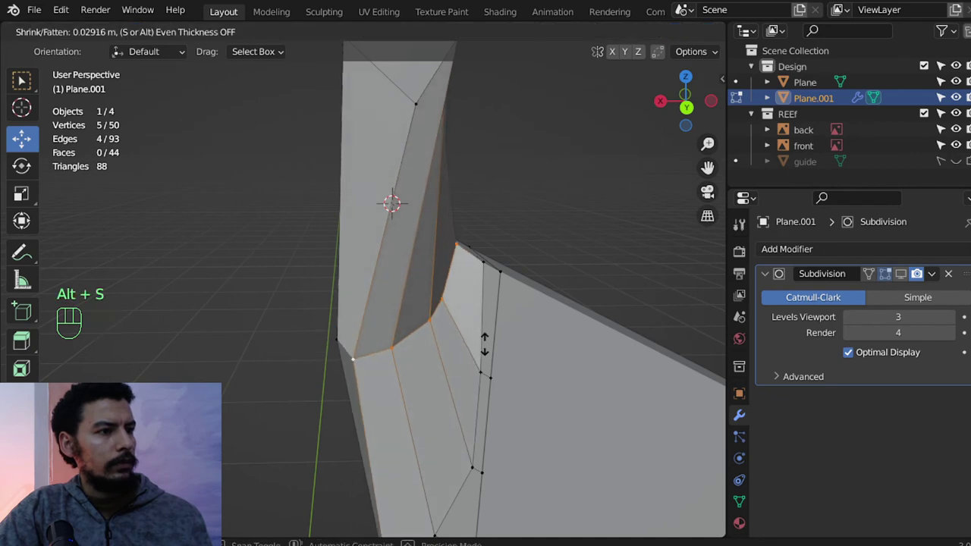
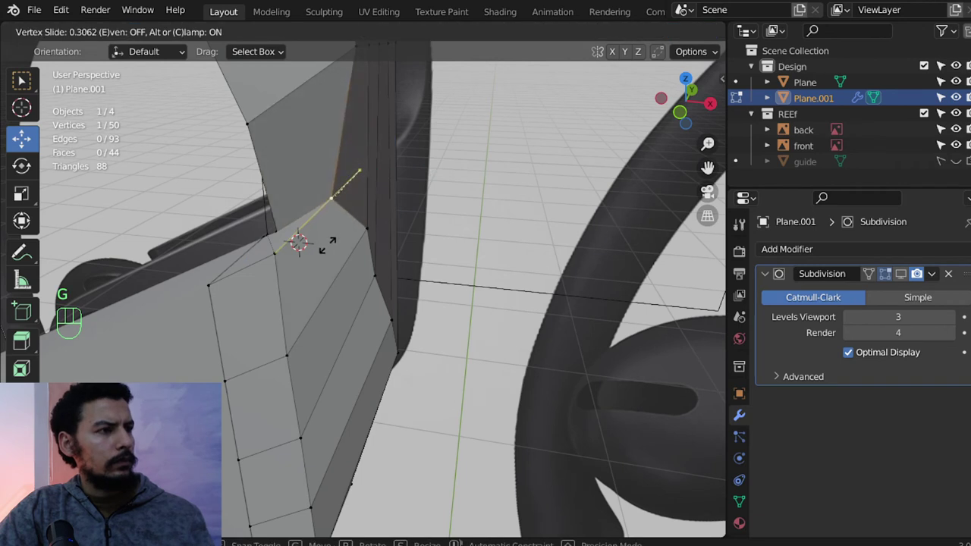
pyautogui.press('g')
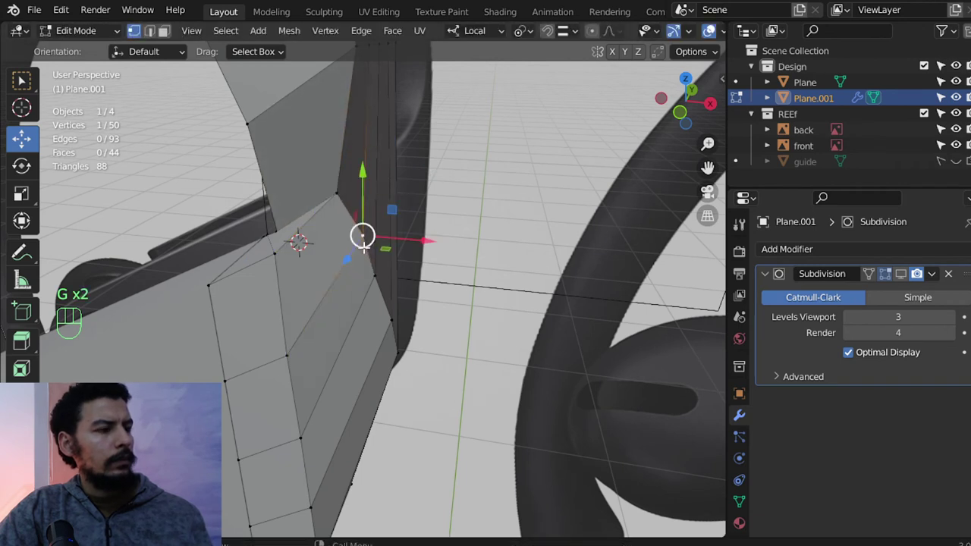
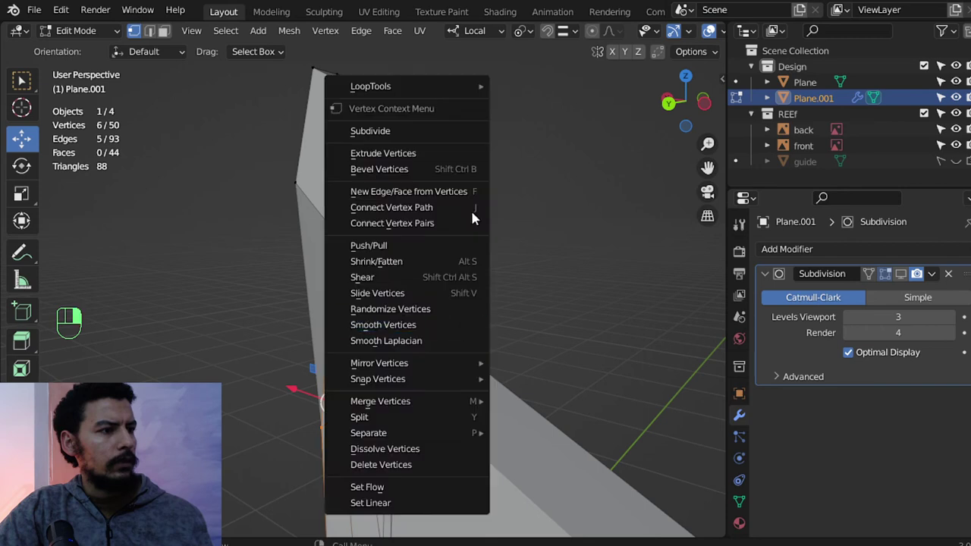
# Fatten the lower hook vertices, rotate the ten joint vertices about local Y by roughly 14 degrees, then view from the top.
pyautogui.press('alt+s')
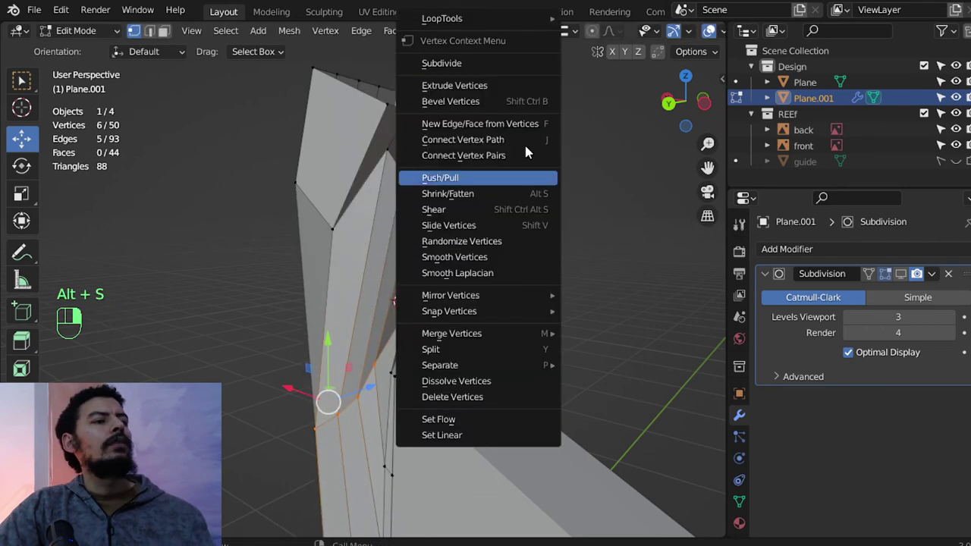
pyautogui.moveTo(615, 110); pyautogui.dragTo(498, 306)
pyautogui.press('alt+s')
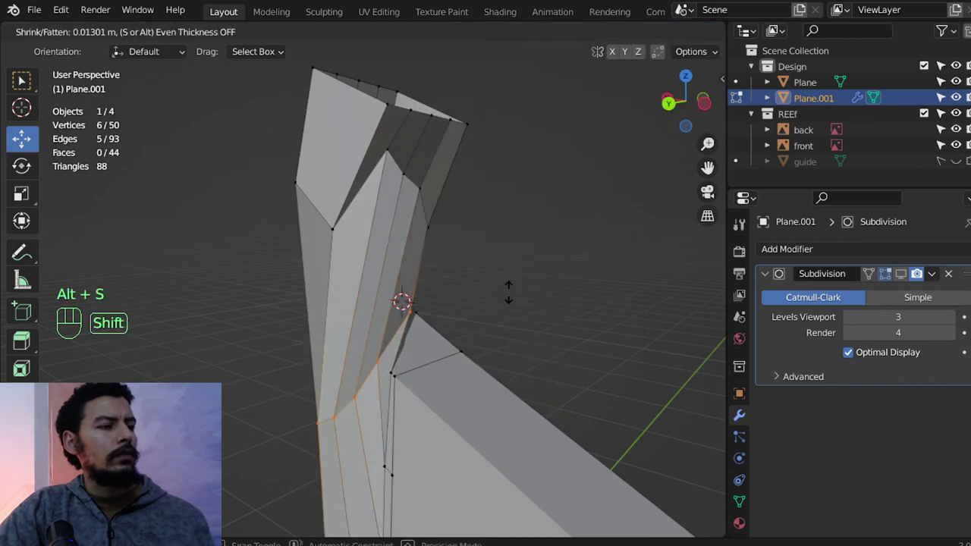
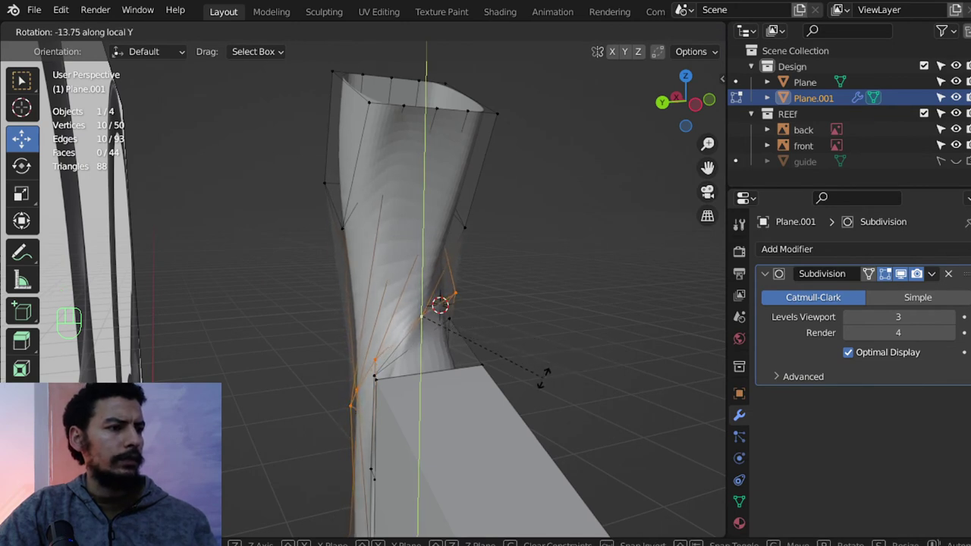
pyautogui.press('KP_7')
pyautogui.press('z')
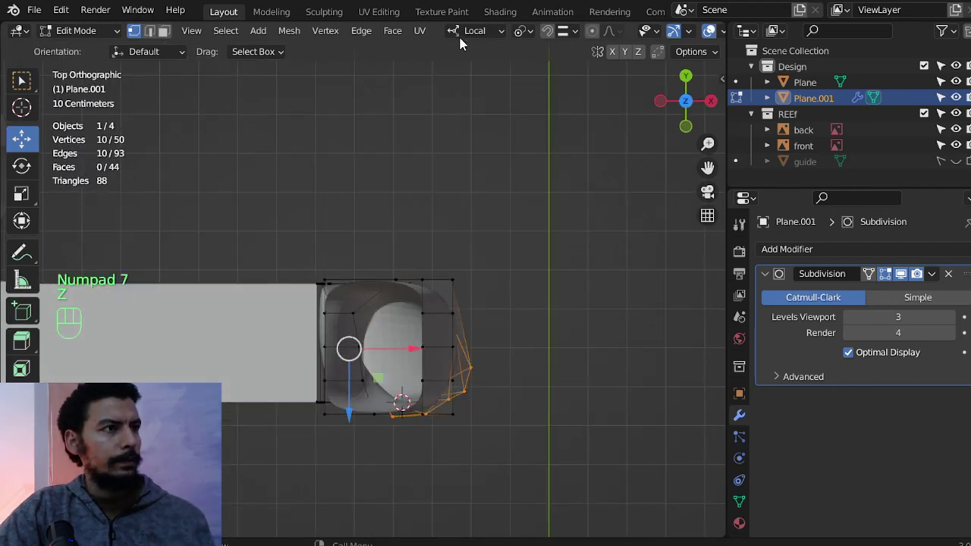
# Shift the ten joint vertices along global Y by about 3 cm from the top view.
pyautogui.moveTo(467, 39); pyautogui.dragTo(437, 168)
pyautogui.press('g')
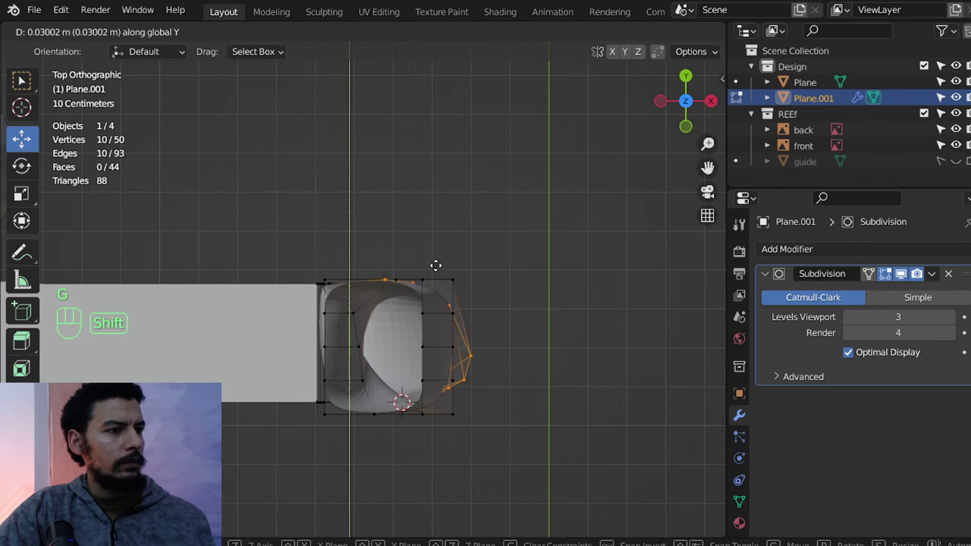
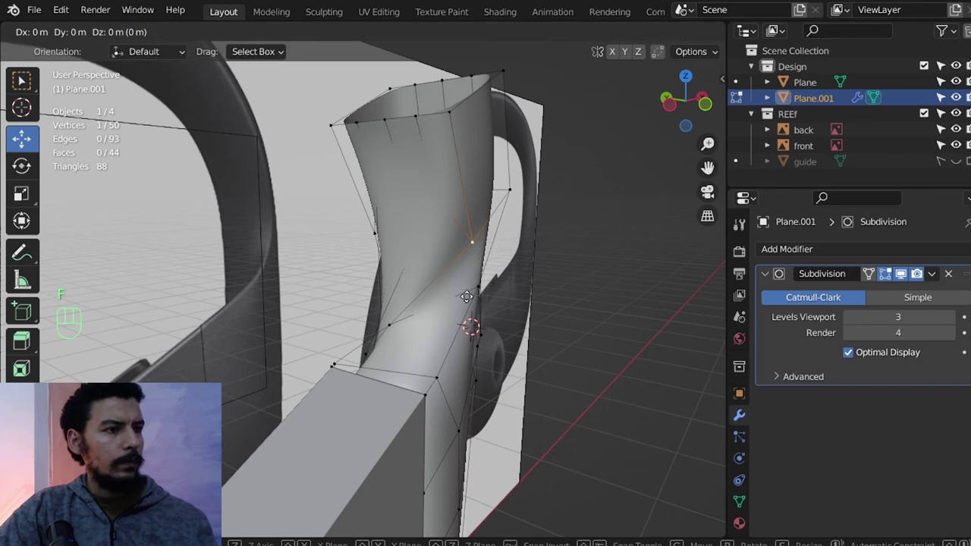
# Adjust a middle hook vertex toward the reference curve and undo an unwanted move.
pyautogui.press('ctrl+z')
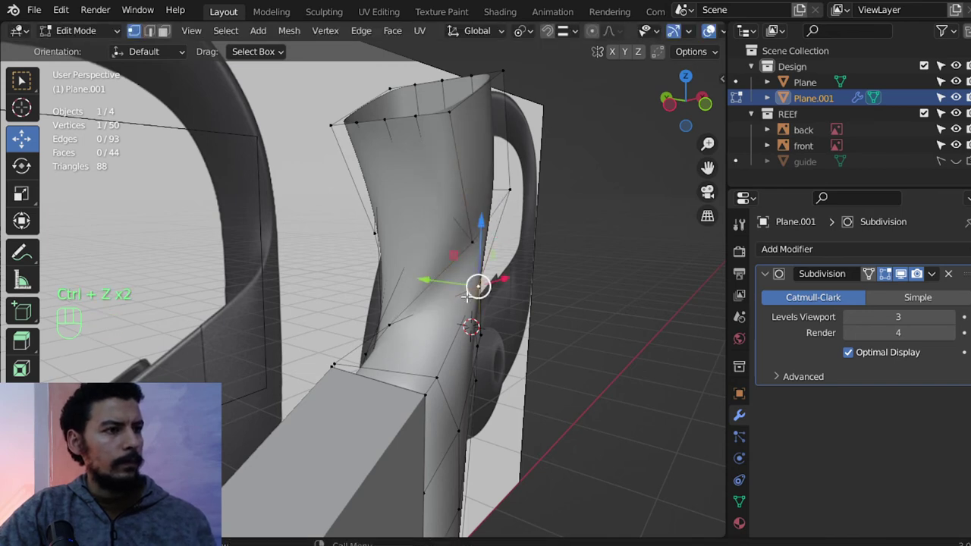
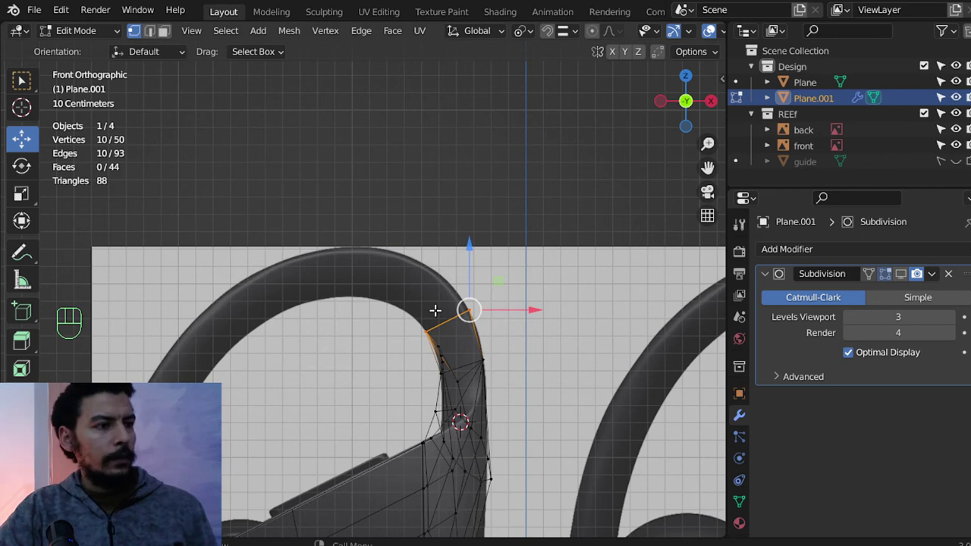
# Extrude the hook's top edge loop into ten new vertices along the reference arc, reaching 60 vertices.
pyautogui.moveTo(406, 291); pyautogui.dragTo(390, 284)
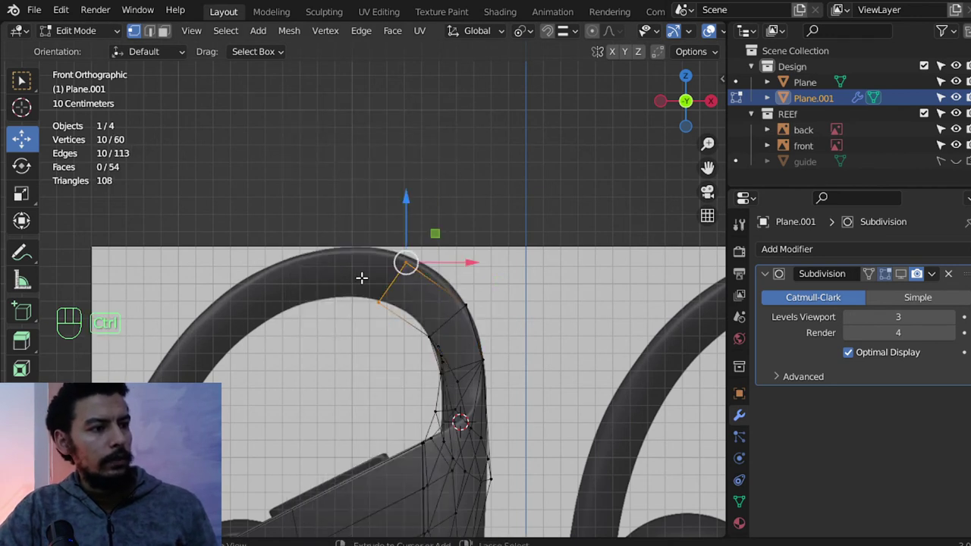
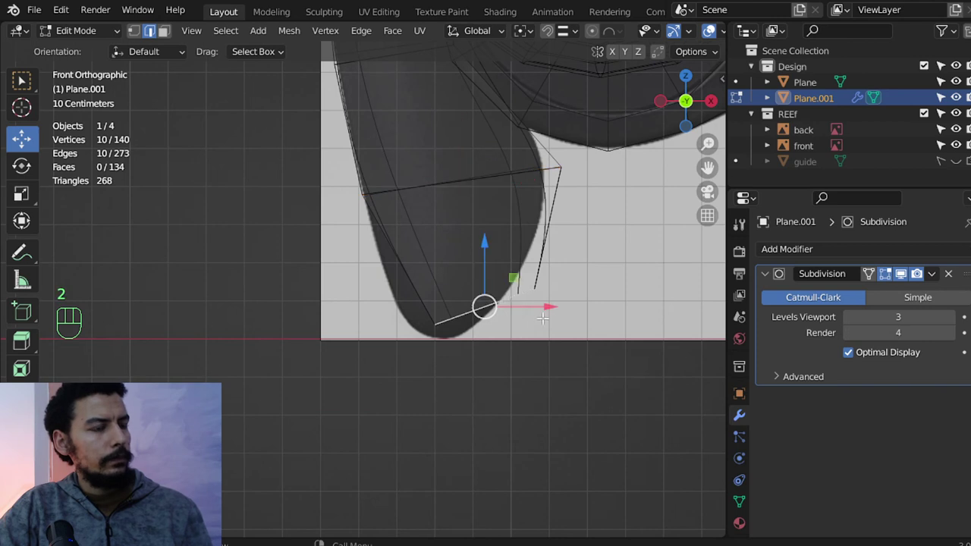
# Rotate, move and slide the bottom tip edges into the rounded lower end of the 140-vertex hook.
pyautogui.press('r')
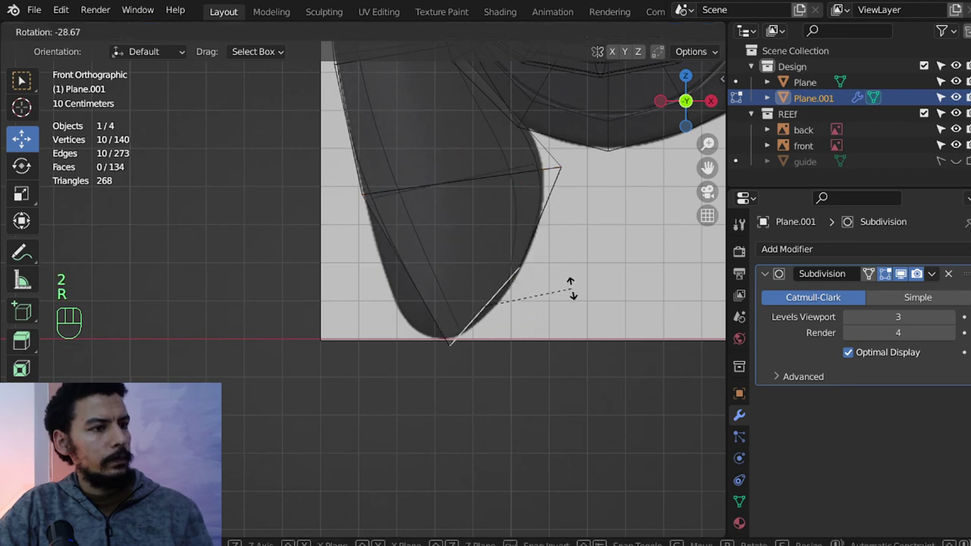
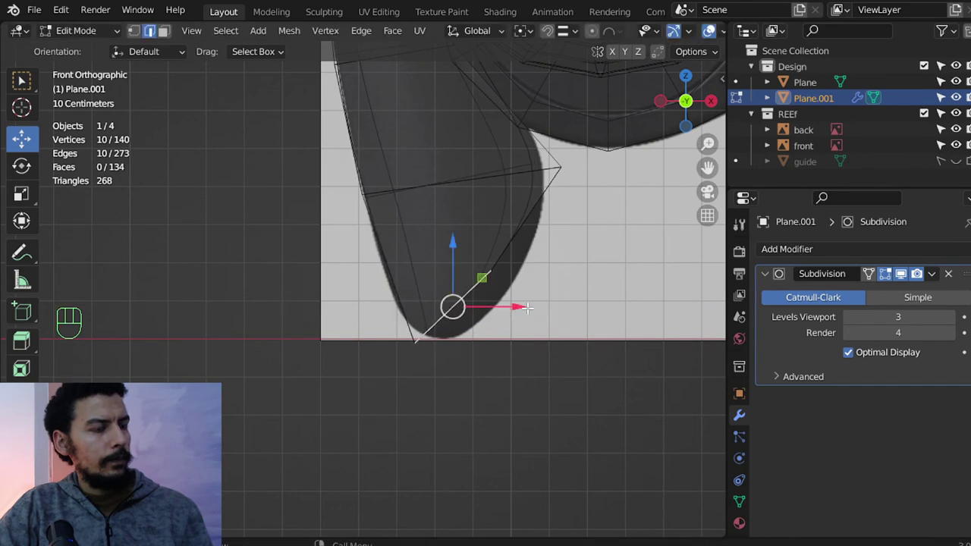
pyautogui.press('r')
pyautogui.press('g')
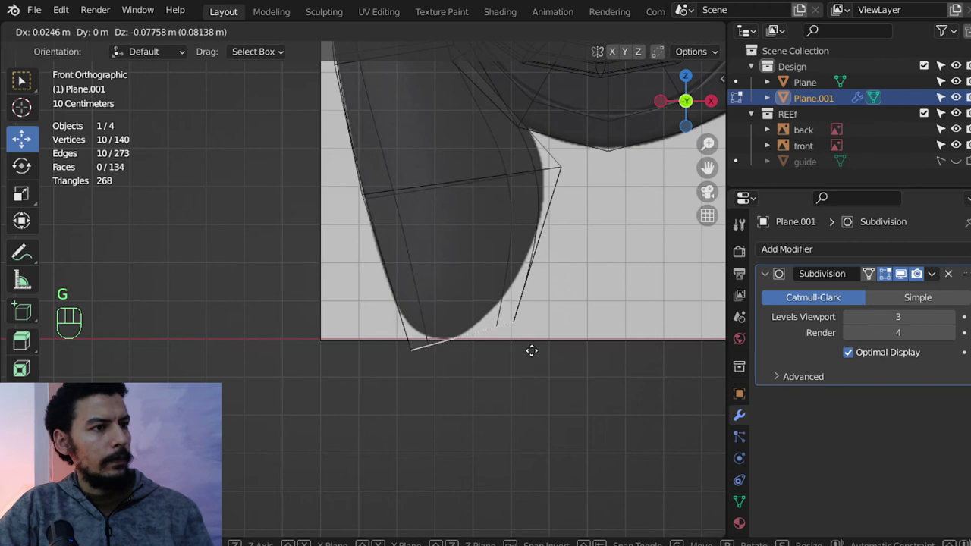
pyautogui.press('r')
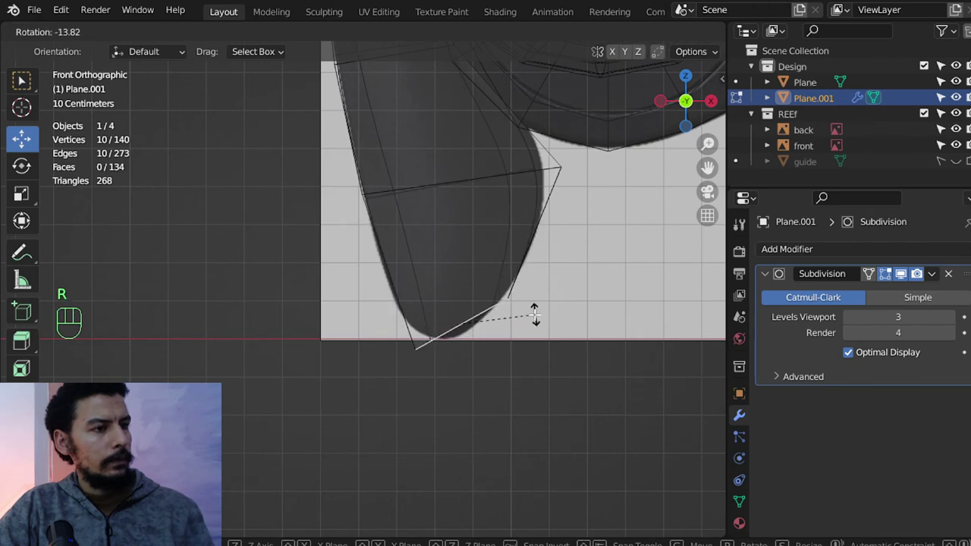
pyautogui.press('g')
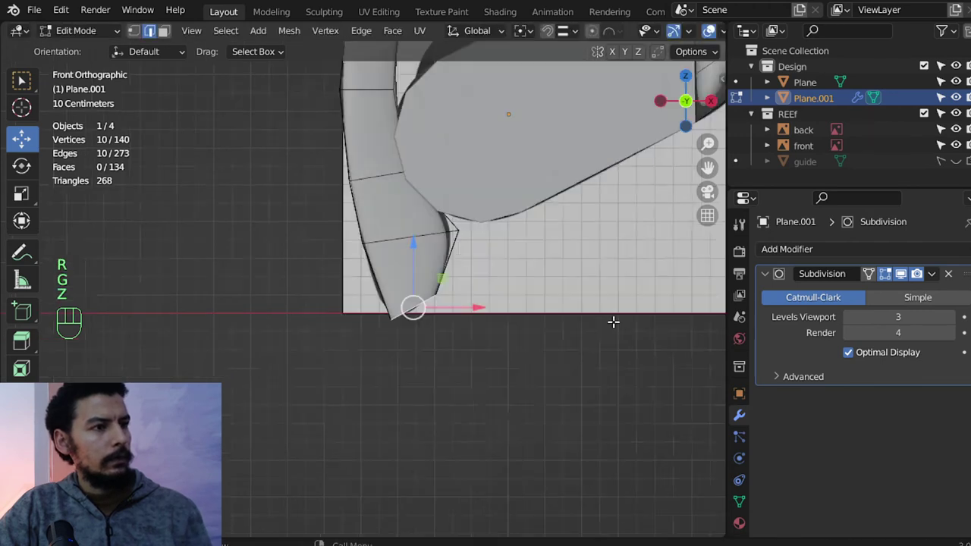
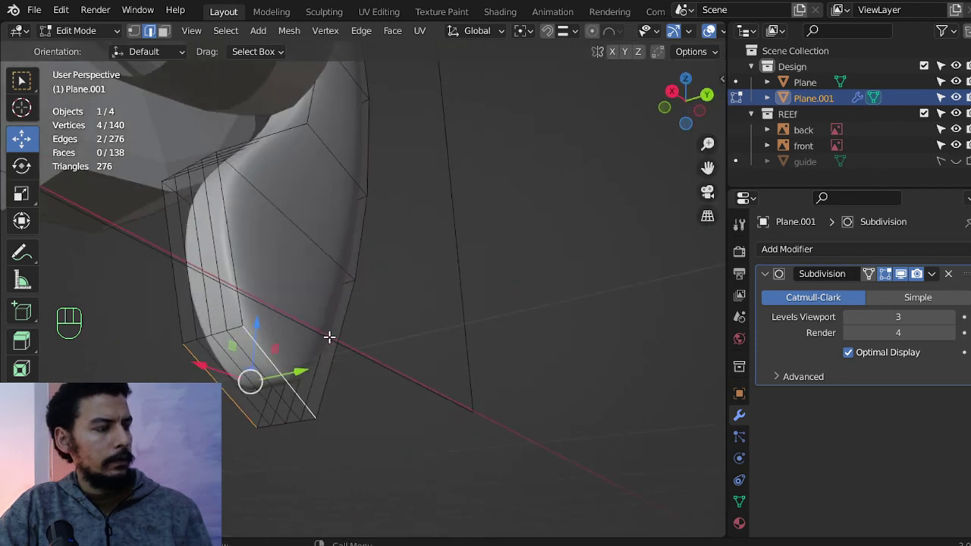
pyautogui.press('g')
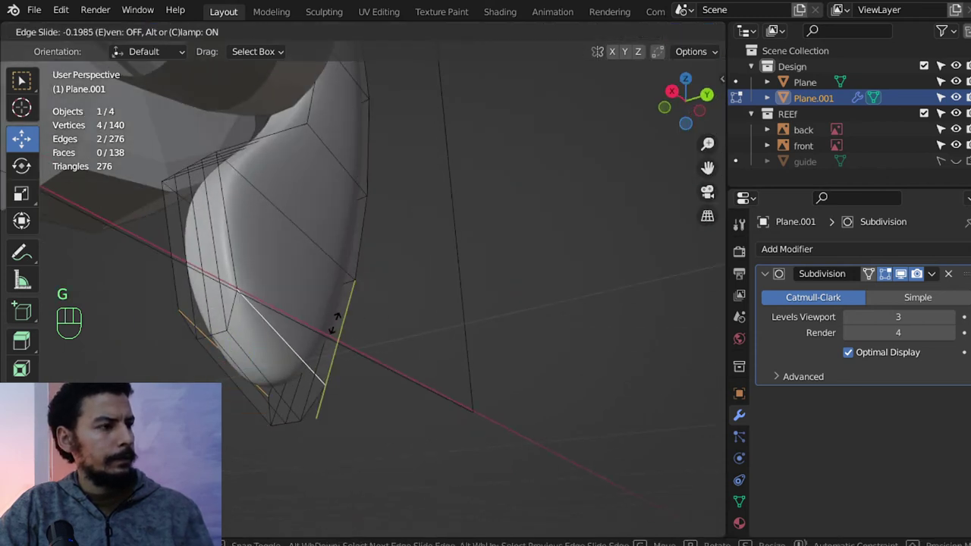
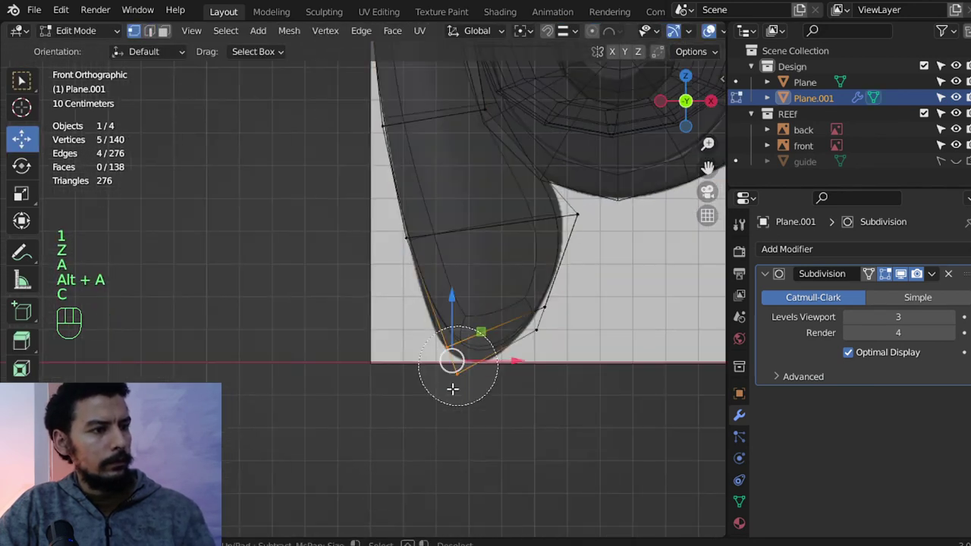
pyautogui.press('g')
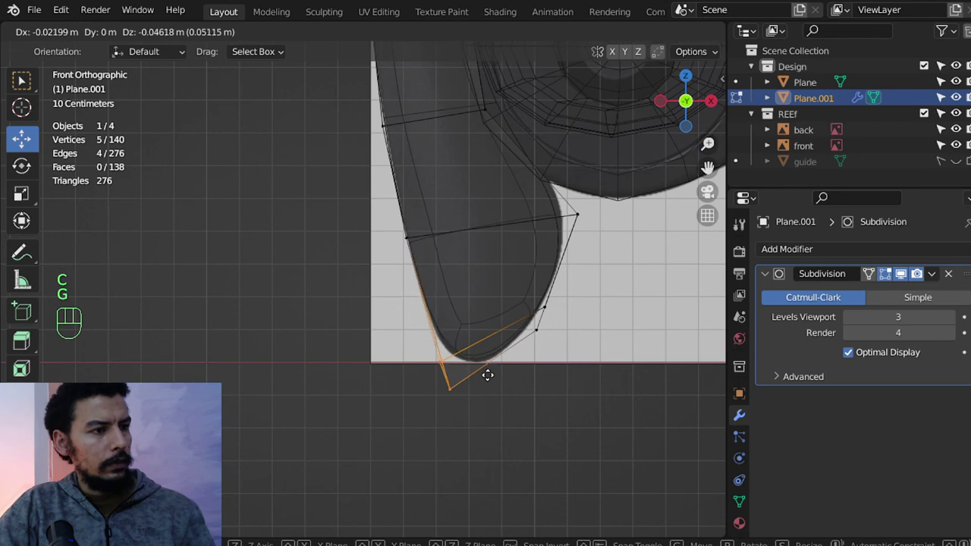
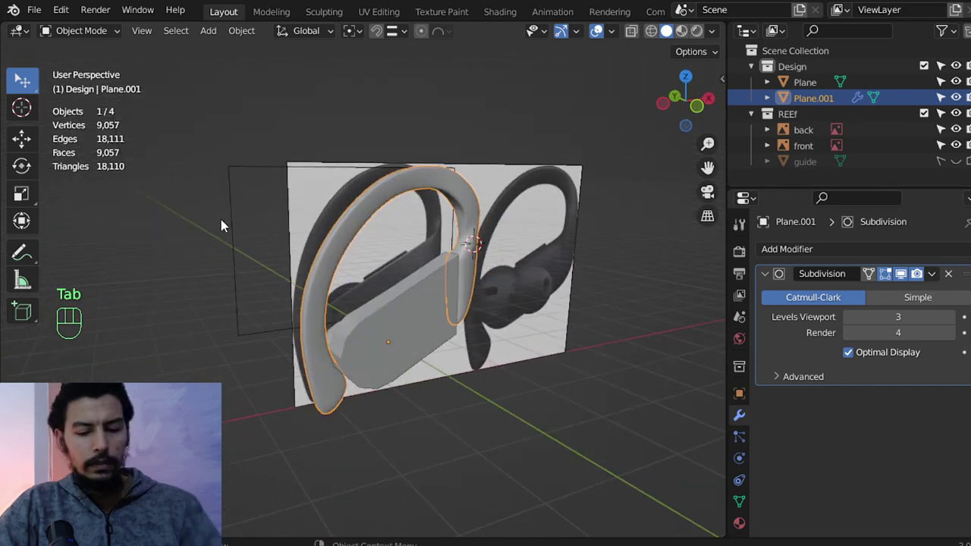
# Move the hook's upper-arc vertices up onto the reference curve in front view.
pyautogui.press('KP_3')
pyautogui.press('KP_1')
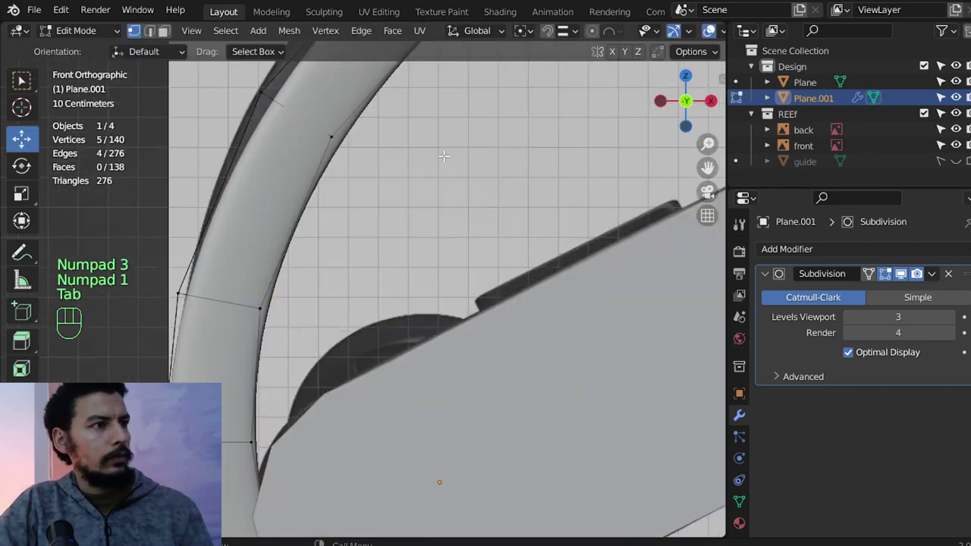
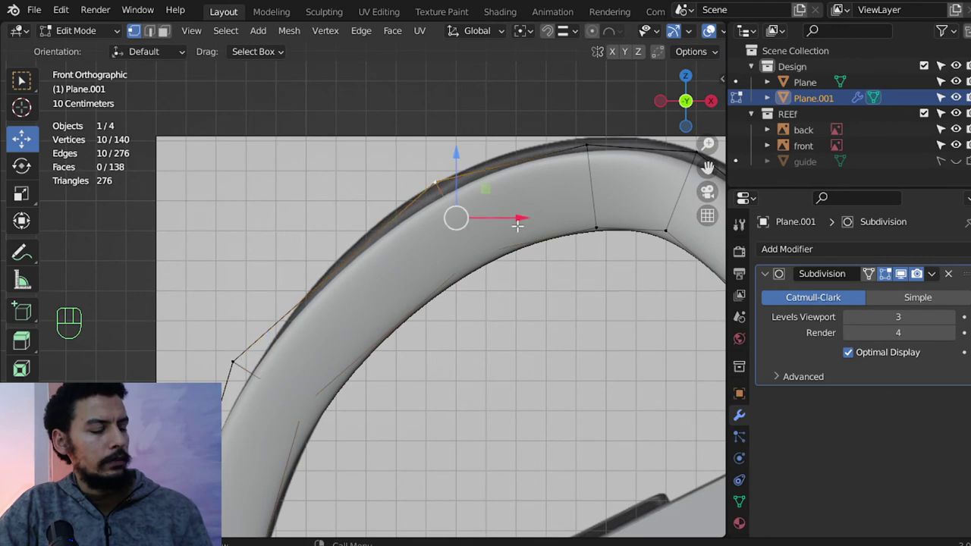
pyautogui.press('g')
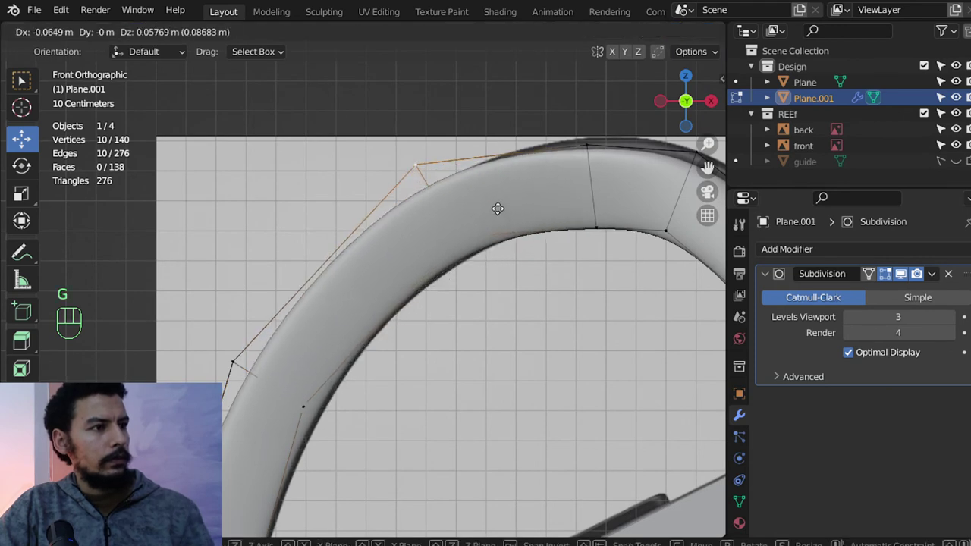
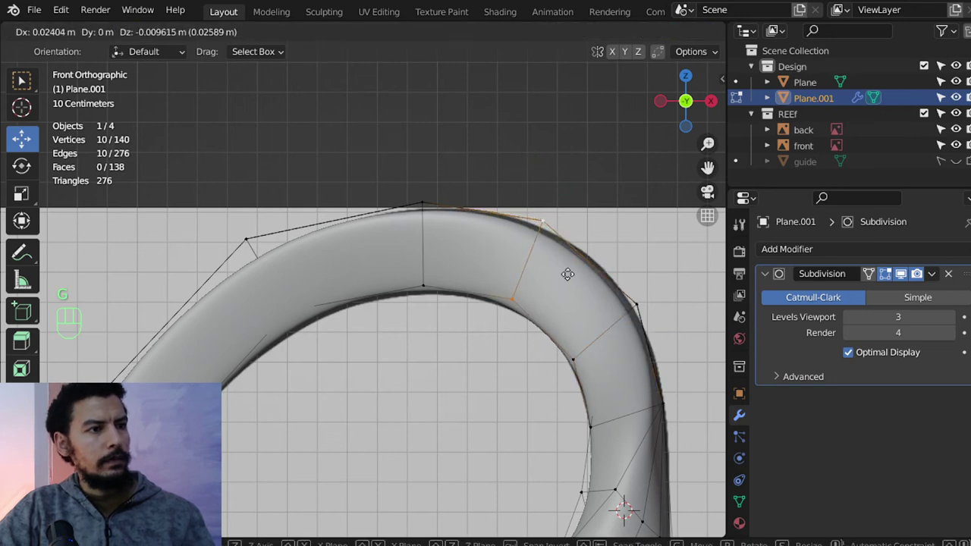
pyautogui.press('s')
# Return to object mode with nothing selected and orbit around the 9,057-vertex earbud.
pyautogui.press('Tab')
pyautogui.press('alt+a')
pyautogui.moveTo(316, 335); pyautogui.dragTo(462, 367)
pyautogui.moveTo(393, 370); pyautogui.dragTo(403, 397)
pyautogui.moveTo(416, 316); pyautogui.dragTo(287, 311)
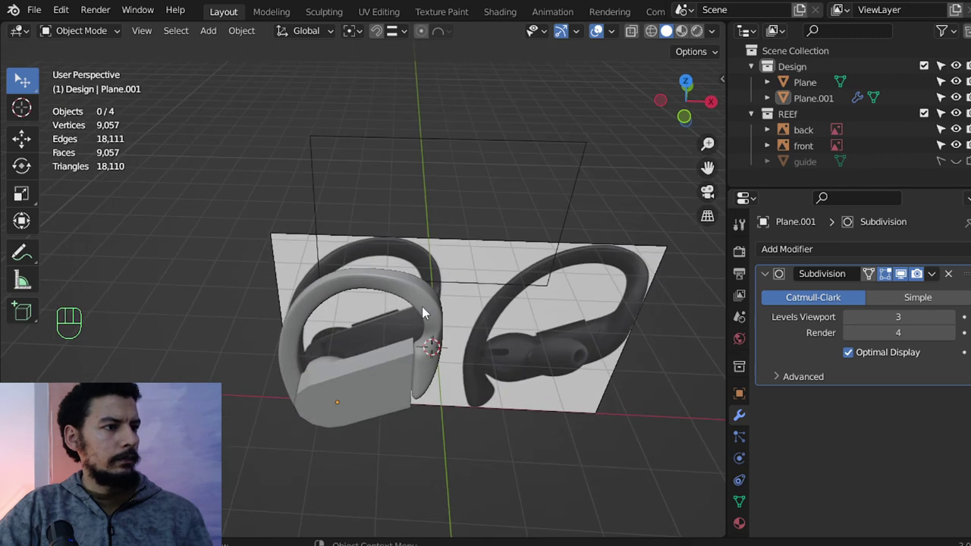
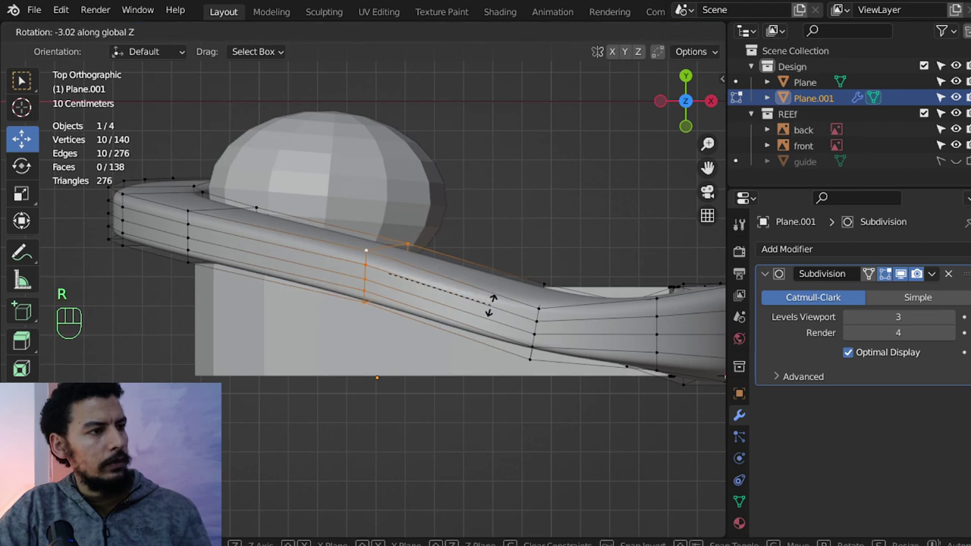
# Move and rotate the hook's lower edge loops to curve around the body, then return to object mode.
pyautogui.press('g')
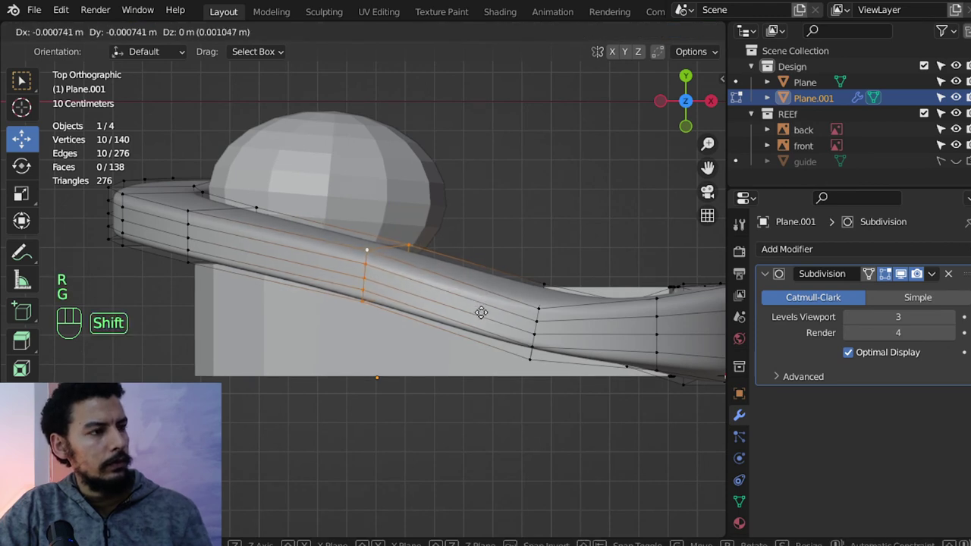
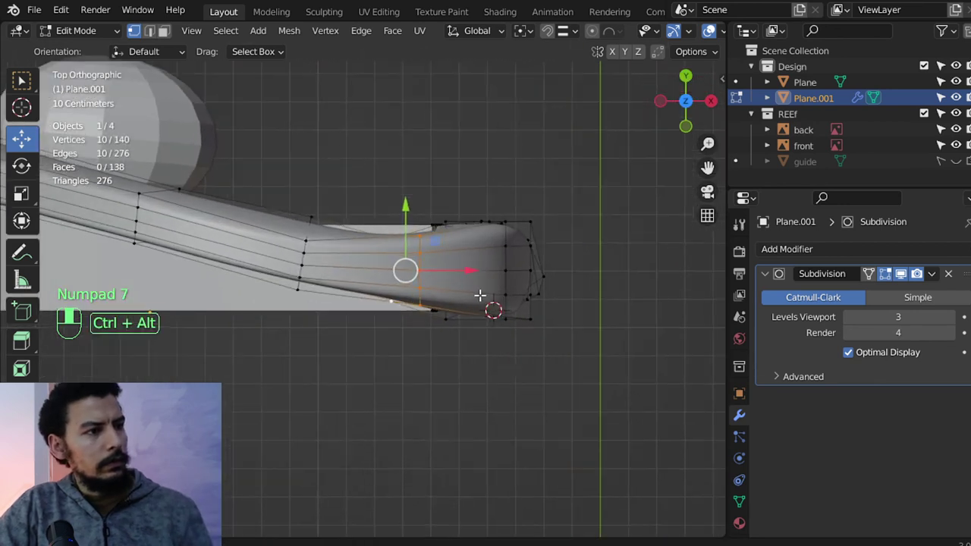
pyautogui.press('r')
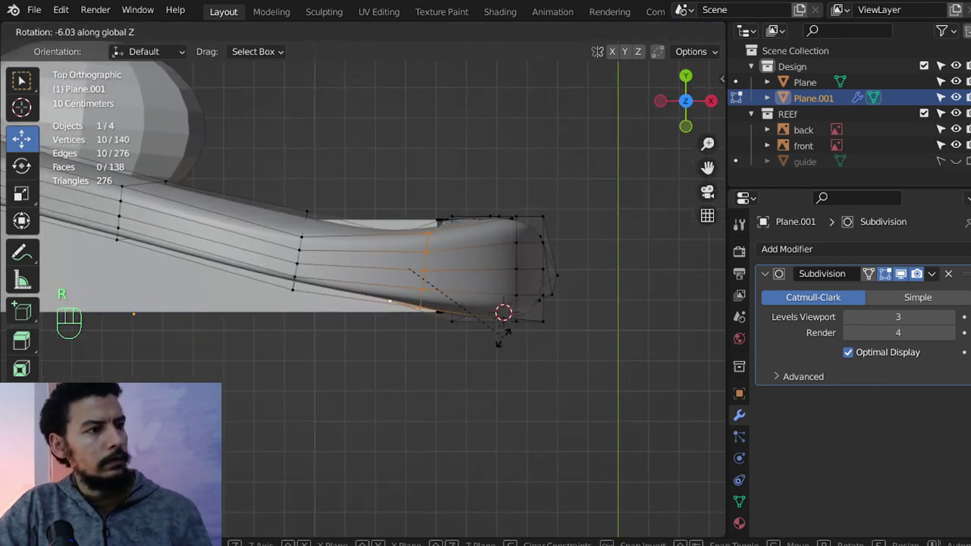
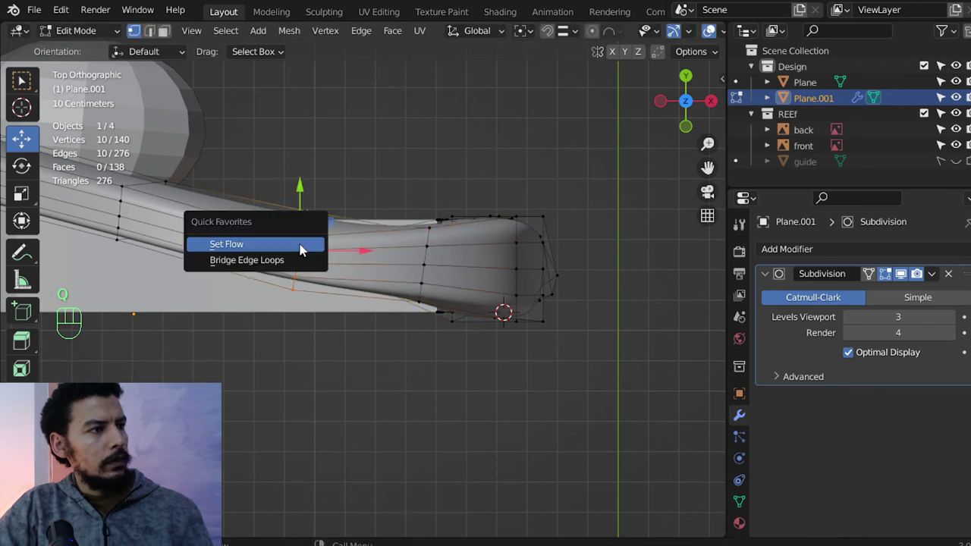
pyautogui.press('Tab')
pyautogui.moveTo(332, 259); pyautogui.dragTo(328, 171)
pyautogui.press('alt+a')
pyautogui.moveTo(381, 287); pyautogui.dragTo(397, 292)
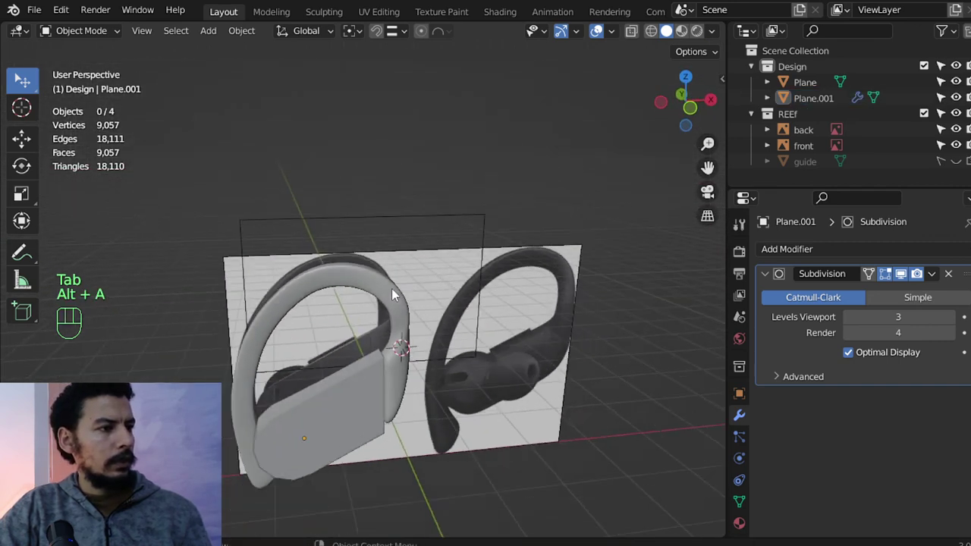
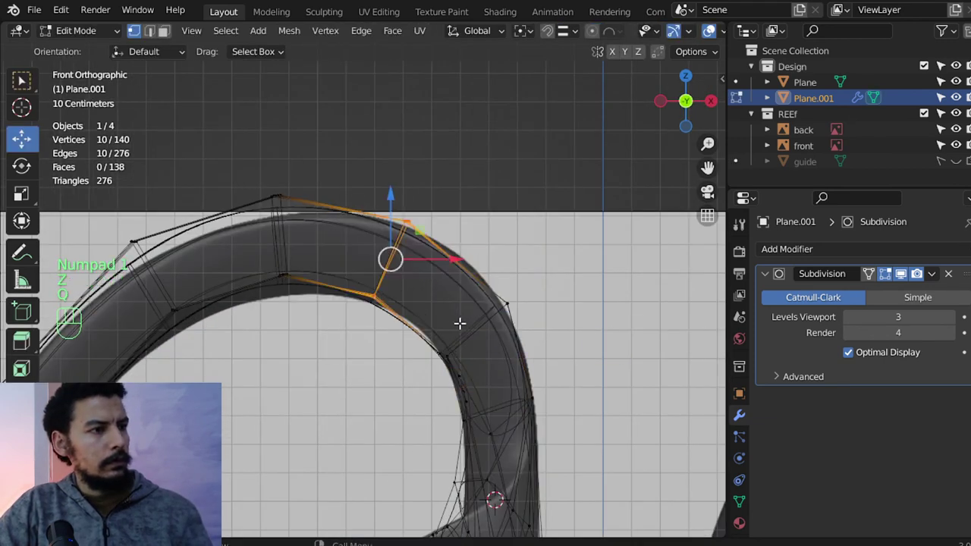
# Move the selected upper-curve vertices of the hook against the front reference.
pyautogui.click(473, 328)
pyautogui.press('q')
pyautogui.press('z')
pyautogui.press('Tab')
pyautogui.press('Tab')
pyautogui.press('g')
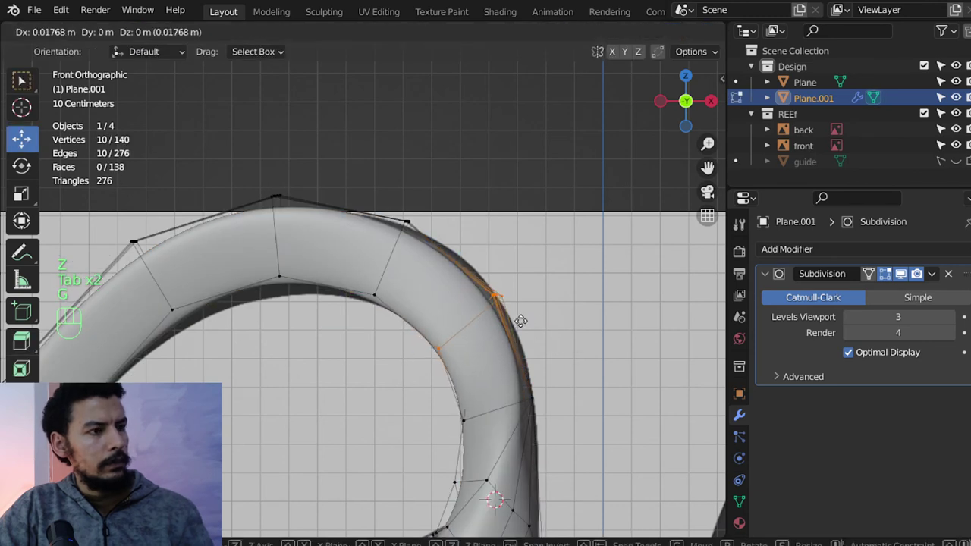
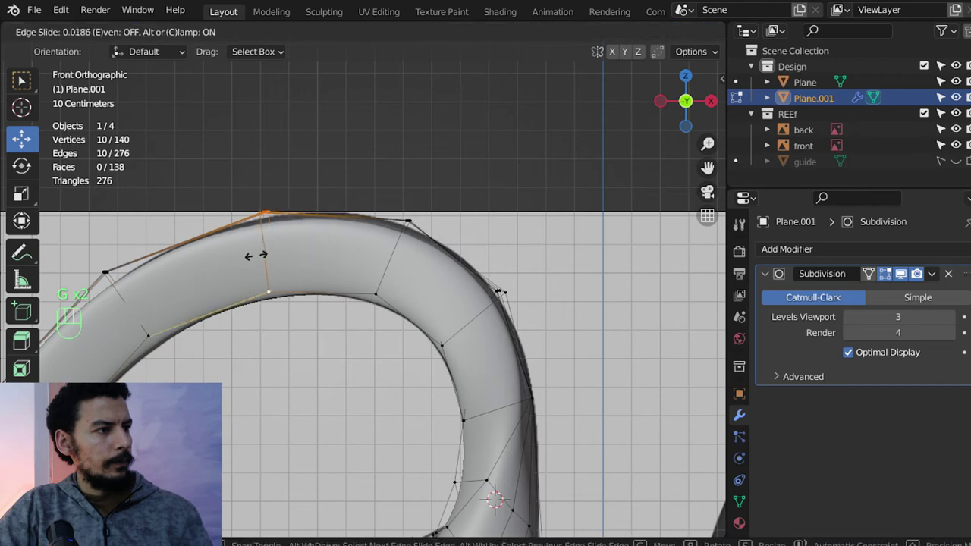
# Edge-slide the curve loop into place and return to object mode with nothing selected.
pyautogui.press('q')
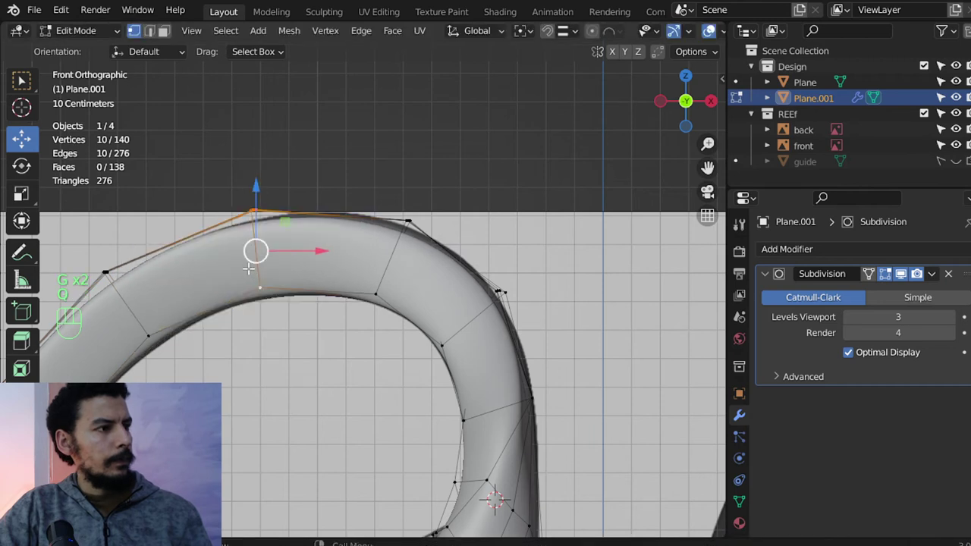
pyautogui.press('Tab')
pyautogui.press('alt+a')
pyautogui.moveTo(357, 354); pyautogui.dragTo(339, 390)
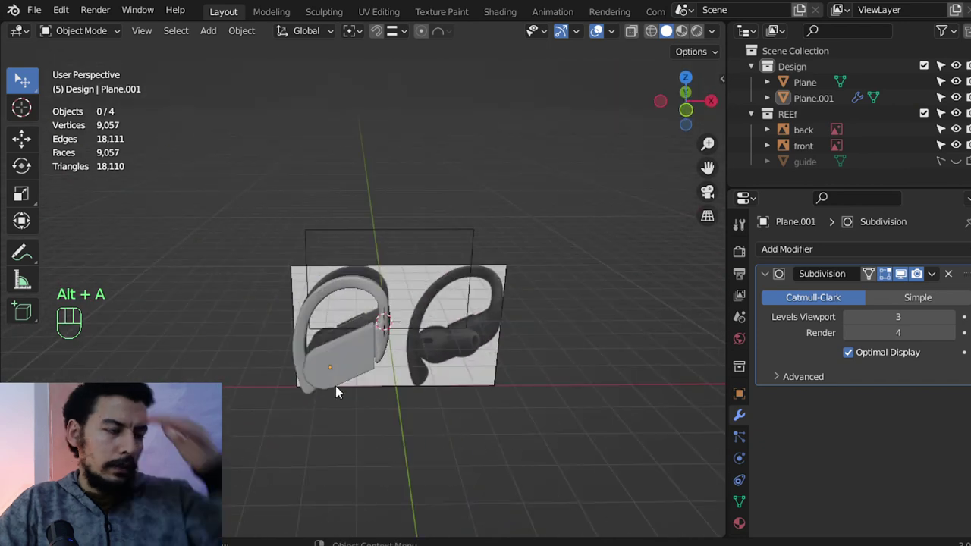
# View the earbud model straight from the front beside the reference image.
pyautogui.press('KP_1')
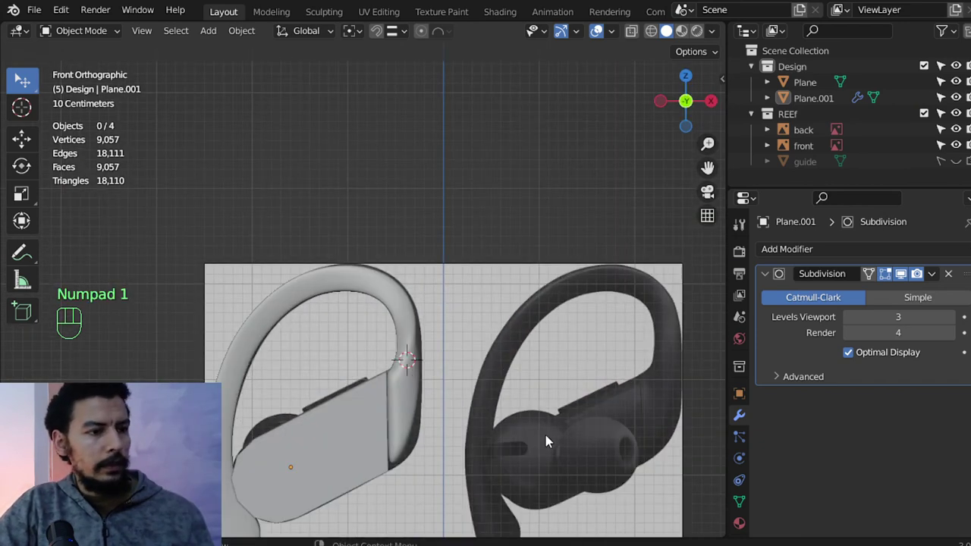
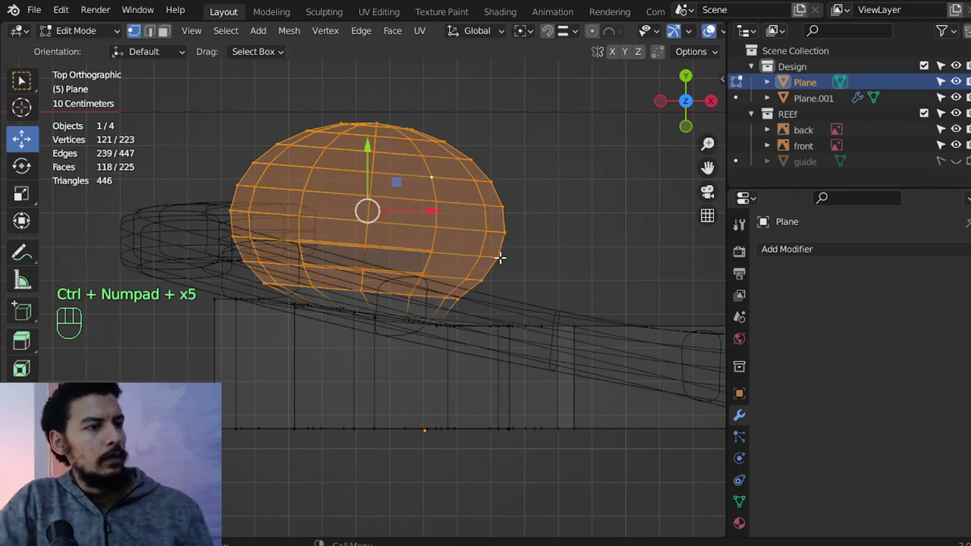
# Scale the bulb's 121 cap vertices wider, shift them into place and stretch them along Y.
pyautogui.press('s')
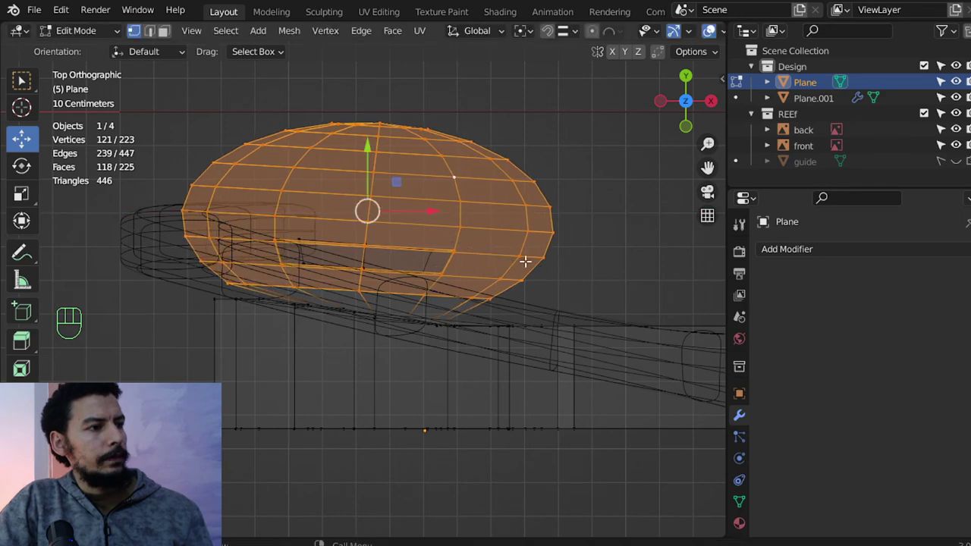
pyautogui.press('s')
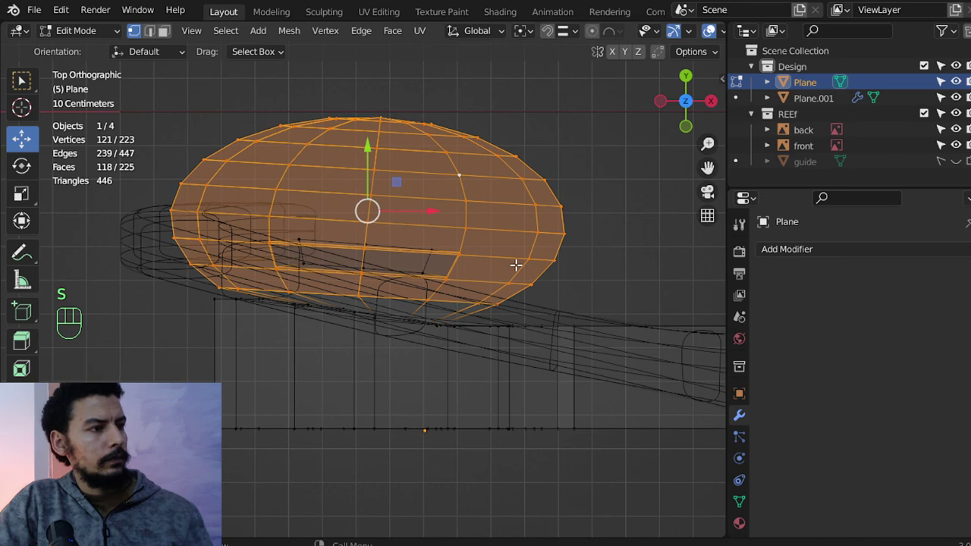
pyautogui.press('g')
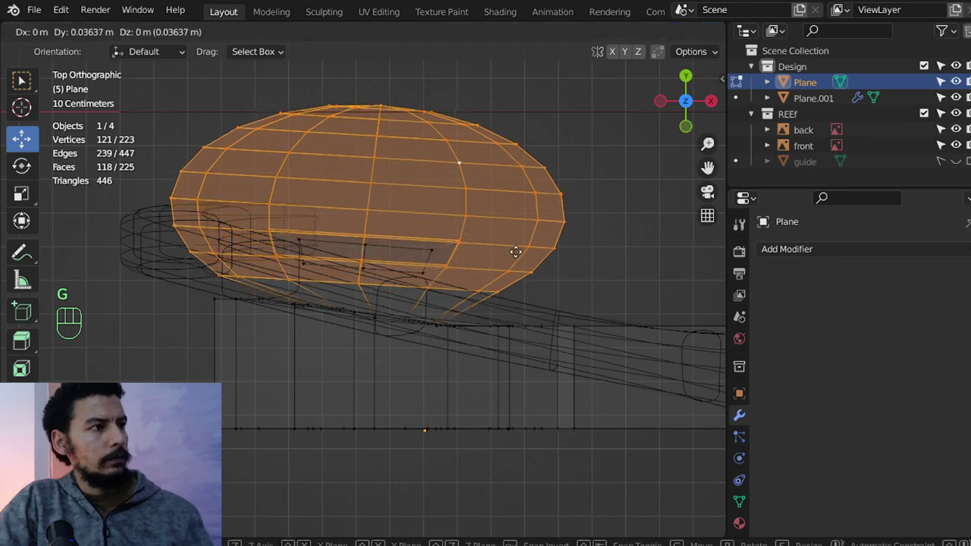
pyautogui.press('s')
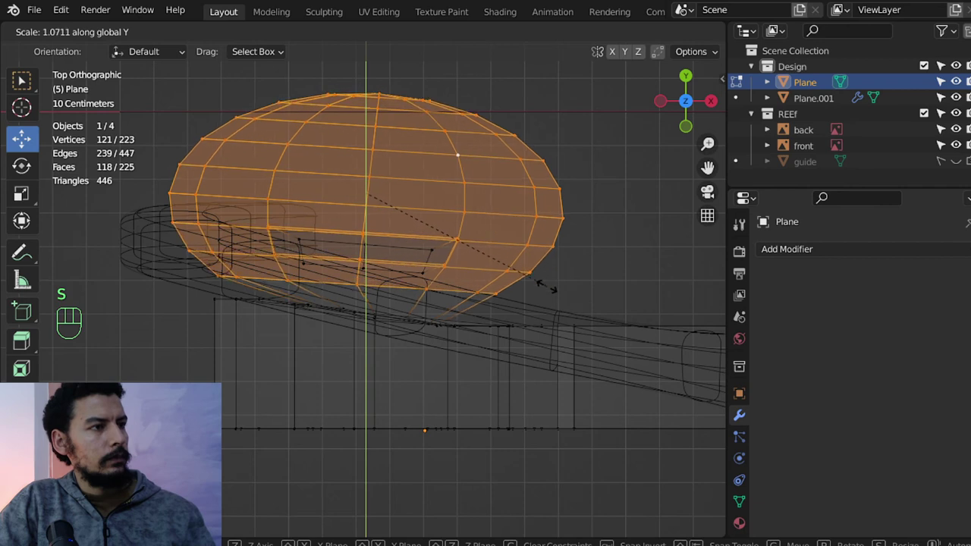
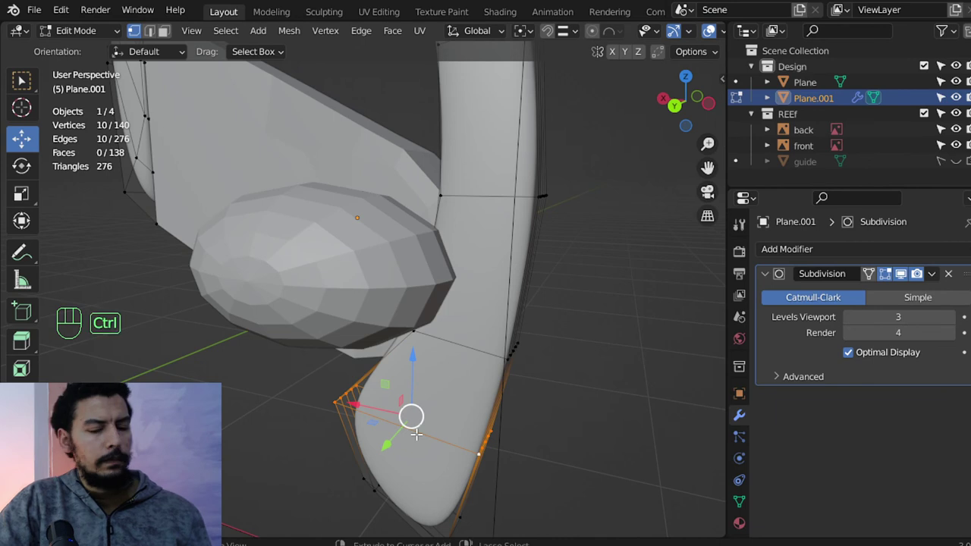
# Reshape the ear-hook's lower end along X with proportional-editing falloff.
pyautogui.press('ctrl+KP_Add')
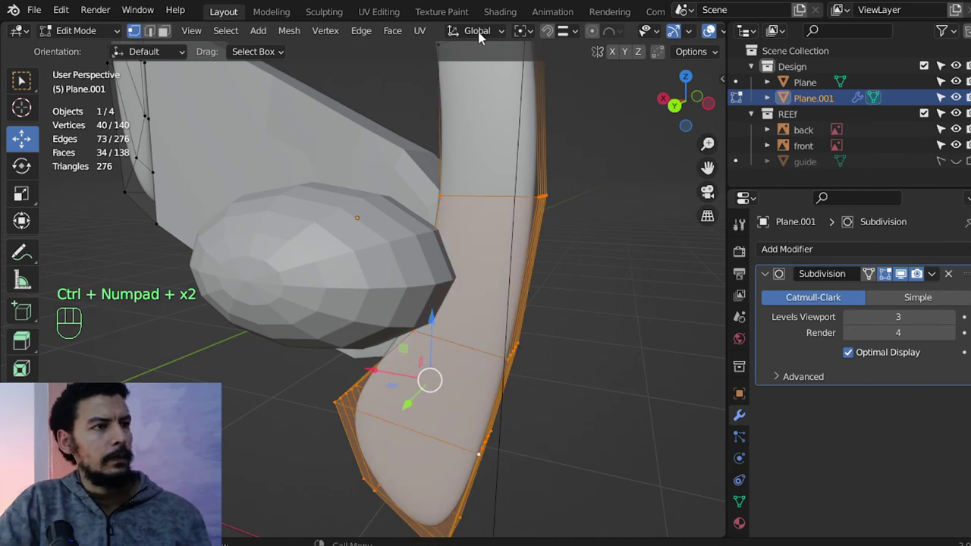
pyautogui.click(599, 37)
pyautogui.moveTo(619, 39); pyautogui.dragTo(514, 290)
pyautogui.press('Escape')
pyautogui.press('g')
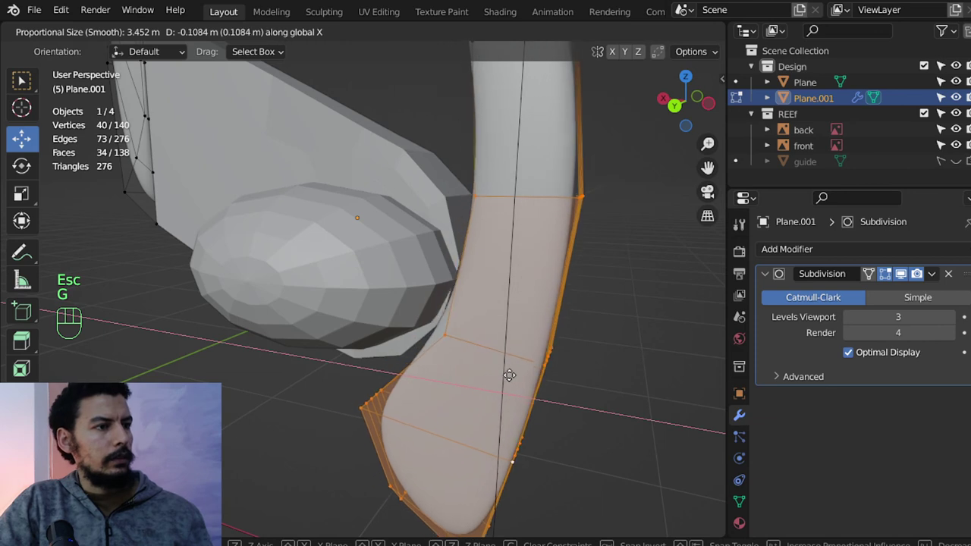
pyautogui.press('Tab')
# Shrink the body's bulb slightly along Z and X, then return to top view in object mode.
pyautogui.click(406, 263)
pyautogui.moveTo(431, 311); pyautogui.dragTo(406, 323)
pyautogui.moveTo(353, 301); pyautogui.dragTo(421, 304)
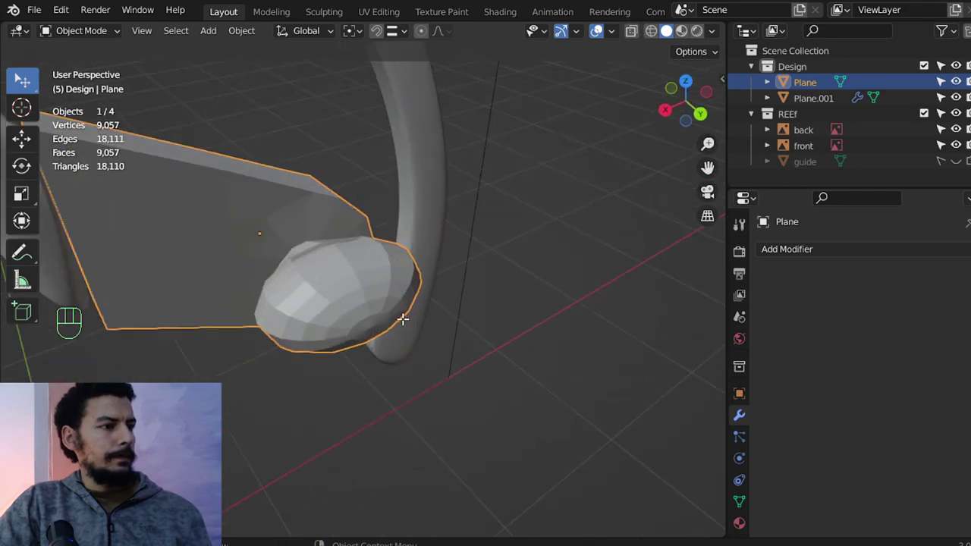
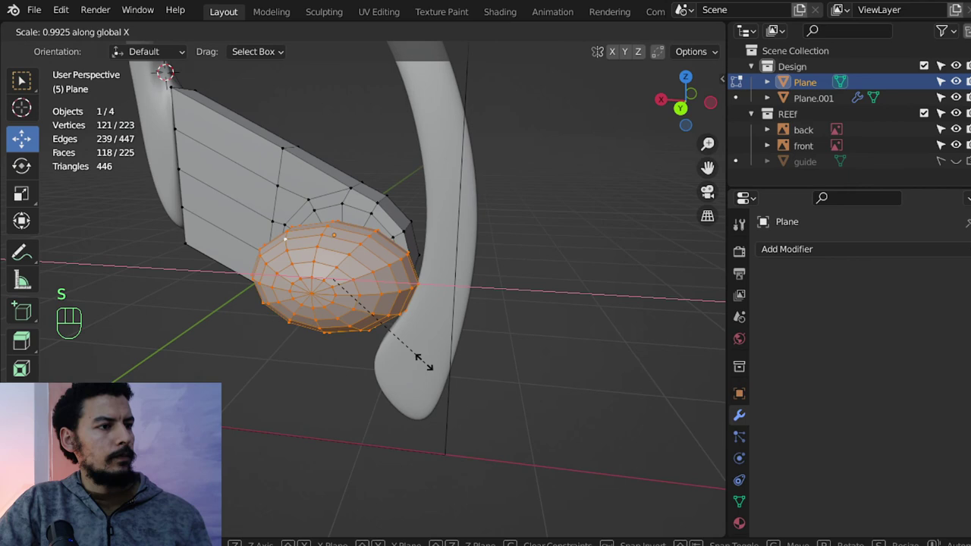
pyautogui.press('Tab')
pyautogui.moveTo(386, 325); pyautogui.dragTo(518, 391)
pyautogui.press('KP_7')
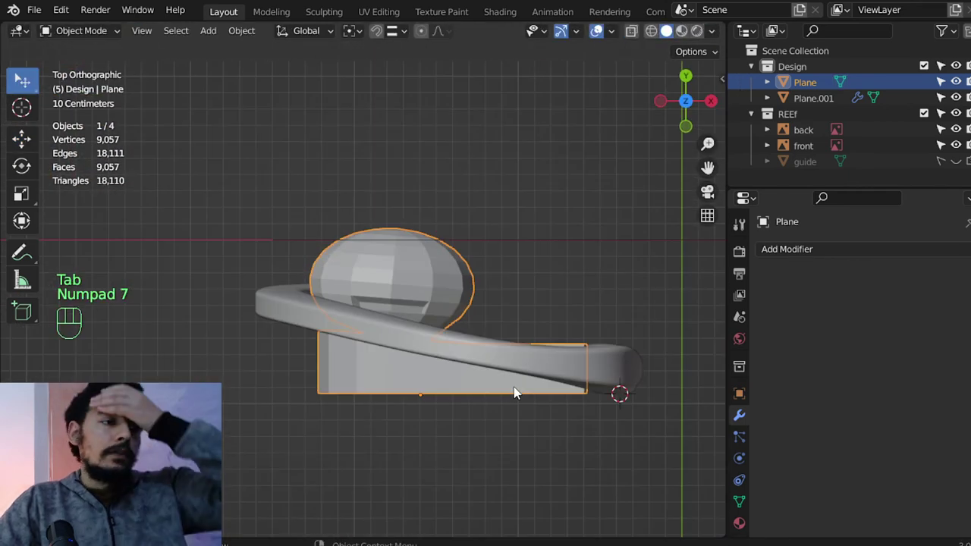
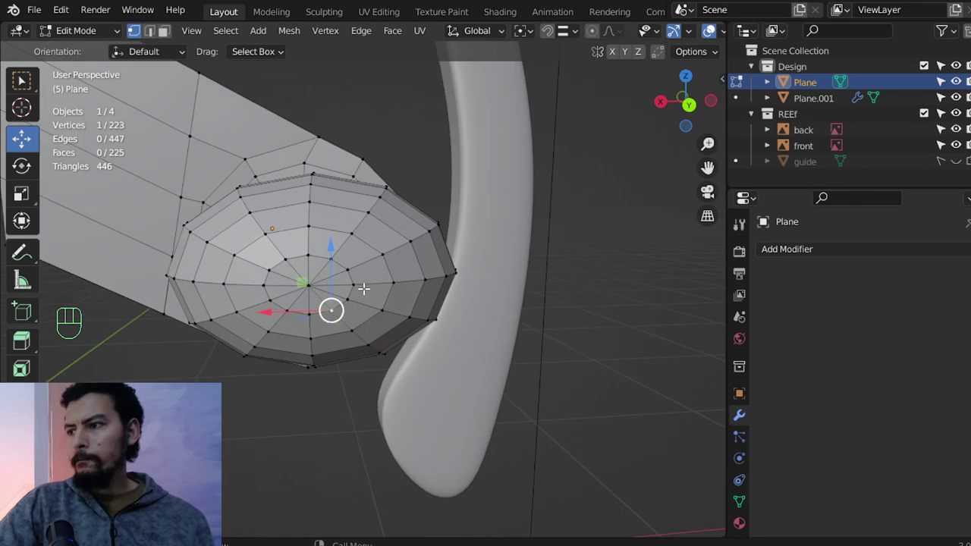
# Inset a ring on the bulb's front faces and separate it as the 12-vertex object Plane.002.
pyautogui.click(335, 248)
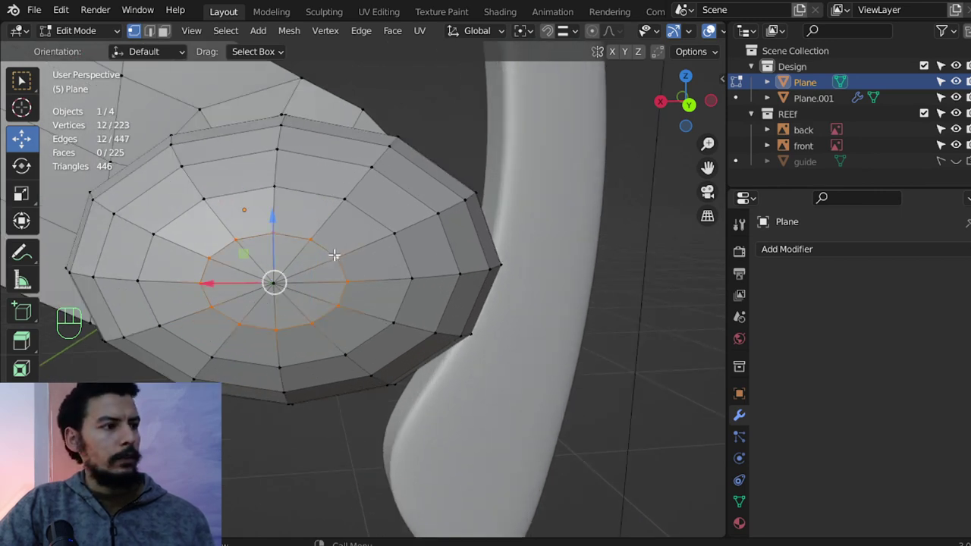
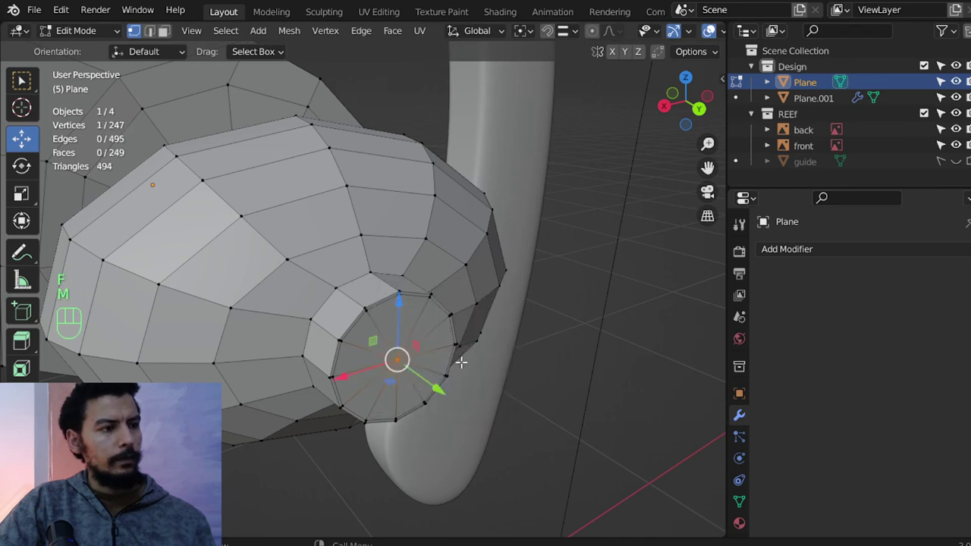
pyautogui.click(406, 288)
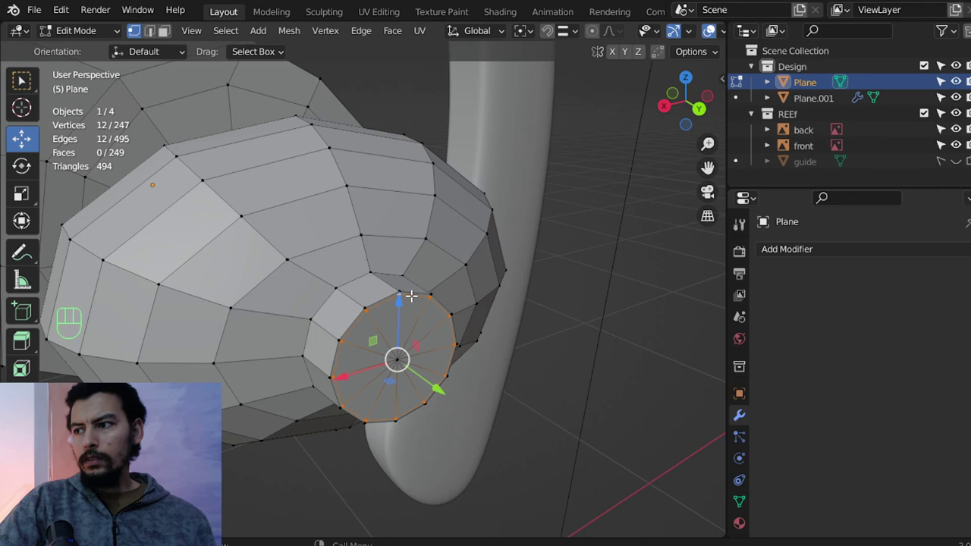
pyautogui.press('shift+d')
pyautogui.press('p')
pyautogui.press('Tab')
pyautogui.click(436, 306)
pyautogui.press('Tab')
# Extrude the separated ring along Y into a short collar on the body front.
pyautogui.press('a')
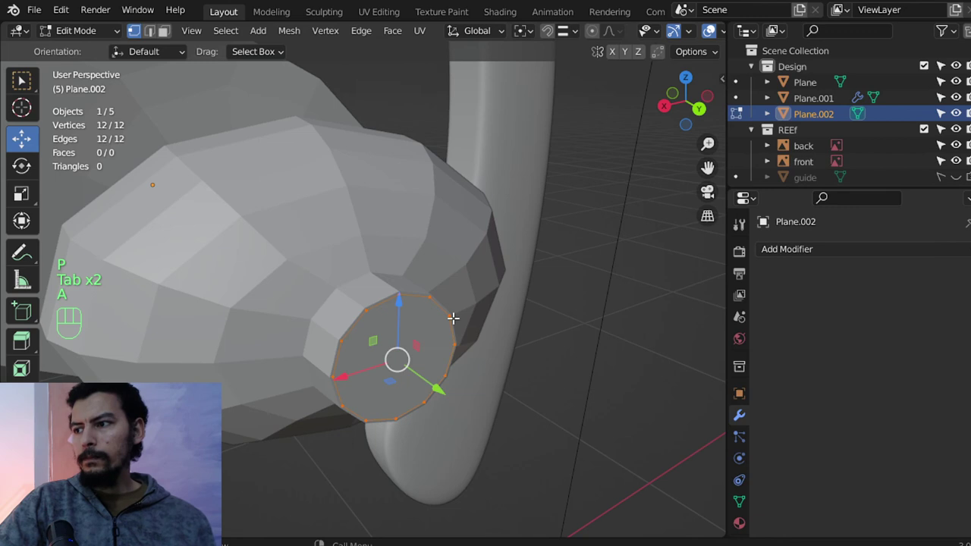
pyautogui.middleClick(463, 316)
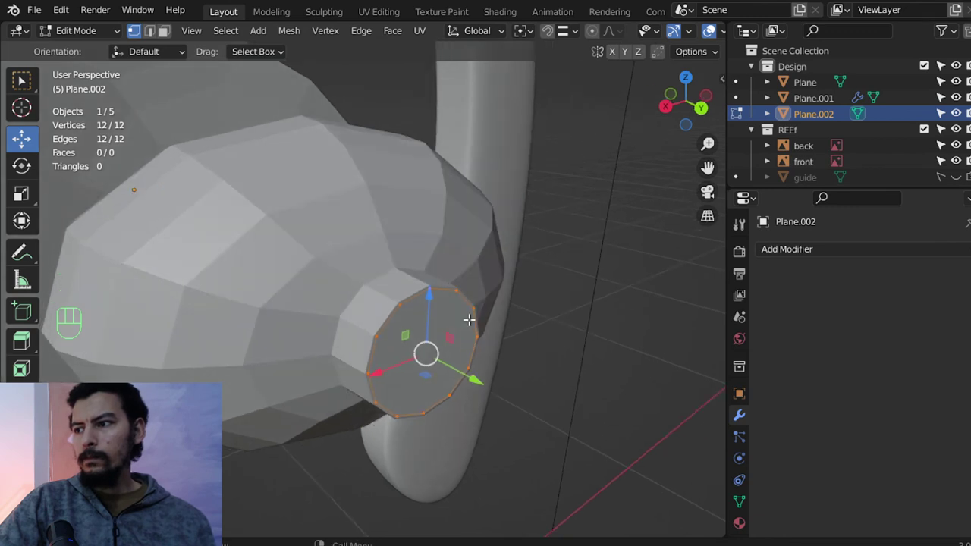
pyautogui.middleClick(473, 332)
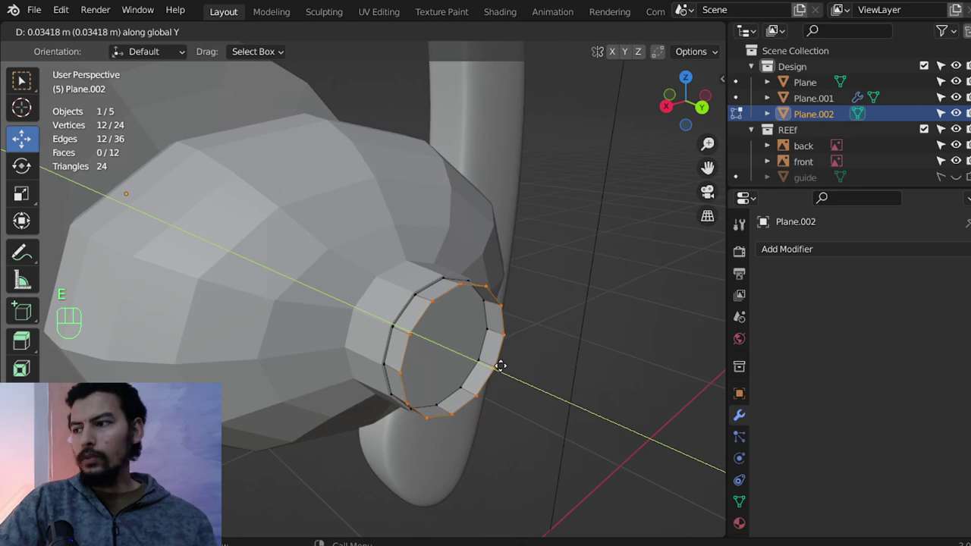
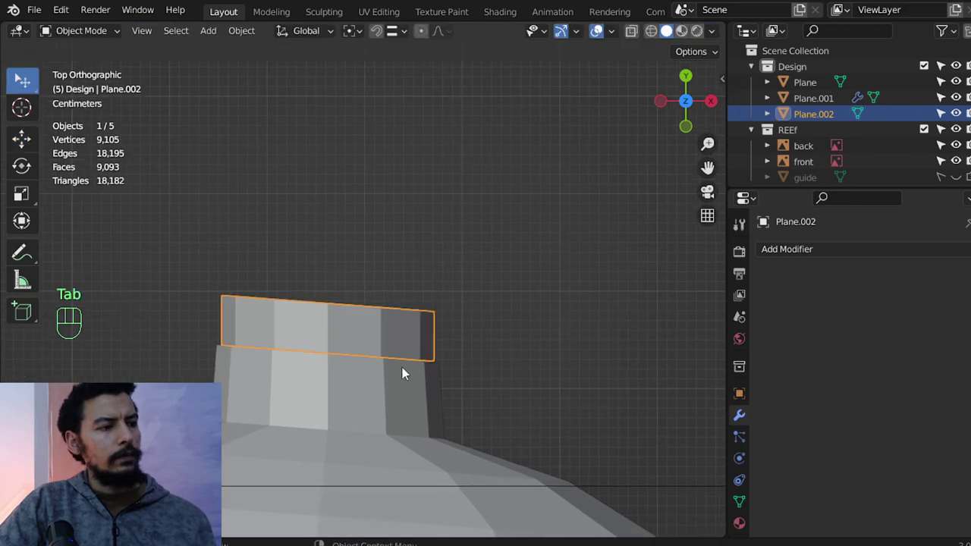
# Level the body's top vertices by moving them along Y.
pyautogui.click(405, 380)
pyautogui.click(412, 343)
pyautogui.press('x')
pyautogui.click(410, 369)
pyautogui.press('Tab')
pyautogui.press('z')
pyautogui.press('a')
pyautogui.press('b')
pyautogui.press('s')
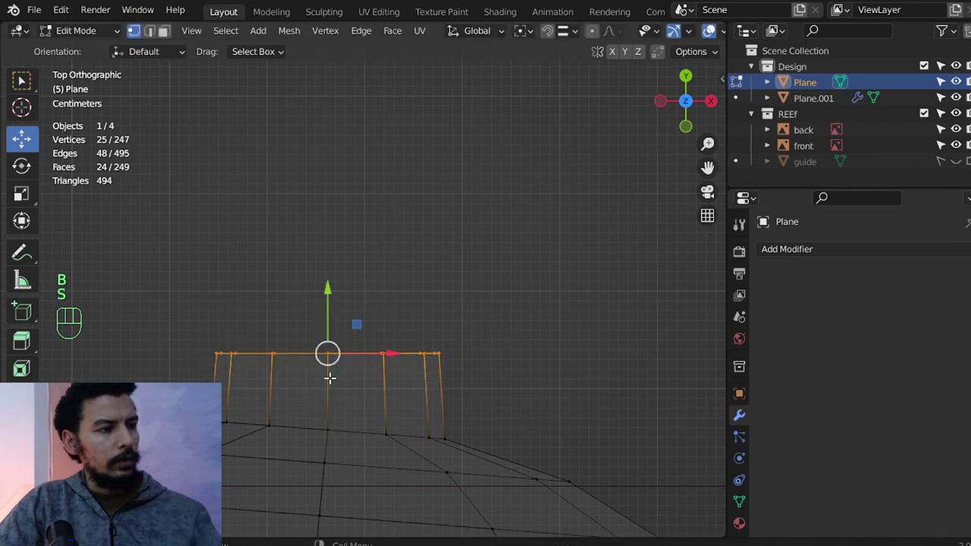
pyautogui.press('g')
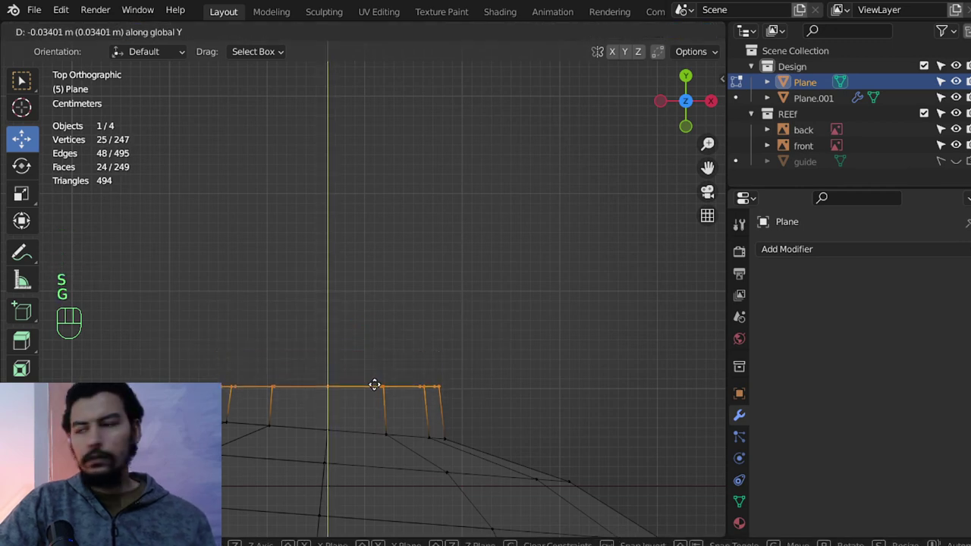
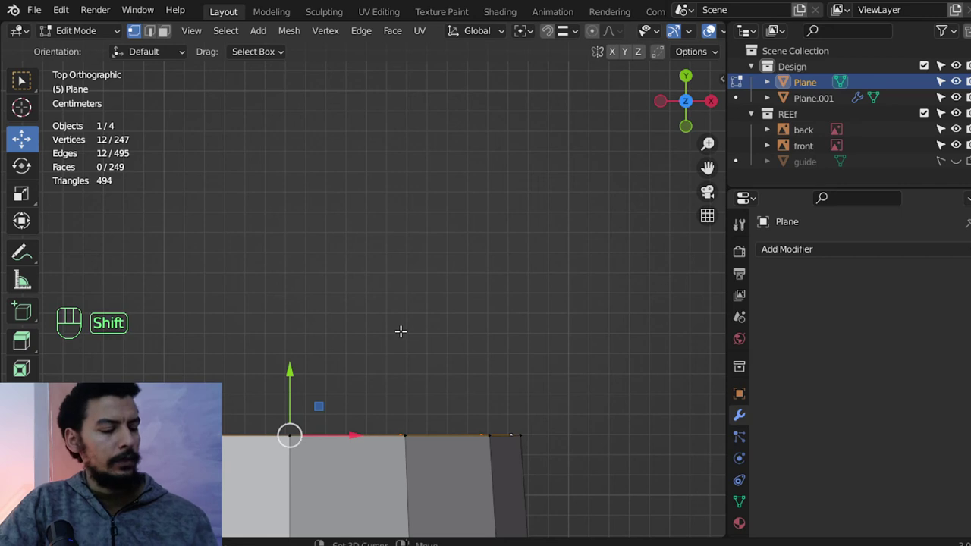
# Finish editing the body and select the new ring object to rename it 3.
pyautogui.press('shift+d')
pyautogui.press('p')
pyautogui.press('Tab')
pyautogui.click(486, 435)
pyautogui.moveTo(508, 427); pyautogui.dragTo(254, 298)
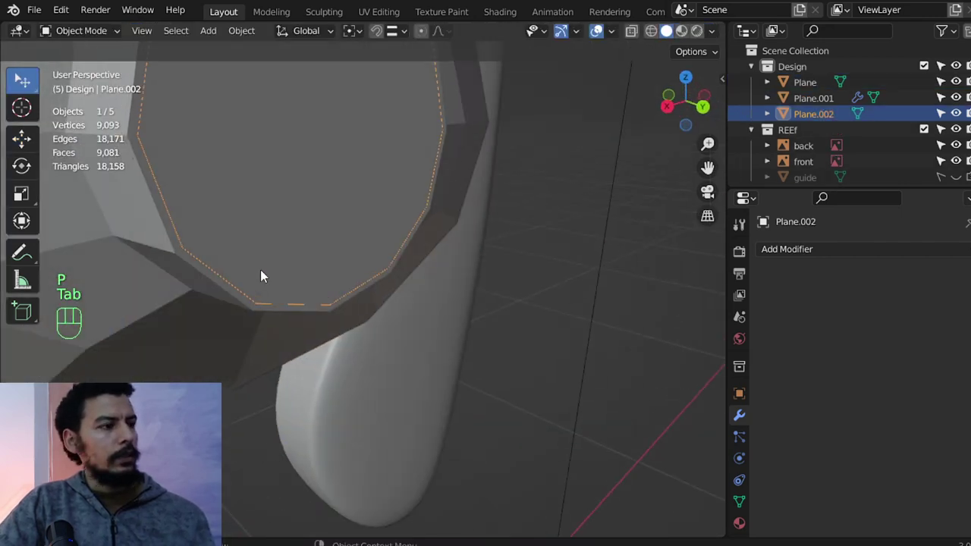
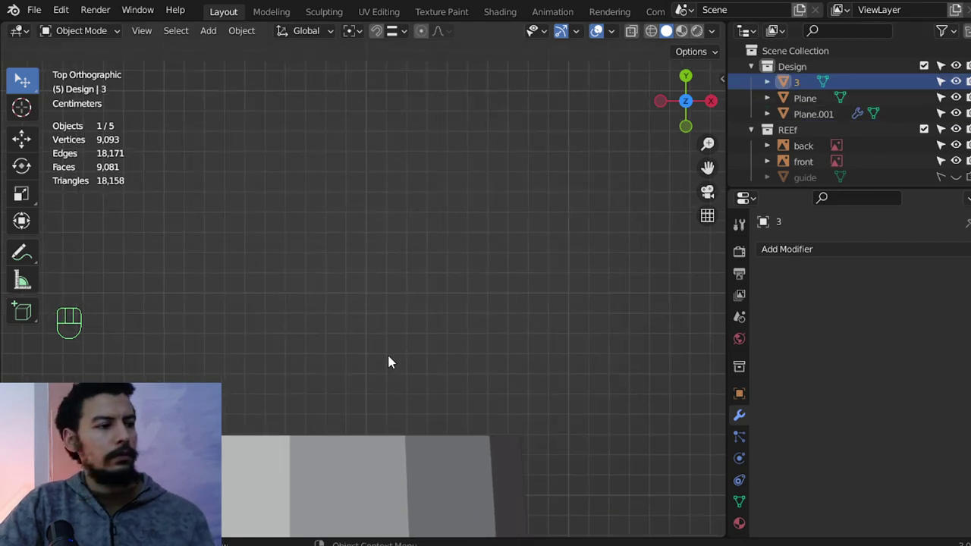
# Extrude the cap's ring repeatedly and widen the new ring into a flared rim.
pyautogui.press('Tab')
pyautogui.press('a')
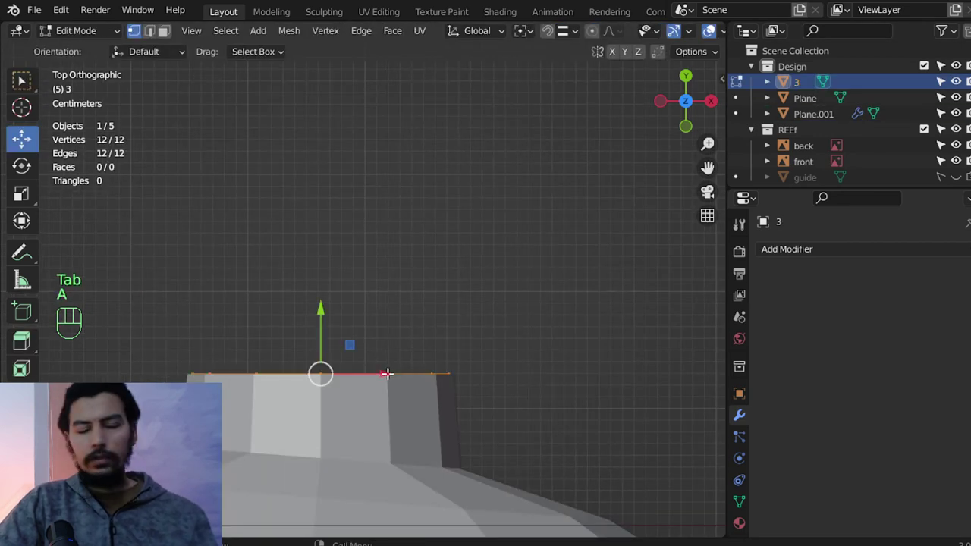
pyautogui.press('e')
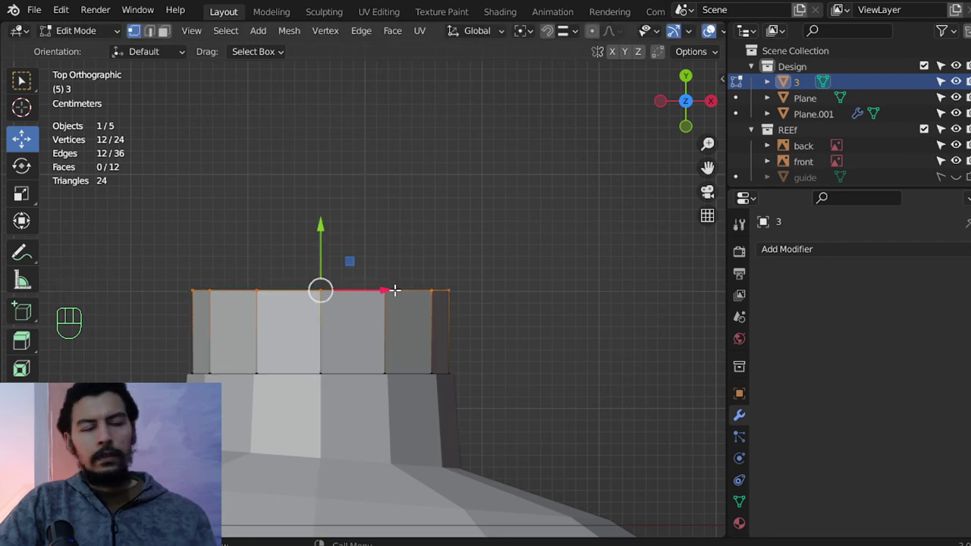
pyautogui.press('e')
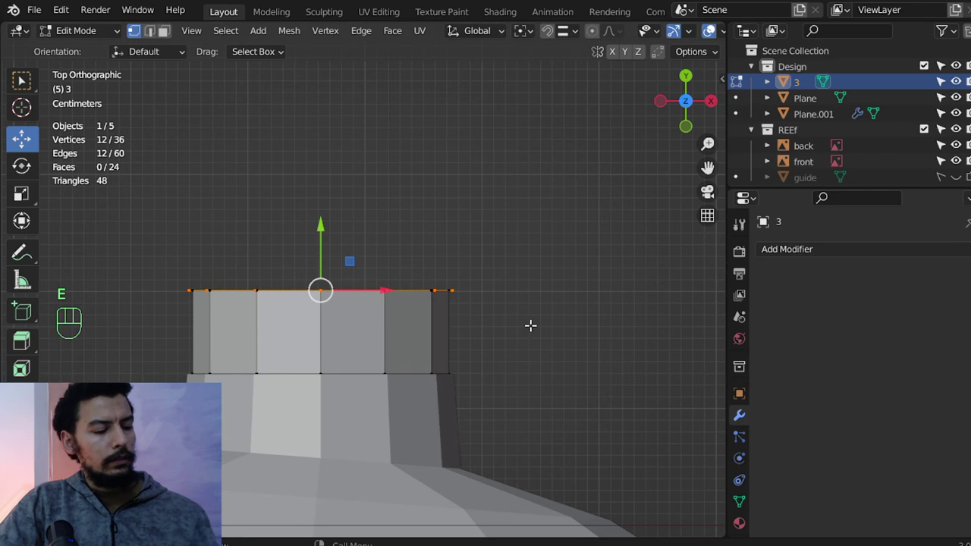
pyautogui.press('e')
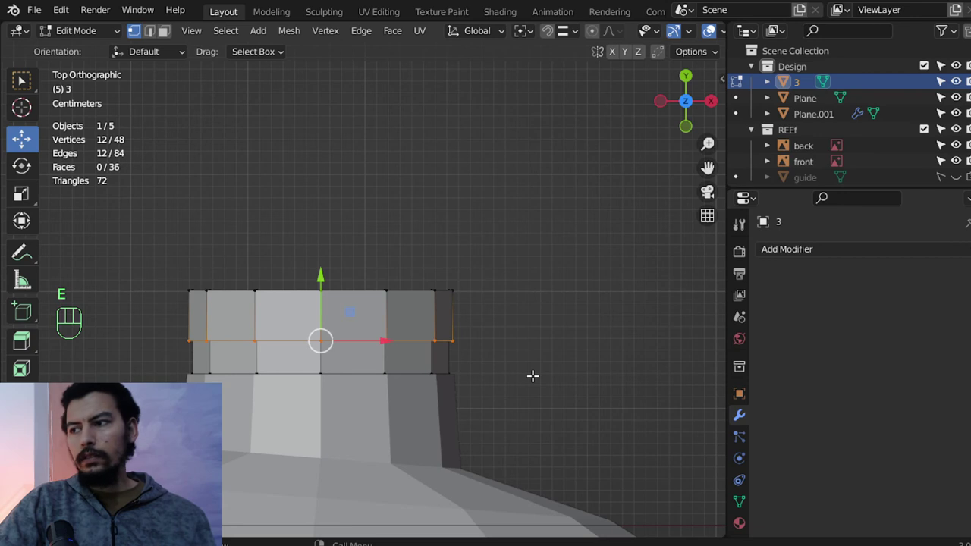
pyautogui.press('s')
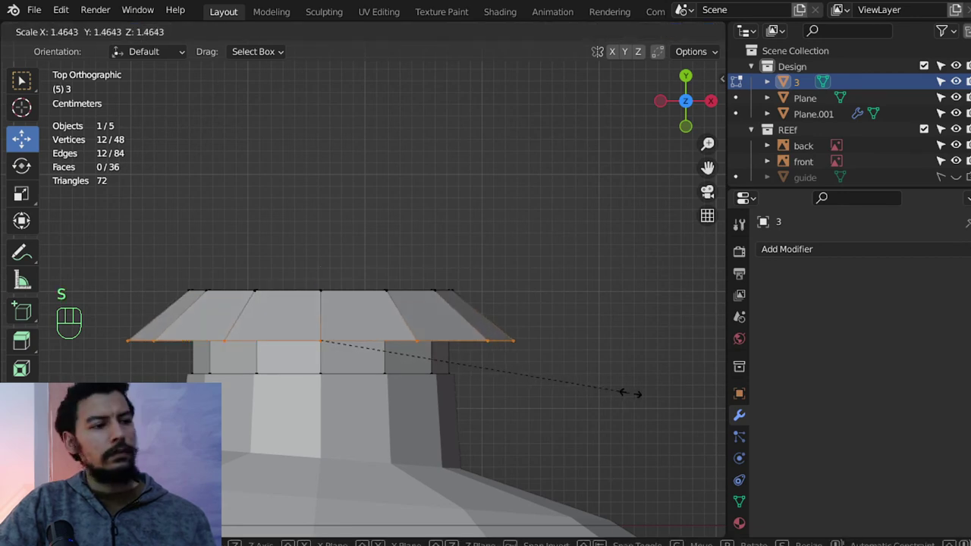
pyautogui.press('g')
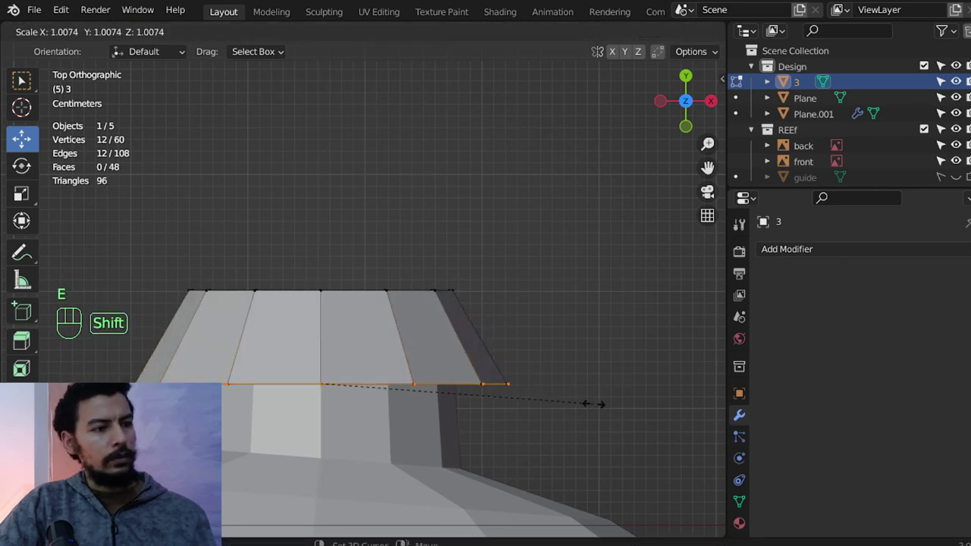
# Extrude the cap forward along Y, taper its front ring by 0.8 and add three loop cuts.
pyautogui.press('e')
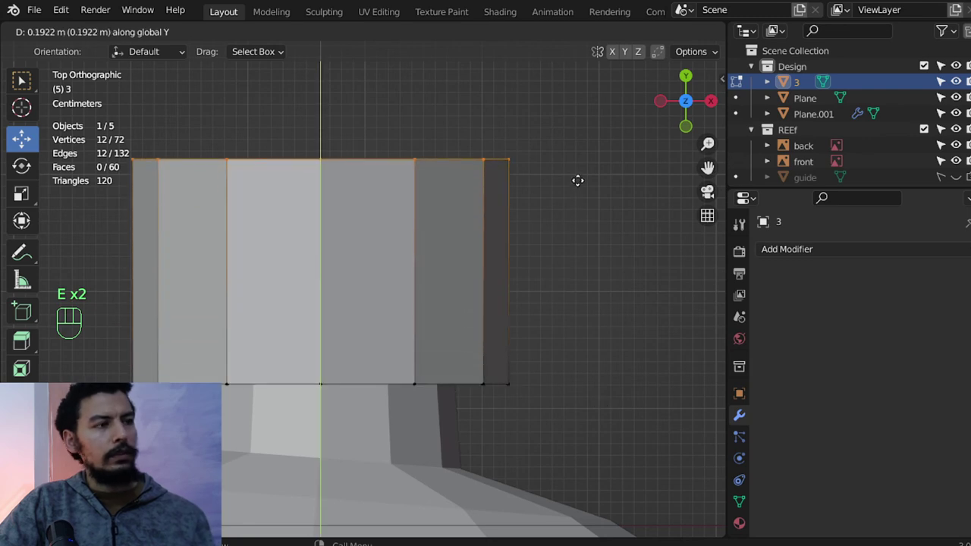
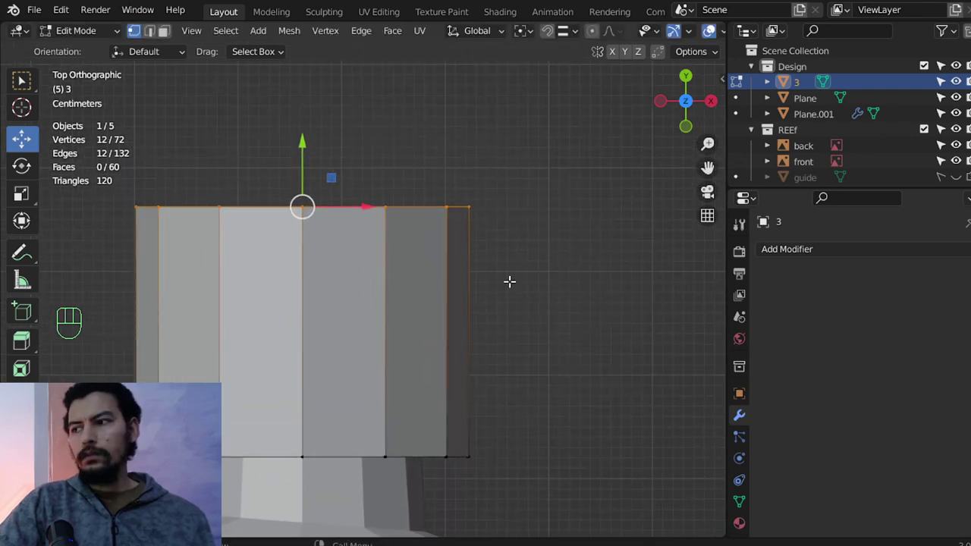
pyautogui.press('s')
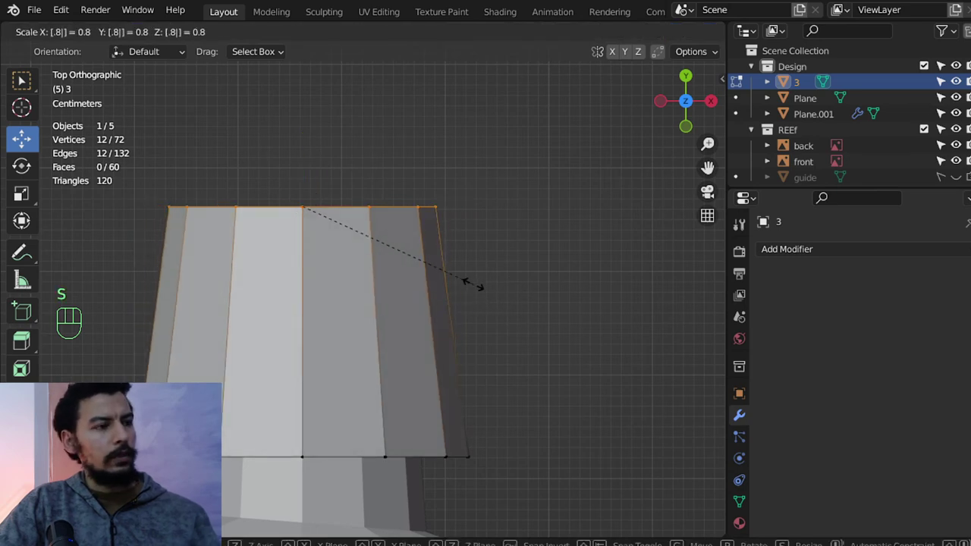
pyautogui.press('ctrl+r')
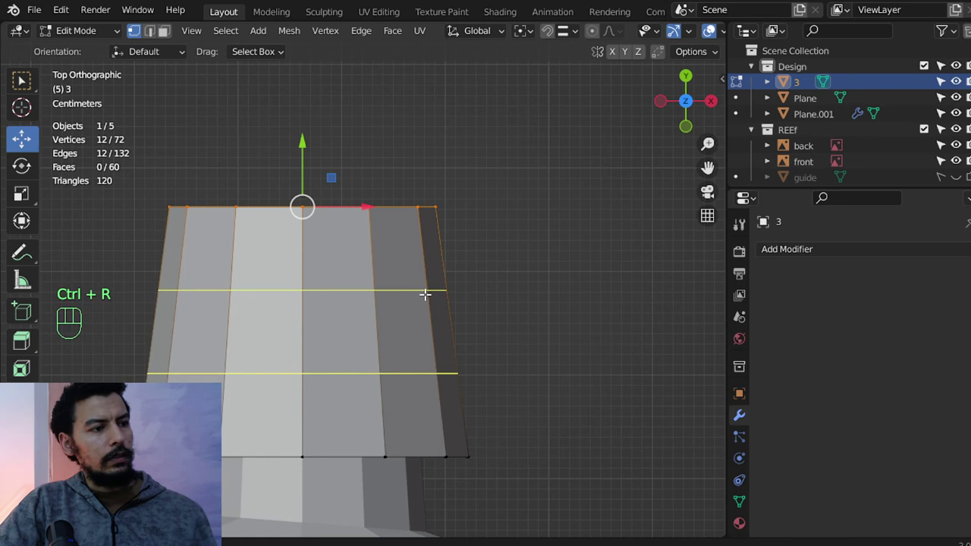
pyautogui.press('ctrl+z')
pyautogui.press('ctrl+r')
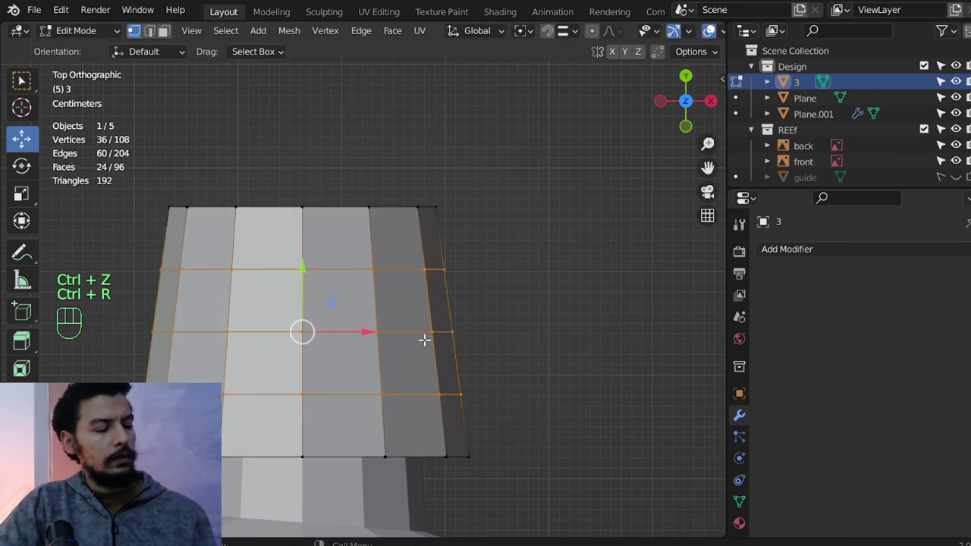
pyautogui.doubleClick(410, 327)
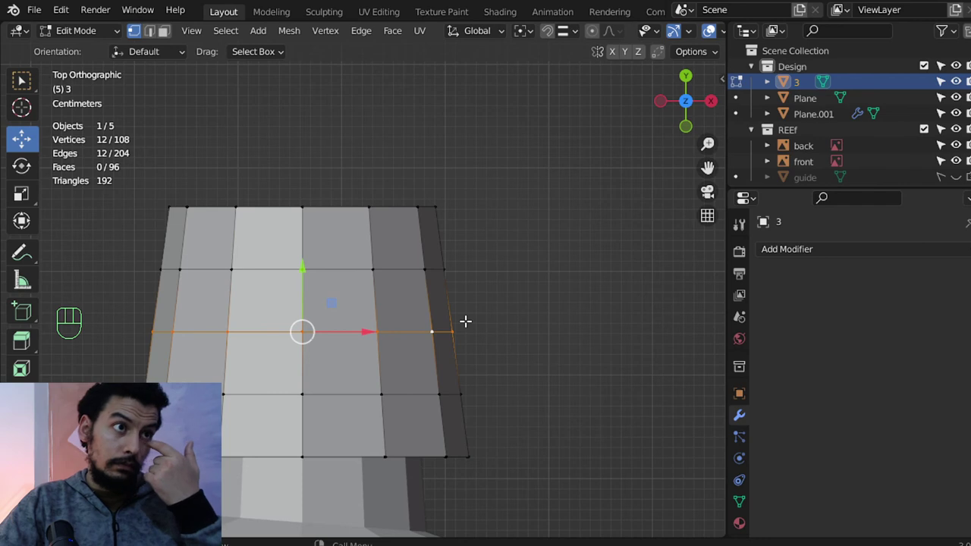
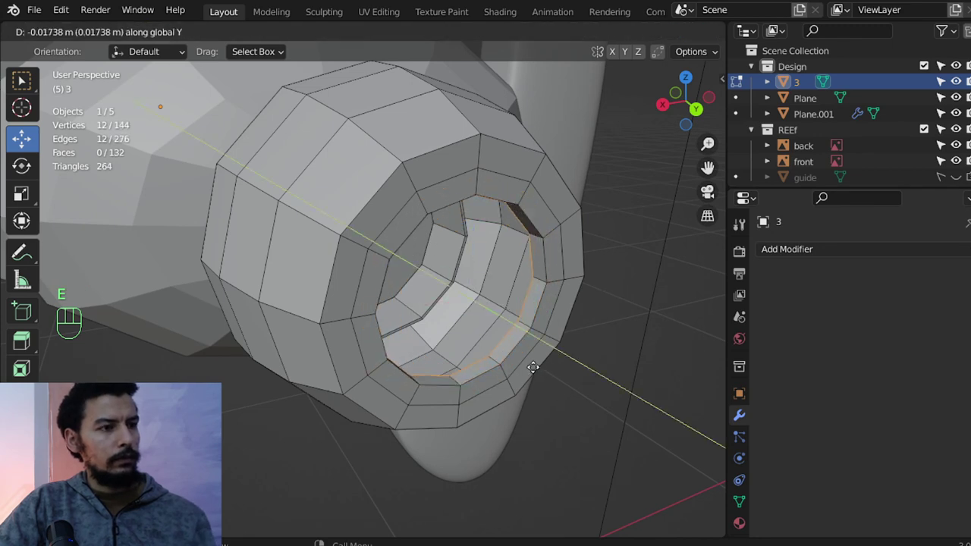
# Deepen the cap's inner opening with a slid edge loop, add a Subdivision modifier and move the loop along Y.
pyautogui.press('e')
pyautogui.press('e')
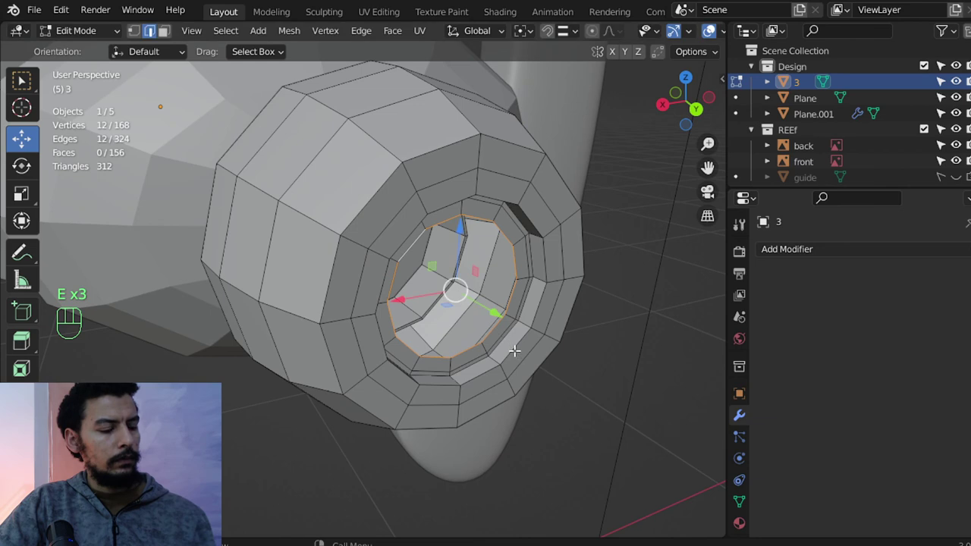
pyautogui.press('f')
pyautogui.press('ctrl+r')
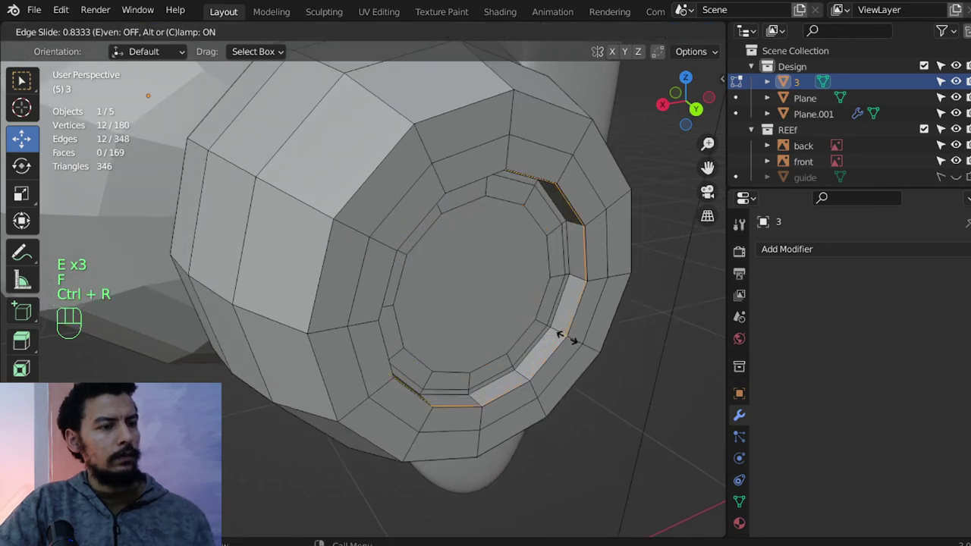
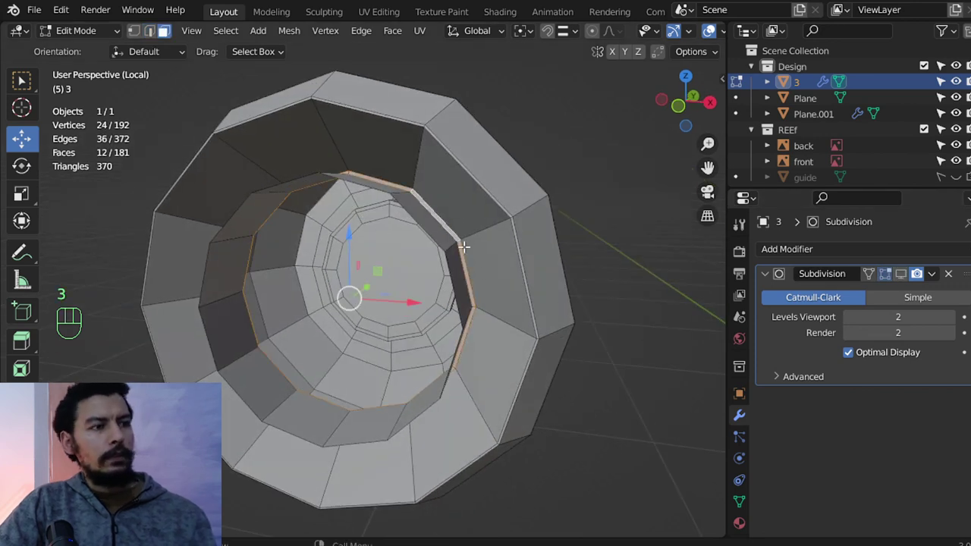
pyautogui.press('g')
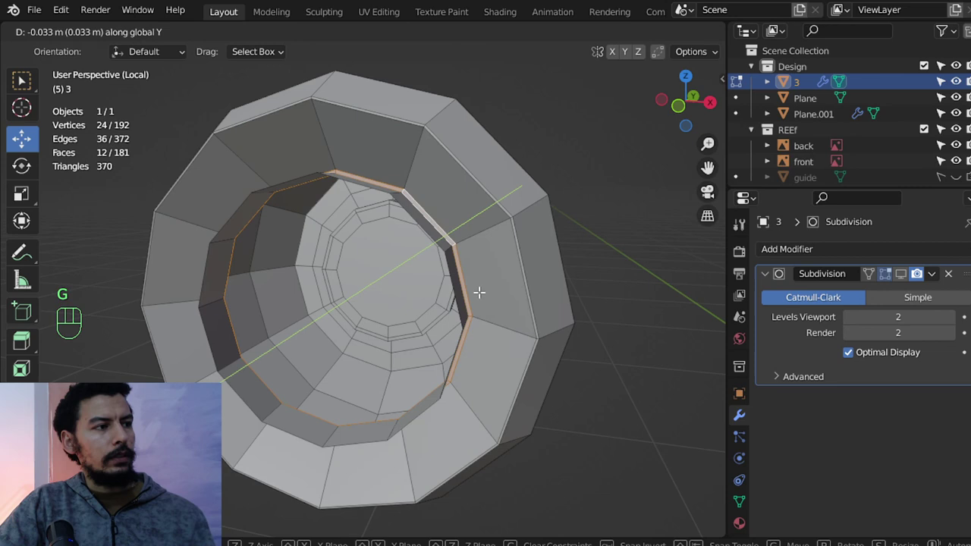
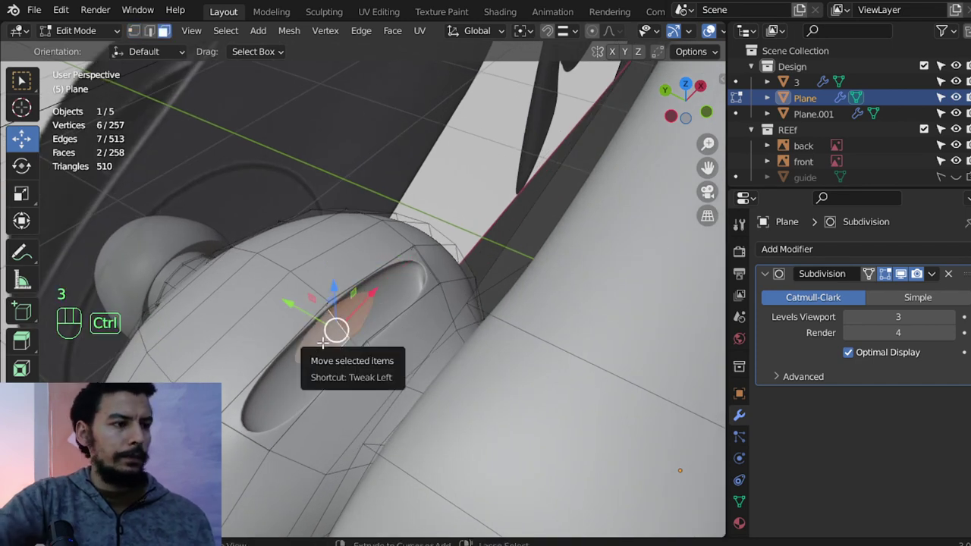
# Crease the slot's edge loop to 0.7, then select the front cap object 3.
pyautogui.press('ctrl+KP_Add')
pyautogui.press('ctrl+KP_Subtract')
pyautogui.press('shift+e')
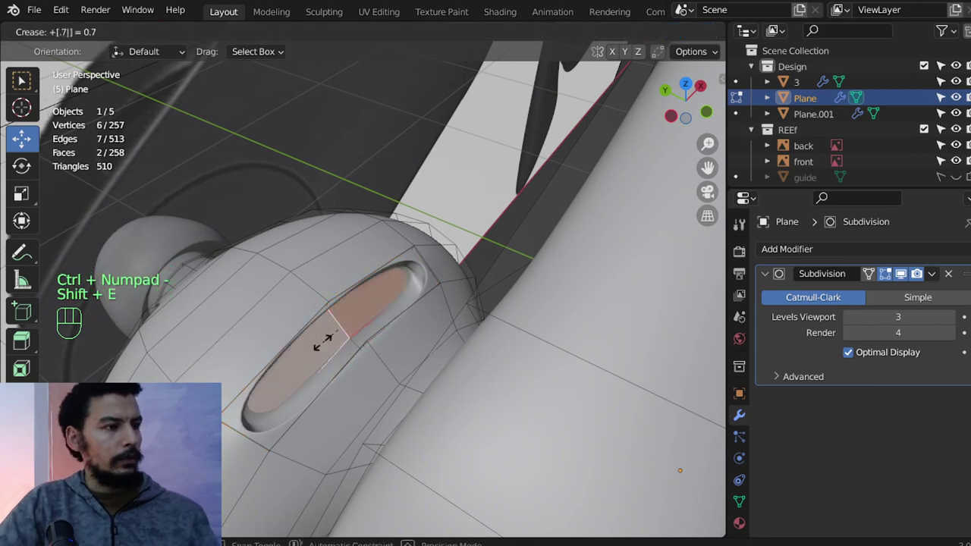
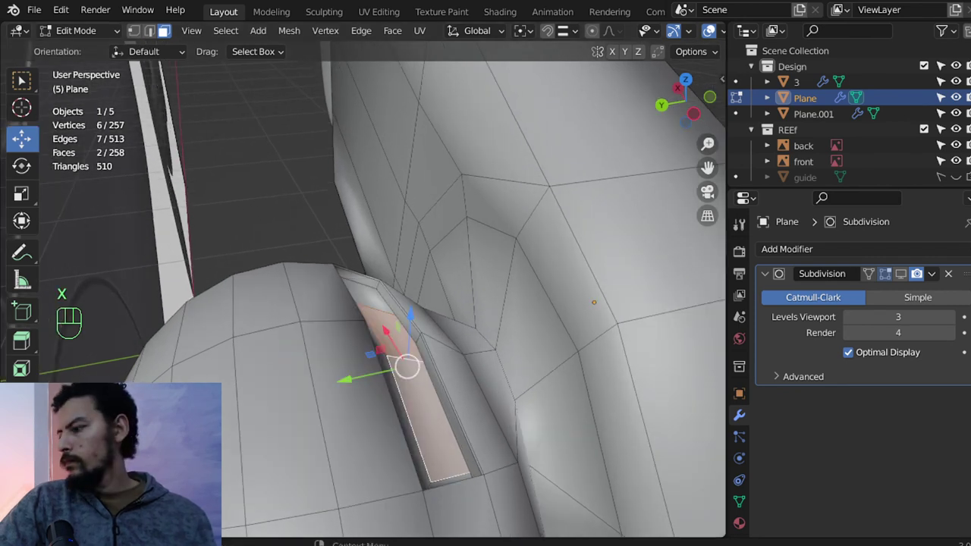
pyautogui.moveTo(379, 291); pyautogui.dragTo(379, 290)
pyautogui.click(370, 212)
pyautogui.middleClick(339, 245)
pyautogui.middleClick(370, 254)
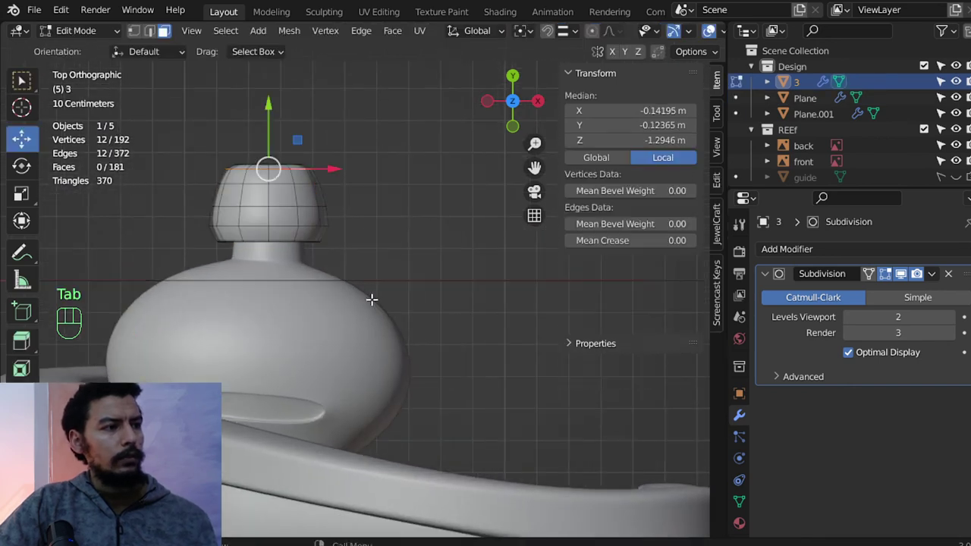
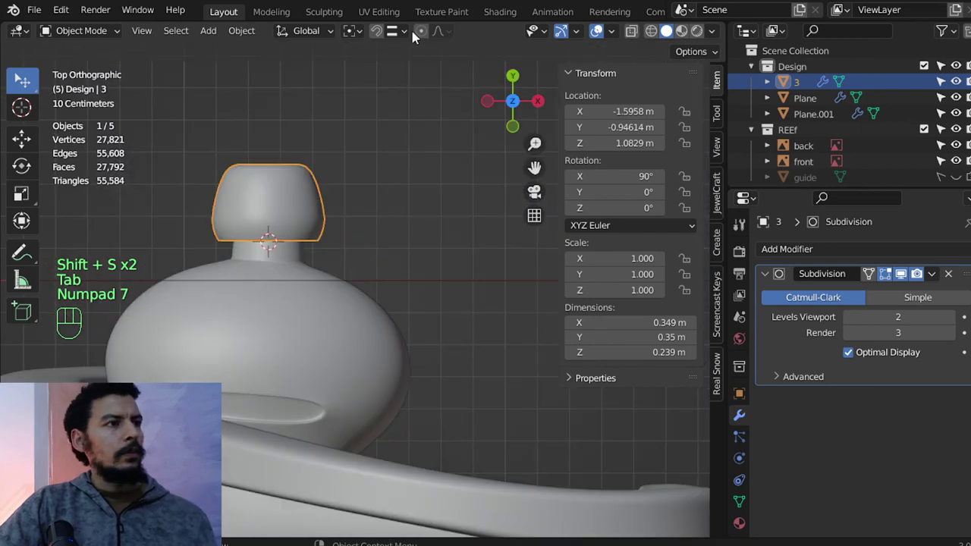
# Scale the ear-tip object 3 up by 1.6.
pyautogui.moveTo(355, 44); pyautogui.dragTo(379, 76)
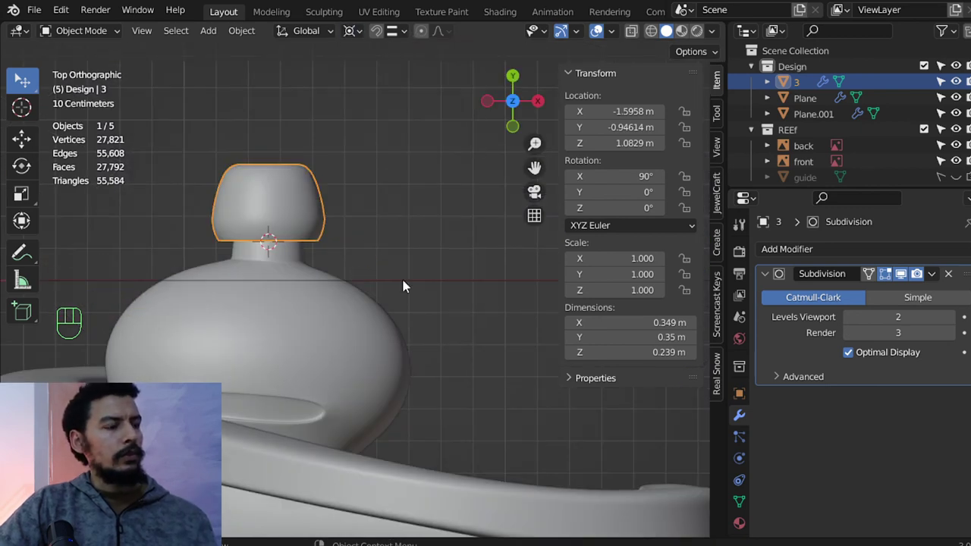
pyautogui.press('s')
pyautogui.press('s')
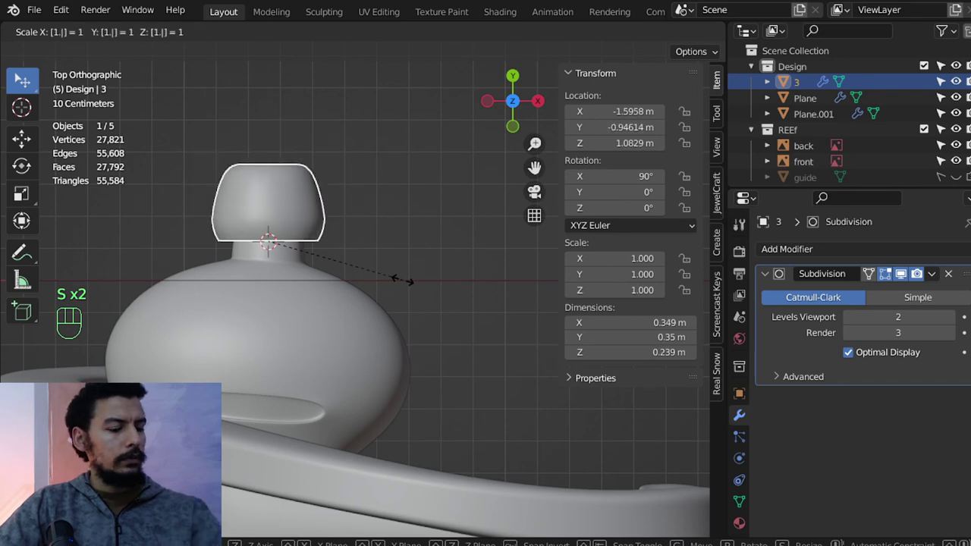
pyautogui.press('Tab')
pyautogui.press('Tab')
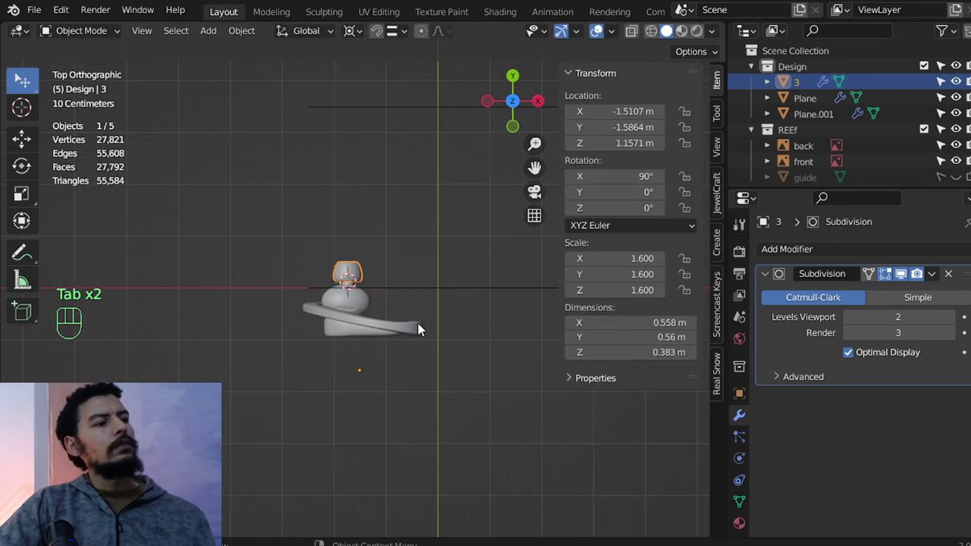
# Select the ear-hook Plane.001 and enter edit mode in front view.
pyautogui.press('alt+a')
pyautogui.moveTo(433, 415); pyautogui.dragTo(441, 350)
pyautogui.click(463, 328)
pyautogui.moveTo(452, 321); pyautogui.dragTo(394, 351)
pyautogui.click(411, 345)
pyautogui.press('KP_1')
pyautogui.press('Tab')
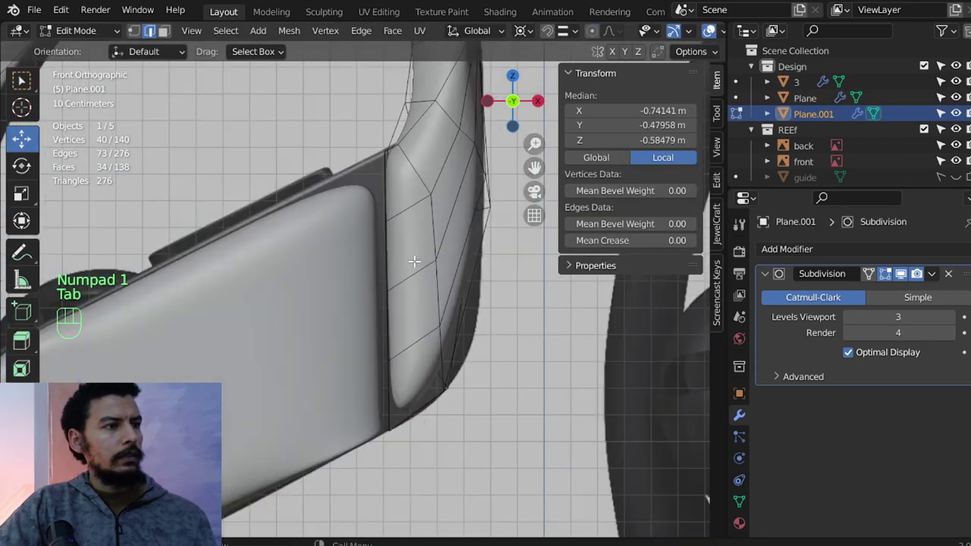
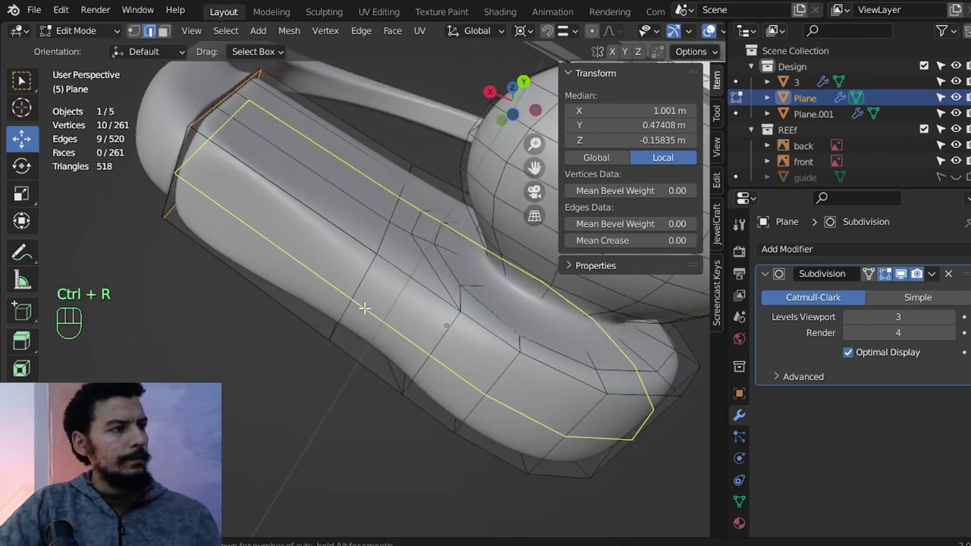
# Slide and clean up an edge loop on the body, merging it down to 259 vertices.
pyautogui.middleClick(261, 271)
pyautogui.press('x')
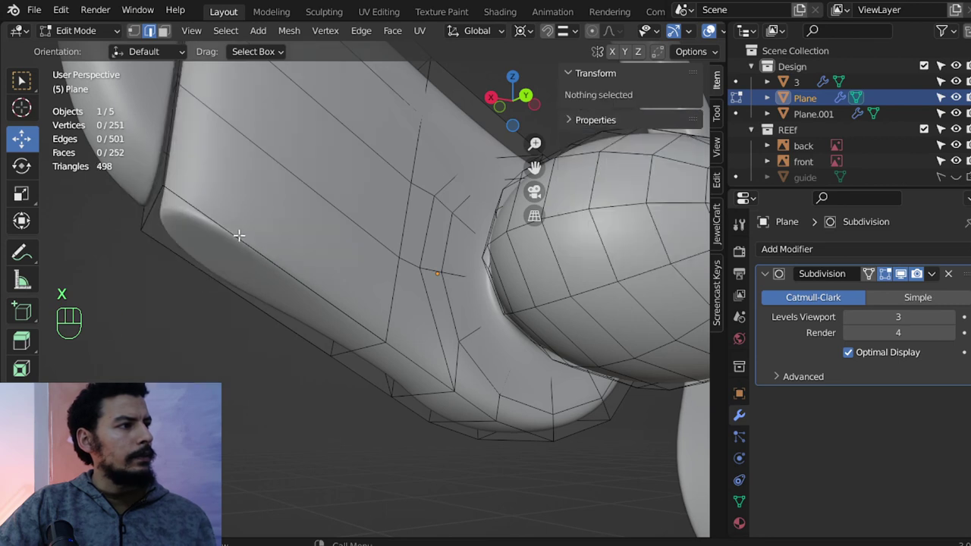
pyautogui.press('ctrl+r')
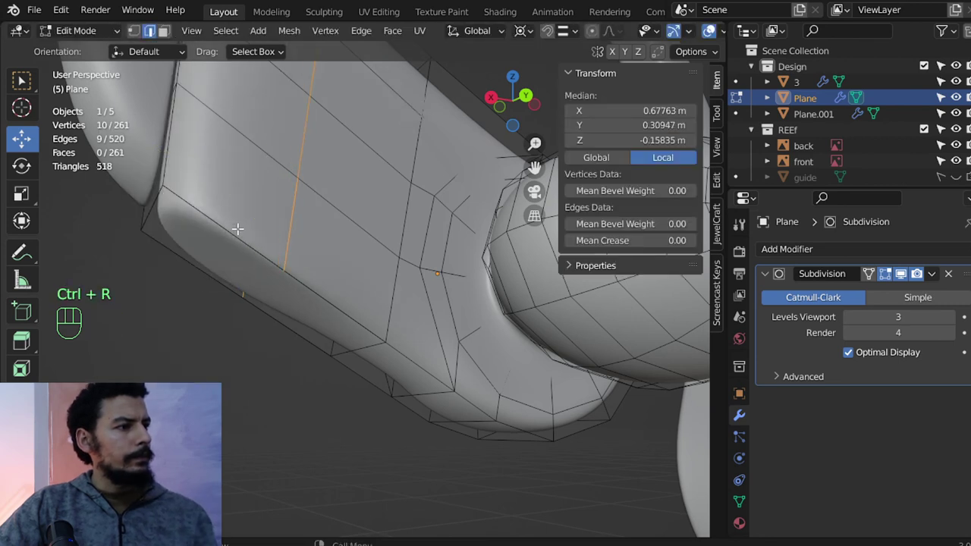
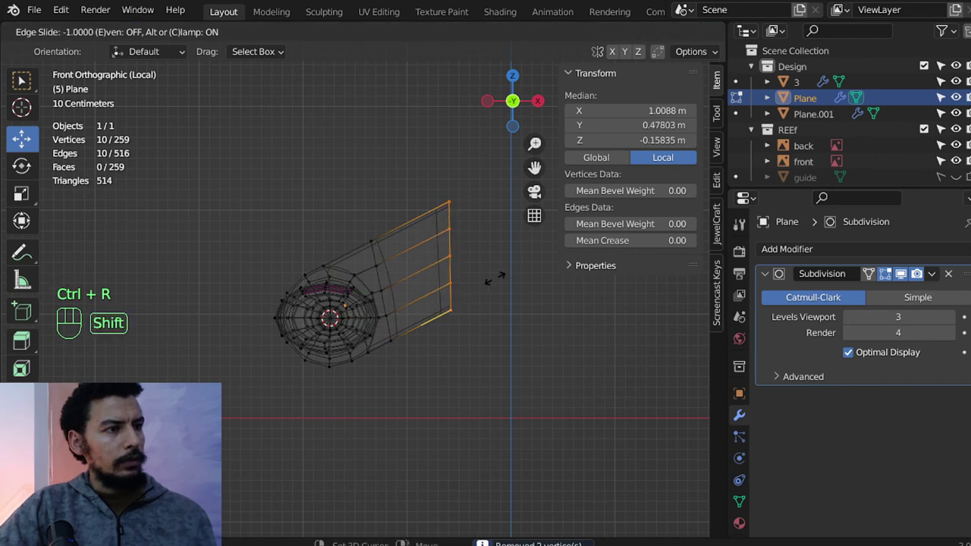
pyautogui.press('z')
pyautogui.press('Tab')
# Inspect the earbud from several angles, then nudge the ear-hook Plane.001 into position.
pyautogui.press('KP_Divide')
pyautogui.press('alt+a')
pyautogui.moveTo(340, 293); pyautogui.dragTo(528, 370)
pyautogui.middleClick(487, 327)
pyautogui.middleClick(414, 328)
pyautogui.middleClick(386, 345)
pyautogui.moveTo(384, 313); pyautogui.dragTo(390, 280)
pyautogui.press('KP_1')
pyautogui.middleClick(317, 307)
pyautogui.moveTo(333, 297); pyautogui.dragTo(340, 221)
pyautogui.click(242, 220)
pyautogui.press('z')
pyautogui.press('z')
pyautogui.click(288, 210)
pyautogui.press('g')
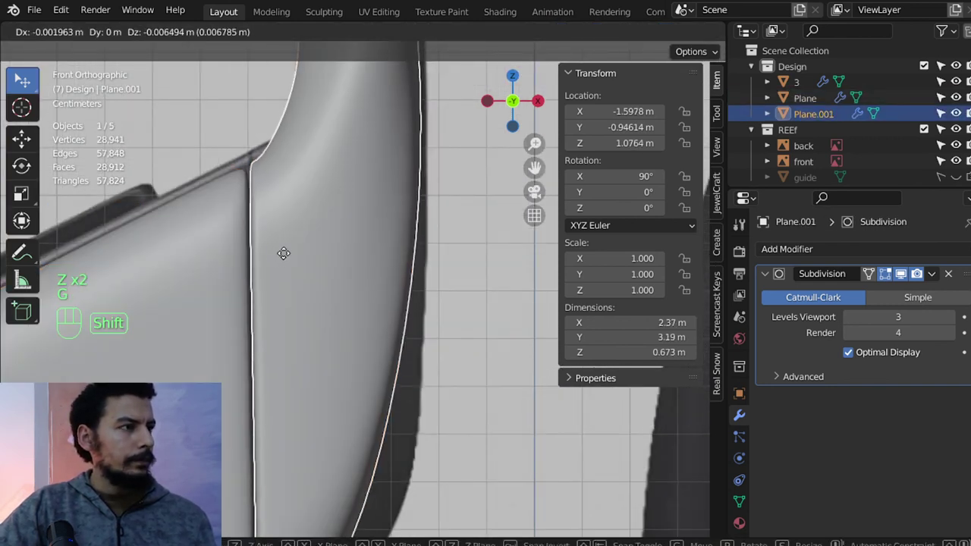
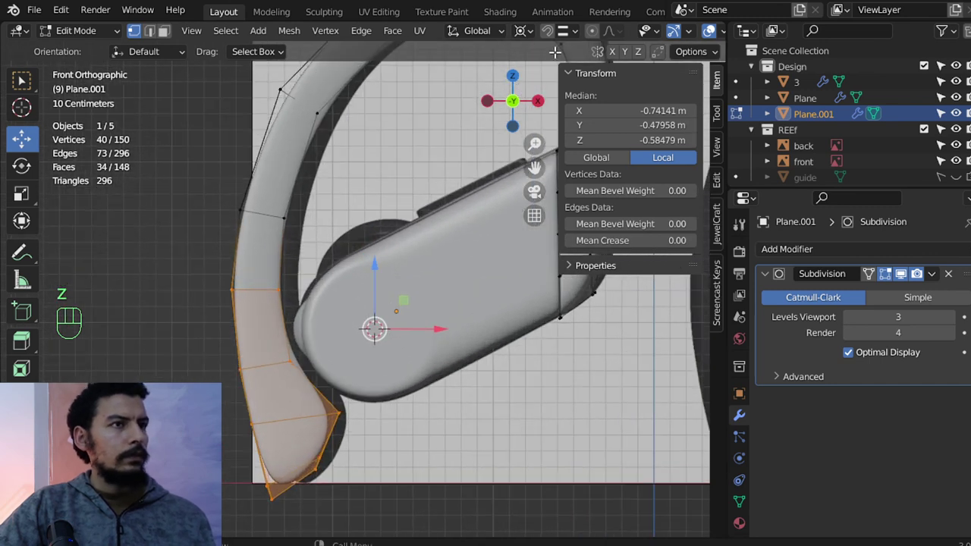
# Move the hook's 40 front-tip vertices with proportional falloff to slim the ear-hook.
pyautogui.click(590, 31)
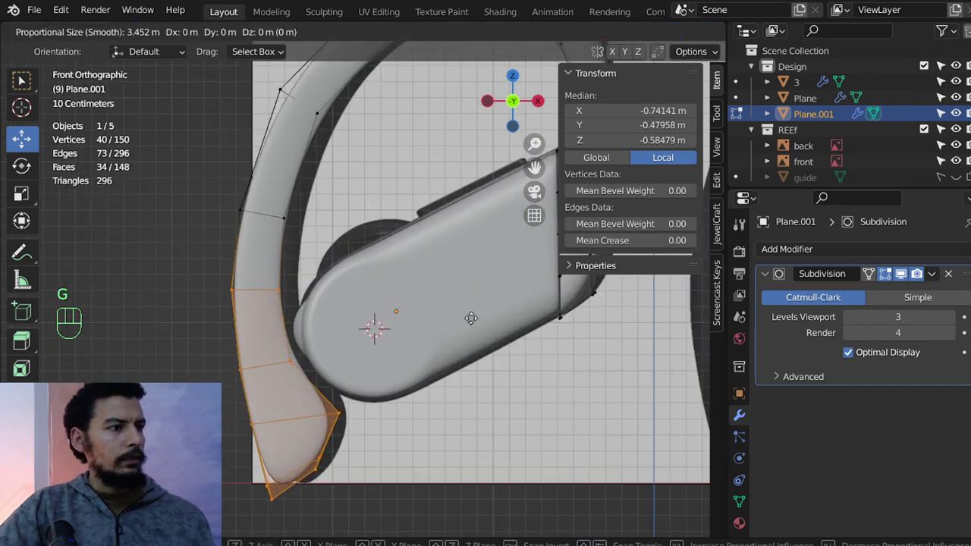
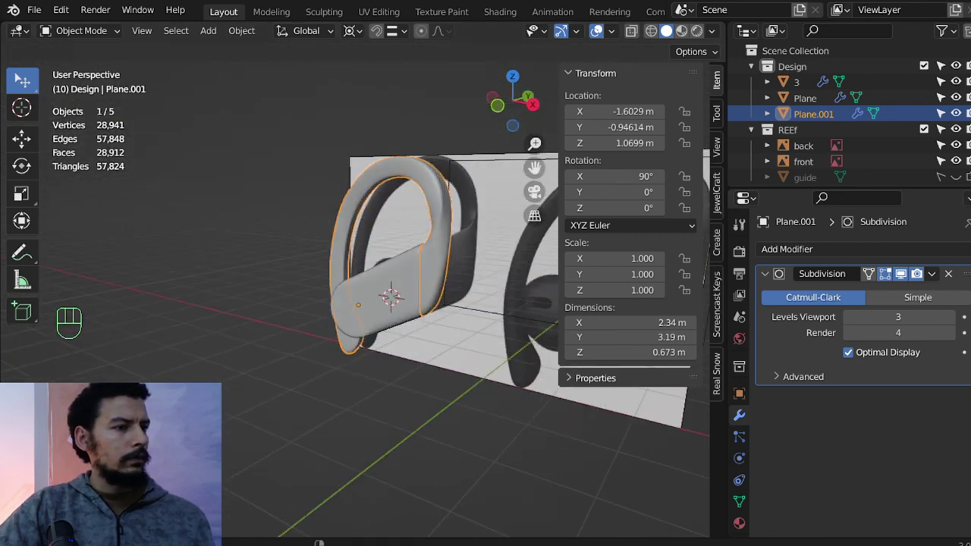
# Select the earbud body, hide the REEF reference collection and enter edit mode from the side view.
pyautogui.click(389, 330)
pyautogui.middleClick(325, 317)
pyautogui.middleClick(301, 283)
pyautogui.moveTo(385, 321); pyautogui.dragTo(437, 315)
pyautogui.click(351, 327)
pyautogui.moveTo(341, 324); pyautogui.dragTo(316, 292)
pyautogui.press('Tab')
pyautogui.press('KP_3')
# Scale the 157 bulb vertices along Z by about 1.05 to make the bulb slightly taller.
pyautogui.press('z')
pyautogui.press('a')
pyautogui.press('b')
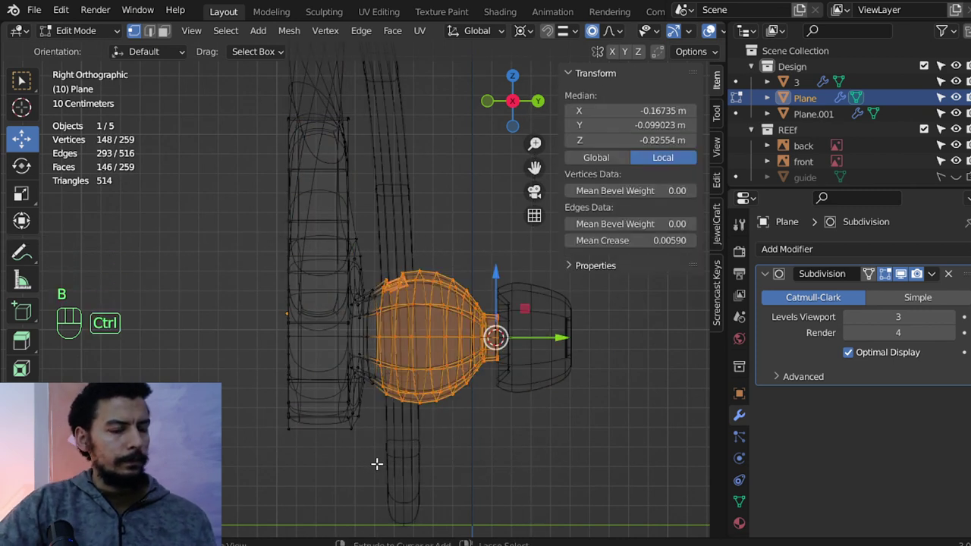
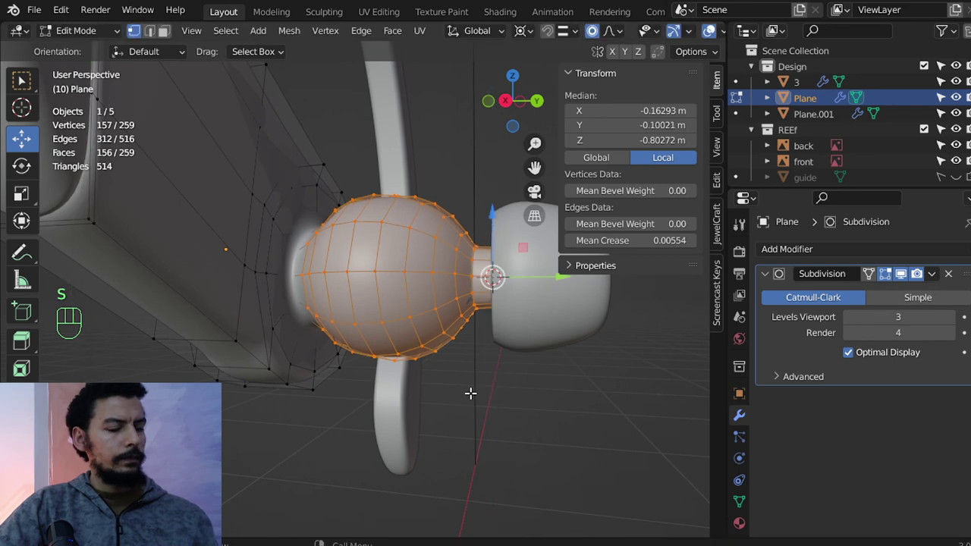
pyautogui.press('0')
pyautogui.press('s')
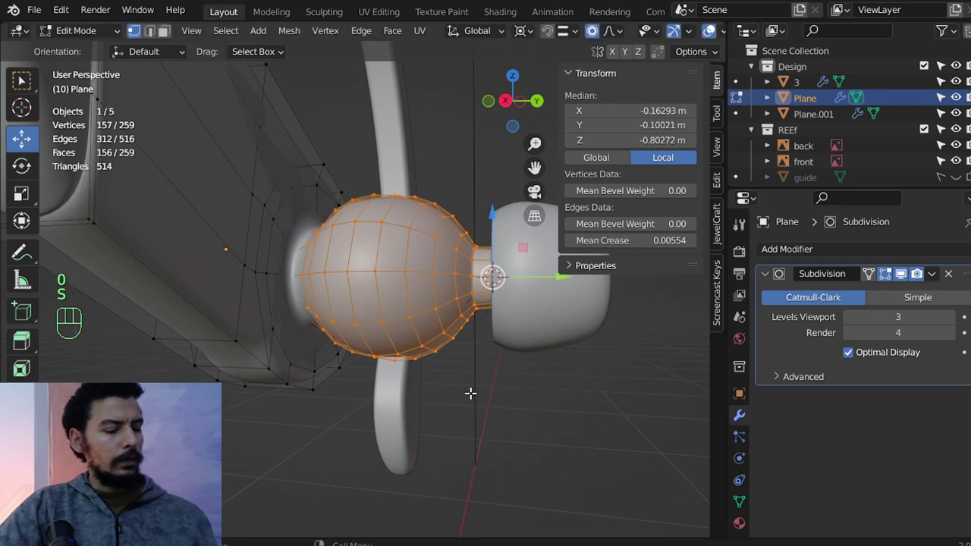
pyautogui.press('o')
pyautogui.press('s')
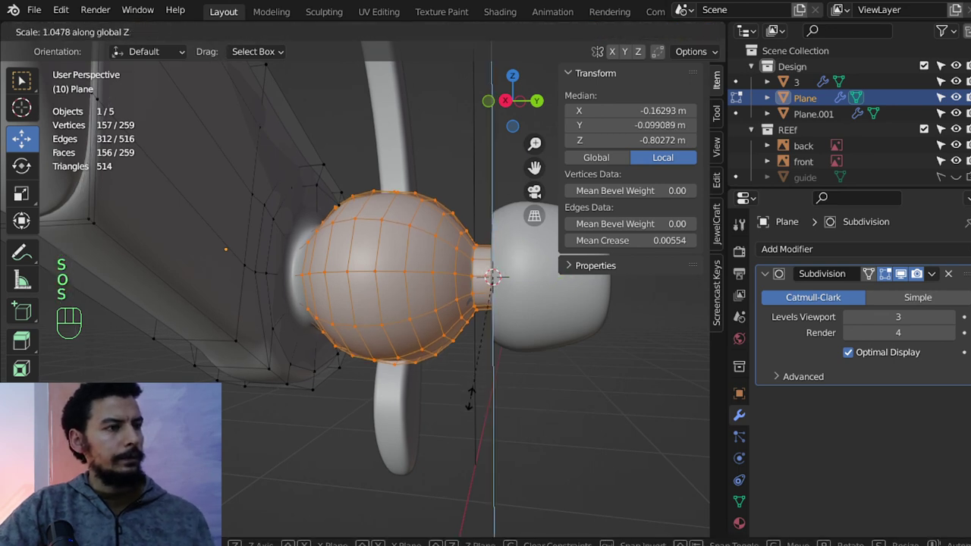
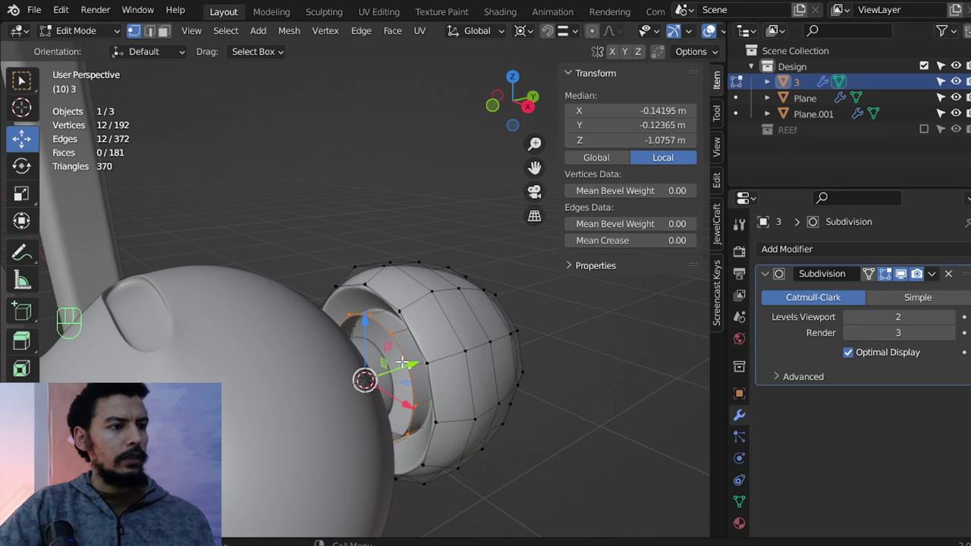
# Select the ear-tip's inner ring and scale it down to narrow the inner opening.
pyautogui.press('ctrl+KP_Add')
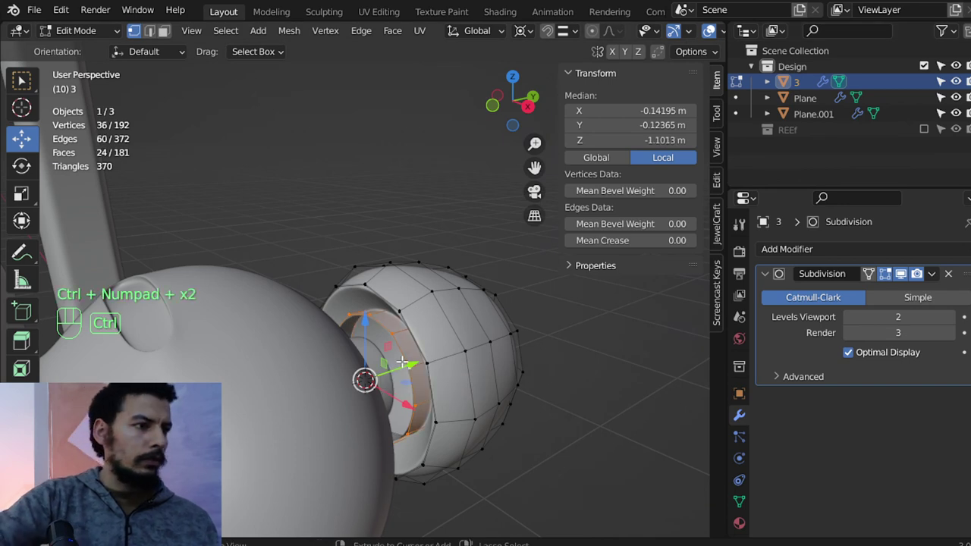
pyautogui.press('ctrl+KP_Subtract')
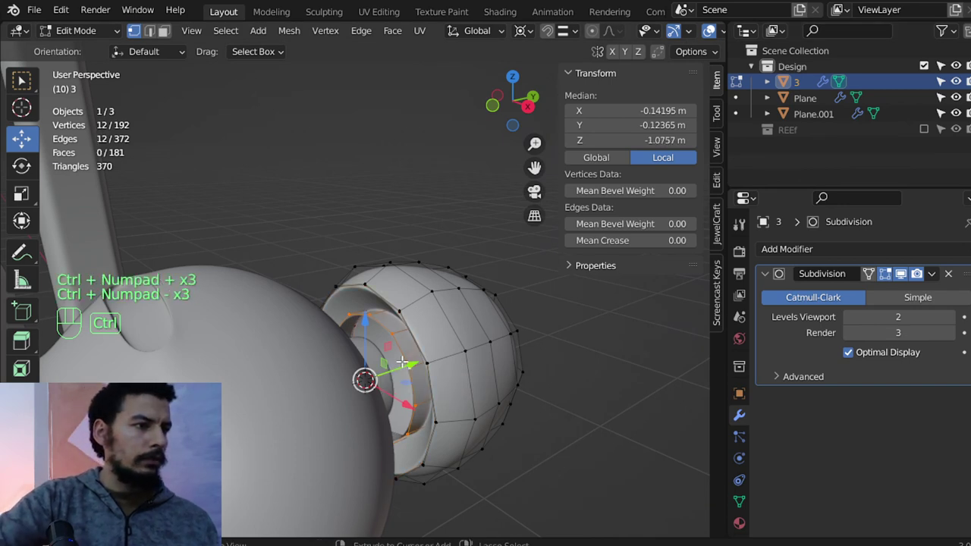
pyautogui.press('s')
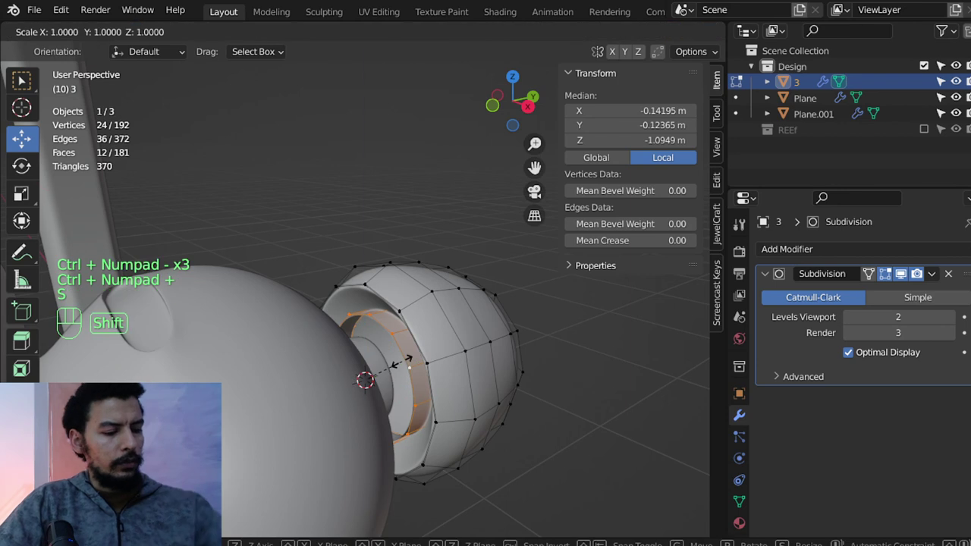
pyautogui.press('s')
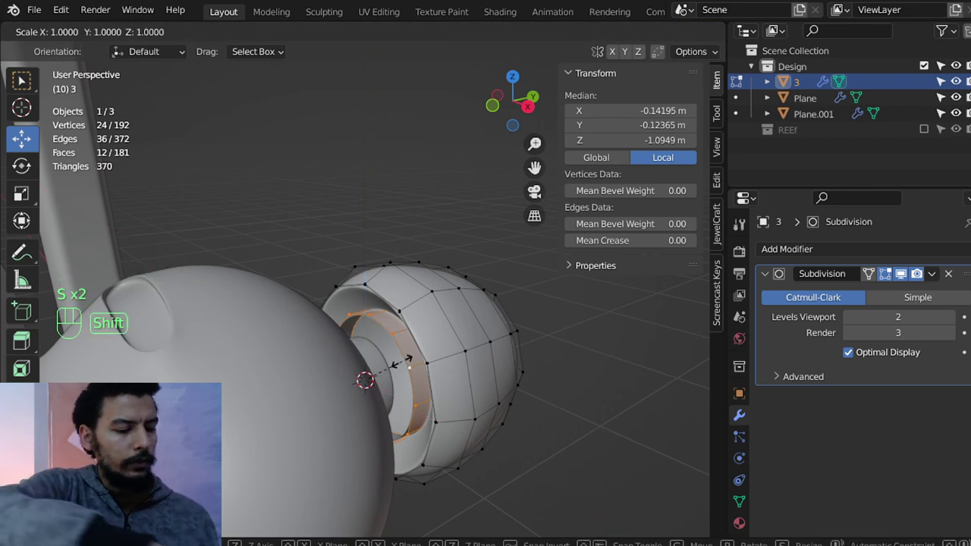
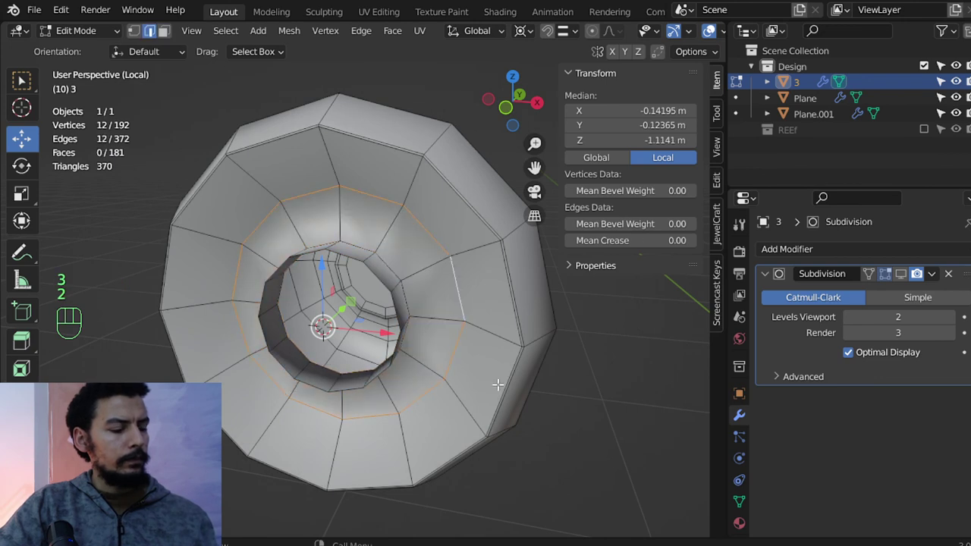
pyautogui.press('s')
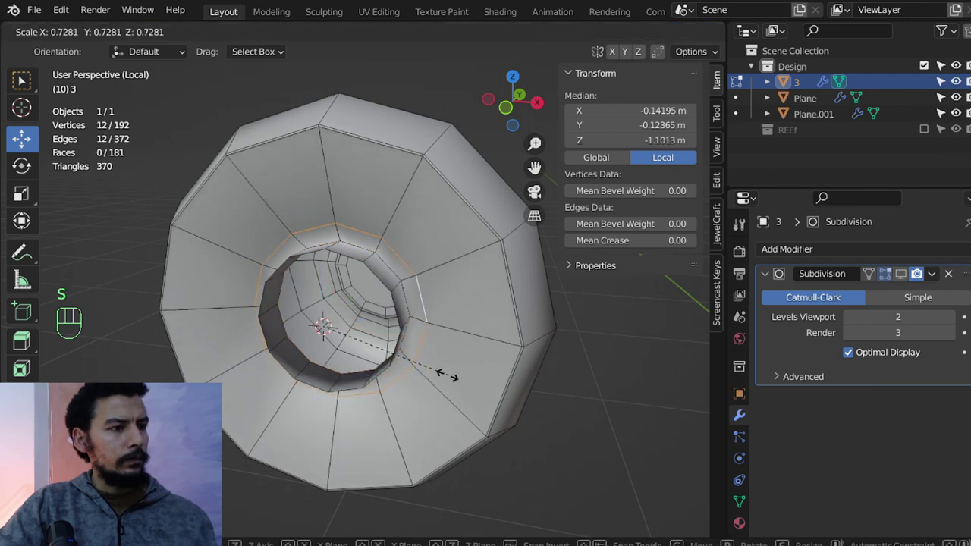
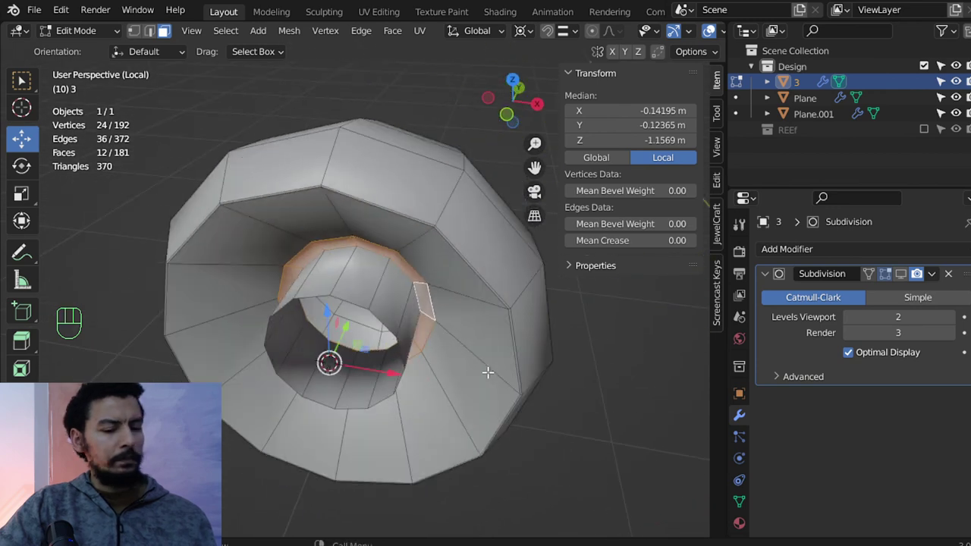
# Set part 3's Subdivision modifier to viewport level 3 and render 4, leaving edit mode.
pyautogui.press('KP_Divide')
pyautogui.click(901, 281)
pyautogui.click(950, 322)
pyautogui.press('alt+a')
pyautogui.middleClick(250, 334)
pyautogui.moveTo(335, 335); pyautogui.dragTo(342, 310)
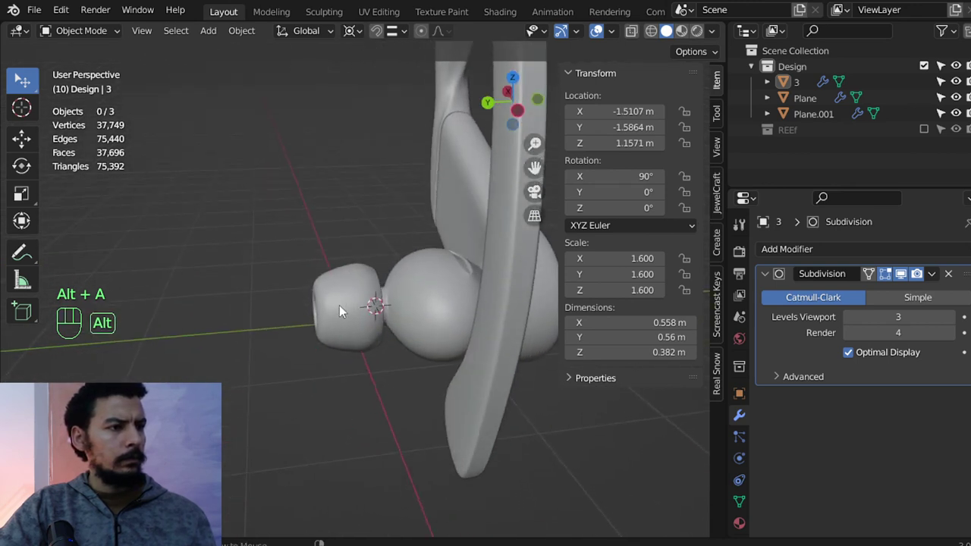
# Move four ear-hook vertices of Plane.001 slightly along Y to refine the hook's curve.
pyautogui.moveTo(320, 320); pyautogui.dragTo(279, 344)
pyautogui.moveTo(332, 356); pyautogui.dragTo(308, 345)
pyautogui.moveTo(344, 282); pyautogui.dragTo(76, 285)
pyautogui.moveTo(310, 280); pyautogui.dragTo(185, 341)
pyautogui.moveTo(340, 342); pyautogui.dragTo(294, 347)
pyautogui.middleClick(310, 349)
pyautogui.moveTo(312, 371); pyautogui.dragTo(313, 315)
pyautogui.moveTo(298, 341); pyautogui.dragTo(310, 357)
pyautogui.click(276, 324)
pyautogui.press('Tab')
pyautogui.middleClick(282, 312)
pyautogui.middleClick(319, 338)
pyautogui.middleClick(324, 334)
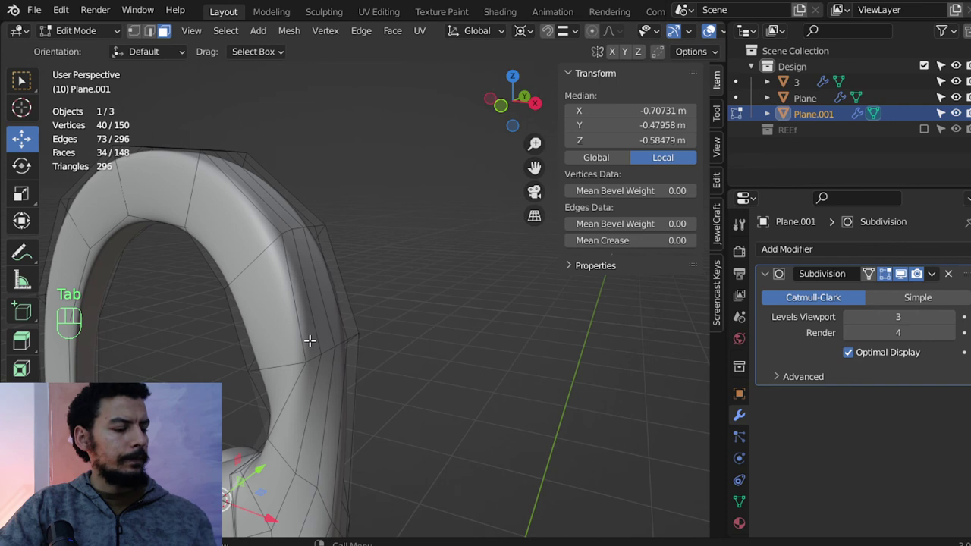
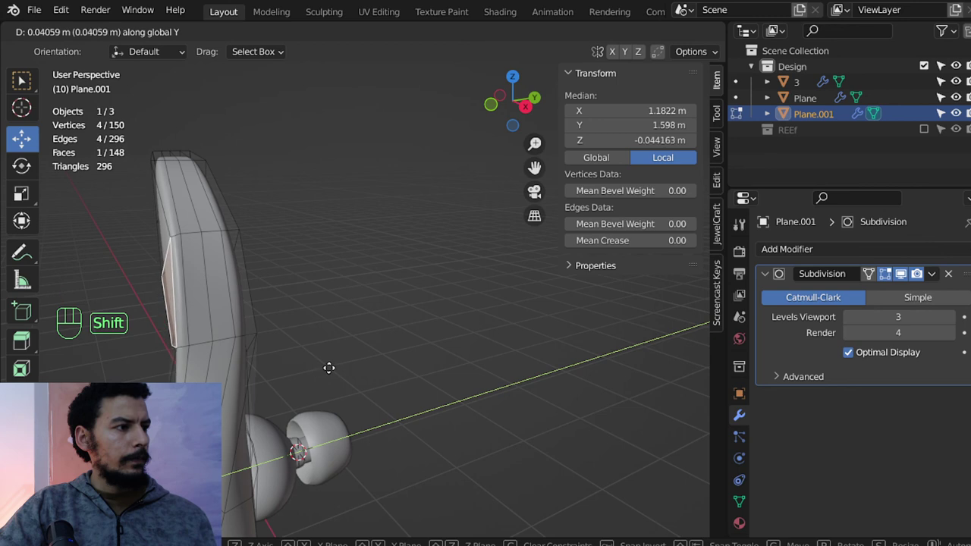
pyautogui.press('Tab')
pyautogui.moveTo(269, 351); pyautogui.dragTo(394, 346)
pyautogui.press('alt+a')
# From the top view, add a 12-vertex Circle, 2 m across, to the Design collection.
pyautogui.moveTo(396, 392); pyautogui.dragTo(480, 394)
pyautogui.middleClick(432, 418)
pyautogui.moveTo(376, 415); pyautogui.dragTo(332, 423)
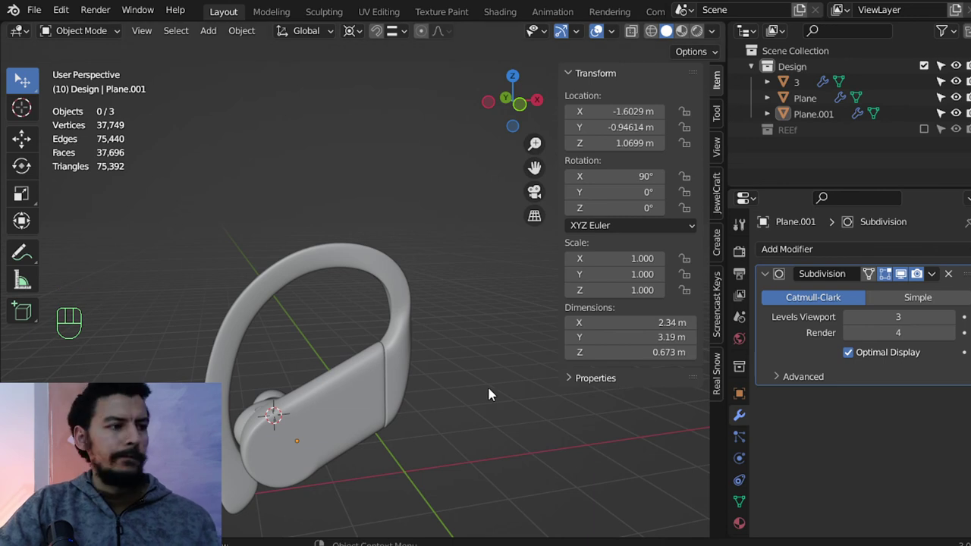
pyautogui.press('KP_7')
pyautogui.moveTo(380, 388); pyautogui.dragTo(433, 340)
pyautogui.middleClick(411, 383)
pyautogui.moveTo(404, 380); pyautogui.dragTo(340, 380)
pyautogui.middleClick(382, 392)
pyautogui.middleClick(360, 394)
pyautogui.press('shift+a')
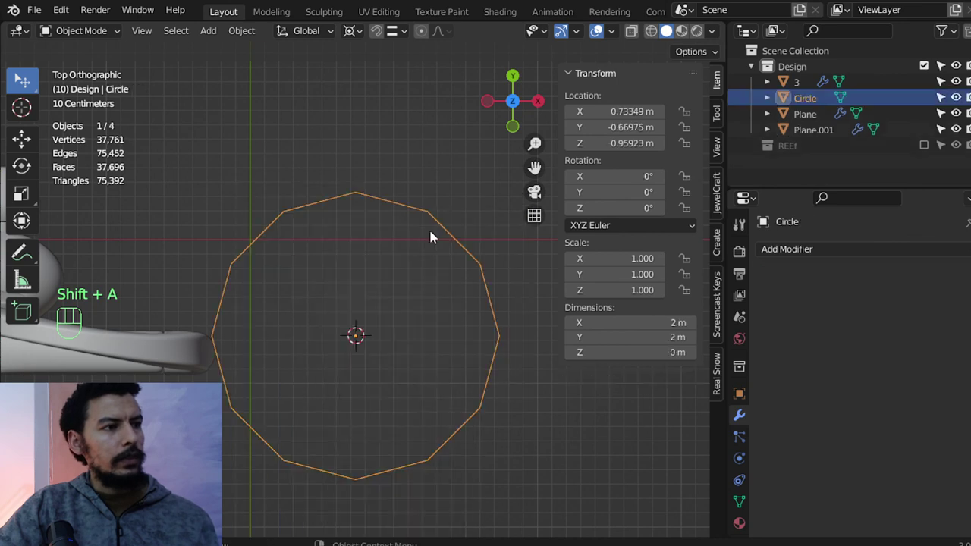
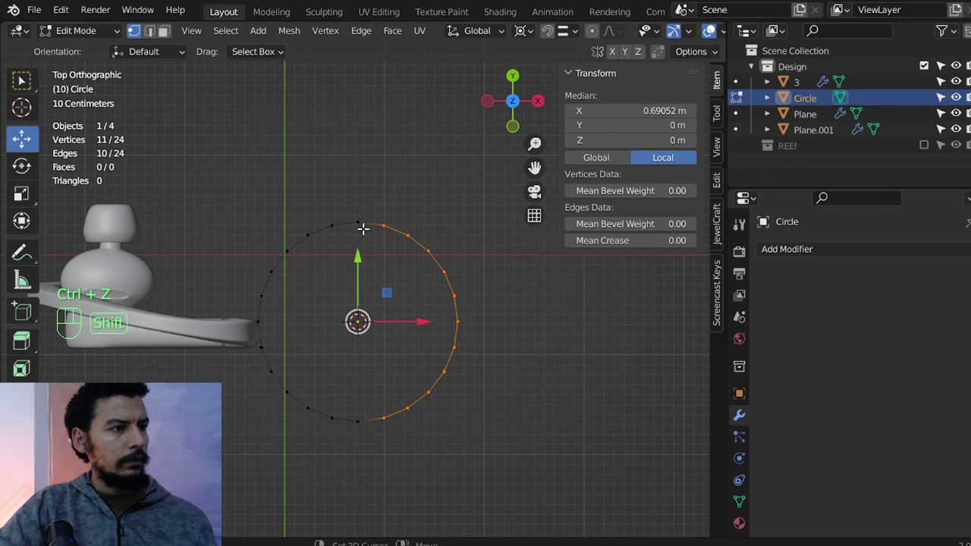
# Pull the right half of the circle's vertices along X into a 26-vertex capsule outline.
pyautogui.moveTo(421, 317); pyautogui.dragTo(610, 340)
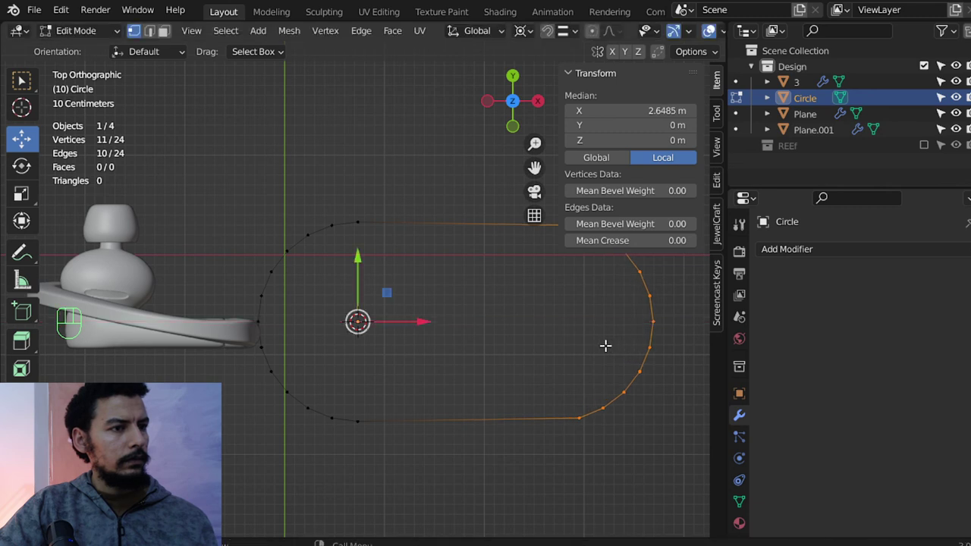
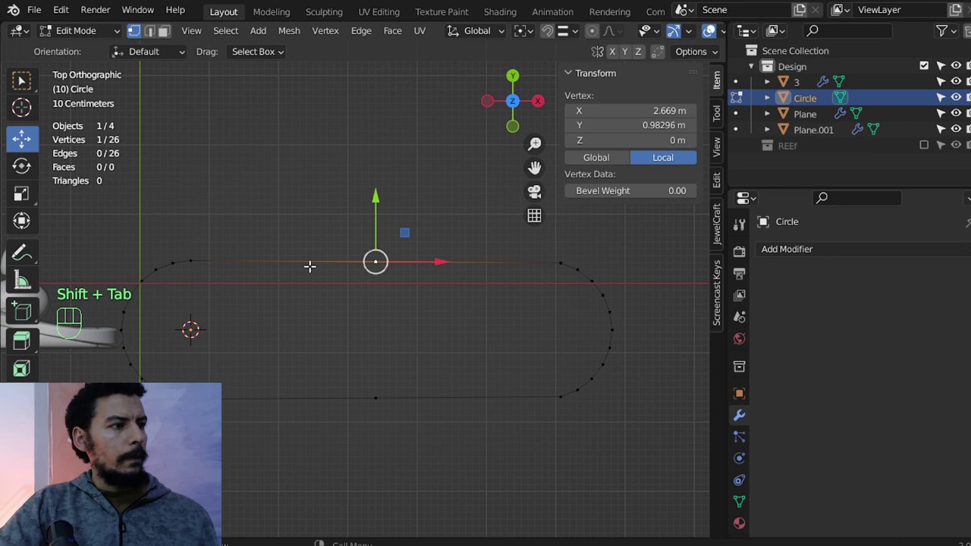
pyautogui.press('shift+Tab')
pyautogui.moveTo(572, 32); pyautogui.dragTo(361, 158)
pyautogui.press('Escape')
pyautogui.press('g')
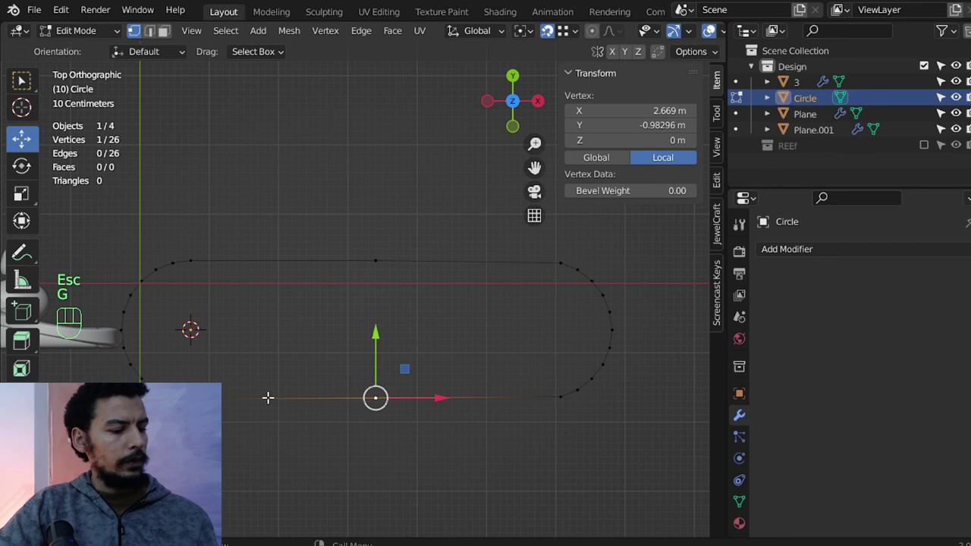
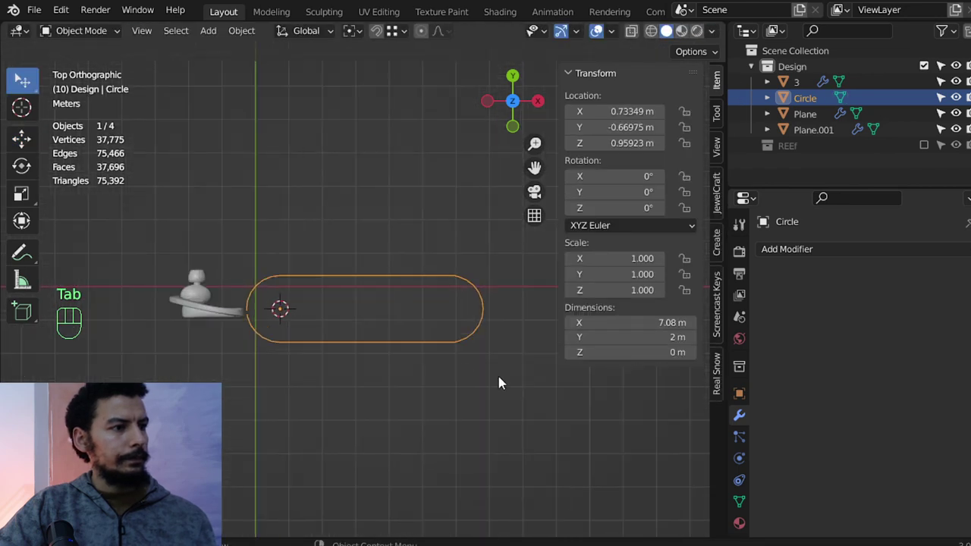
pyautogui.press('Tab')
# Scale the capsule outline down to 0.545, about 6.67 by 1.09 m.
pyautogui.press('z')
pyautogui.press('a')
pyautogui.press('b')
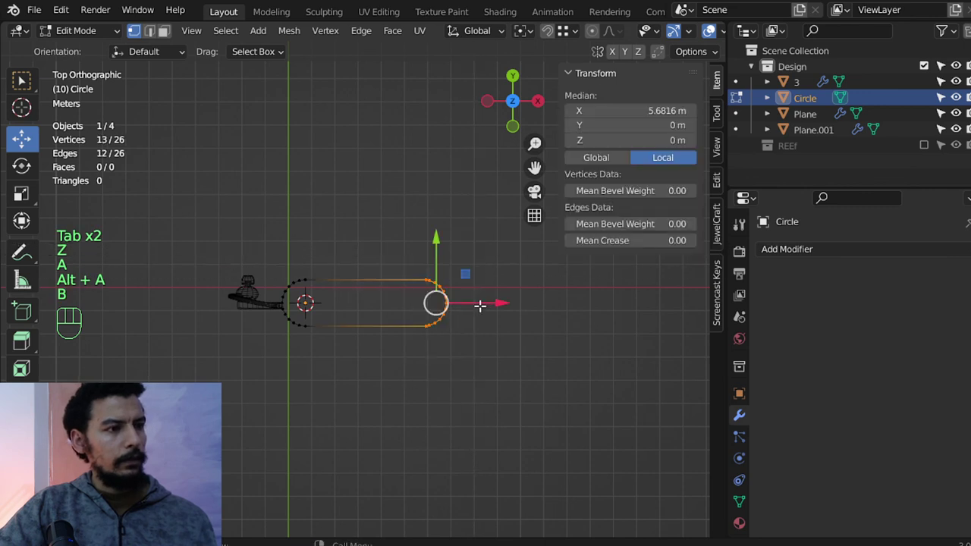
pyautogui.moveTo(495, 297); pyautogui.dragTo(623, 345)
pyautogui.press('Tab')
pyautogui.press('s')
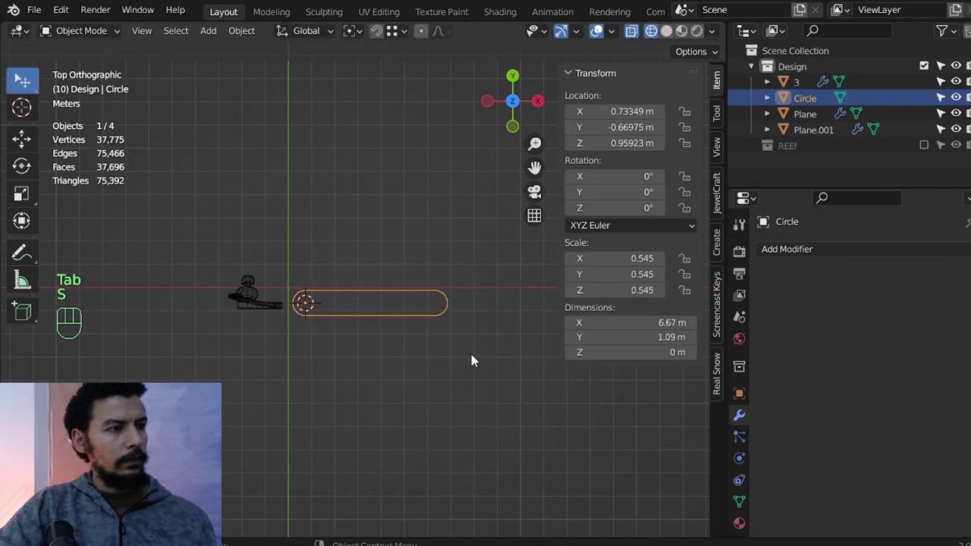
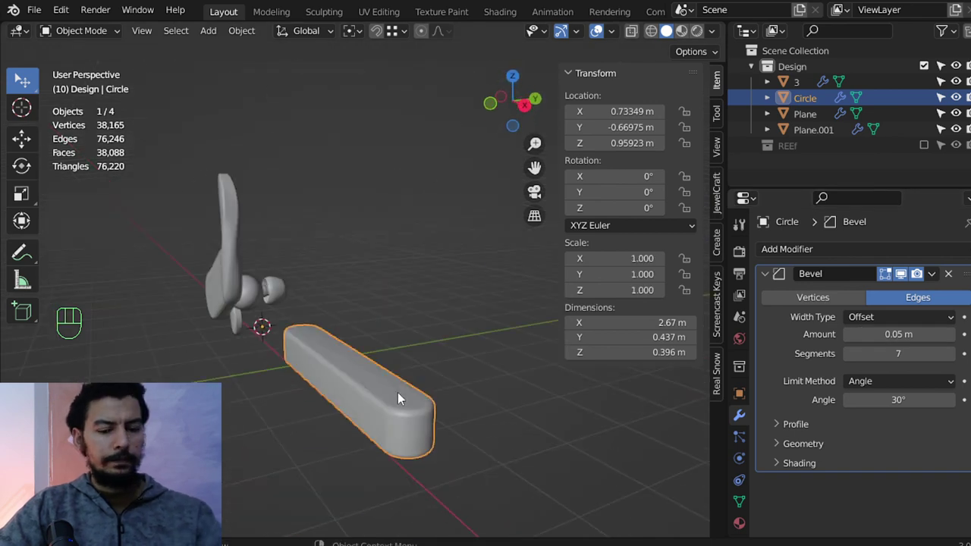
# Extrude the outline into a solid bar with a 7-segment edge Bevel modifier.
pyautogui.press('KP_7')
pyautogui.middleClick(487, 374)
pyautogui.press('g')
pyautogui.moveTo(253, 340); pyautogui.dragTo(325, 301)
pyautogui.press('KP_1')
pyautogui.click(312, 336)
pyautogui.middleClick(295, 327)
pyautogui.middleClick(389, 329)
pyautogui.moveTo(311, 372); pyautogui.dragTo(337, 372)
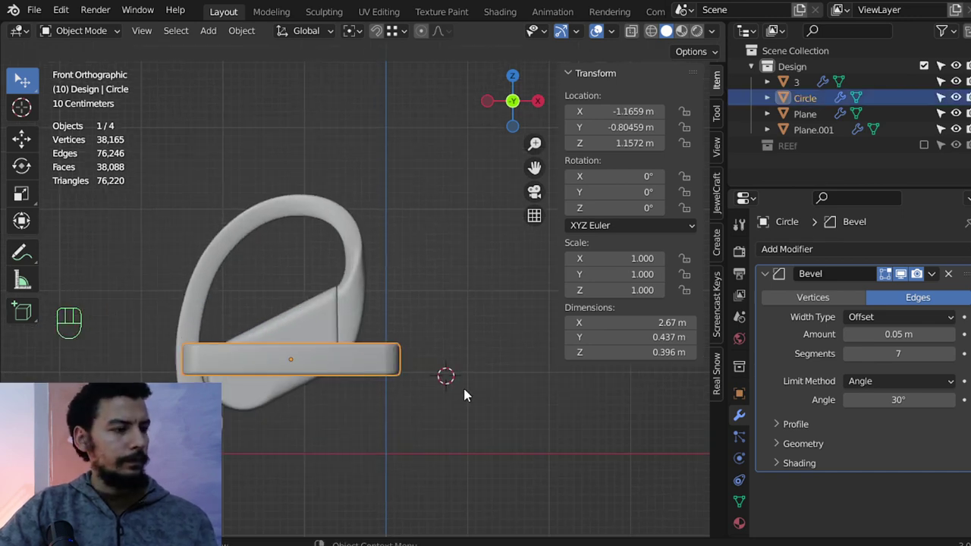
# Move, tilt about -23.5° on Y and scale the bar toward the body's top edge.
pyautogui.press('s')
pyautogui.press('g')
pyautogui.press('r')
pyautogui.middleClick(395, 289)
pyautogui.middleClick(463, 299)
pyautogui.middleClick(539, 338)
pyautogui.press('g')
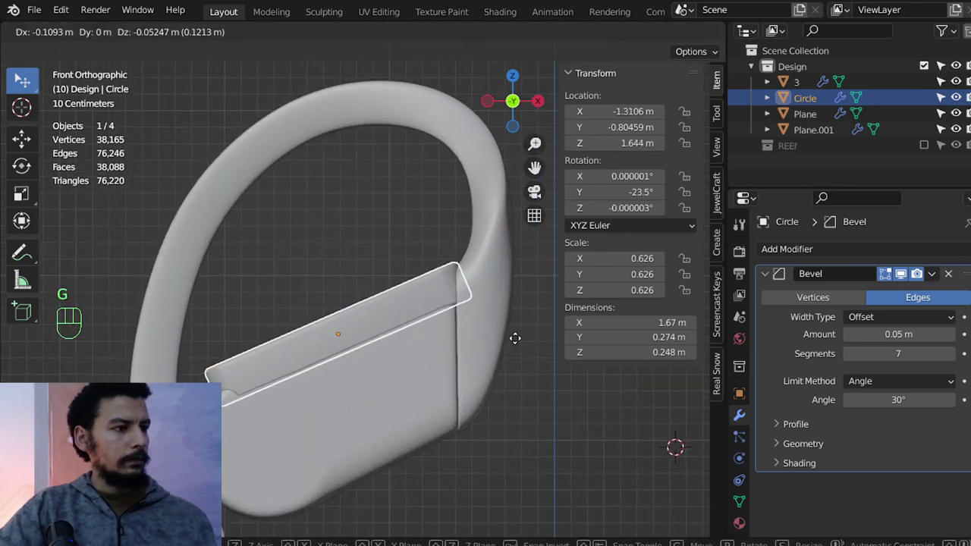
pyautogui.press('s')
# Scale the bar to 0.383 and rest it along the top edge of the earbud body.
pyautogui.press('KP_7')
pyautogui.middleClick(411, 333)
pyautogui.moveTo(410, 316); pyautogui.dragTo(421, 274)
pyautogui.moveTo(415, 337); pyautogui.dragTo(426, 283)
pyautogui.middleClick(396, 292)
pyautogui.press('s')
pyautogui.press('KP_1')
pyautogui.press('KP_3')
pyautogui.press('KP_1')
pyautogui.press('g')
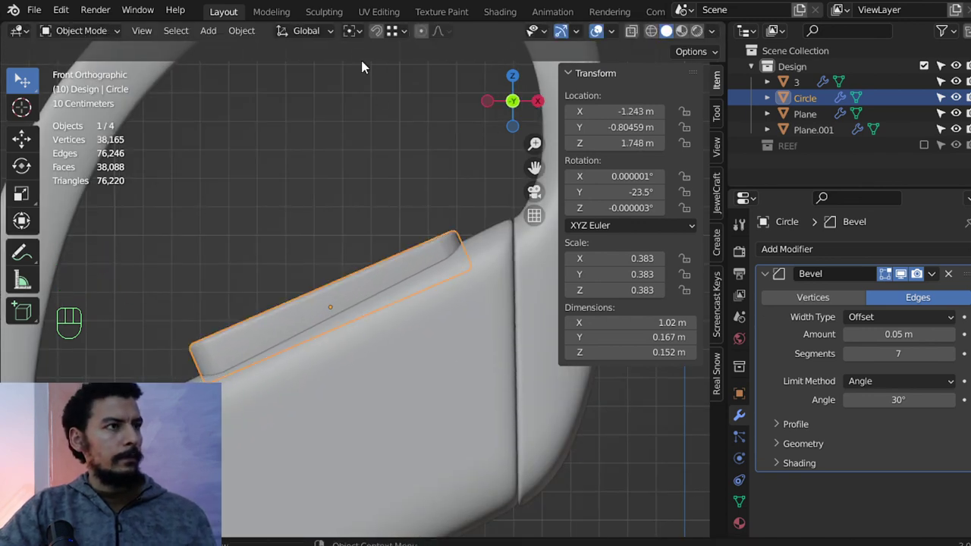
# Duplicate the bar as Circle.001 and move it above the original along local Y.
pyautogui.moveTo(301, 48); pyautogui.dragTo(90, 108)
pyautogui.press('Escape')
pyautogui.click(28, 142)
pyautogui.moveTo(315, 34); pyautogui.dragTo(360, 267)
pyautogui.press('Escape')
pyautogui.press('s')
pyautogui.press('shift+d')
pyautogui.click(401, 273)
pyautogui.press('r')
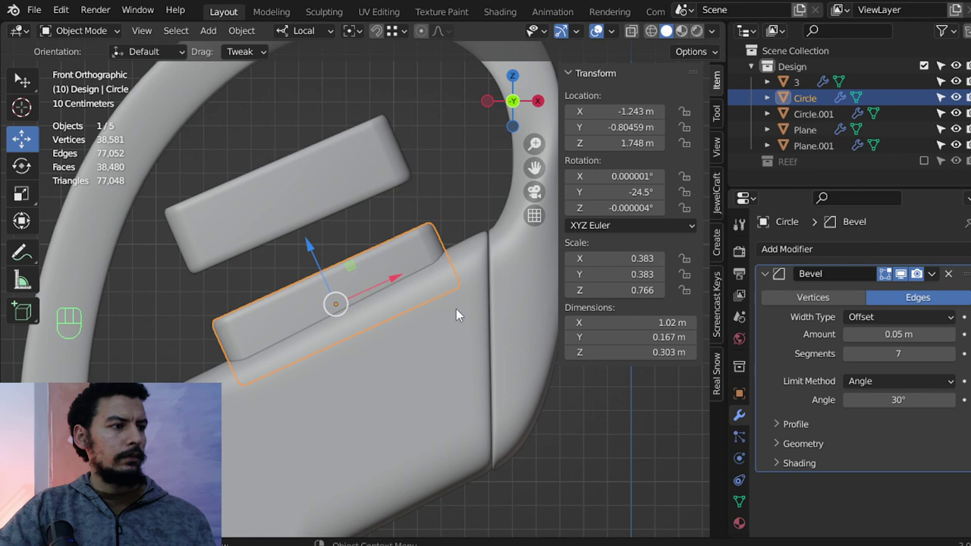
pyautogui.press('alt+a')
# Thicken both bars along Z and scale the pair down to about 0.317.
pyautogui.moveTo(390, 337); pyautogui.dragTo(496, 344)
pyautogui.moveTo(365, 315); pyautogui.dragTo(348, 293)
pyautogui.click(364, 315)
pyautogui.click(351, 260)
pyautogui.press('g')
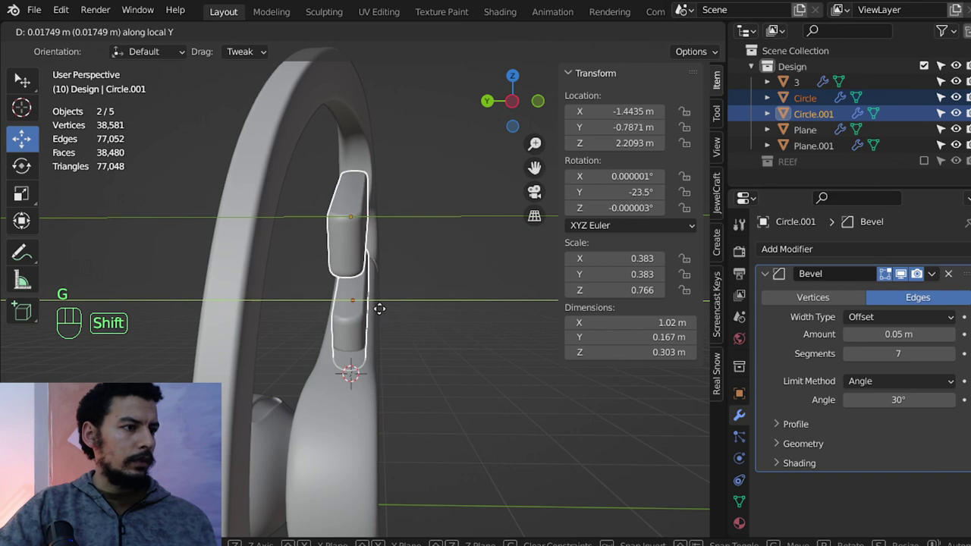
pyautogui.moveTo(391, 346); pyautogui.dragTo(325, 348)
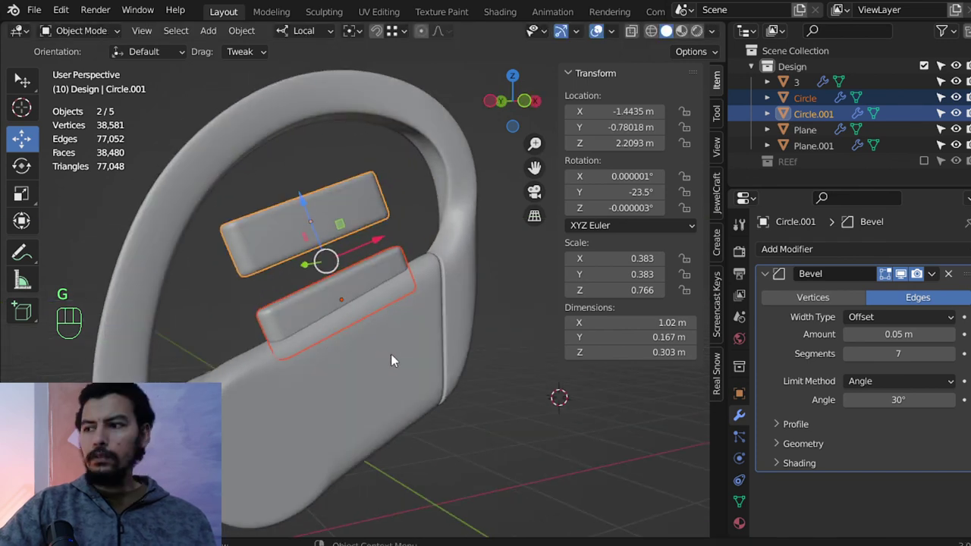
pyautogui.press('s')
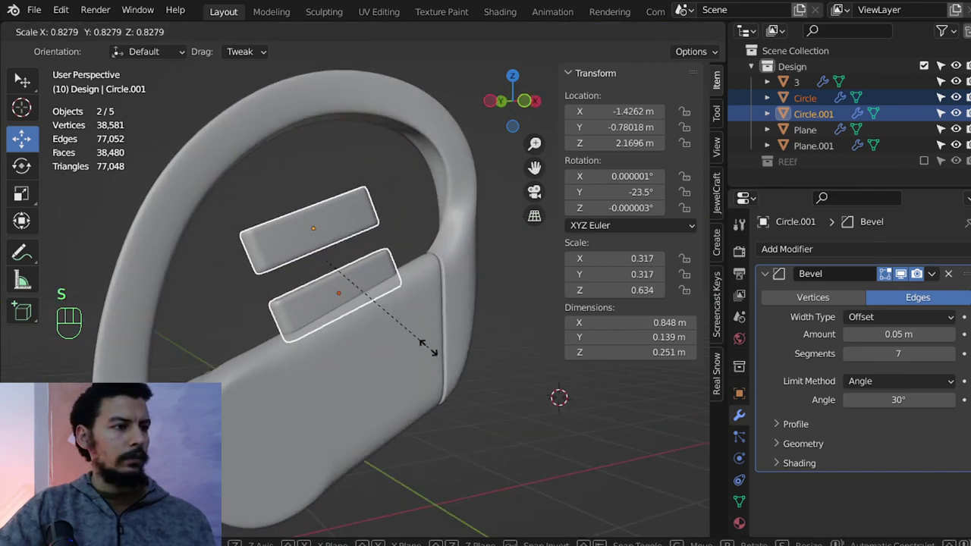
# Orbit around the two bars on the earbud to check their placement.
pyautogui.moveTo(344, 323); pyautogui.dragTo(412, 362)
pyautogui.middleClick(408, 360)
pyautogui.middleClick(419, 342)
pyautogui.moveTo(423, 361); pyautogui.dragTo(366, 337)
pyautogui.click(424, 333)
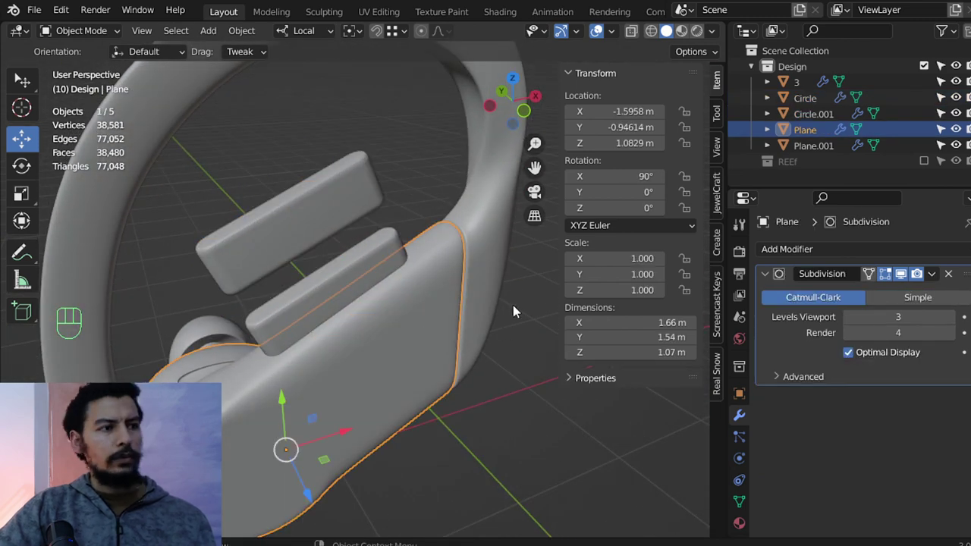
# Save the file and add a Boolean Difference (Exact) modifier to Plane using Circle.
pyautogui.moveTo(816, 255); pyautogui.dragTo(682, 327)
pyautogui.press('ctrl+s')
pyautogui.click(465, 305)
pyautogui.click(946, 358)
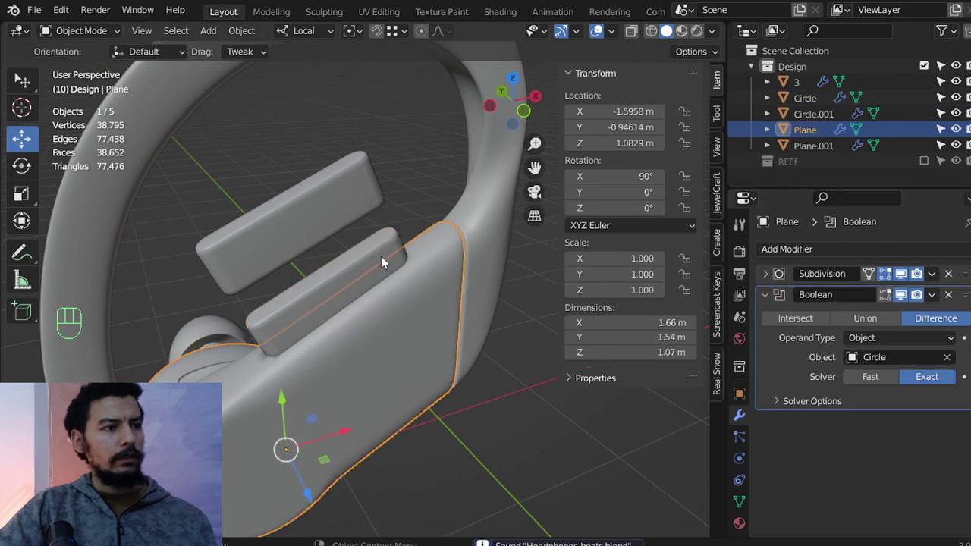
# Hide the Circle cutter so the recessed slot shows in the body.
pyautogui.click(388, 257)
pyautogui.moveTo(424, 295); pyautogui.dragTo(493, 273)
pyautogui.rightClick(494, 273)
pyautogui.moveTo(500, 260); pyautogui.dragTo(391, 296)
# Add a 30° Edge Split modifier to Plane, unhide the circles and switch to wireframe front view.
pyautogui.moveTo(766, 304); pyautogui.dragTo(769, 283)
pyautogui.moveTo(776, 255); pyautogui.dragTo(449, 373)
pyautogui.moveTo(413, 365); pyautogui.dragTo(471, 332)
pyautogui.press('alt+a')
pyautogui.moveTo(371, 326); pyautogui.dragTo(323, 347)
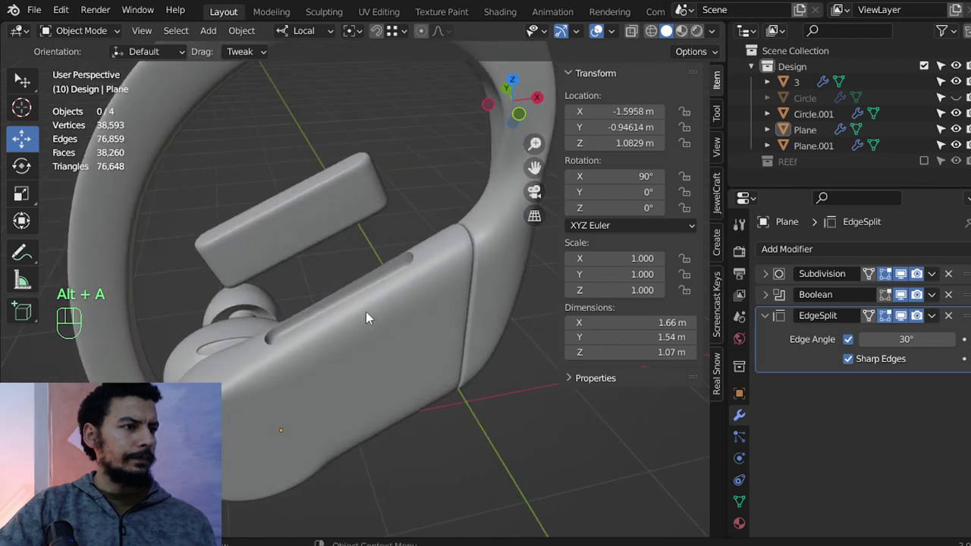
pyautogui.moveTo(425, 305); pyautogui.dragTo(474, 276)
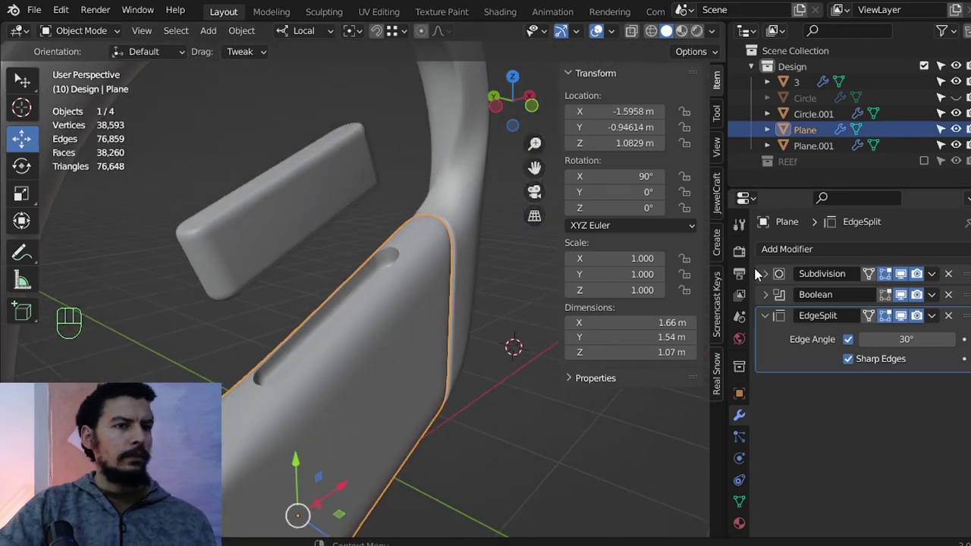
pyautogui.press('alt+h')
pyautogui.moveTo(288, 235); pyautogui.dragTo(326, 271)
pyautogui.press('KP_1')
pyautogui.press('z')
# Scale Circle.001 to 0.296, tilt it to -25.9°, lower it slightly and reselect the body.
pyautogui.press('s')
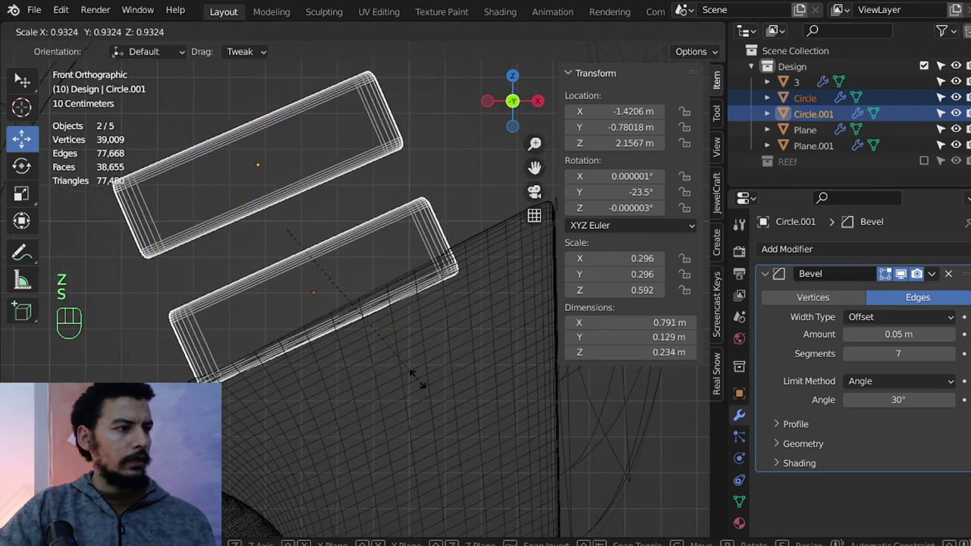
pyautogui.press('r')
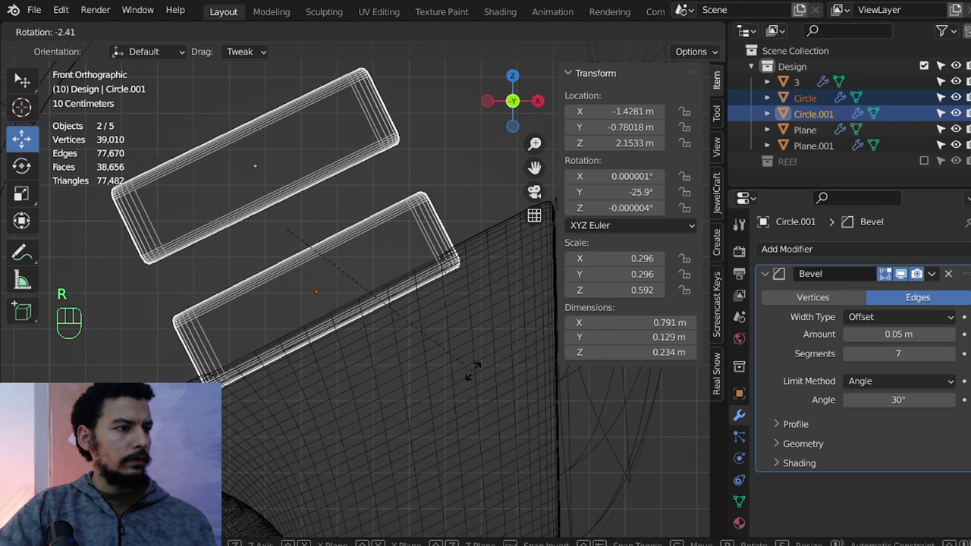
pyautogui.press('g')
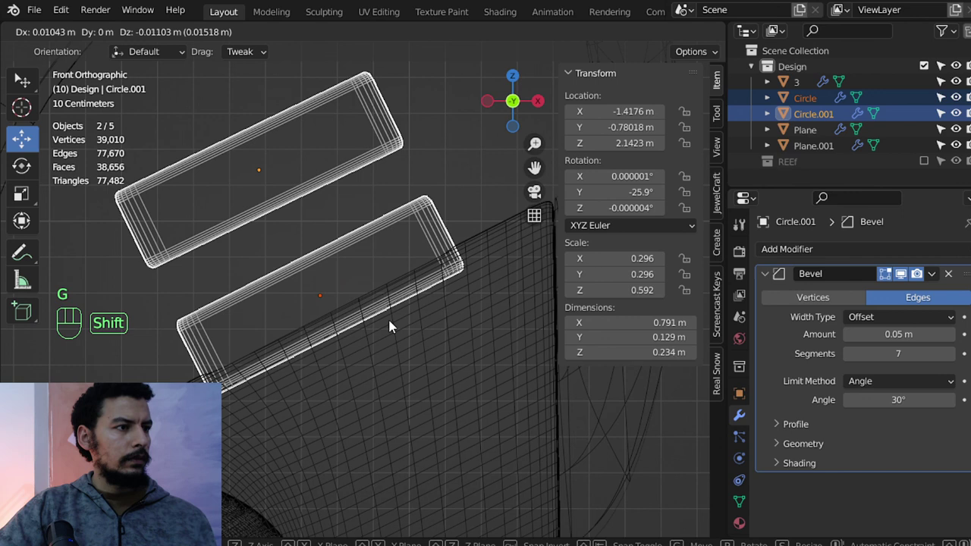
pyautogui.click(487, 285)
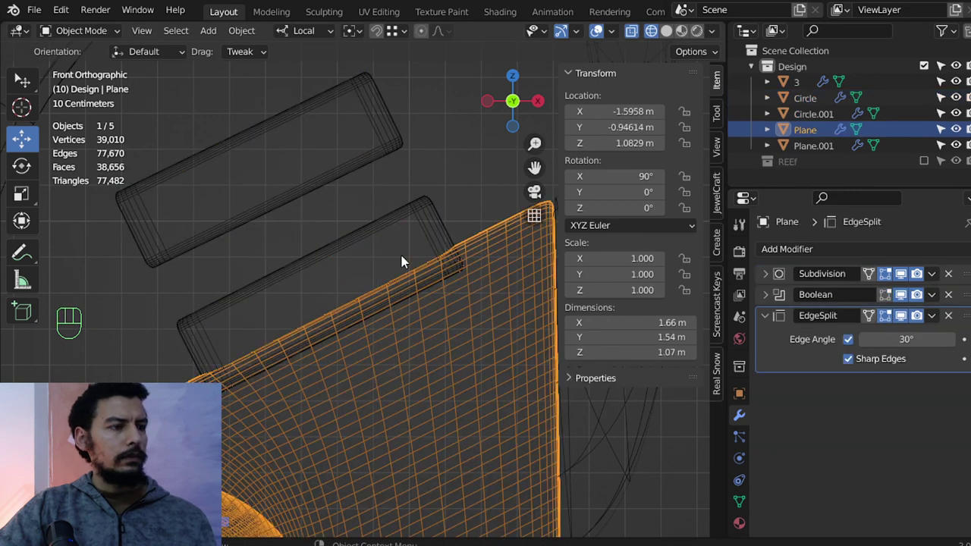
# Move the Circle slot cutter into a new collection named 'trash' and select Circle.001.
pyautogui.press('m')
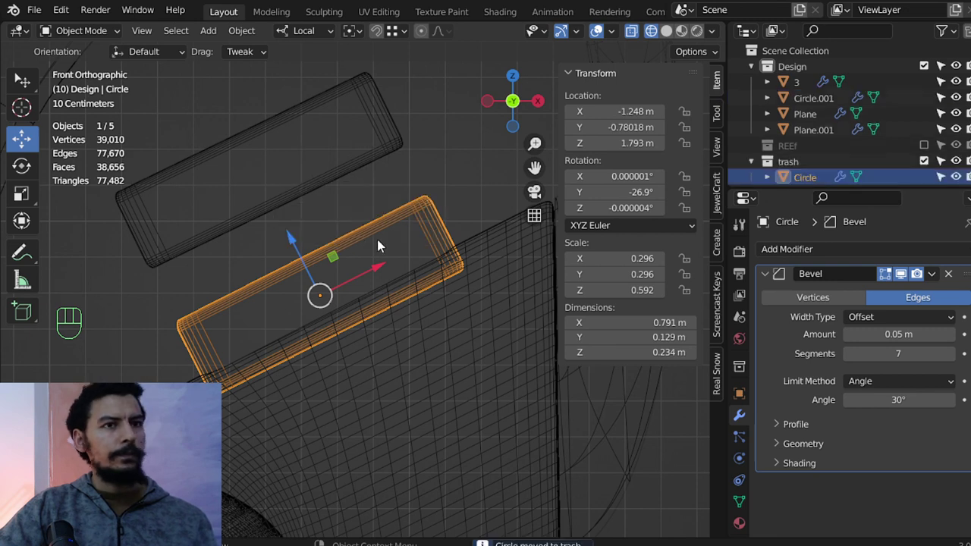
pyautogui.click(966, 180)
pyautogui.press('z')
pyautogui.click(349, 167)
pyautogui.press('z')
# Flatten Circle.001 into a slim button about 0.099 m deep, X and Y scaled to 0.287, along the body's top.
pyautogui.press('g')
pyautogui.press('g')
pyautogui.press('s')
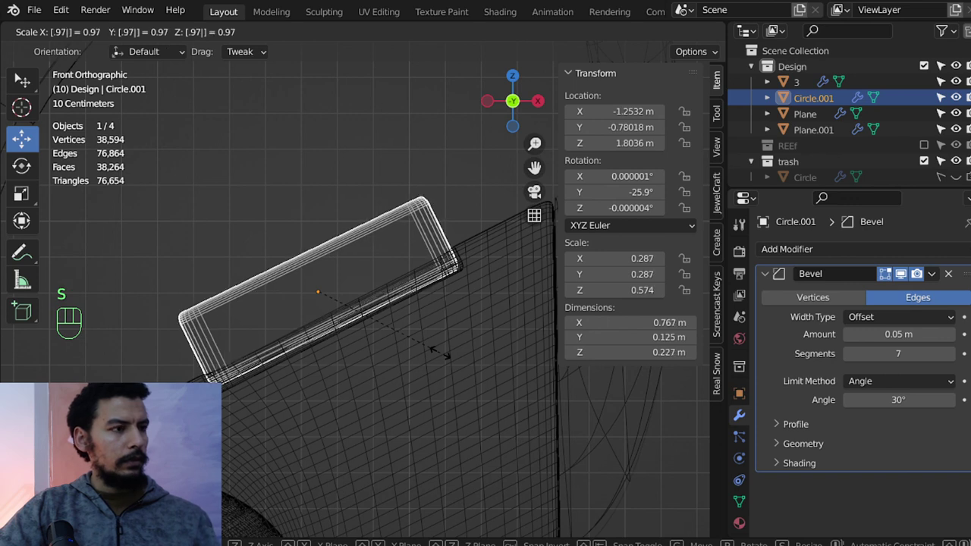
pyautogui.press('g')
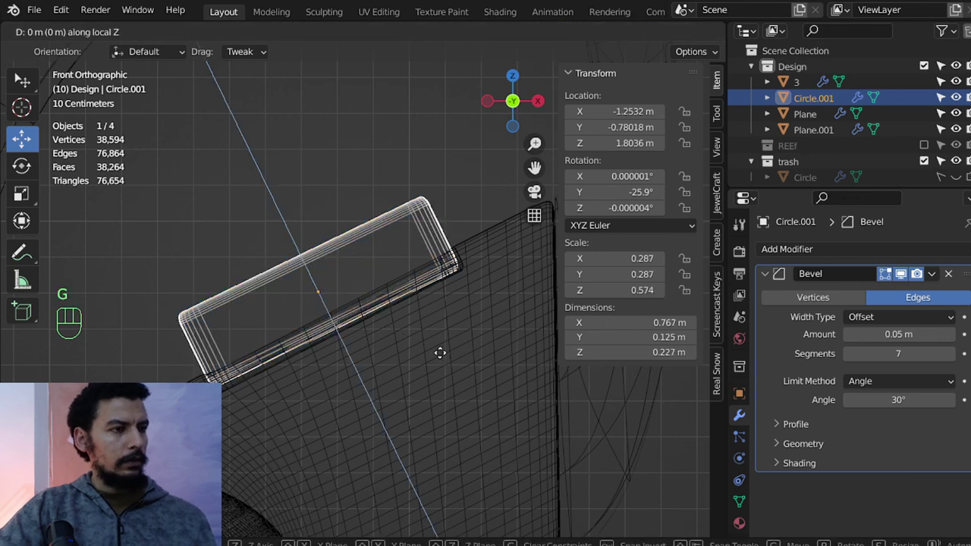
pyautogui.press('Tab')
pyautogui.press('a')
pyautogui.press('c')
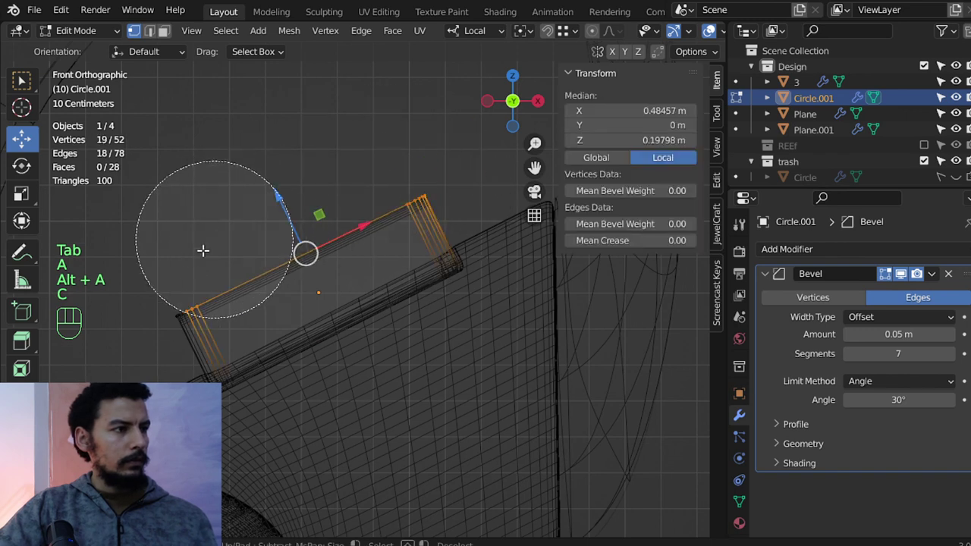
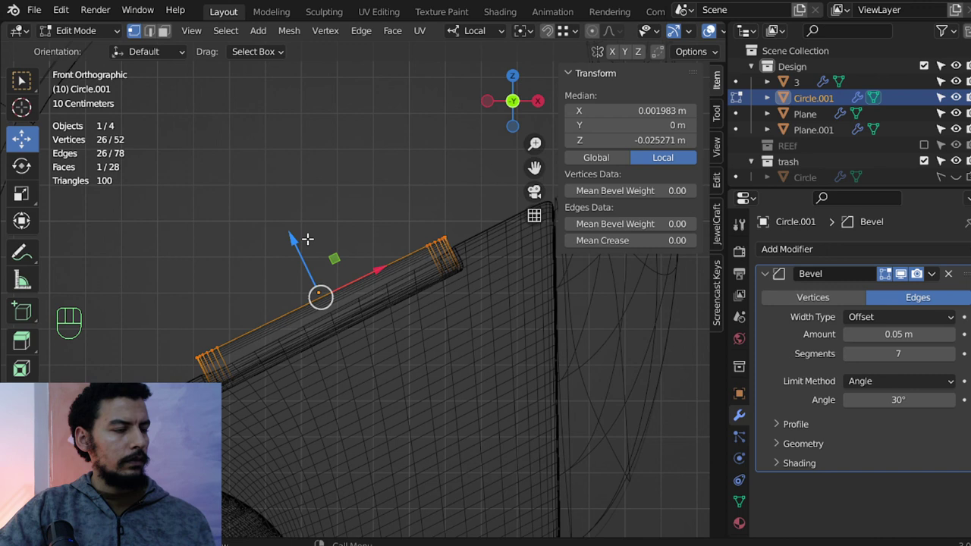
pyautogui.press('Tab')
pyautogui.press('alt+a')
pyautogui.moveTo(358, 361); pyautogui.dragTo(424, 402)
# Try an EdgeSplit modifier at 45° on the button, then remove it again.
pyautogui.click(317, 304)
pyautogui.moveTo(421, 329); pyautogui.dragTo(375, 321)
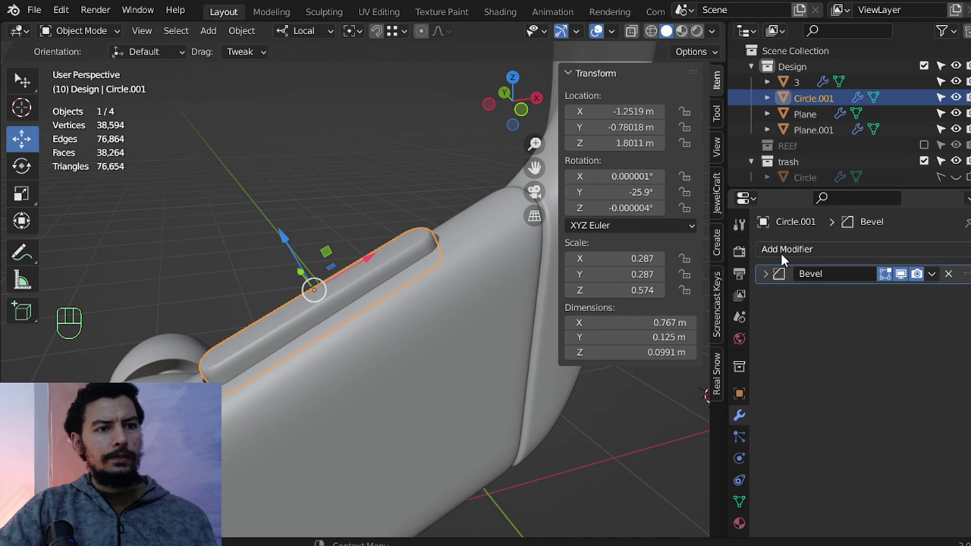
pyautogui.moveTo(784, 257); pyautogui.dragTo(671, 384)
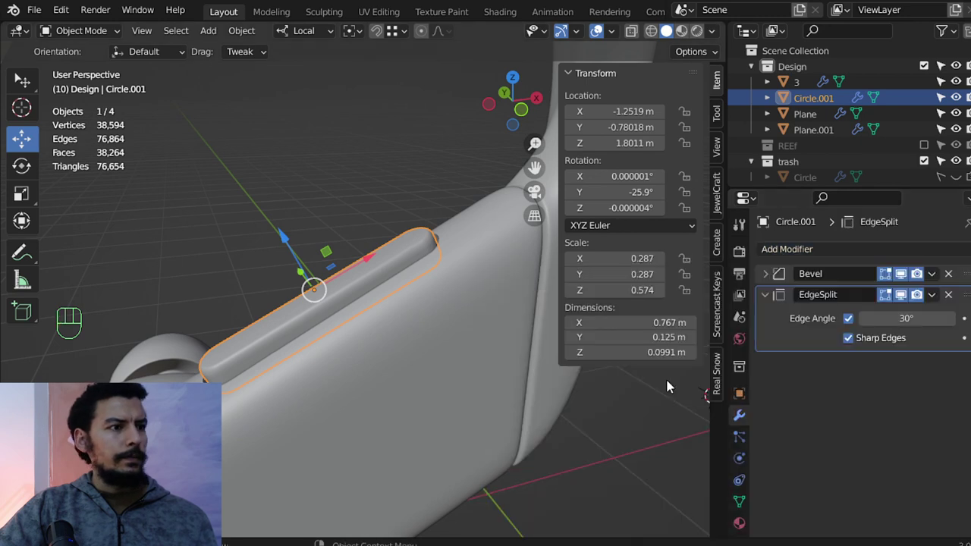
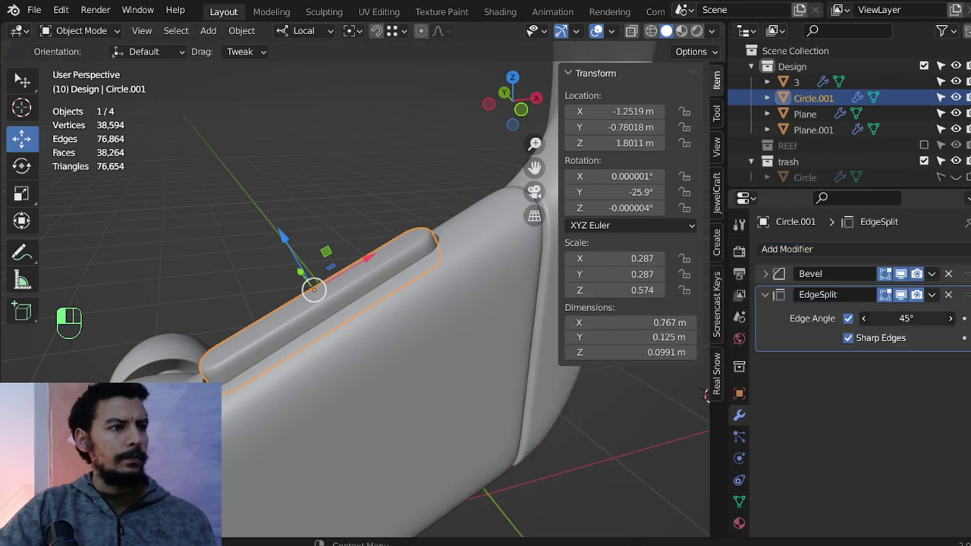
pyautogui.click(860, 245)
# Add a Subdivision Surface modifier below the Bevel and apply the button's scale to 1.0.
pyautogui.moveTo(859, 248); pyautogui.dragTo(696, 504)
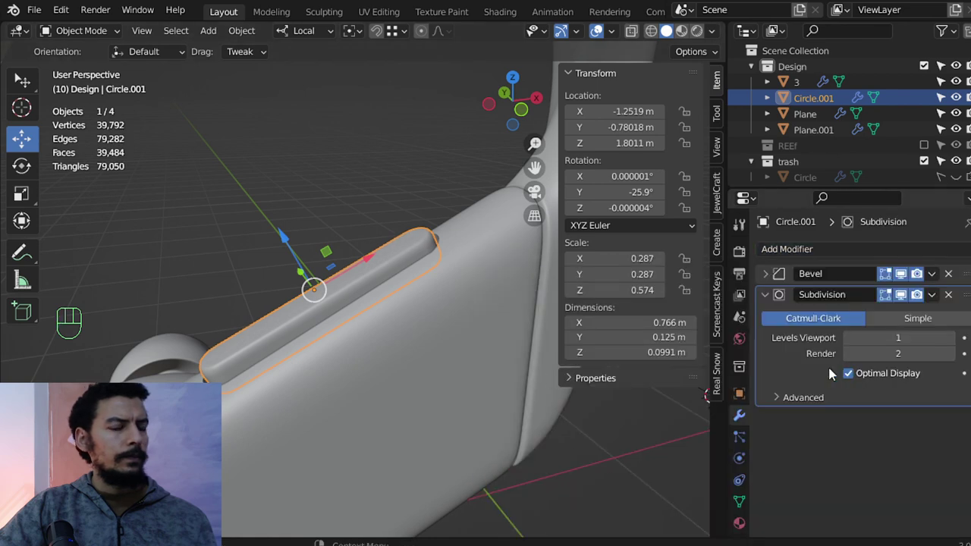
pyautogui.press('ctrl+a')
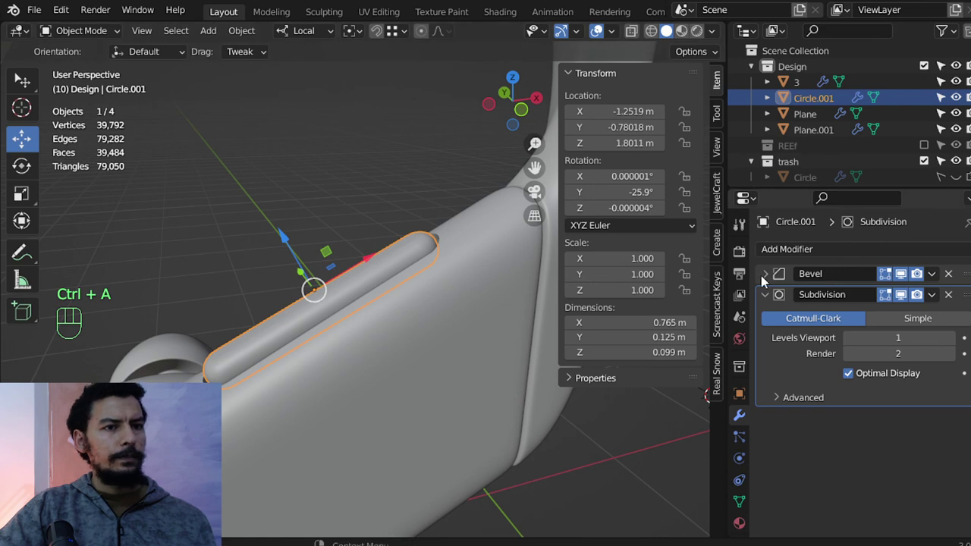
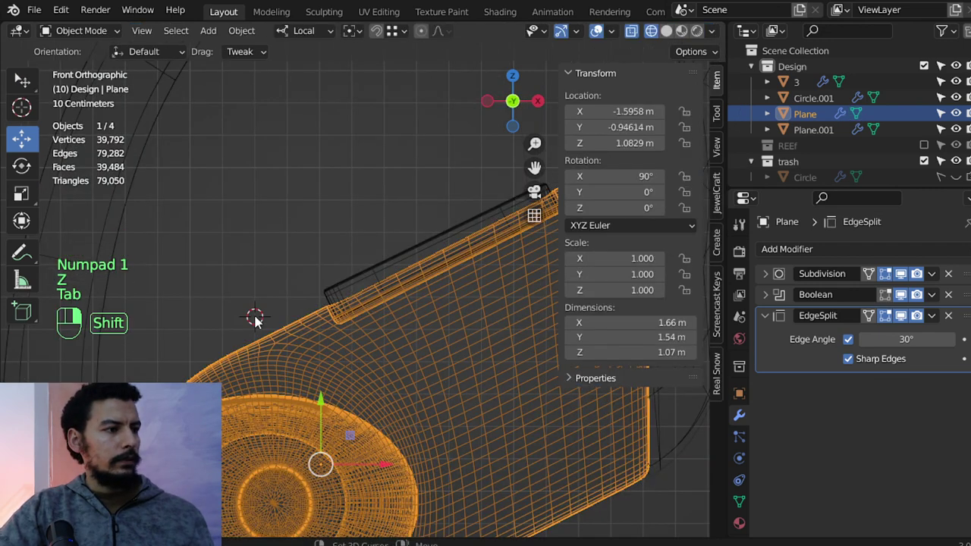
# Add a cylinder named cutter2, shrink it to a thin 0.21 m rod tilted -29.6° at the body's top edge.
pyautogui.press('shift+a')
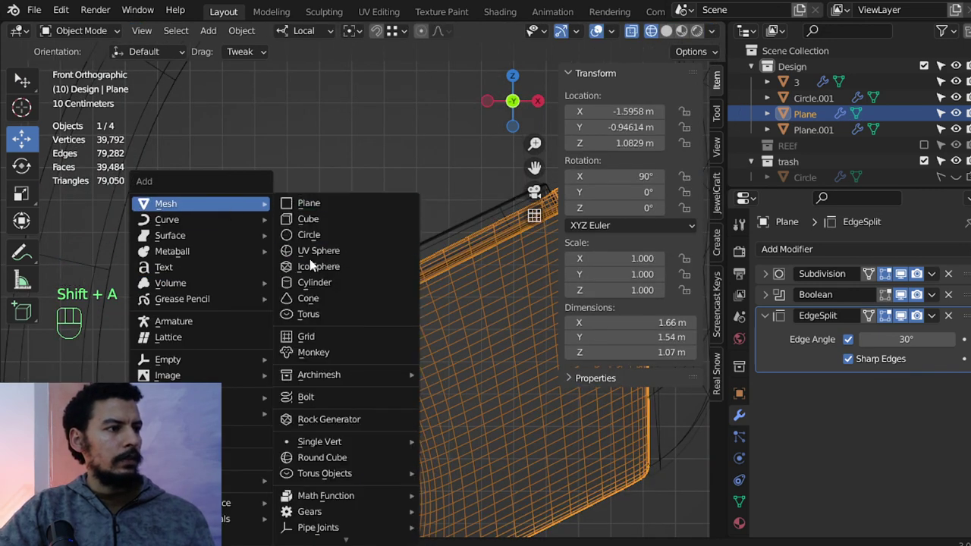
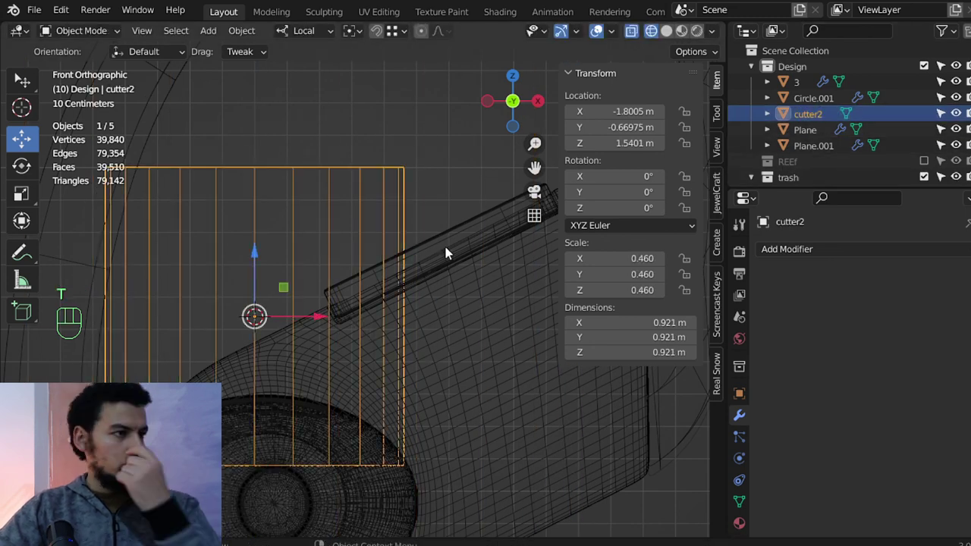
pyautogui.press('s')
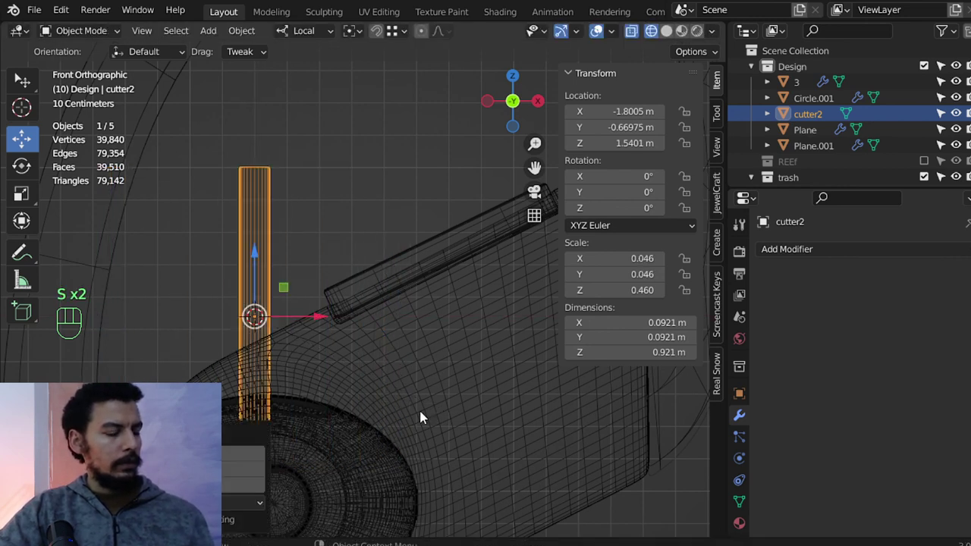
pyautogui.press('s')
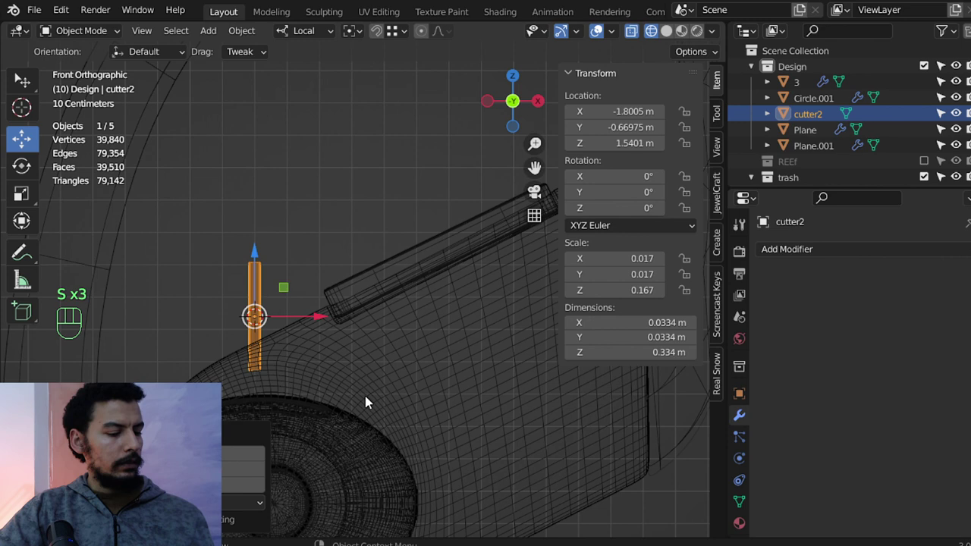
pyautogui.press('g')
pyautogui.press('s')
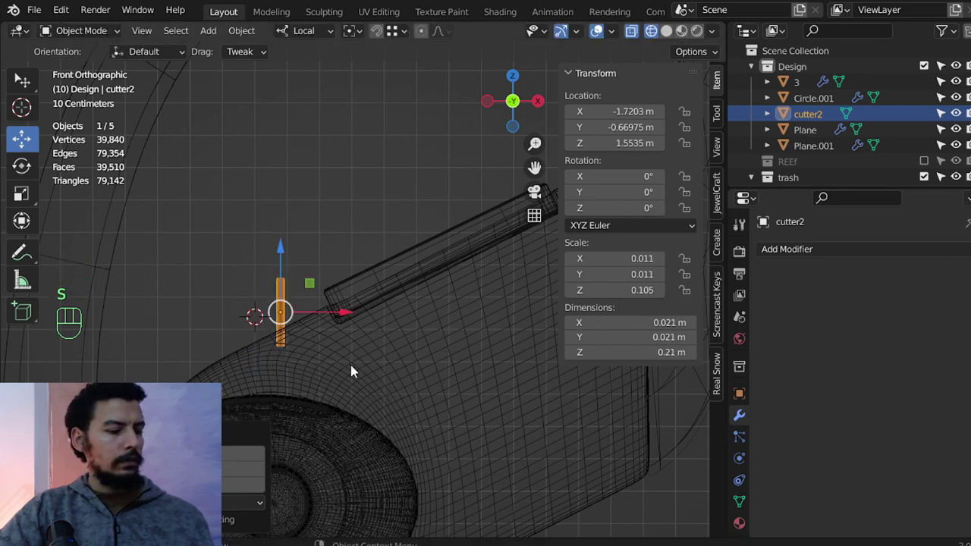
pyautogui.press('r')
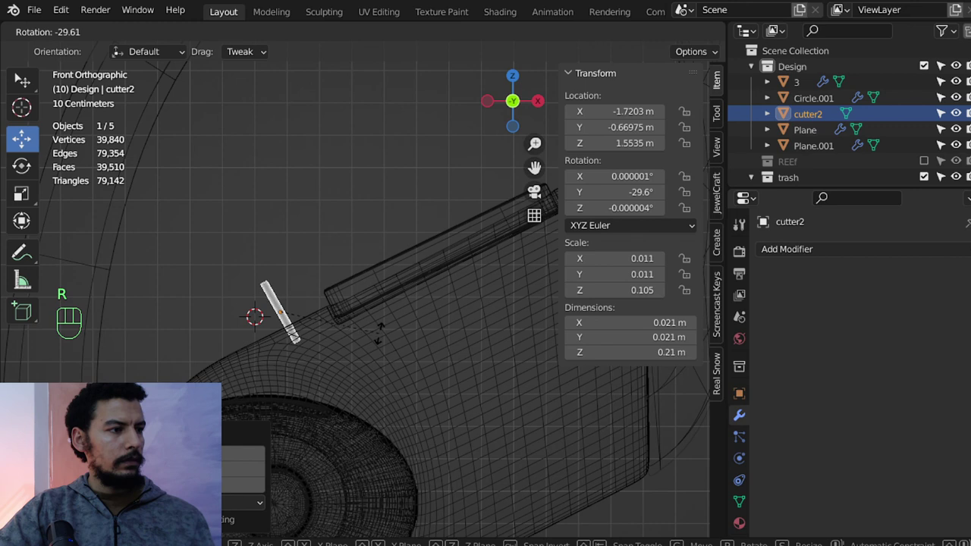
# Duplicate cutter2 as cutter2.001 and position the copy raised beside the original.
pyautogui.press('shift+d')
pyautogui.click(250, 330)
pyautogui.press('z')
pyautogui.moveTo(211, 328); pyautogui.dragTo(459, 394)
pyautogui.moveTo(204, 352); pyautogui.dragTo(271, 362)
pyautogui.moveTo(374, 390); pyautogui.dragTo(347, 410)
pyautogui.press('KP_1')
pyautogui.press('KP_3')
pyautogui.press('KP_1')
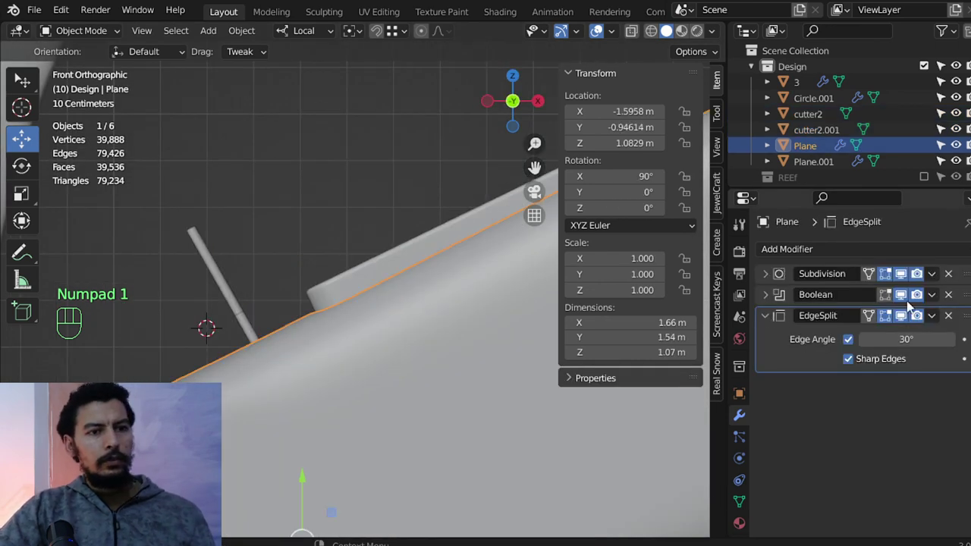
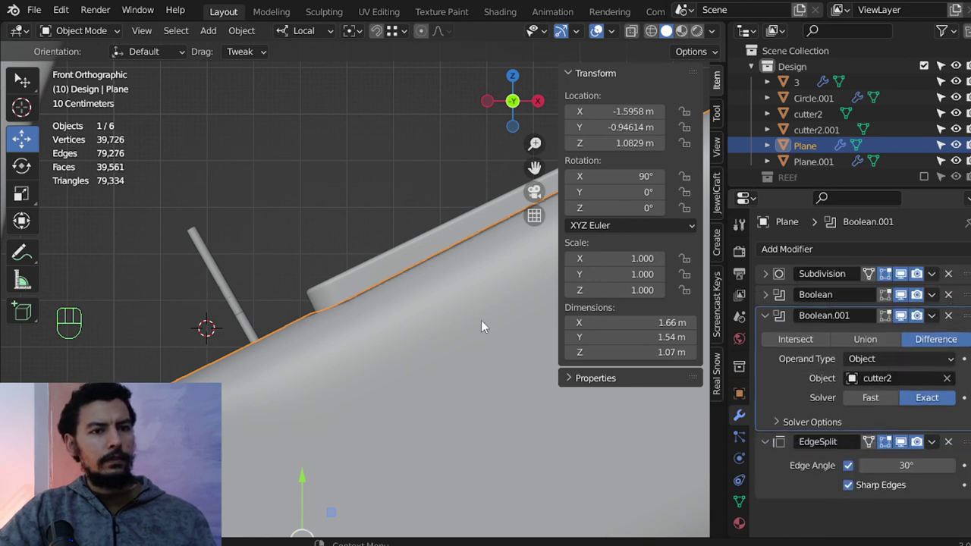
# Cut the slot into the body with a Difference boolean on cutter2 and move the copied cutter into trash.
pyautogui.click(254, 326)
pyautogui.press('h')
pyautogui.moveTo(294, 369); pyautogui.dragTo(406, 395)
pyautogui.press('KP_1')
pyautogui.press('m')
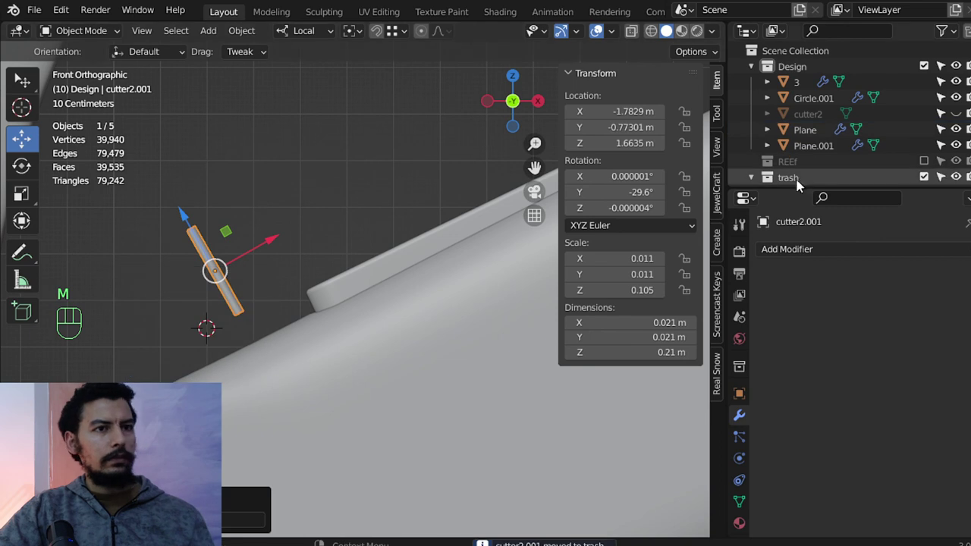
pyautogui.press('alt+h')
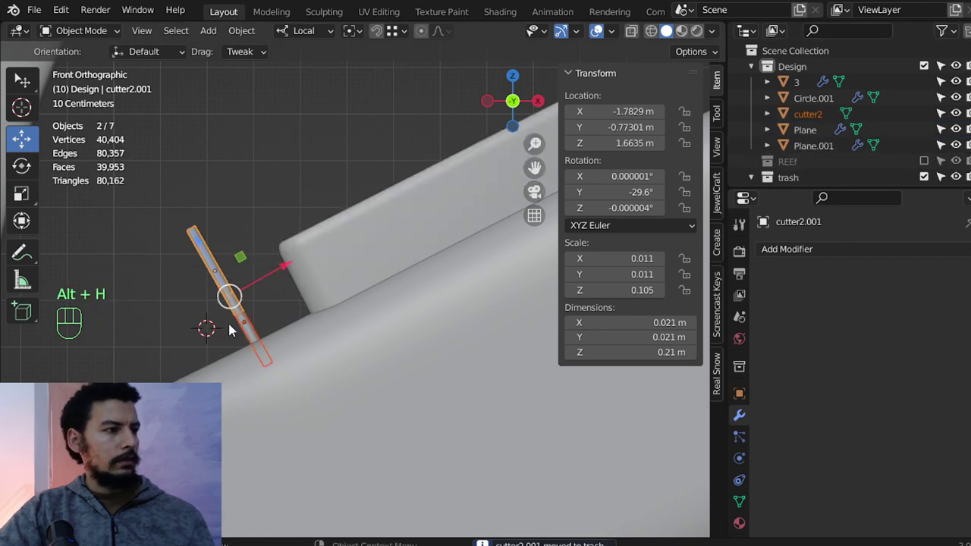
# Select cutter2, retilt it to -27.6° and raise it slightly to refine the slot.
pyautogui.click(926, 183)
pyautogui.click(236, 333)
pyautogui.press('z')
pyautogui.moveTo(368, 346); pyautogui.dragTo(433, 315)
pyautogui.middleClick(427, 316)
pyautogui.press('r')
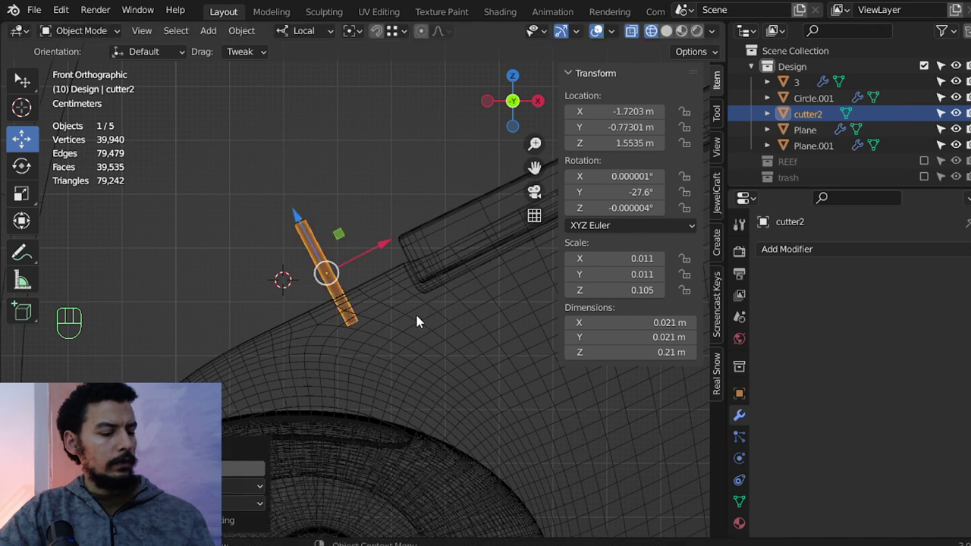
pyautogui.press('g')
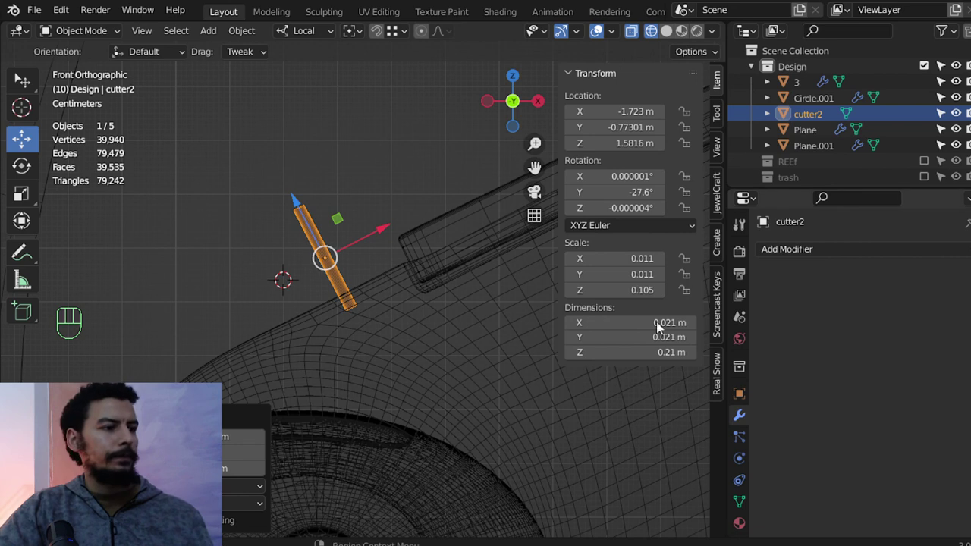
pyautogui.click(333, 267)
# Move cutter2 into the trash collection and orbit to inspect the smoothed earbud's front end.
pyautogui.press('m')
pyautogui.press('z')
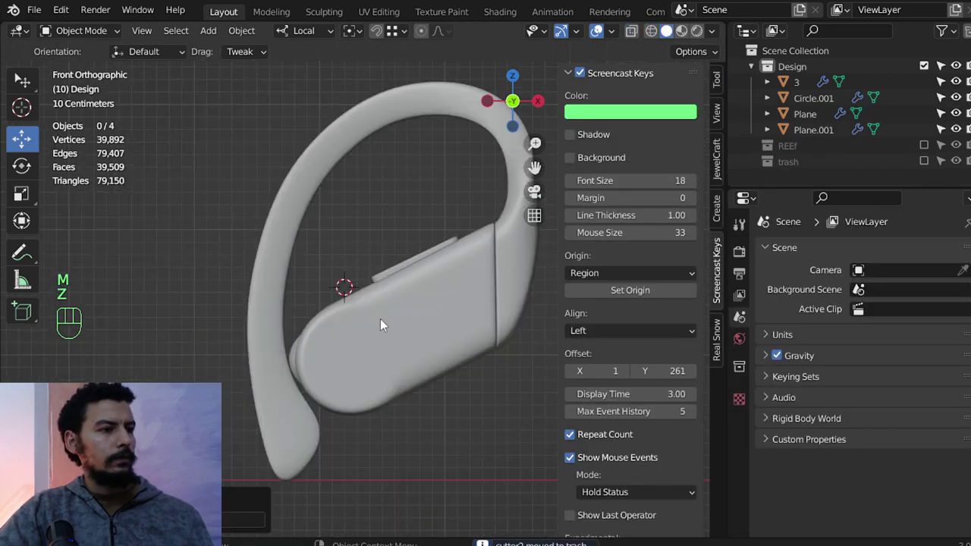
pyautogui.moveTo(425, 317); pyautogui.dragTo(478, 324)
pyautogui.moveTo(301, 332); pyautogui.dragTo(308, 383)
pyautogui.moveTo(345, 351); pyautogui.dragTo(319, 396)
pyautogui.middleClick(375, 363)
pyautogui.press('n')
pyautogui.moveTo(362, 373); pyautogui.dragTo(370, 324)
pyautogui.moveTo(342, 368); pyautogui.dragTo(385, 308)
pyautogui.moveTo(357, 363); pyautogui.dragTo(286, 361)
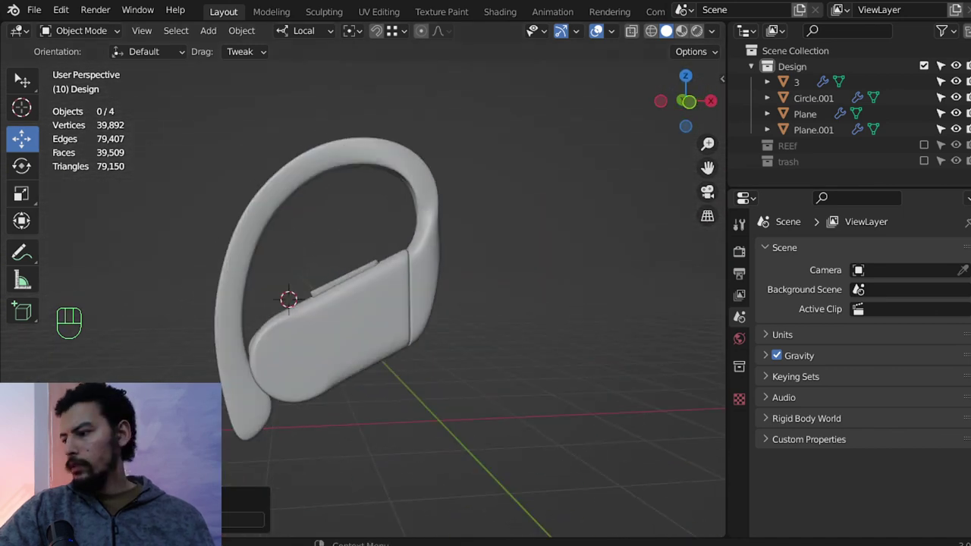
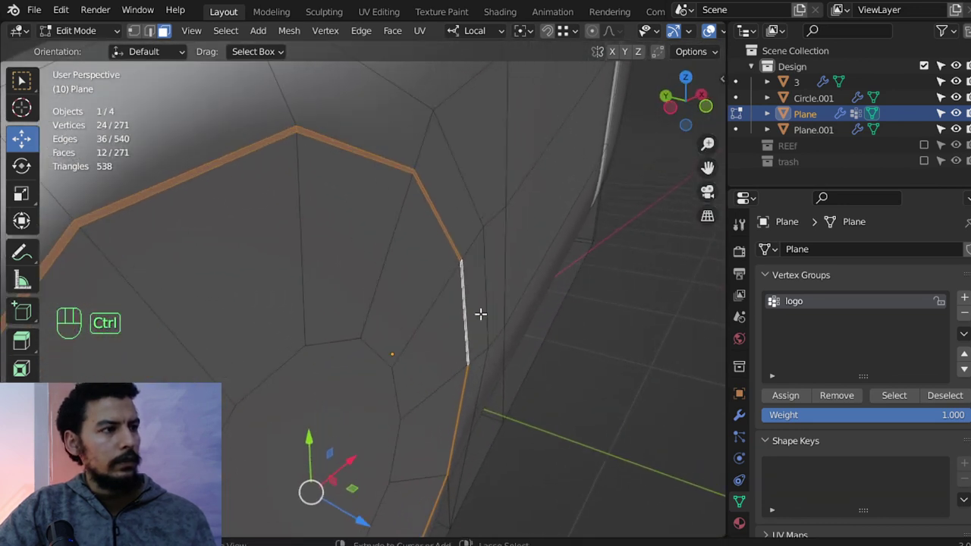
# Extrude and scale the front rim loop to form the domed front cap, then review it in object mode.
pyautogui.press('e')
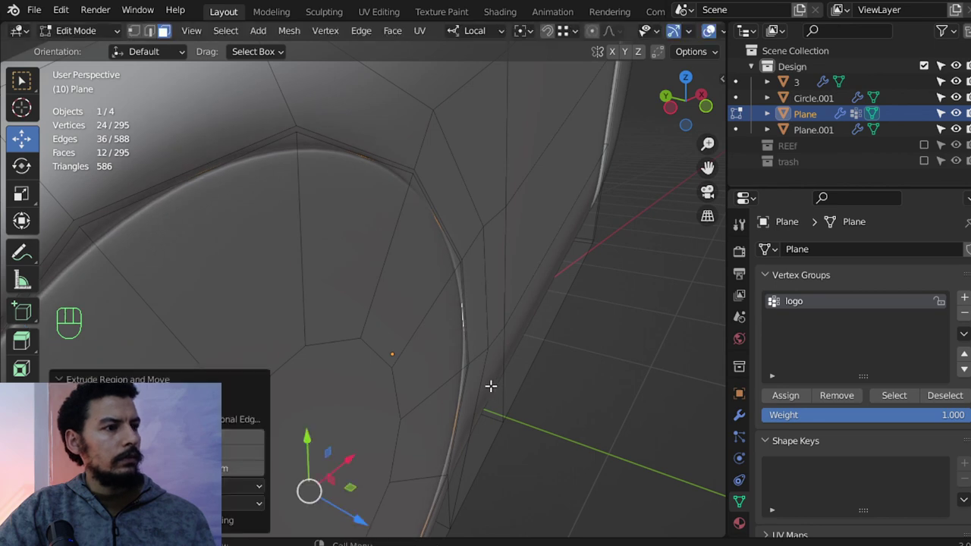
pyautogui.press('Tab')
pyautogui.moveTo(443, 366); pyautogui.dragTo(376, 355)
pyautogui.press('alt+a')
pyautogui.moveTo(402, 355); pyautogui.dragTo(429, 376)
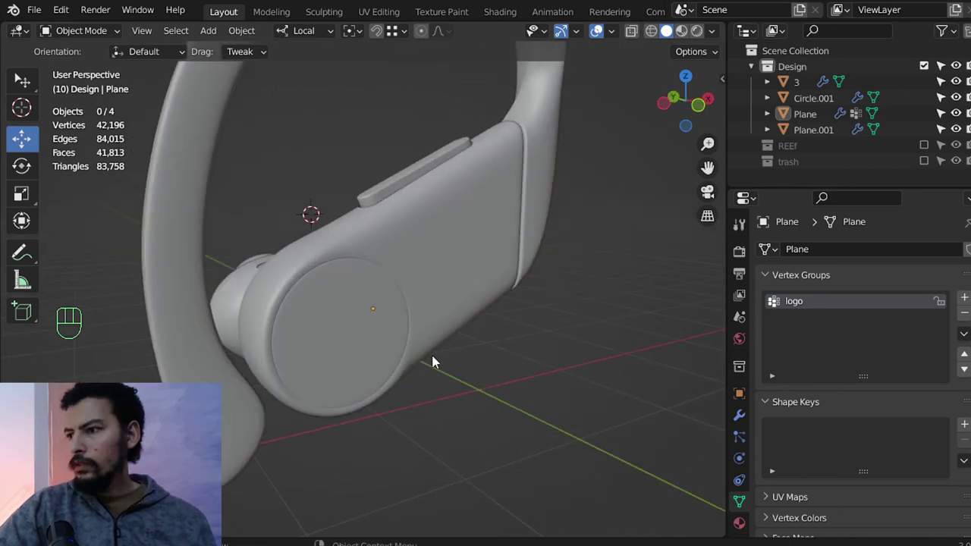
pyautogui.moveTo(302, 294); pyautogui.dragTo(423, 321)
pyautogui.middleClick(423, 323)
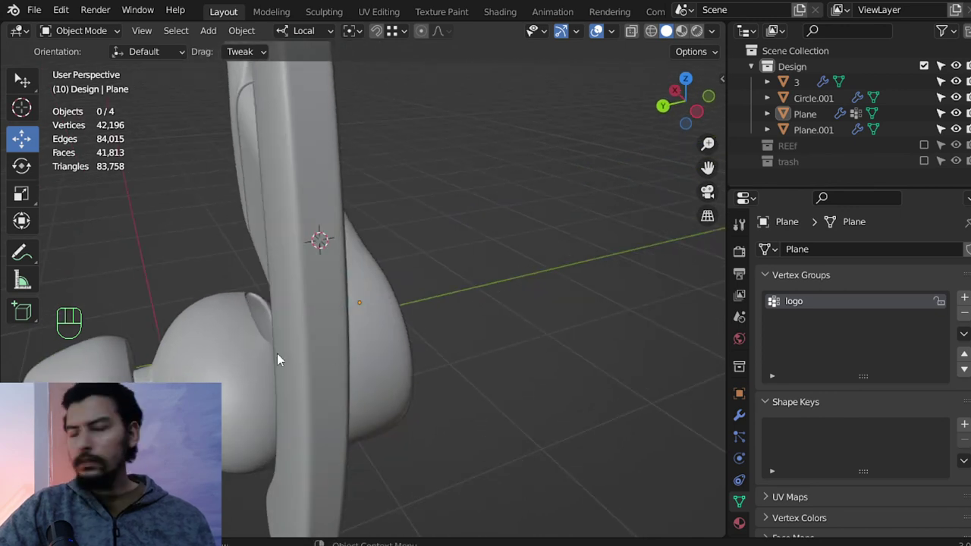
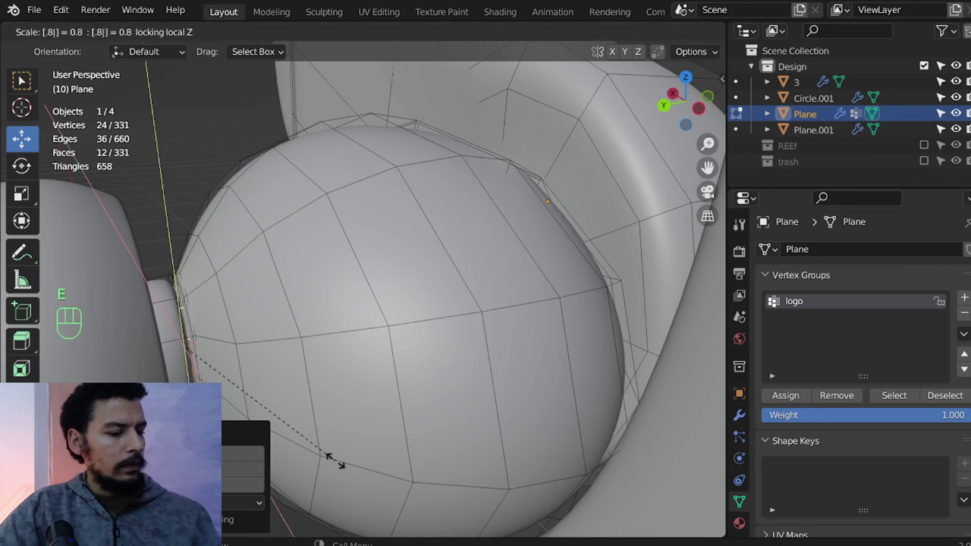
# Extrude a new 24-vertex rim scaled to 0.8 to start the stepped ear-tip nozzle, reaching 331 vertices.
pyautogui.press('Tab')
pyautogui.press('alt+a')
pyautogui.moveTo(316, 345); pyautogui.dragTo(568, 383)
pyautogui.moveTo(460, 362); pyautogui.dragTo(437, 403)
pyautogui.moveTo(451, 355); pyautogui.dragTo(466, 289)
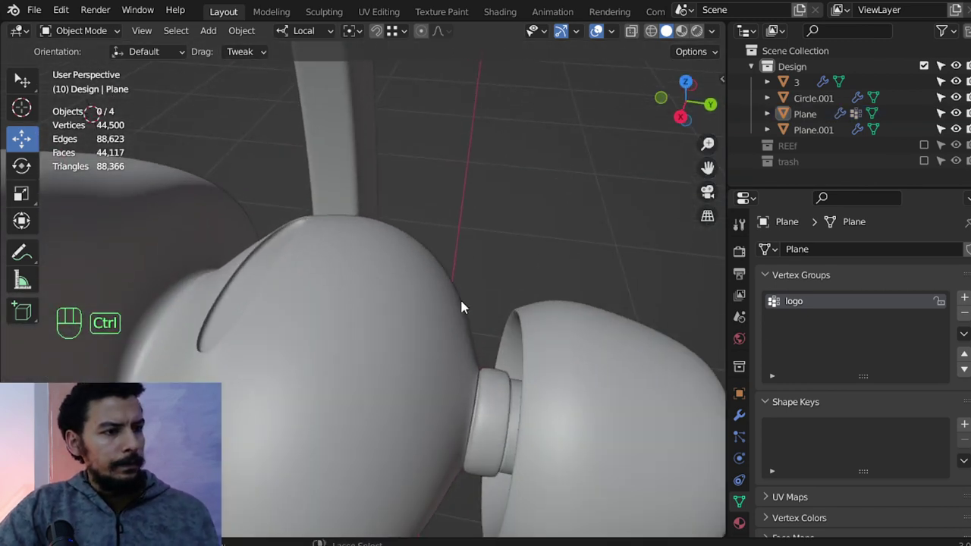
# Inspect the whole earbud, body and top button, and save the headphones beats .blend file.
pyautogui.moveTo(427, 326); pyautogui.dragTo(556, 300)
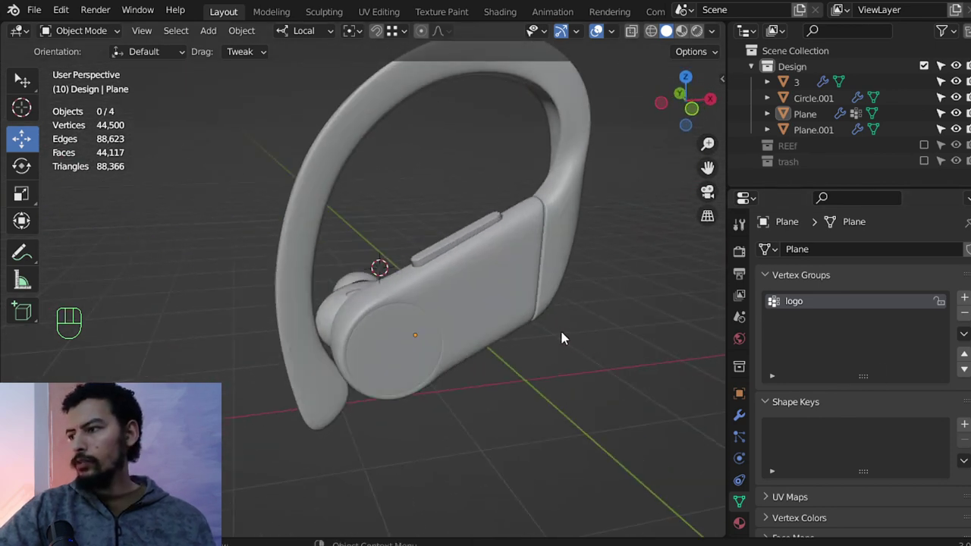
pyautogui.click(539, 304)
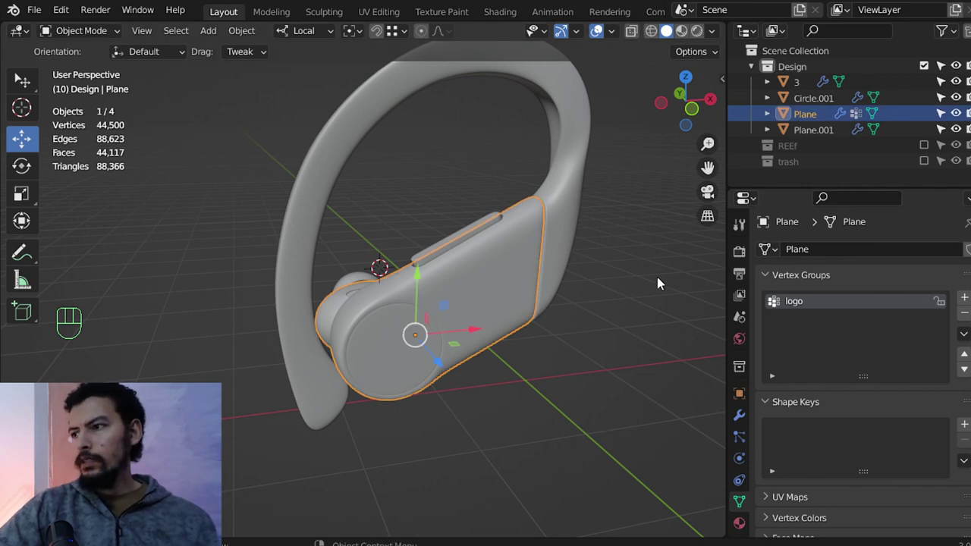
pyautogui.click(438, 244)
pyautogui.moveTo(440, 287); pyautogui.dragTo(393, 277)
pyautogui.press('ctrl+s')
pyautogui.moveTo(478, 297); pyautogui.dragTo(429, 322)
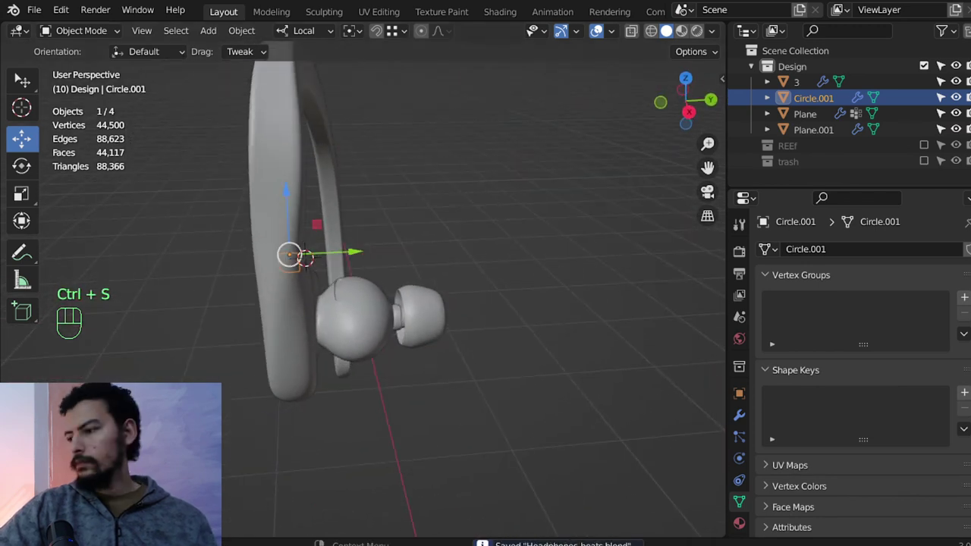